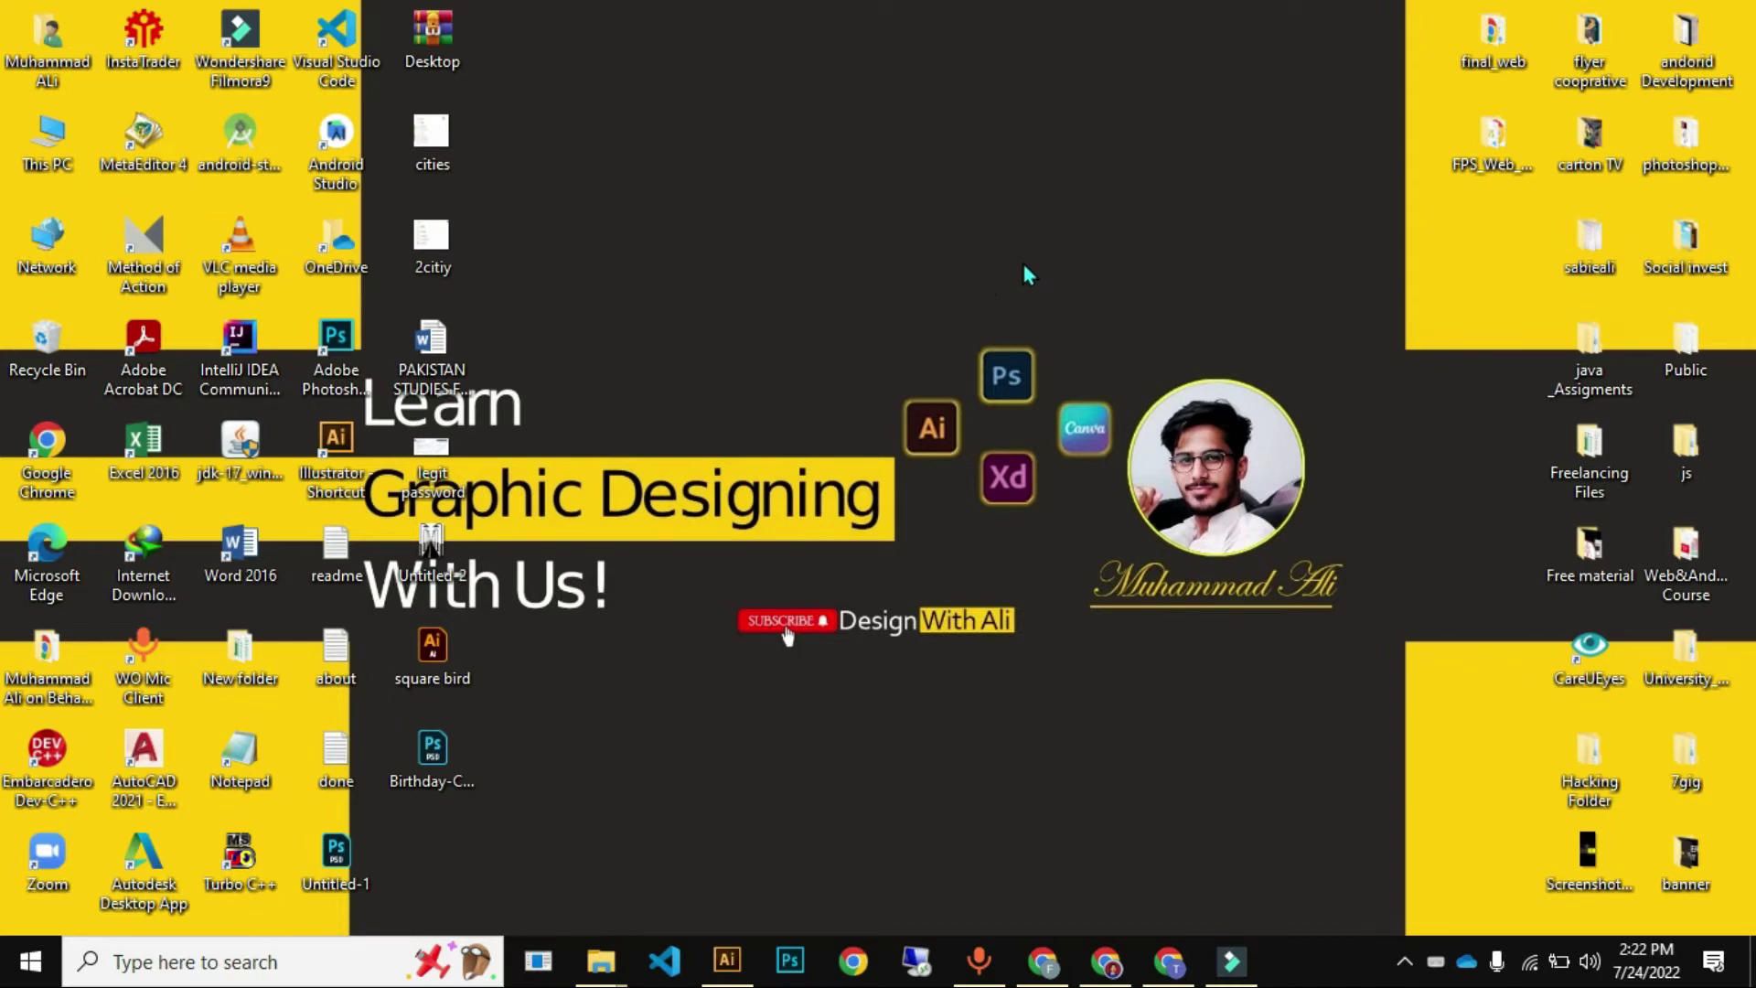
- Go to the Design with Ali channel's playlists and open Adobe Illustrator Basic
{"action": "left_click", "coordinate": [1111, 956]}
{"action": "scroll", "scroll_direction": "up", "scroll_amount": 3}
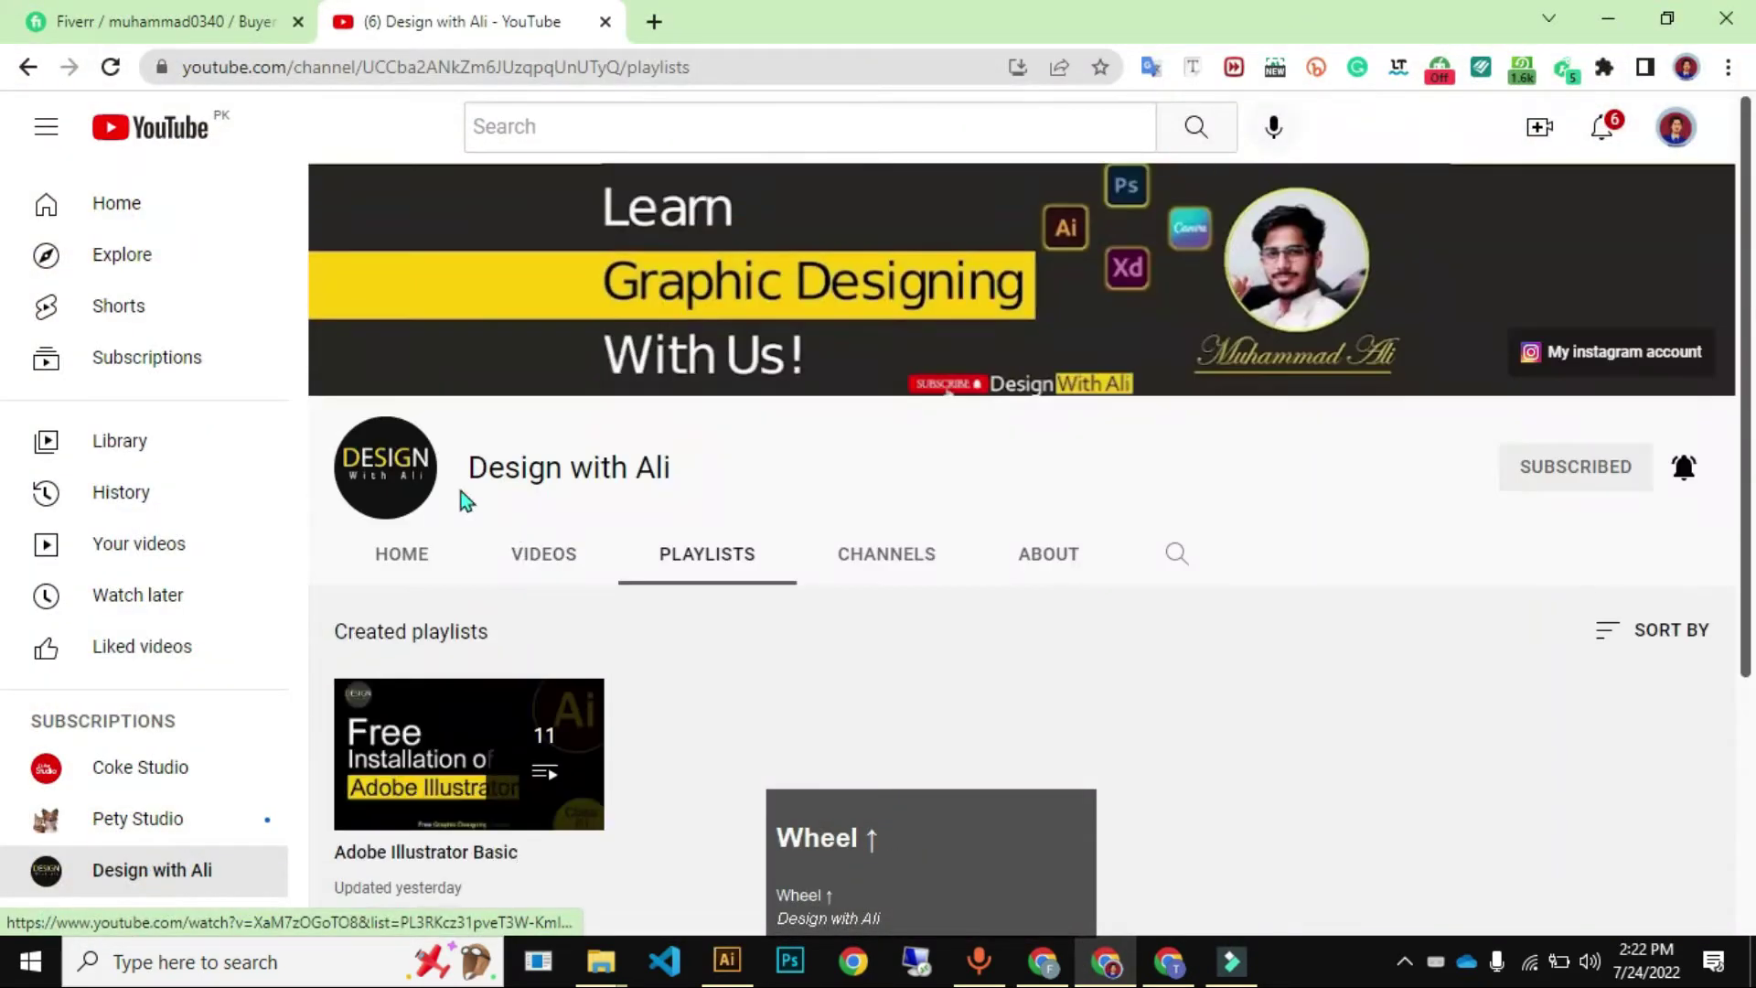
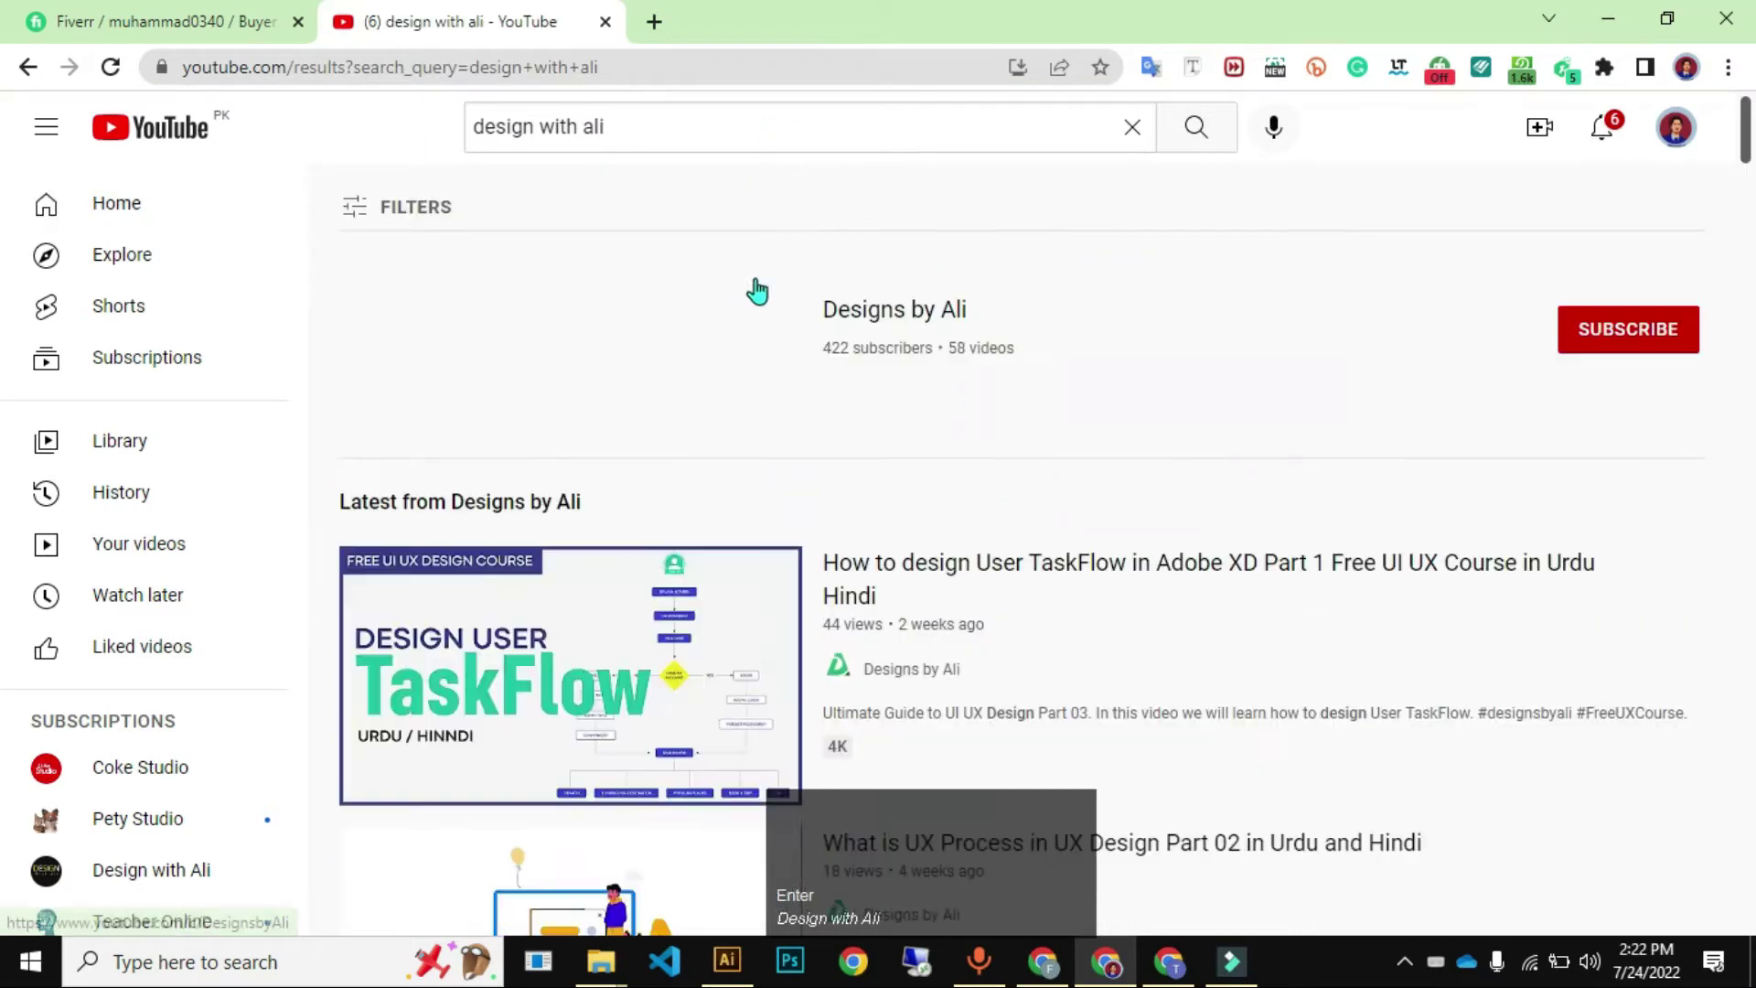
{"action": "scroll", "scroll_direction": "down", "scroll_amount": 3}
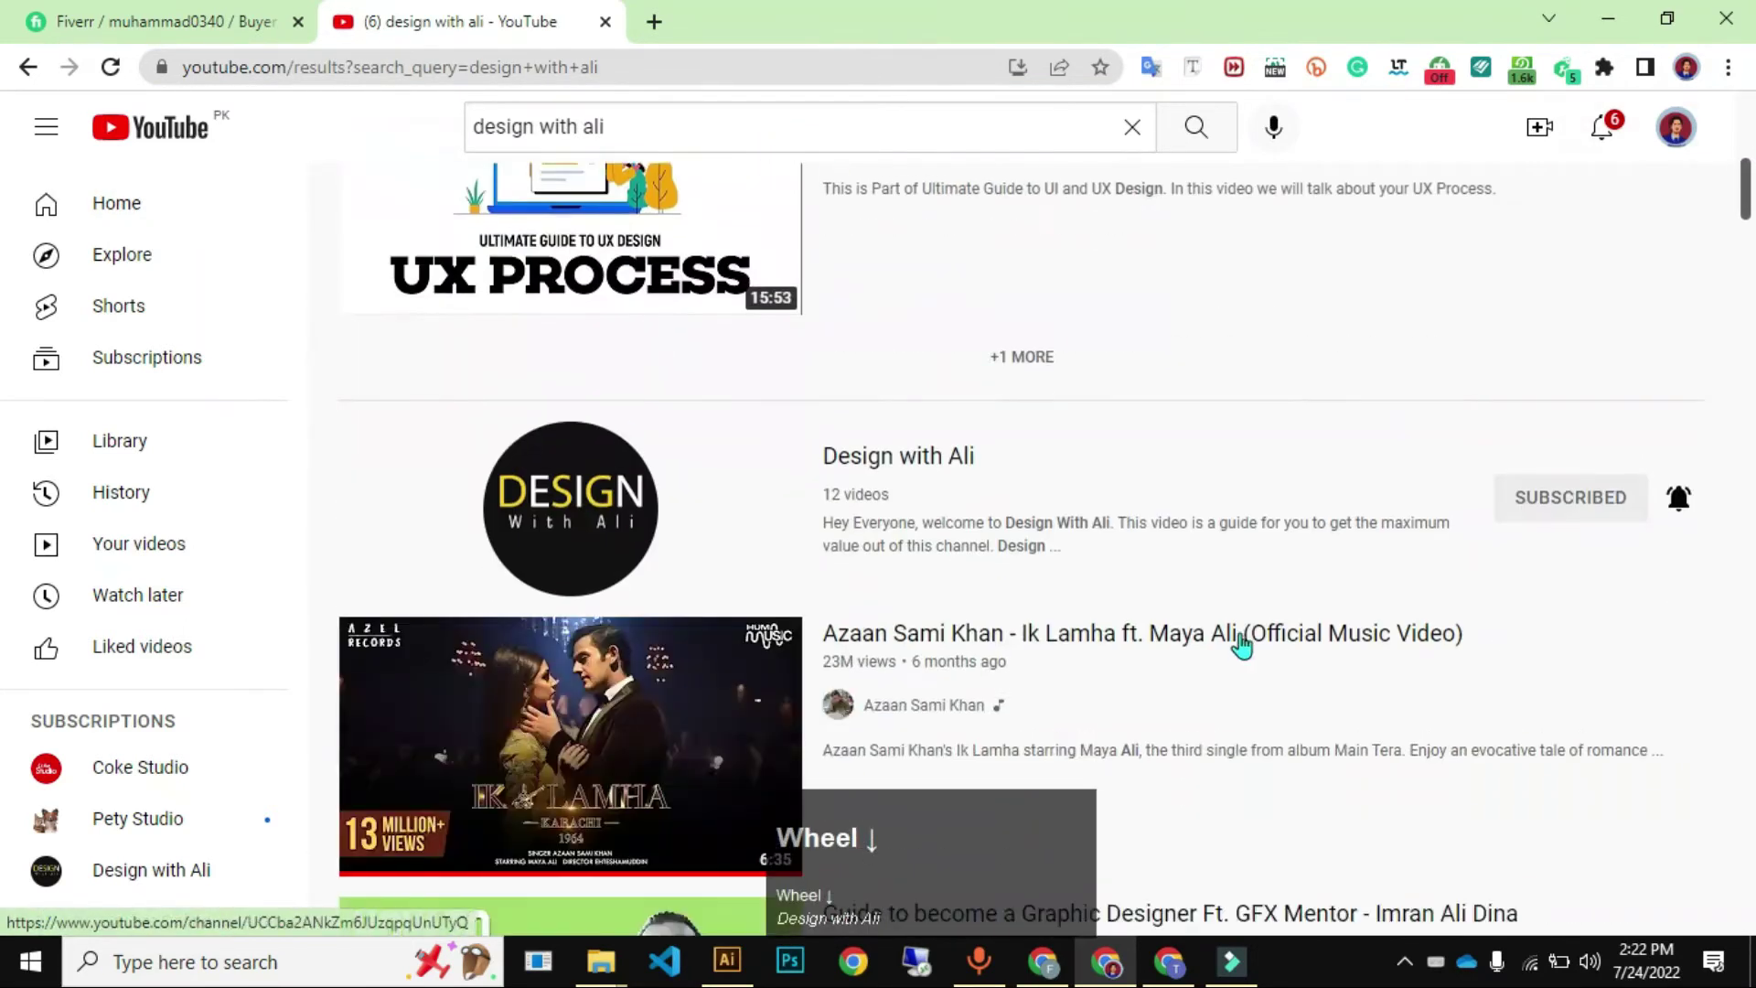
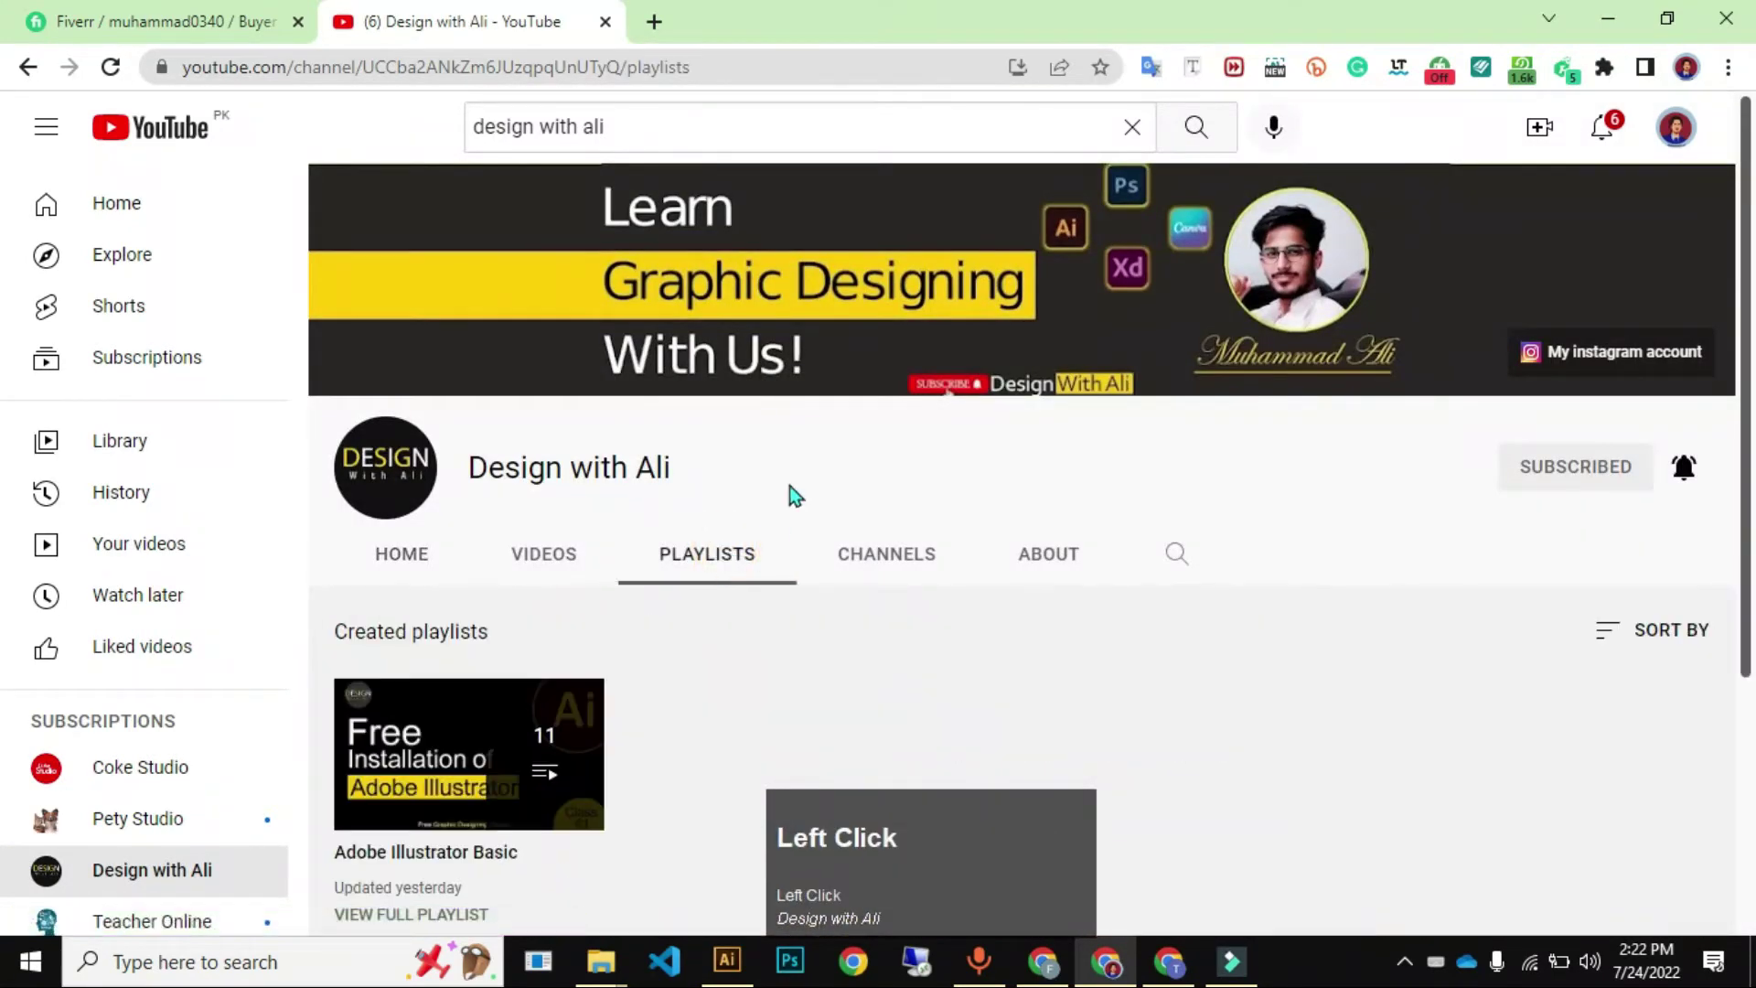
{"action": "scroll", "scroll_direction": "down", "scroll_amount": 3}
{"action": "left_click", "coordinate": [463, 666]}
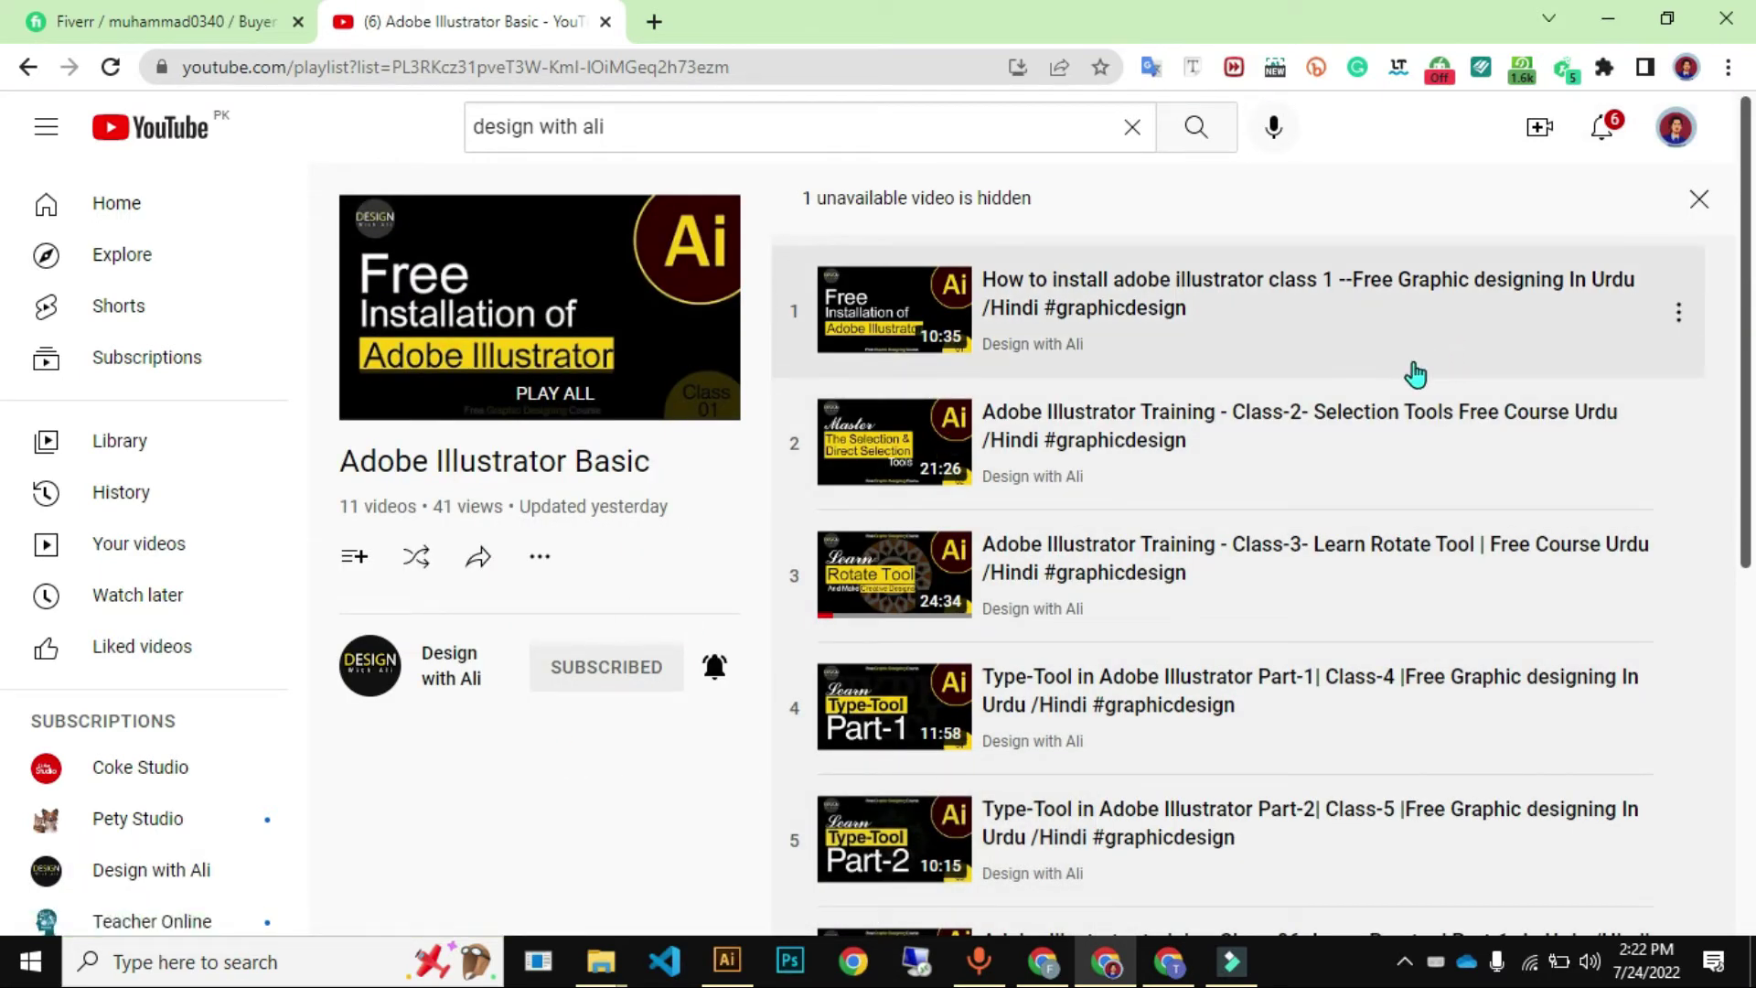
- Save the Adobe Illustrator Basic playlist to the library and review its videos
{"action": "scroll", "scroll_direction": "down", "scroll_amount": 3}
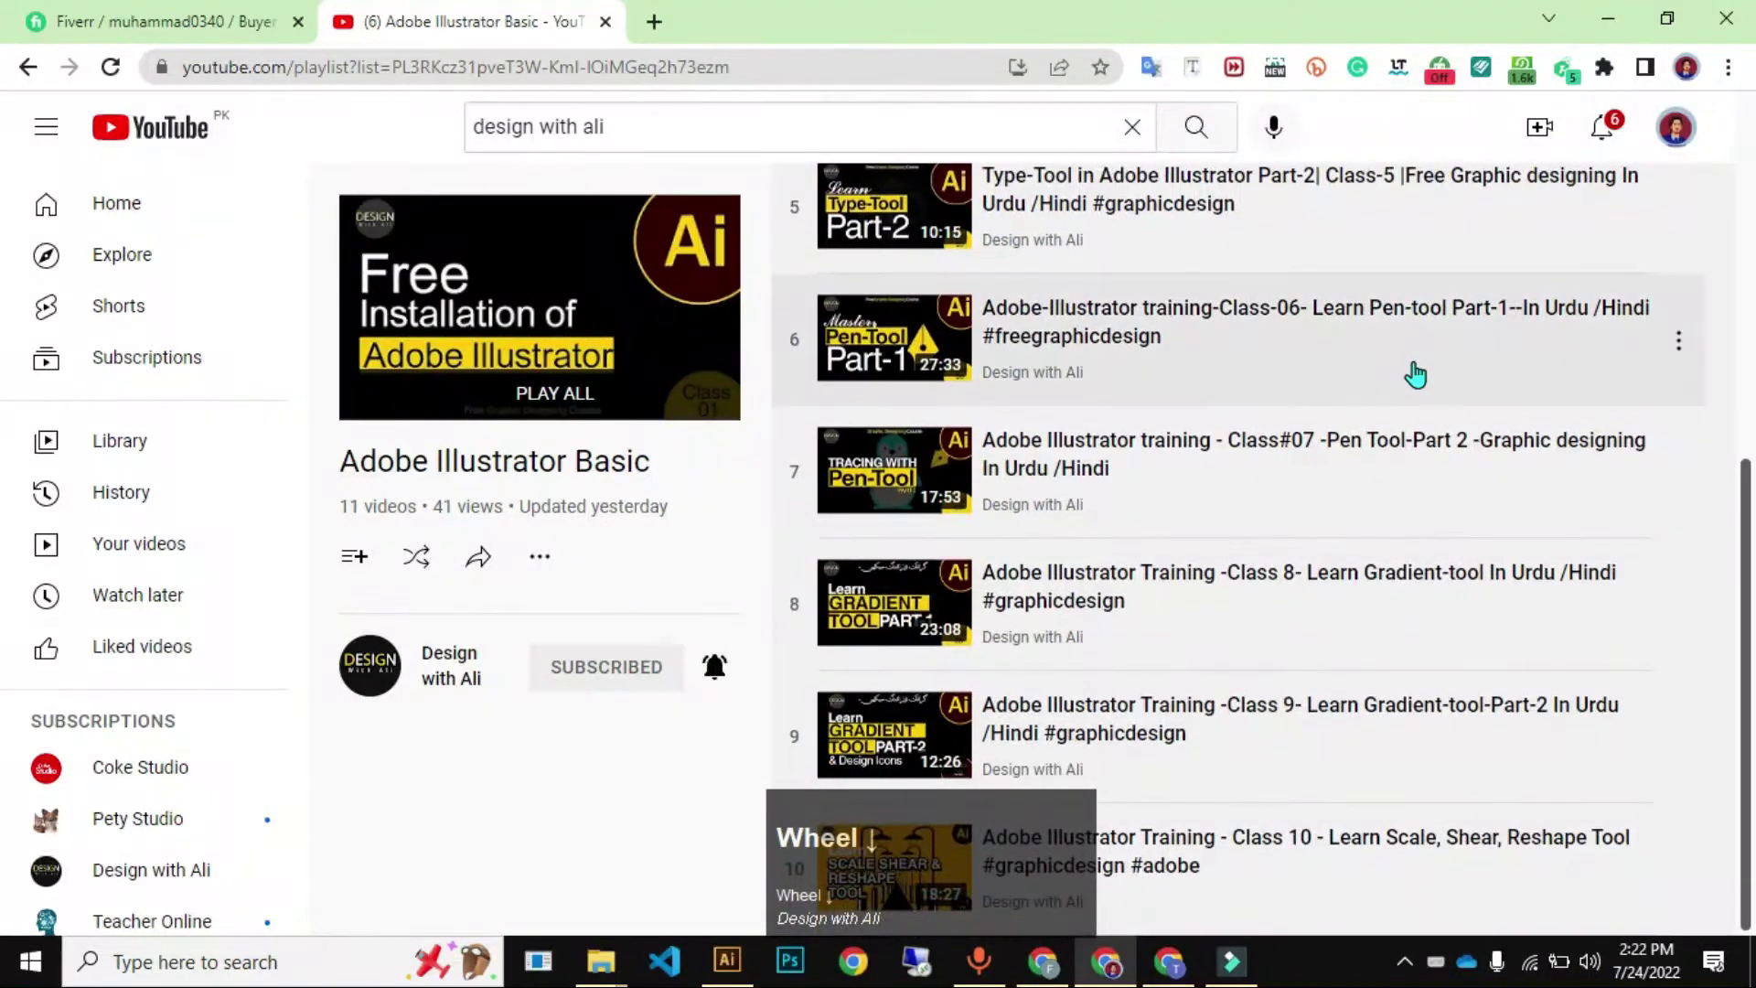
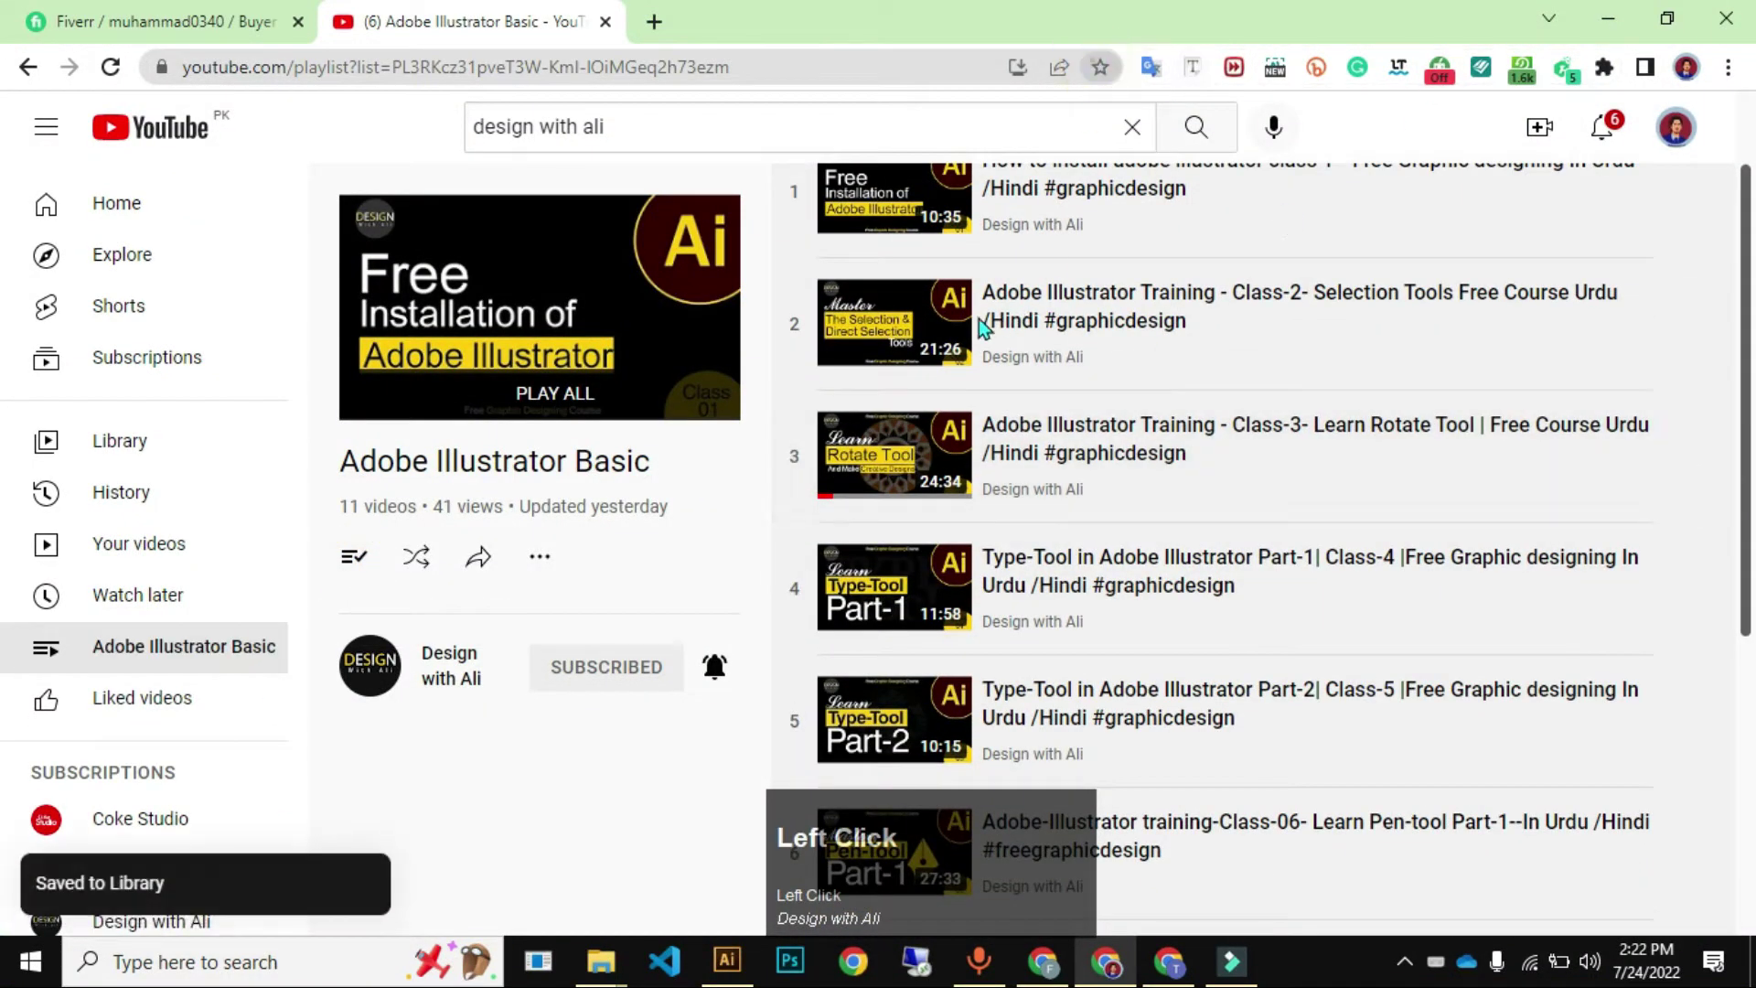
{"action": "scroll", "scroll_direction": "up", "scroll_amount": 3}
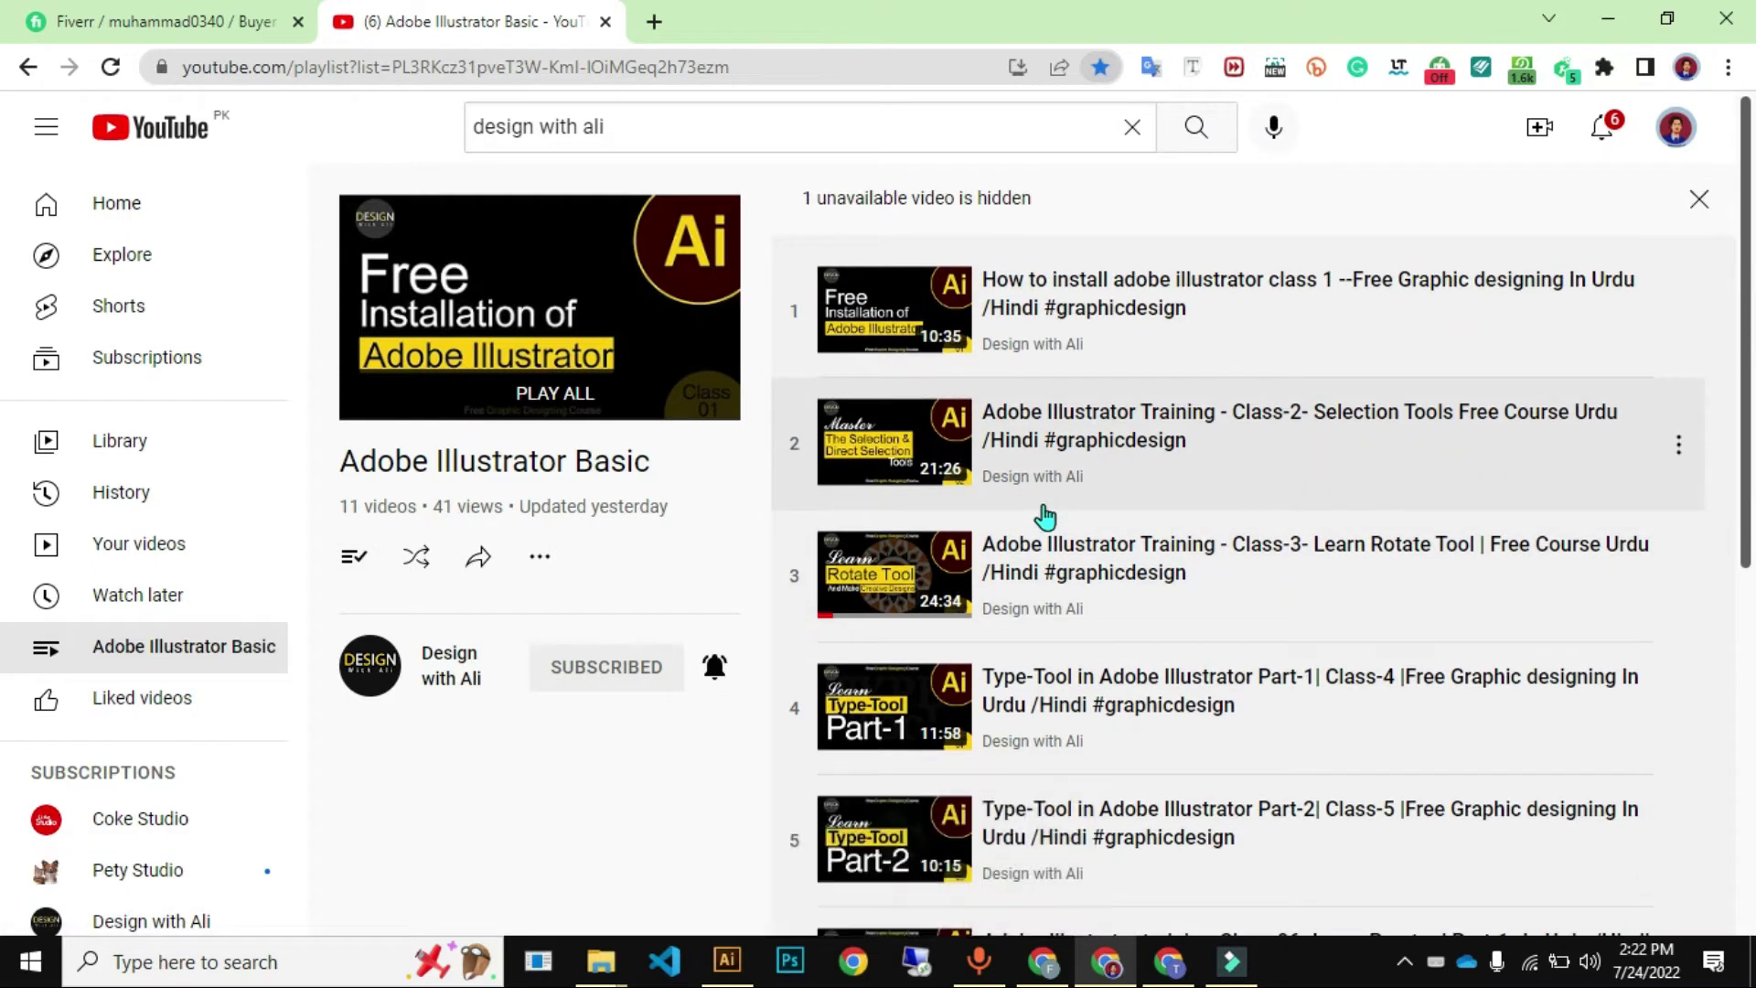
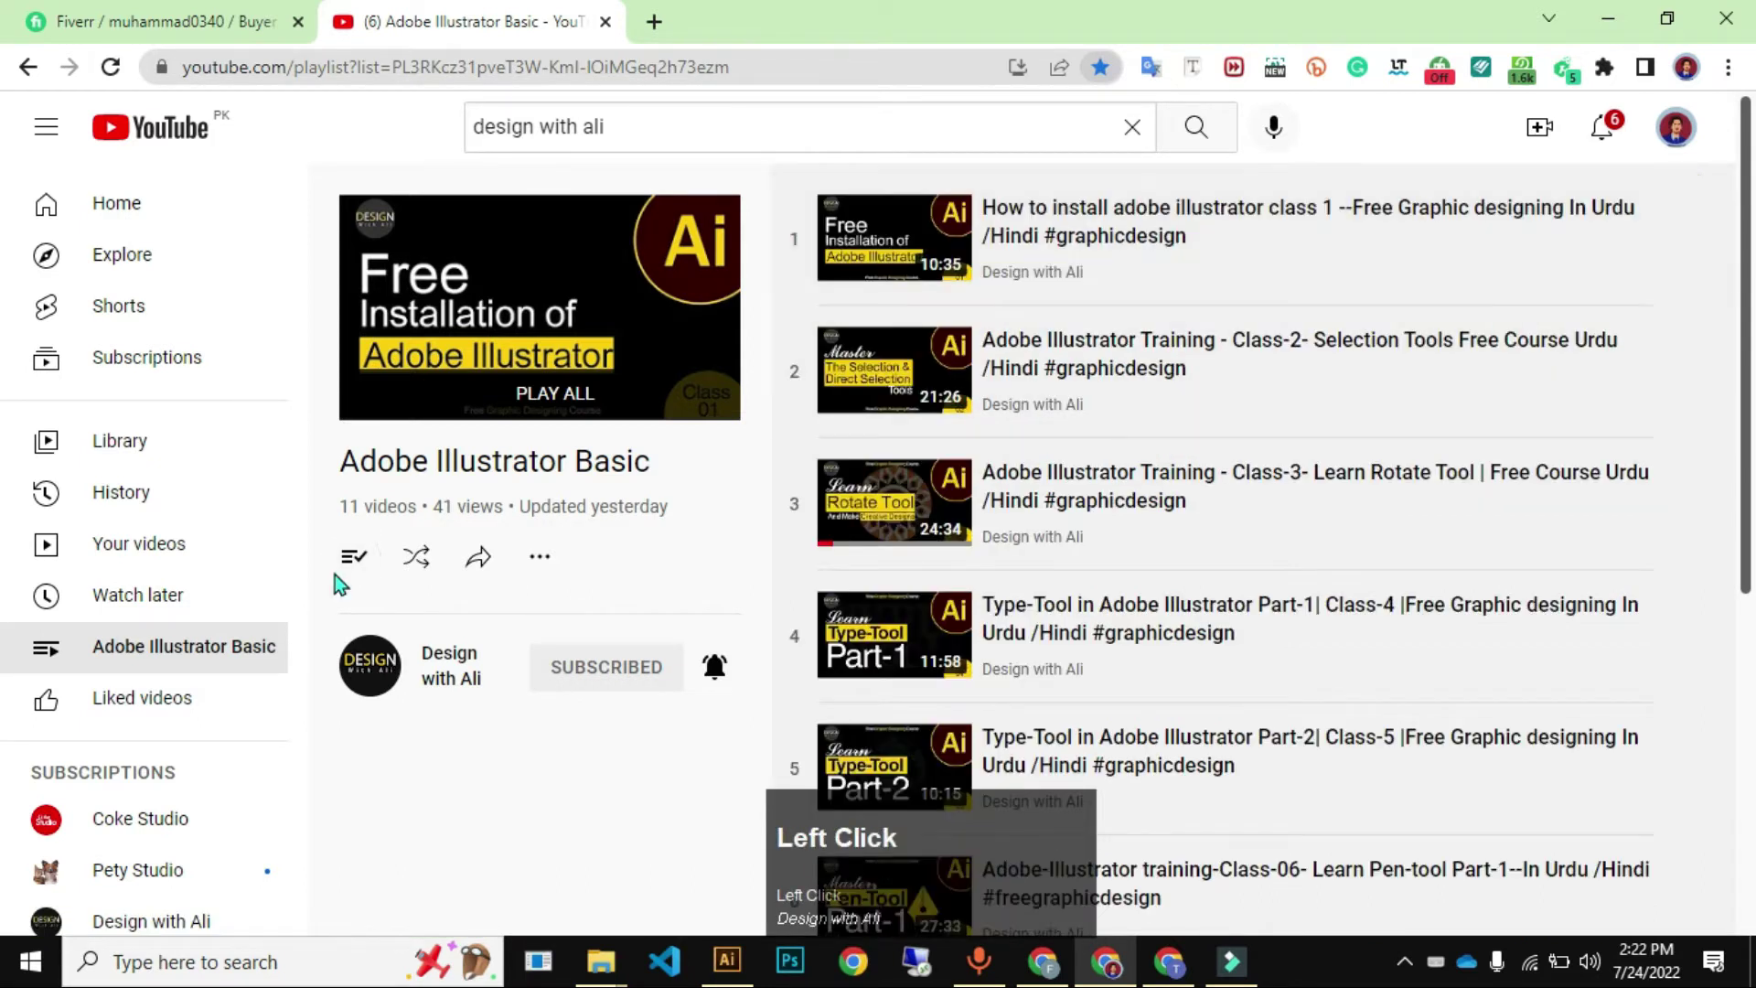
{"action": "scroll", "scroll_direction": "up", "scroll_amount": 3}
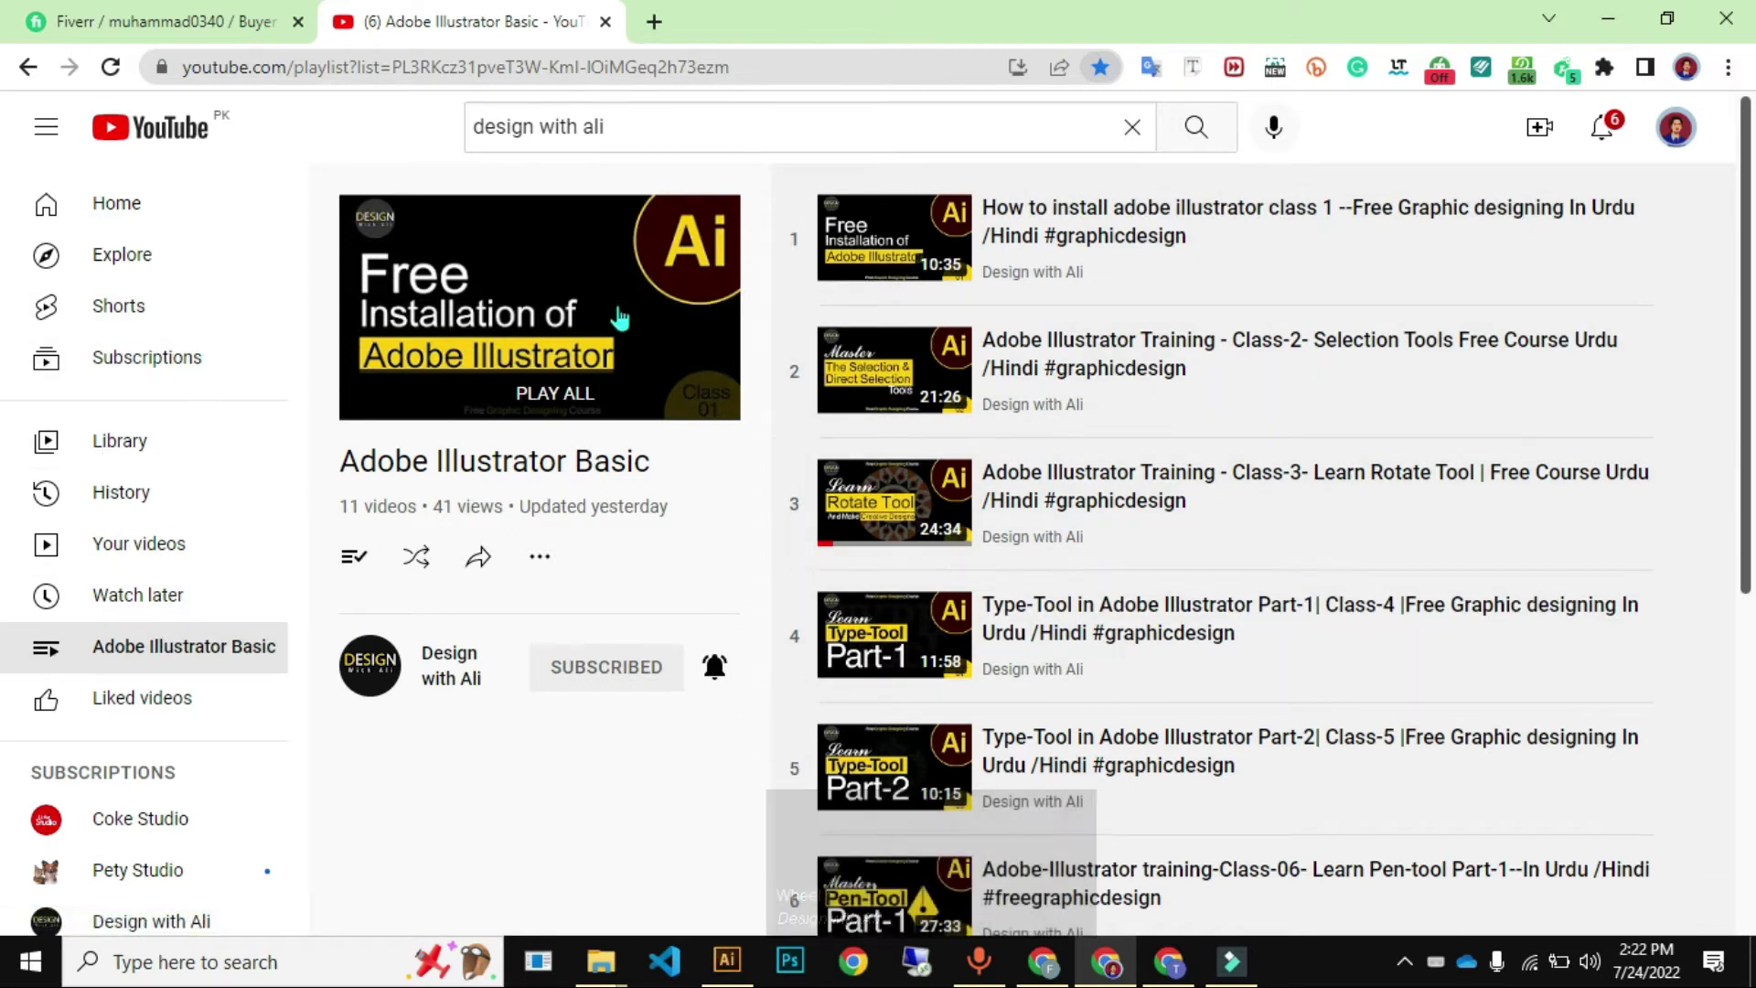
{"action": "scroll", "scroll_direction": "up", "scroll_amount": 3}
{"action": "scroll", "scroll_direction": "down", "scroll_amount": 3}
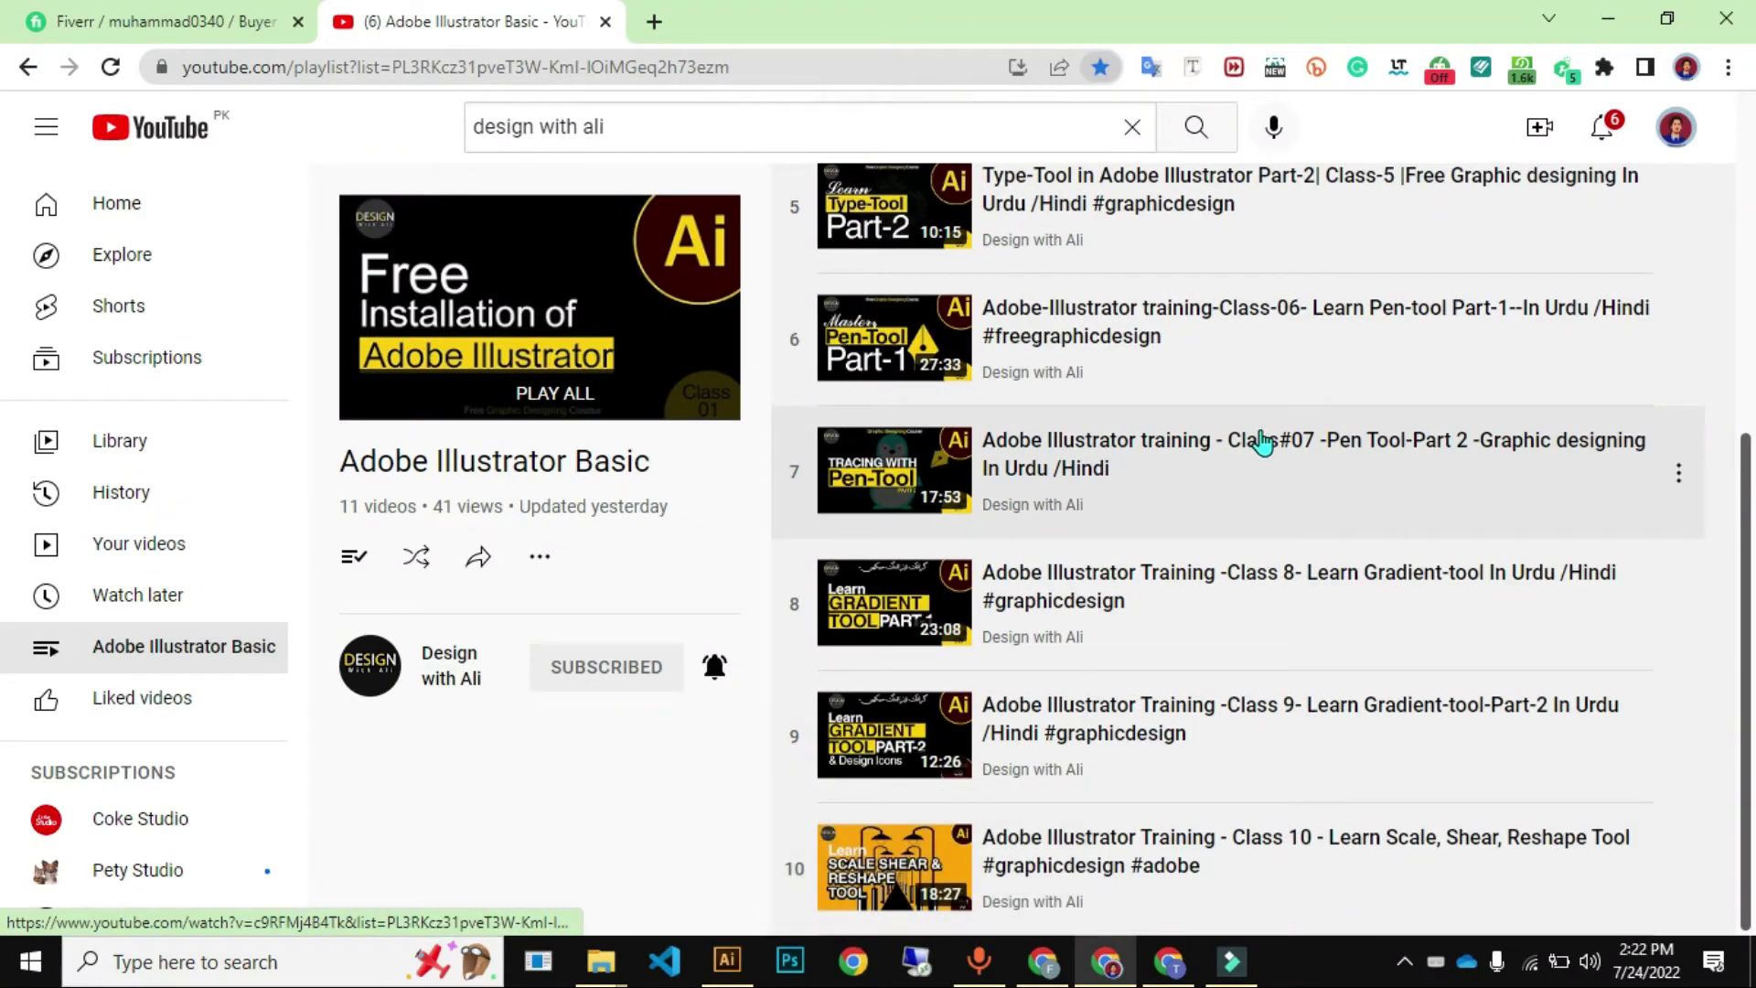
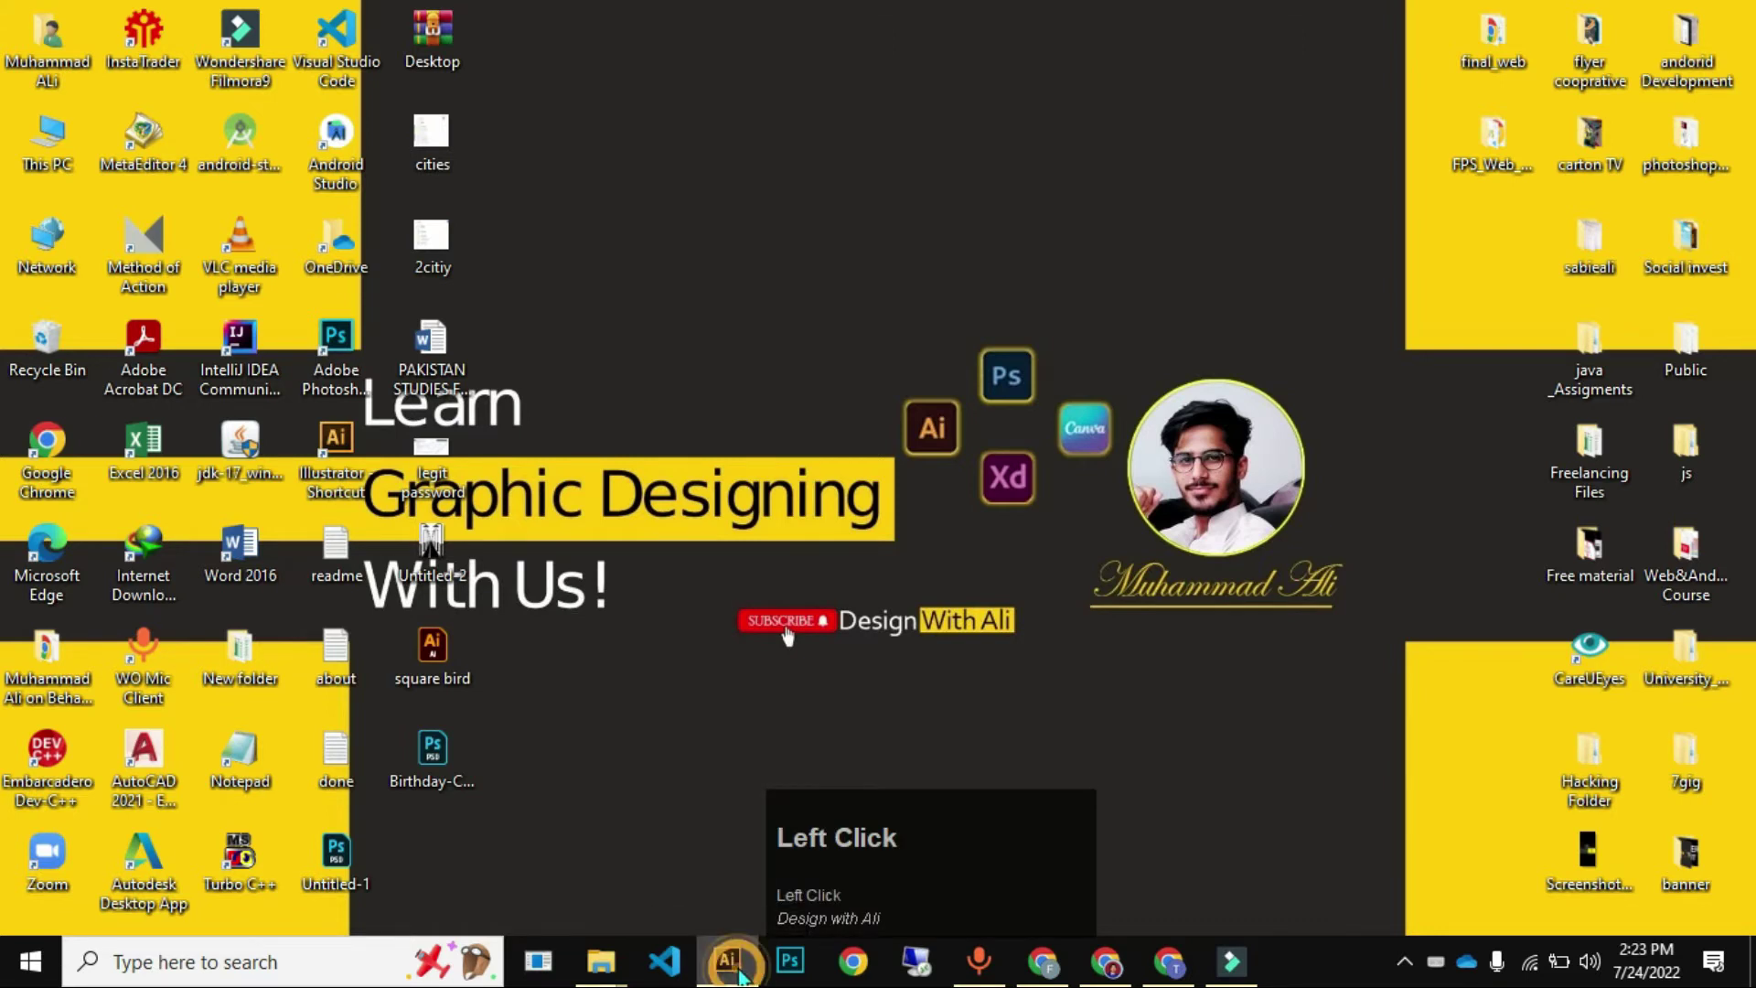
- Create a new A4 pixel document named Shape Bulider-video
{"action": "left_click", "coordinate": [101, 491]}
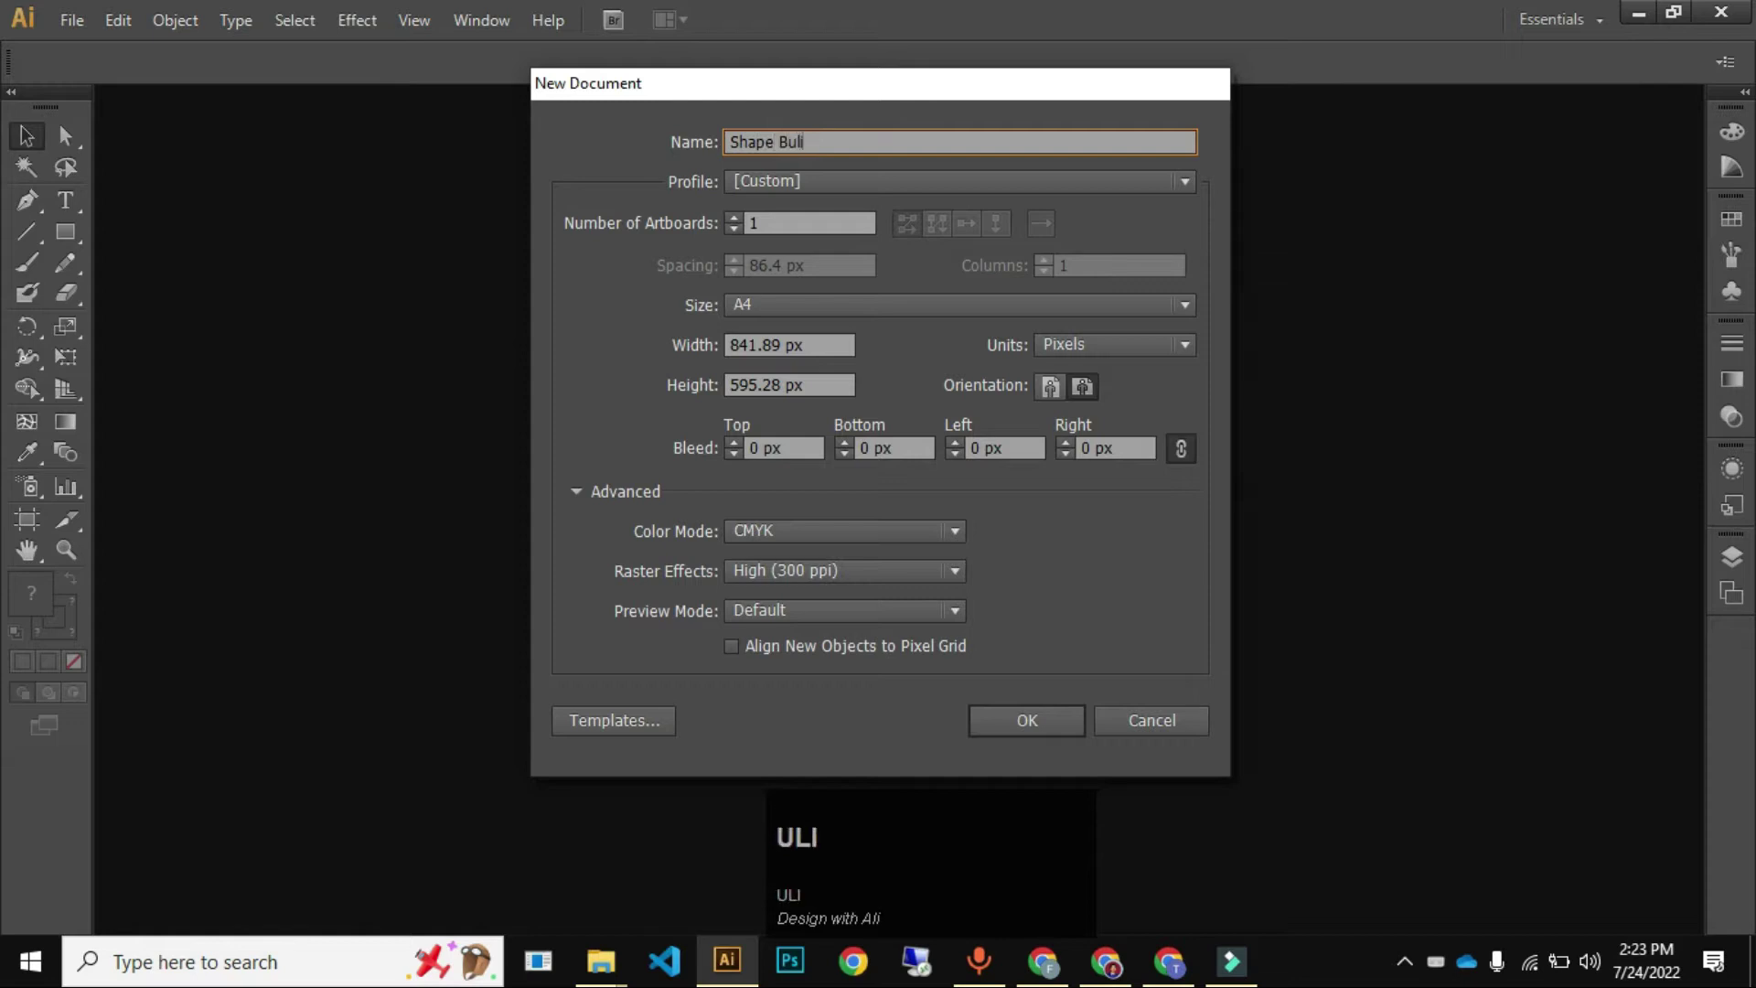
{"action": "type", "text": "IDEO"}
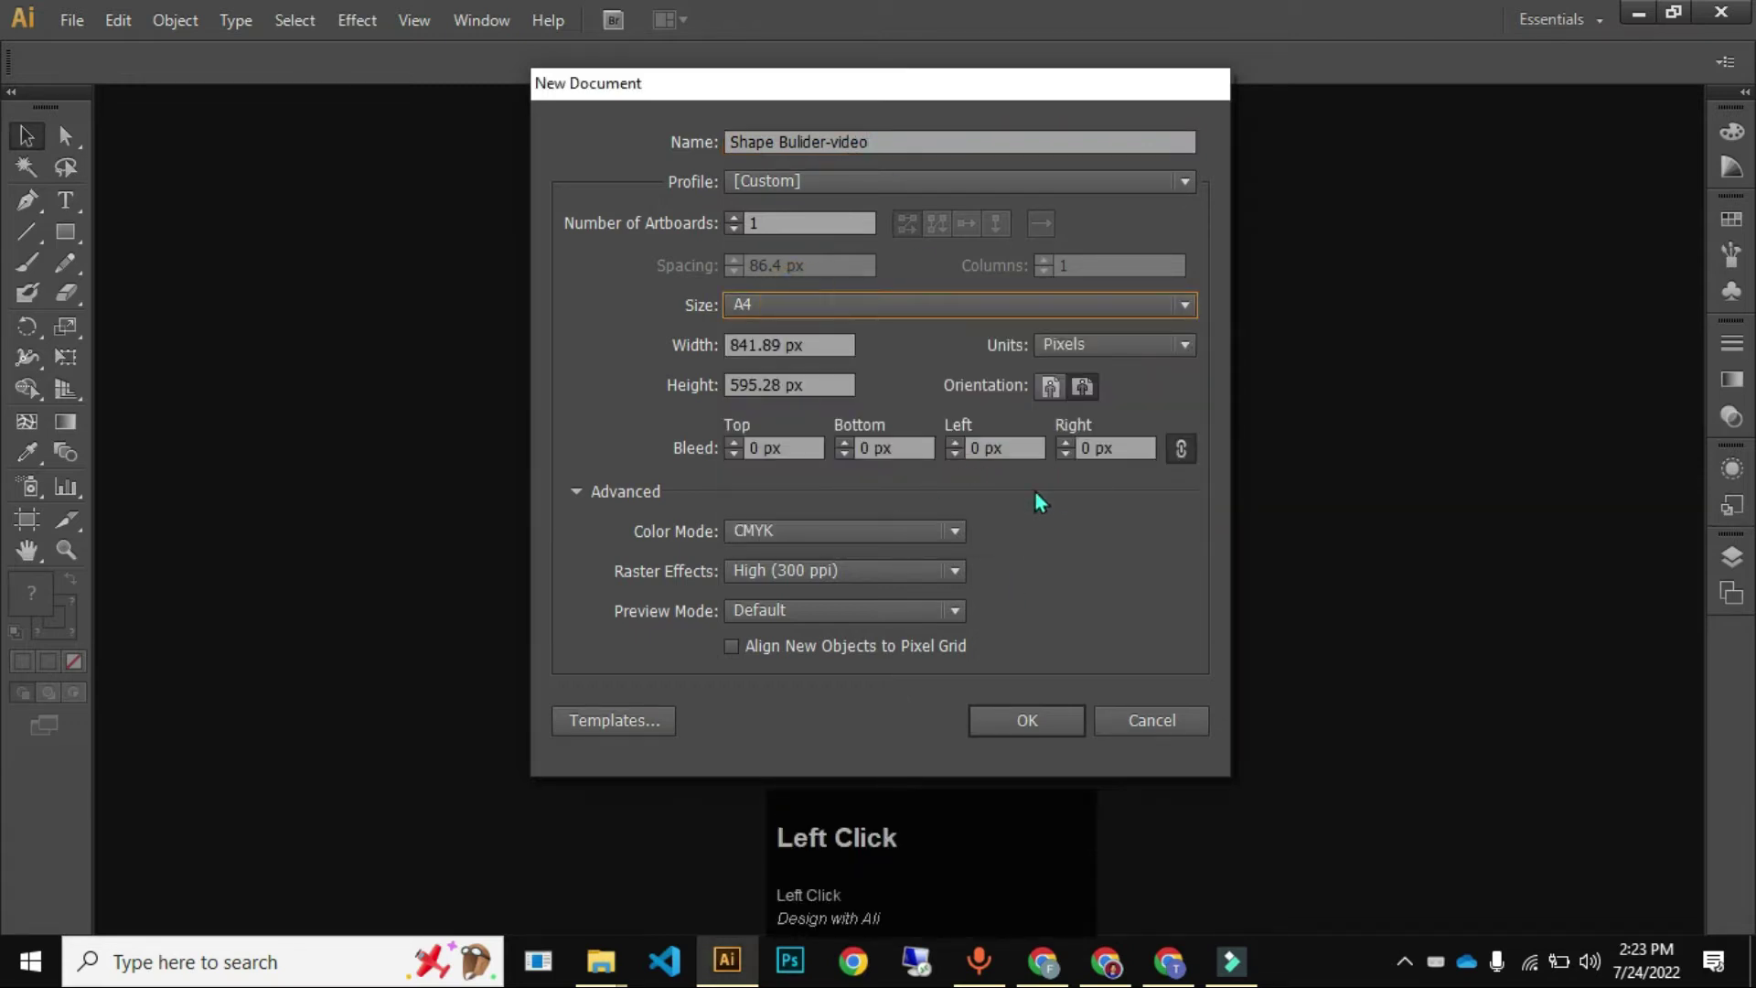
{"action": "left_click", "coordinate": [1079, 737]}
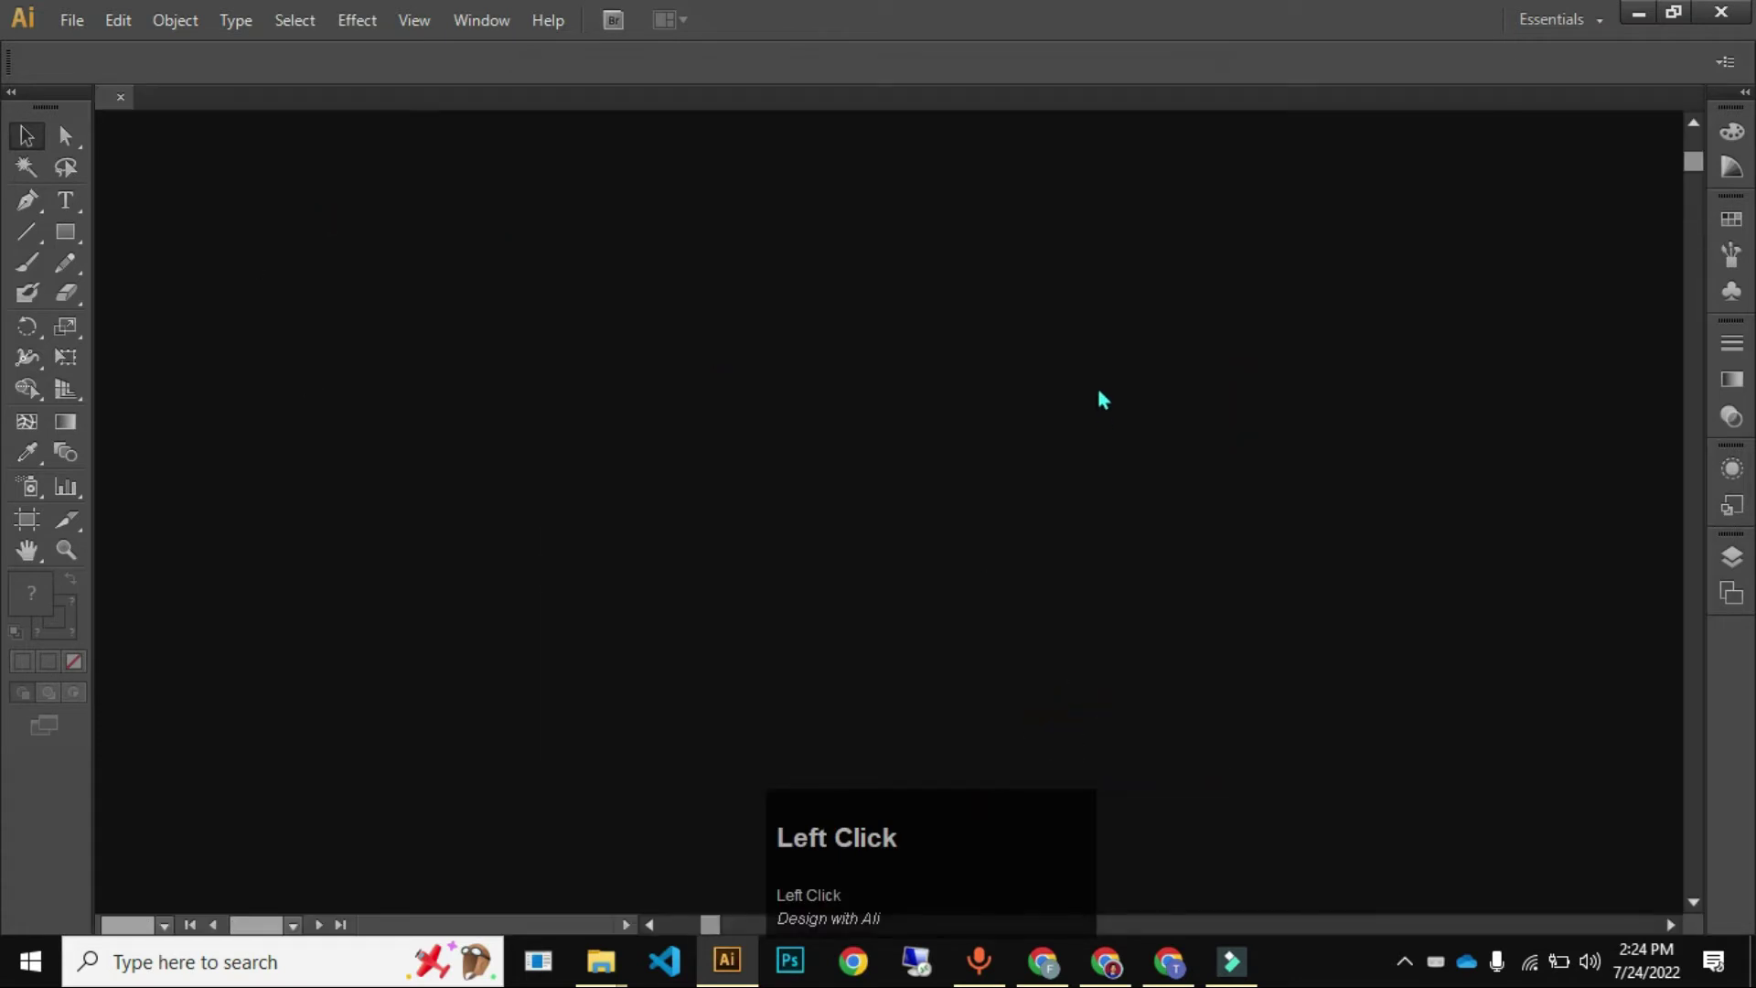
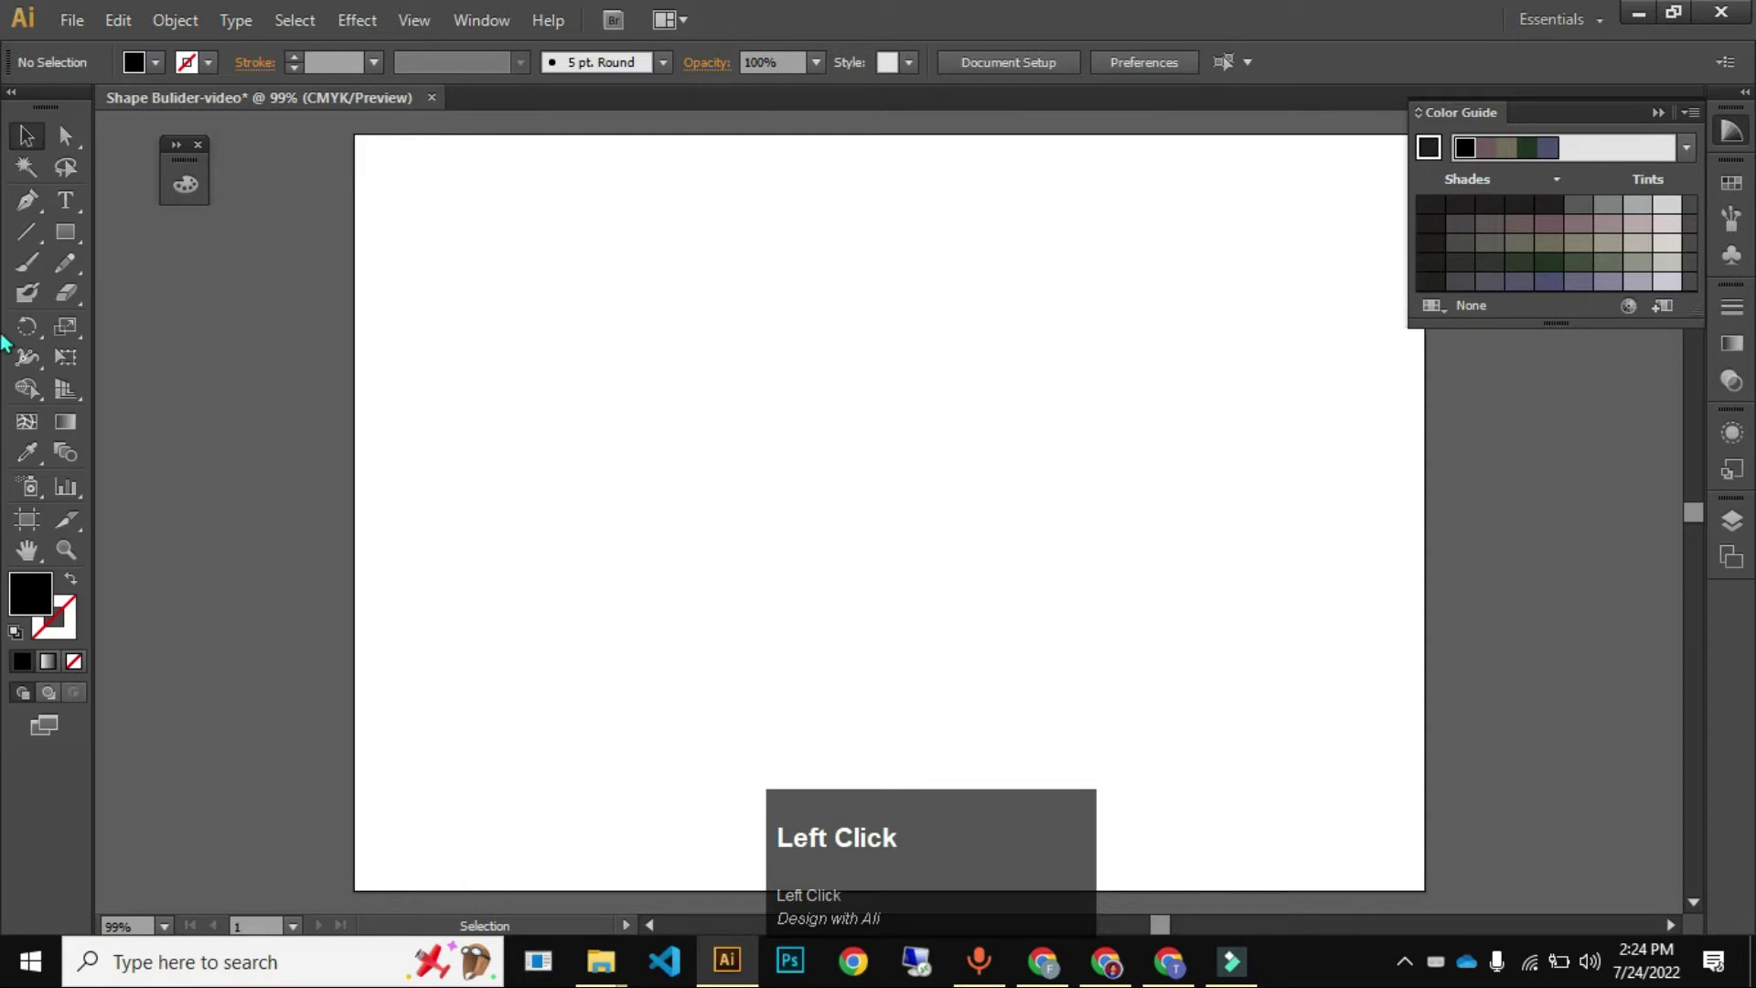
- Tidy the workspace panels and locate Pathfinder in the Window menu
{"action": "left_click_drag", "start_coordinate": [1665, 123], "coordinate": [505, 16]}
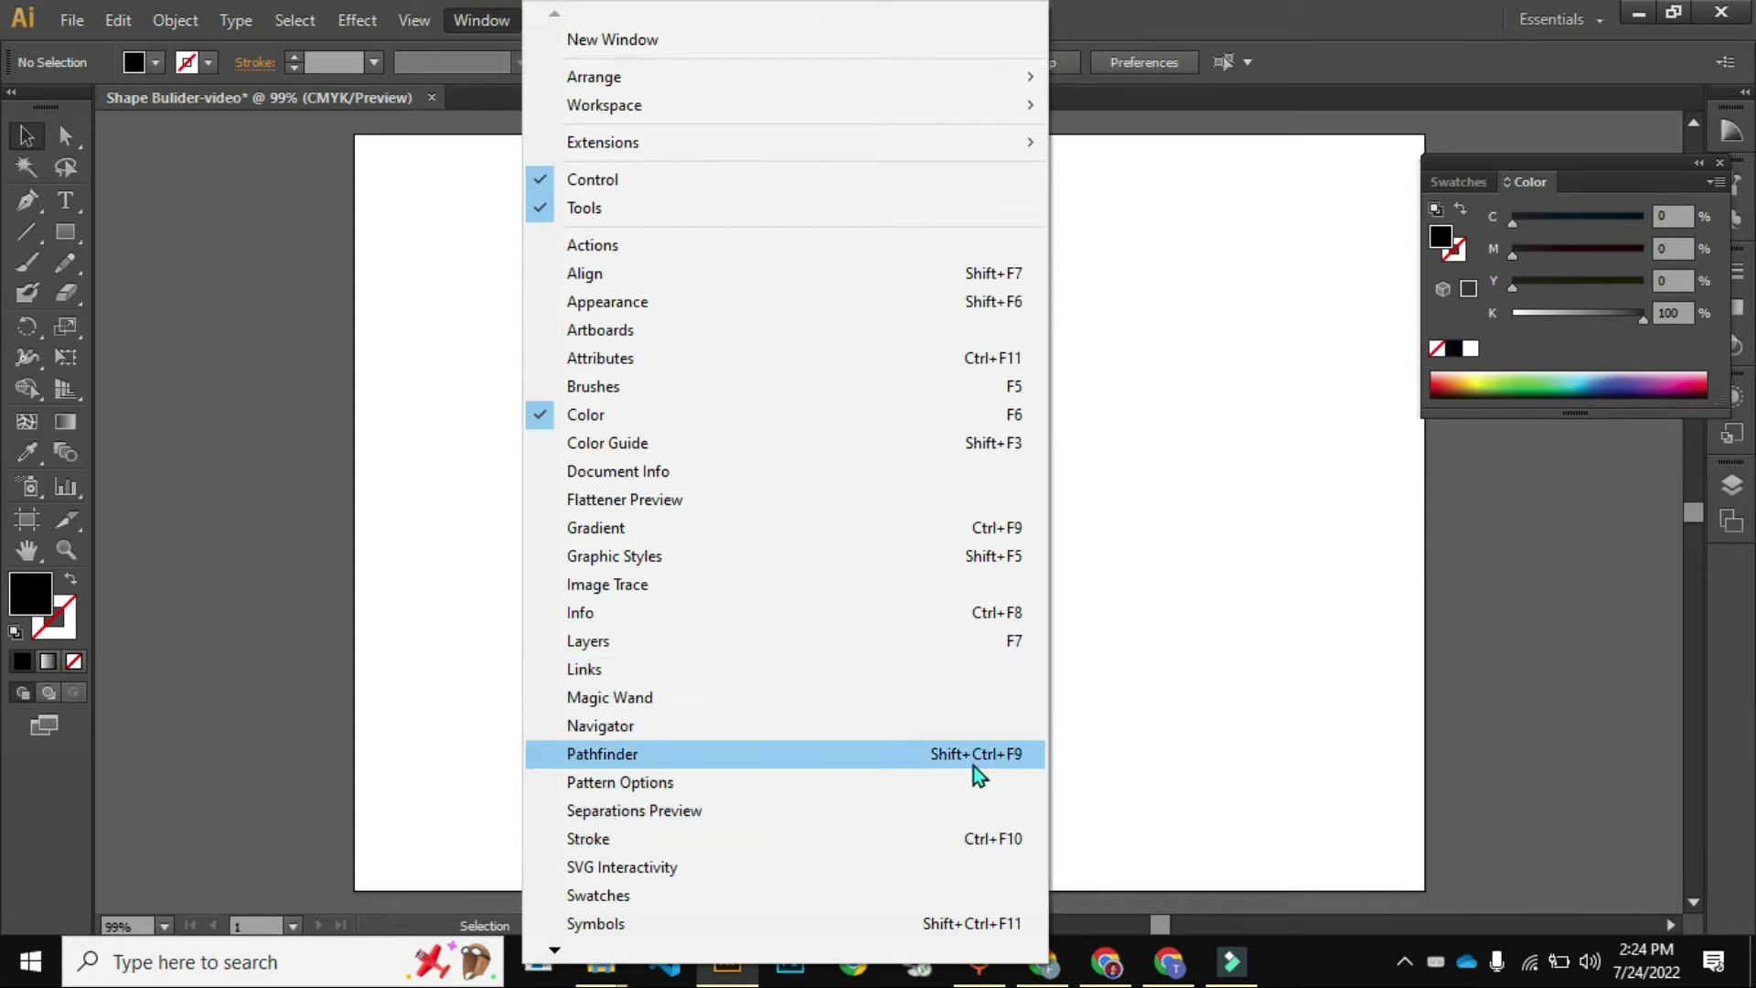
- Show the Pathfinder panel and float the Align and Transform panels separately
{"action": "left_click", "coordinate": [979, 771]}
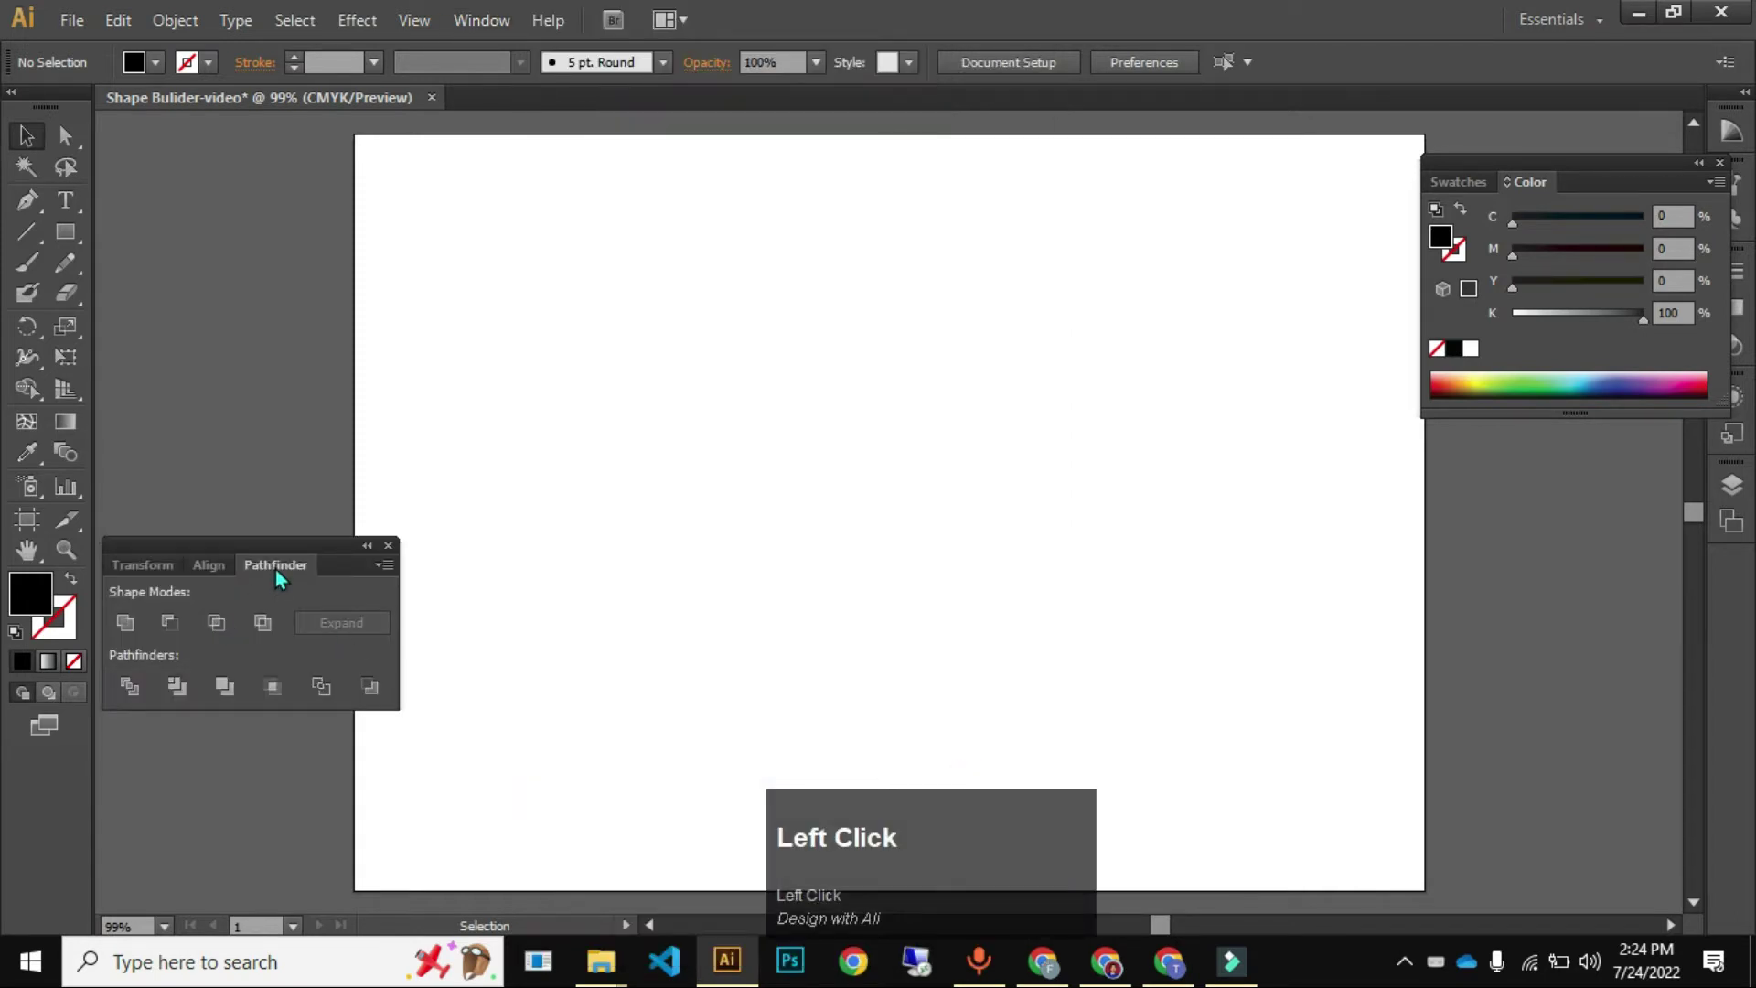
{"action": "left_click_drag", "start_coordinate": [289, 569], "coordinate": [231, 568]}
{"action": "left_click_drag", "start_coordinate": [229, 568], "coordinate": [132, 410]}
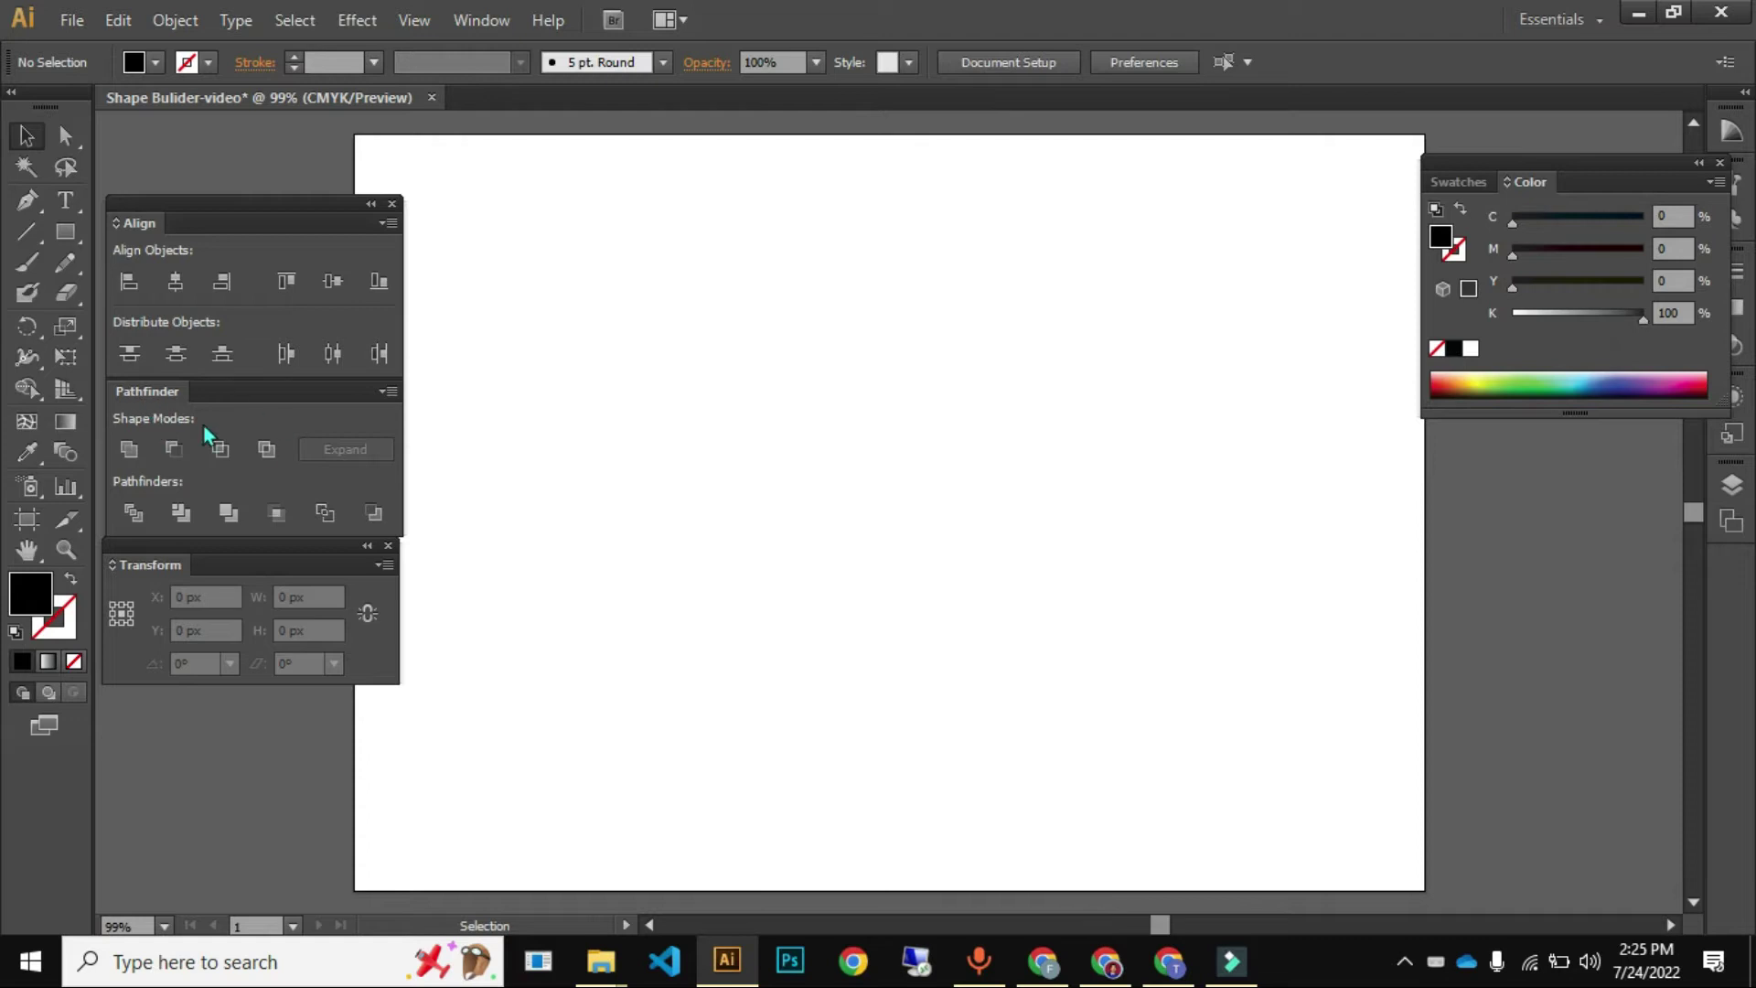
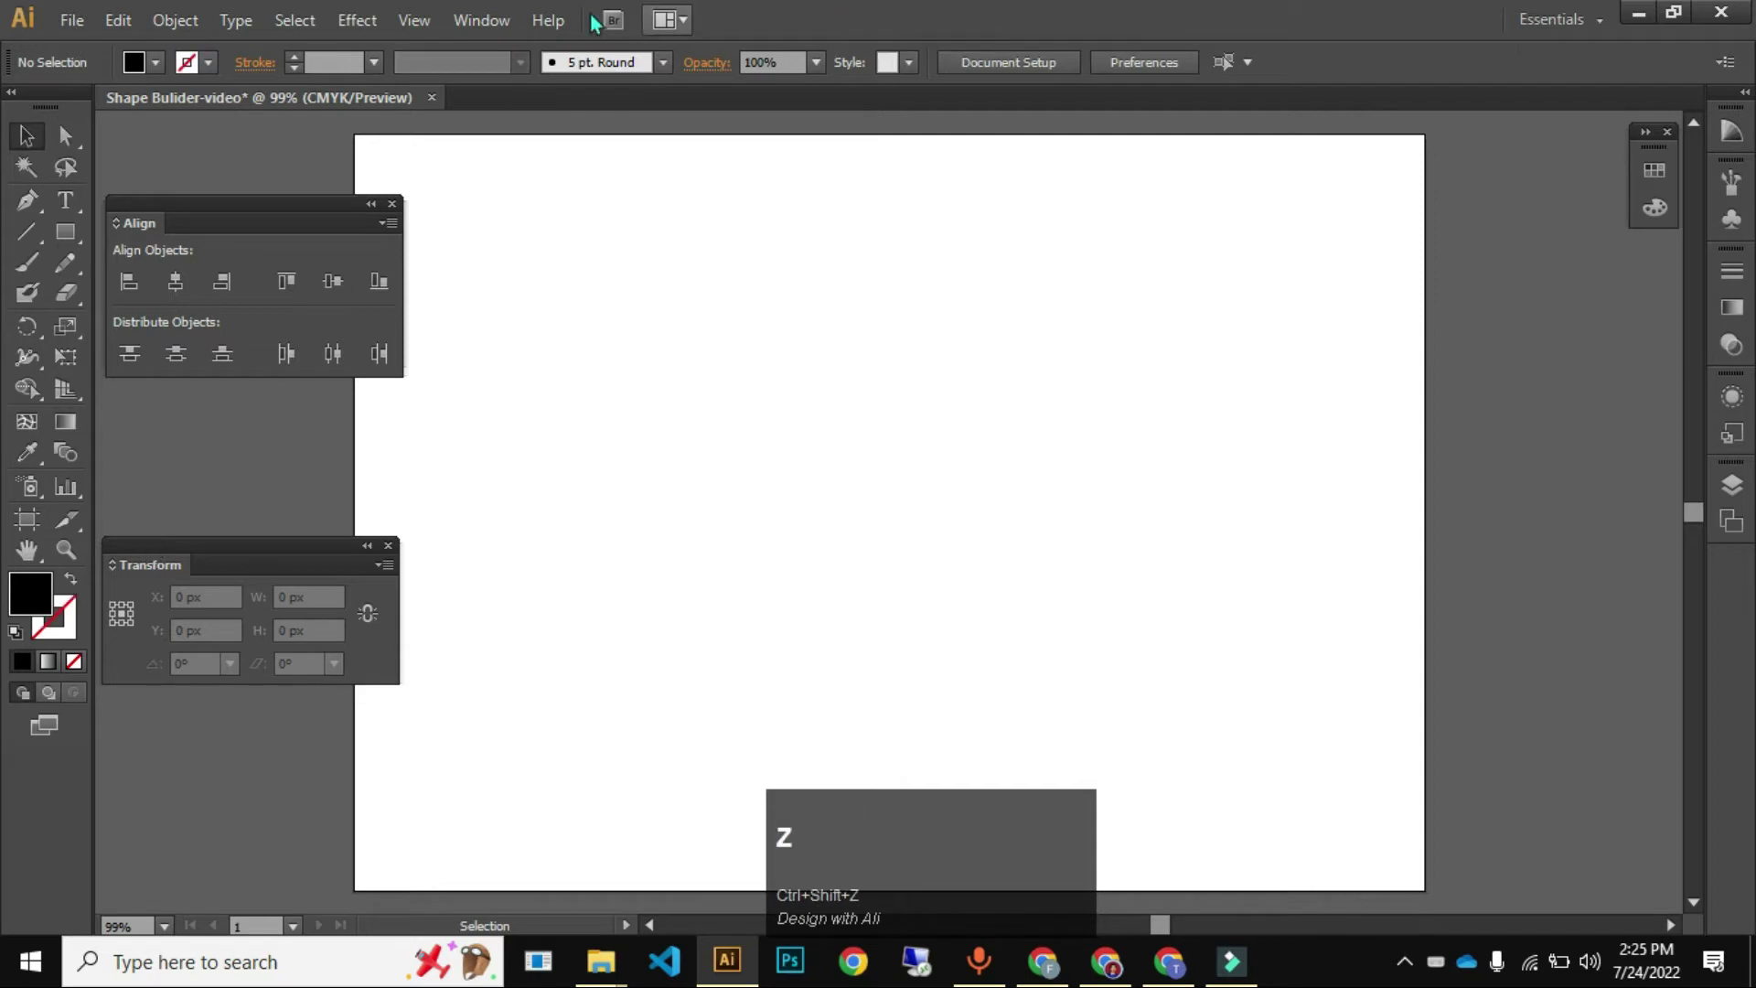
{"action": "left_click", "coordinate": [470, 26]}
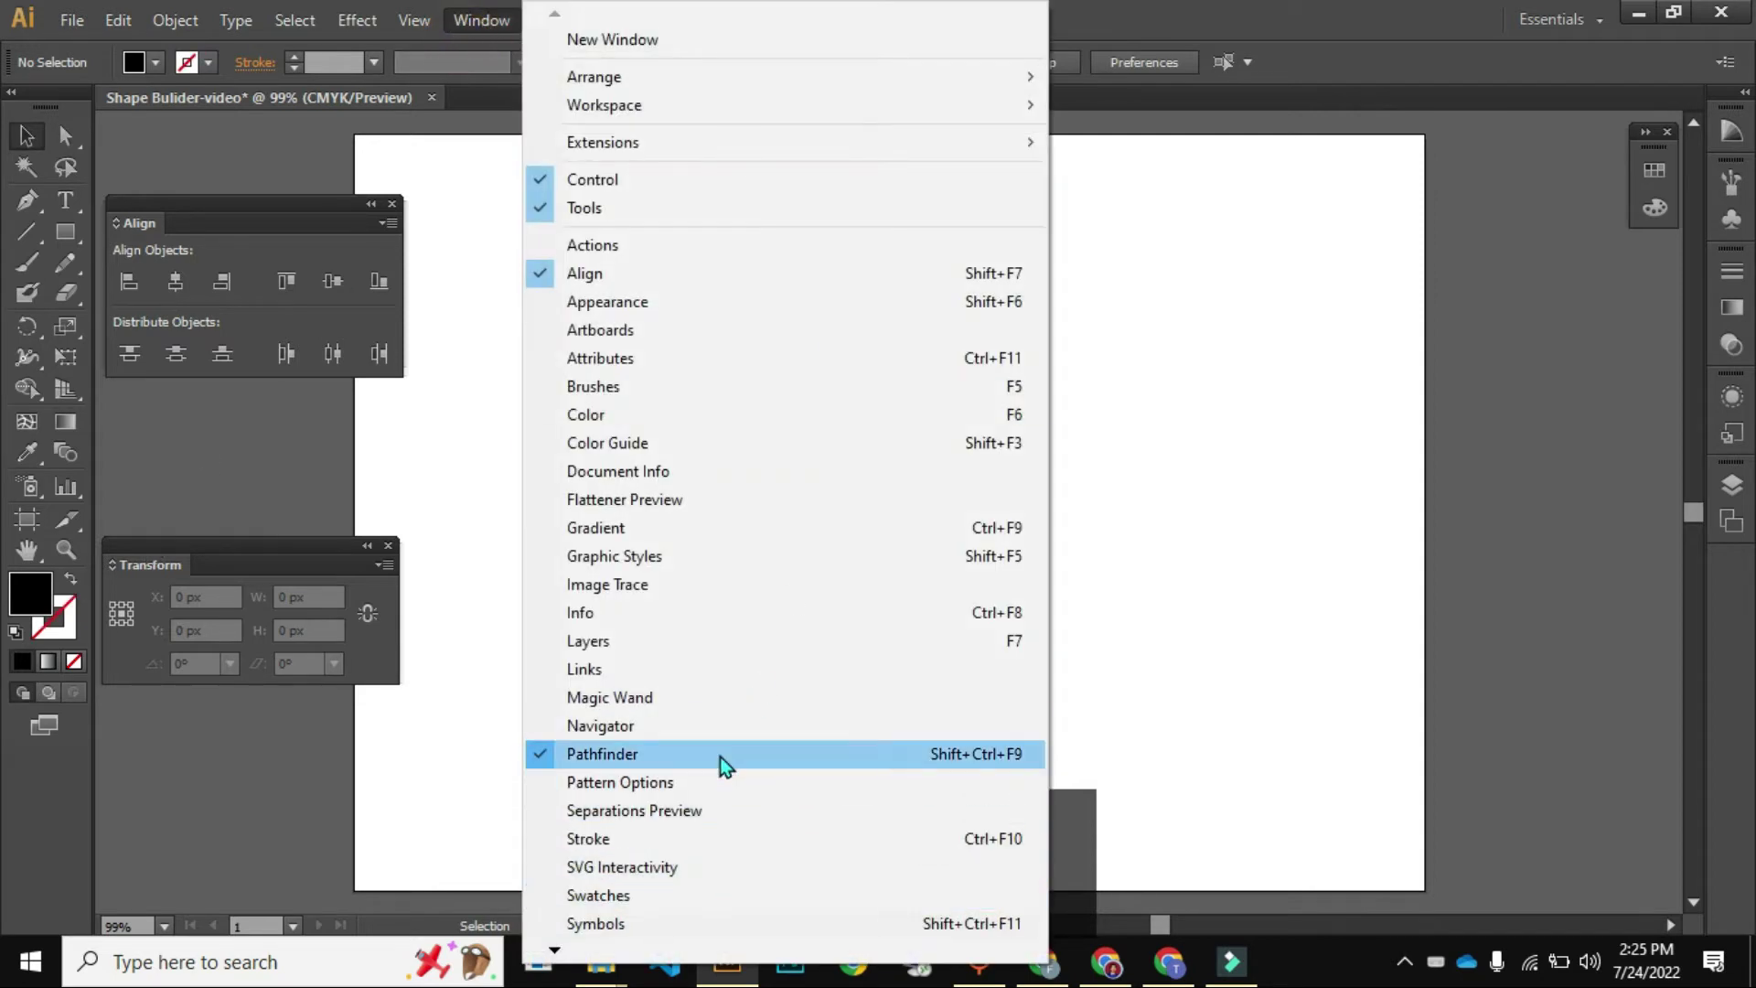
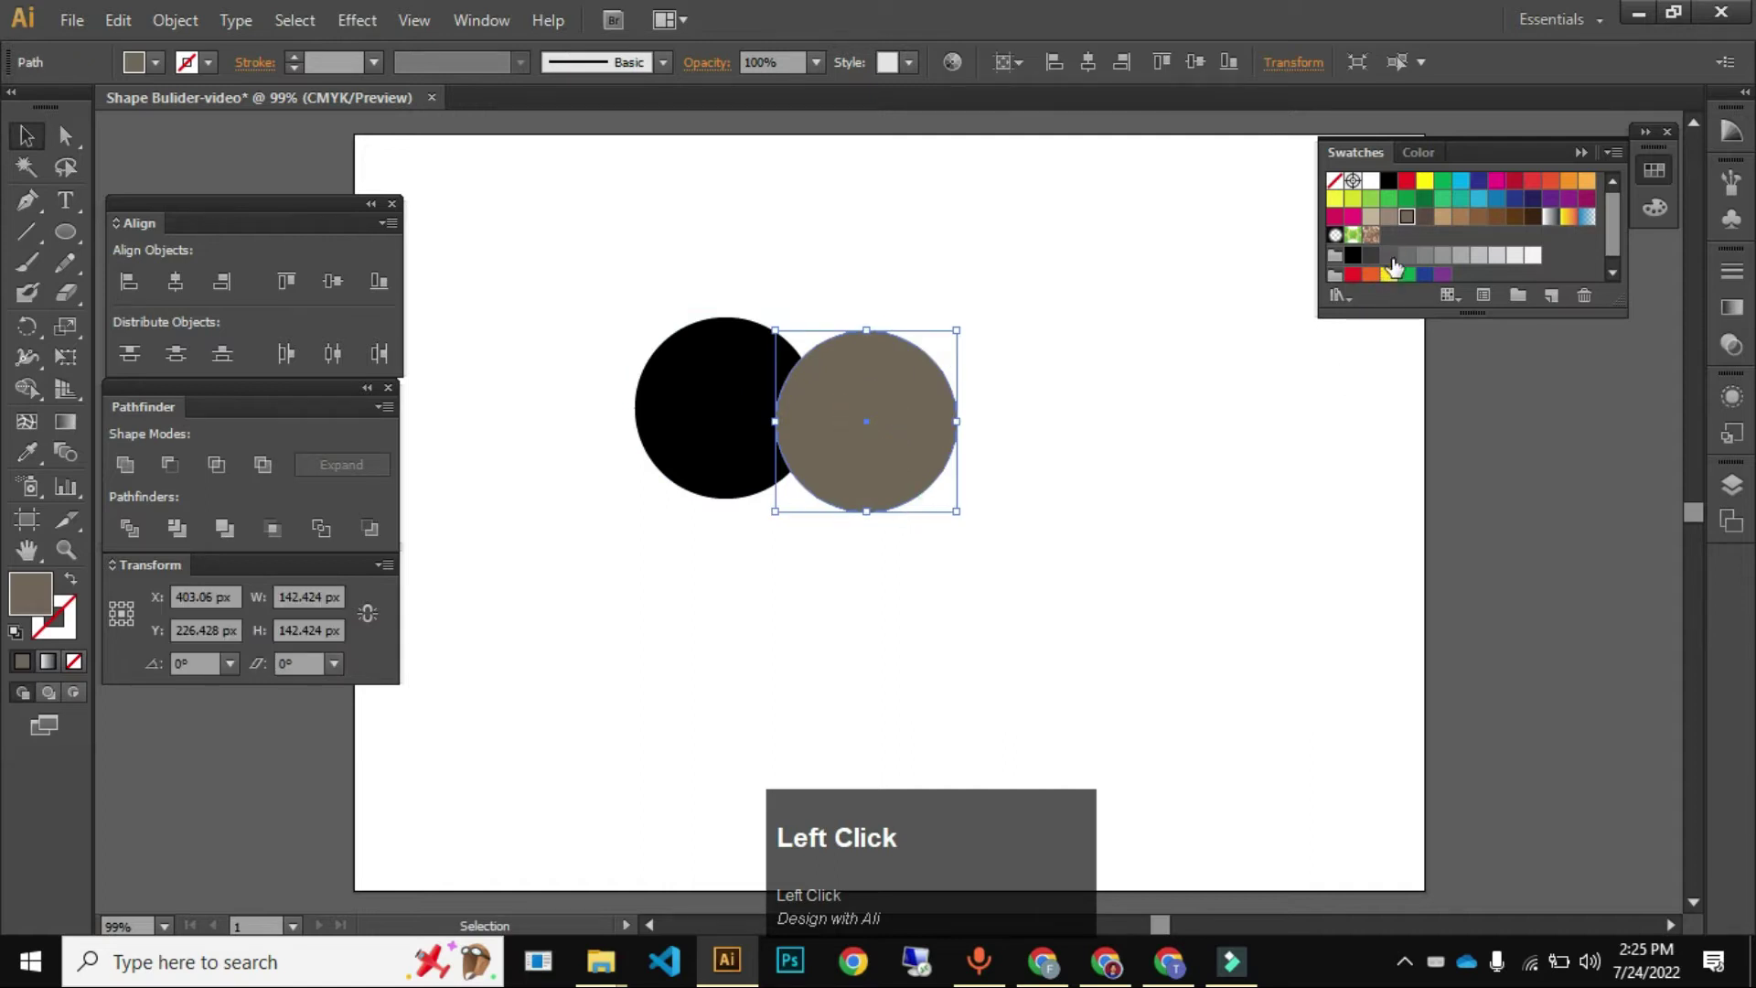
- Select both overlapping circles and try a Unite merge, then reverse it
{"action": "key", "text": "ctrl+z"}
{"action": "key", "text": "ctrl+shift+z"}
{"action": "left_click_drag", "start_coordinate": [621, 303], "coordinate": [856, 429]}
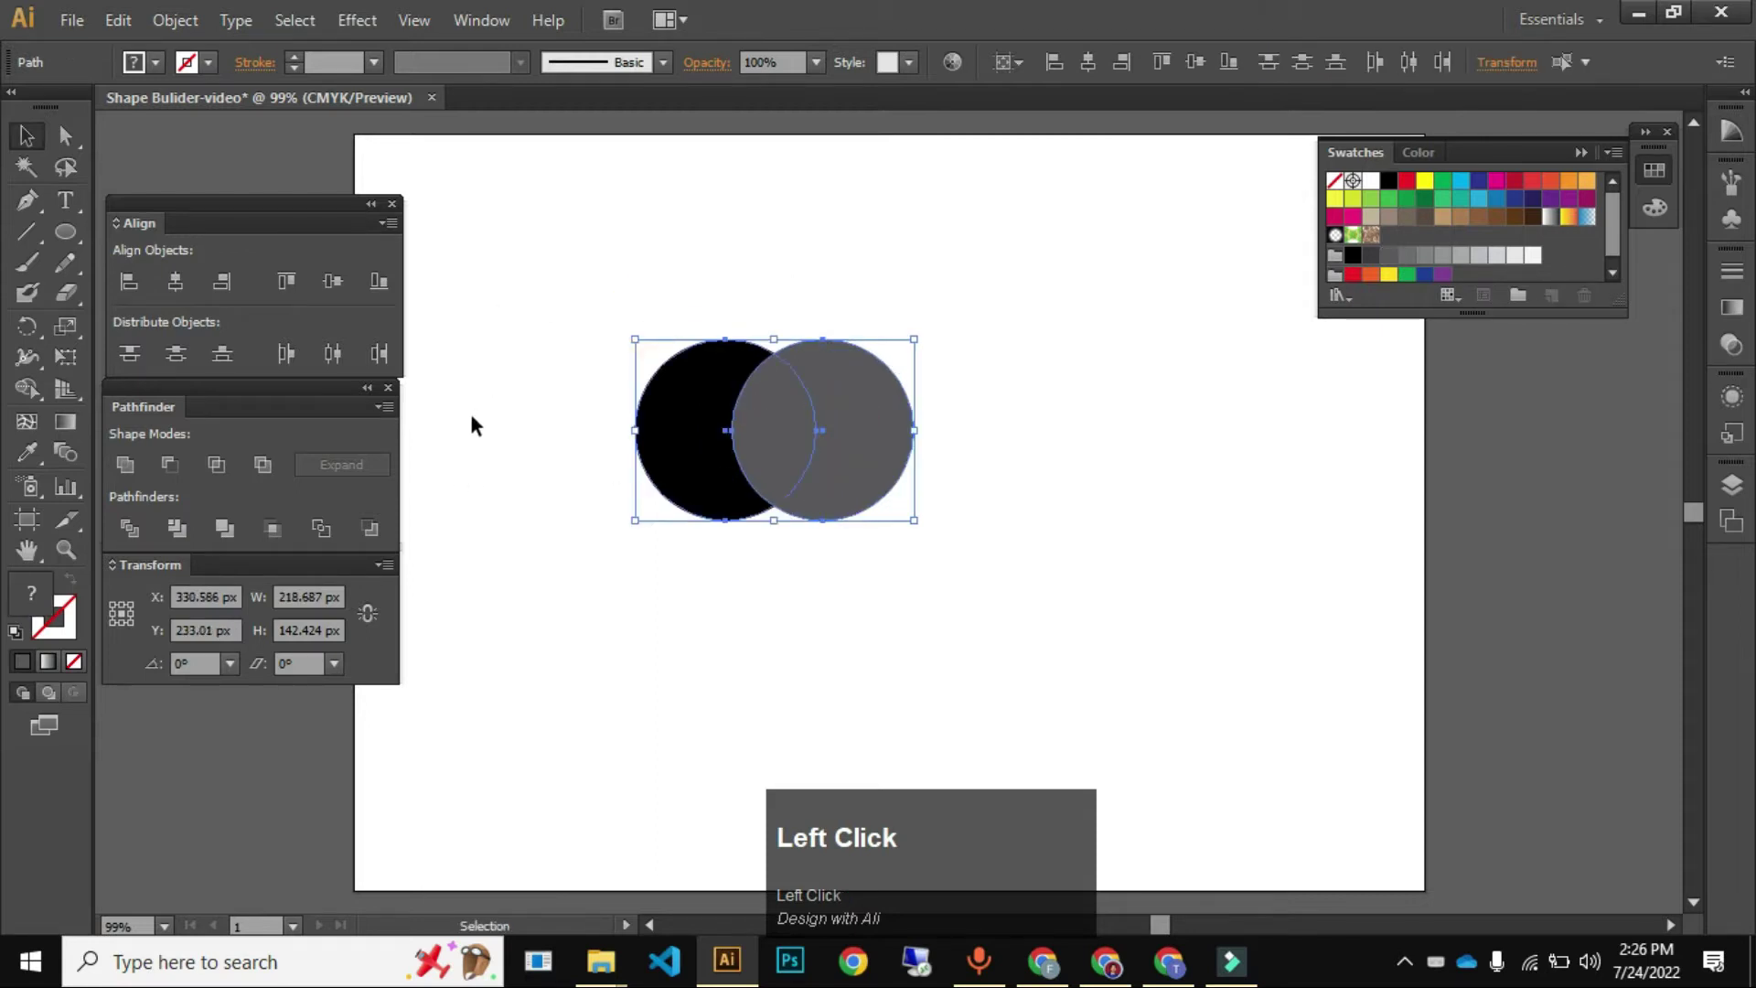
{"action": "left_click_drag", "start_coordinate": [164, 417], "coordinate": [617, 214]}
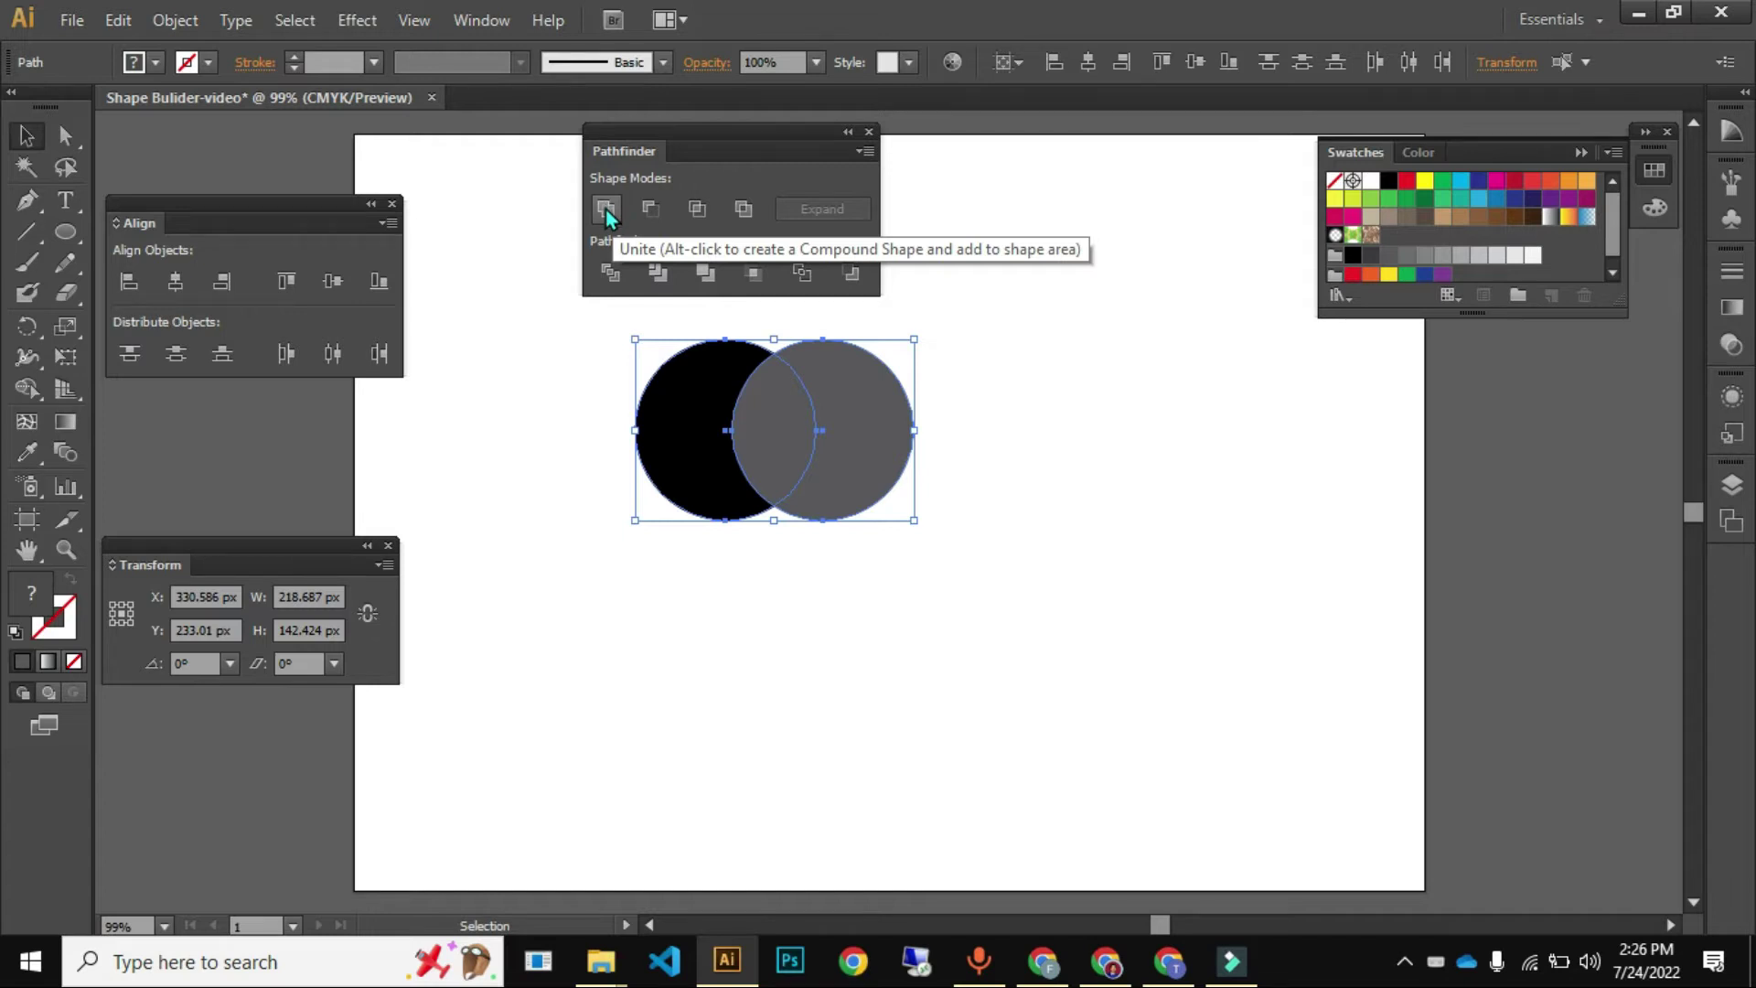
{"action": "left_click_drag", "start_coordinate": [617, 219], "coordinate": [830, 422]}
{"action": "key", "text": "ctrl+z"}
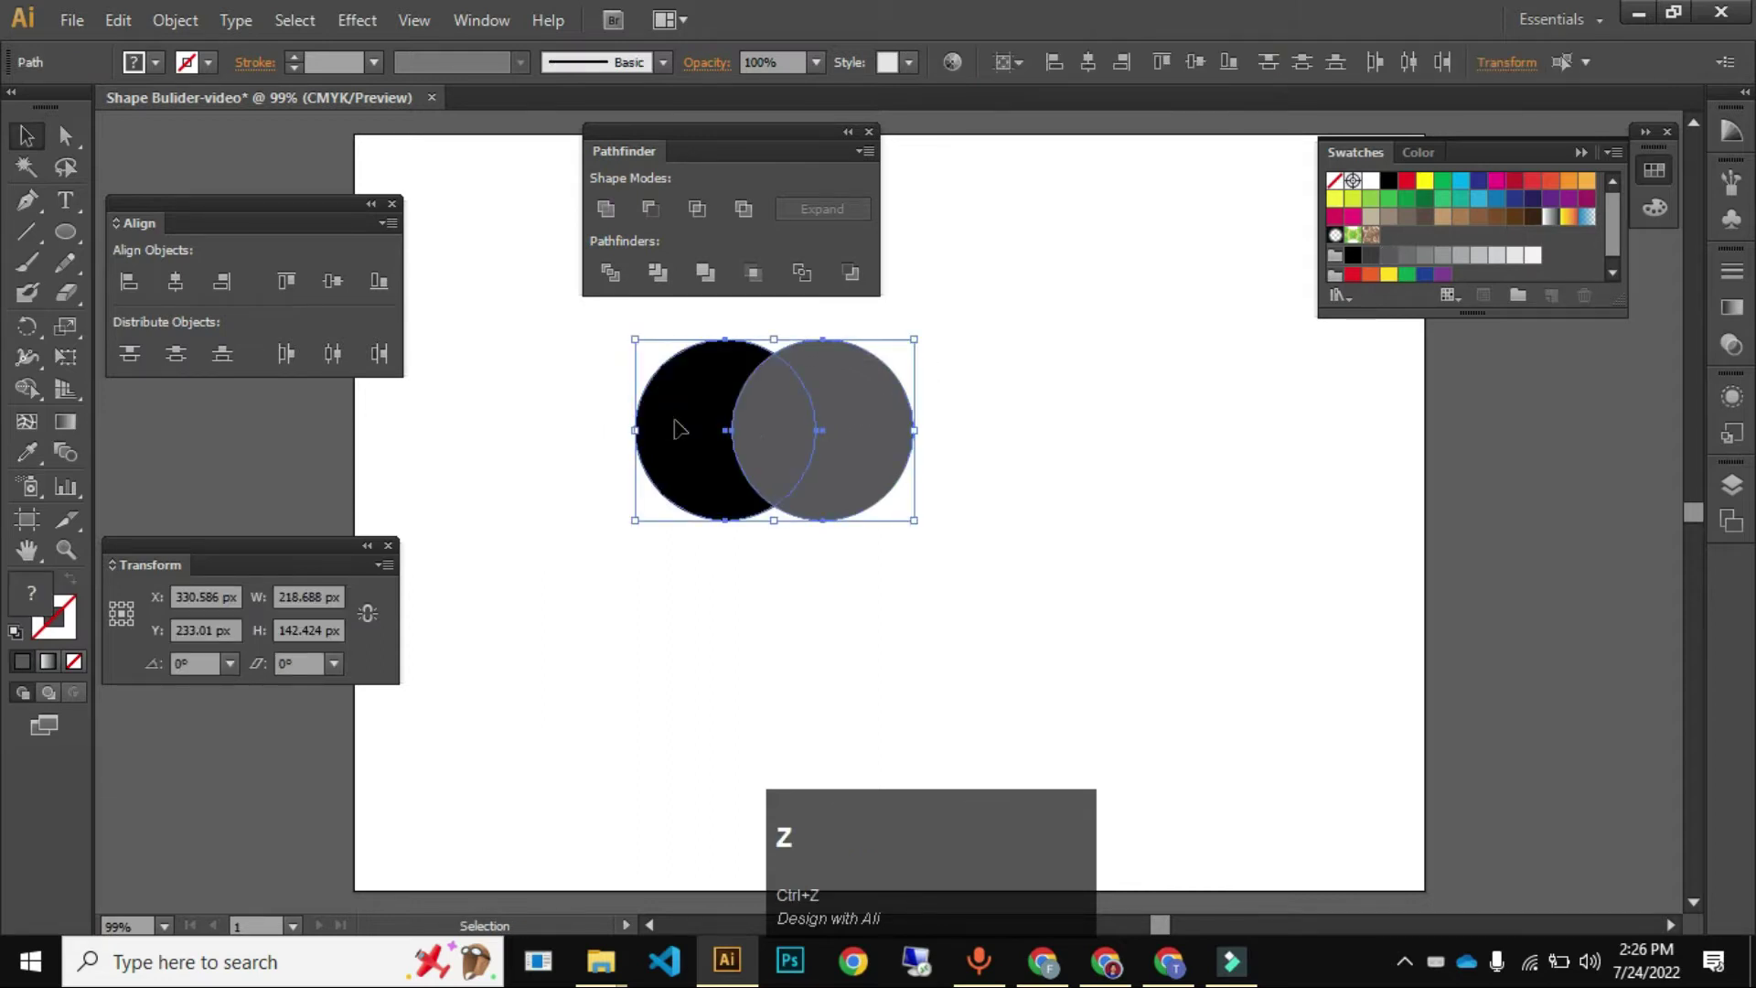
- Copy the circle pair below and try a Unite on the top pair, reversing it
{"action": "left_click_drag", "start_coordinate": [783, 481], "coordinate": [647, 445]}
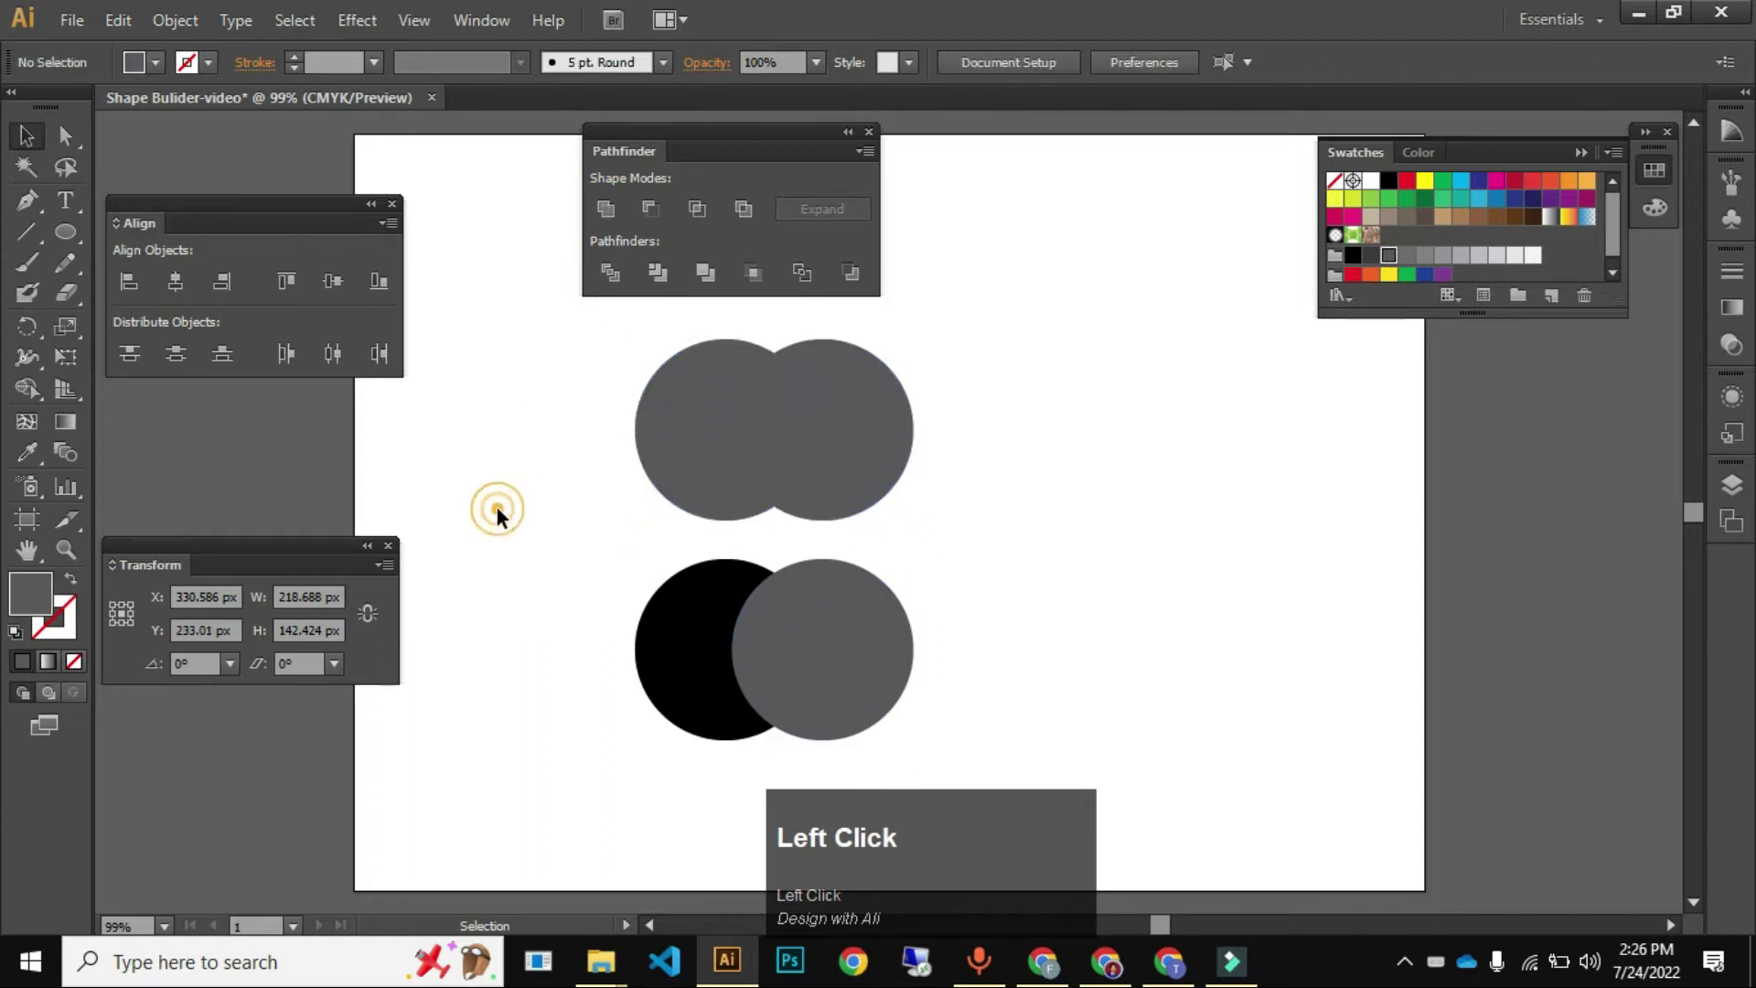
{"action": "key", "text": "ctrl+z"}
{"action": "left_click", "coordinate": [698, 464]}
{"action": "right_click", "coordinate": [705, 469]}
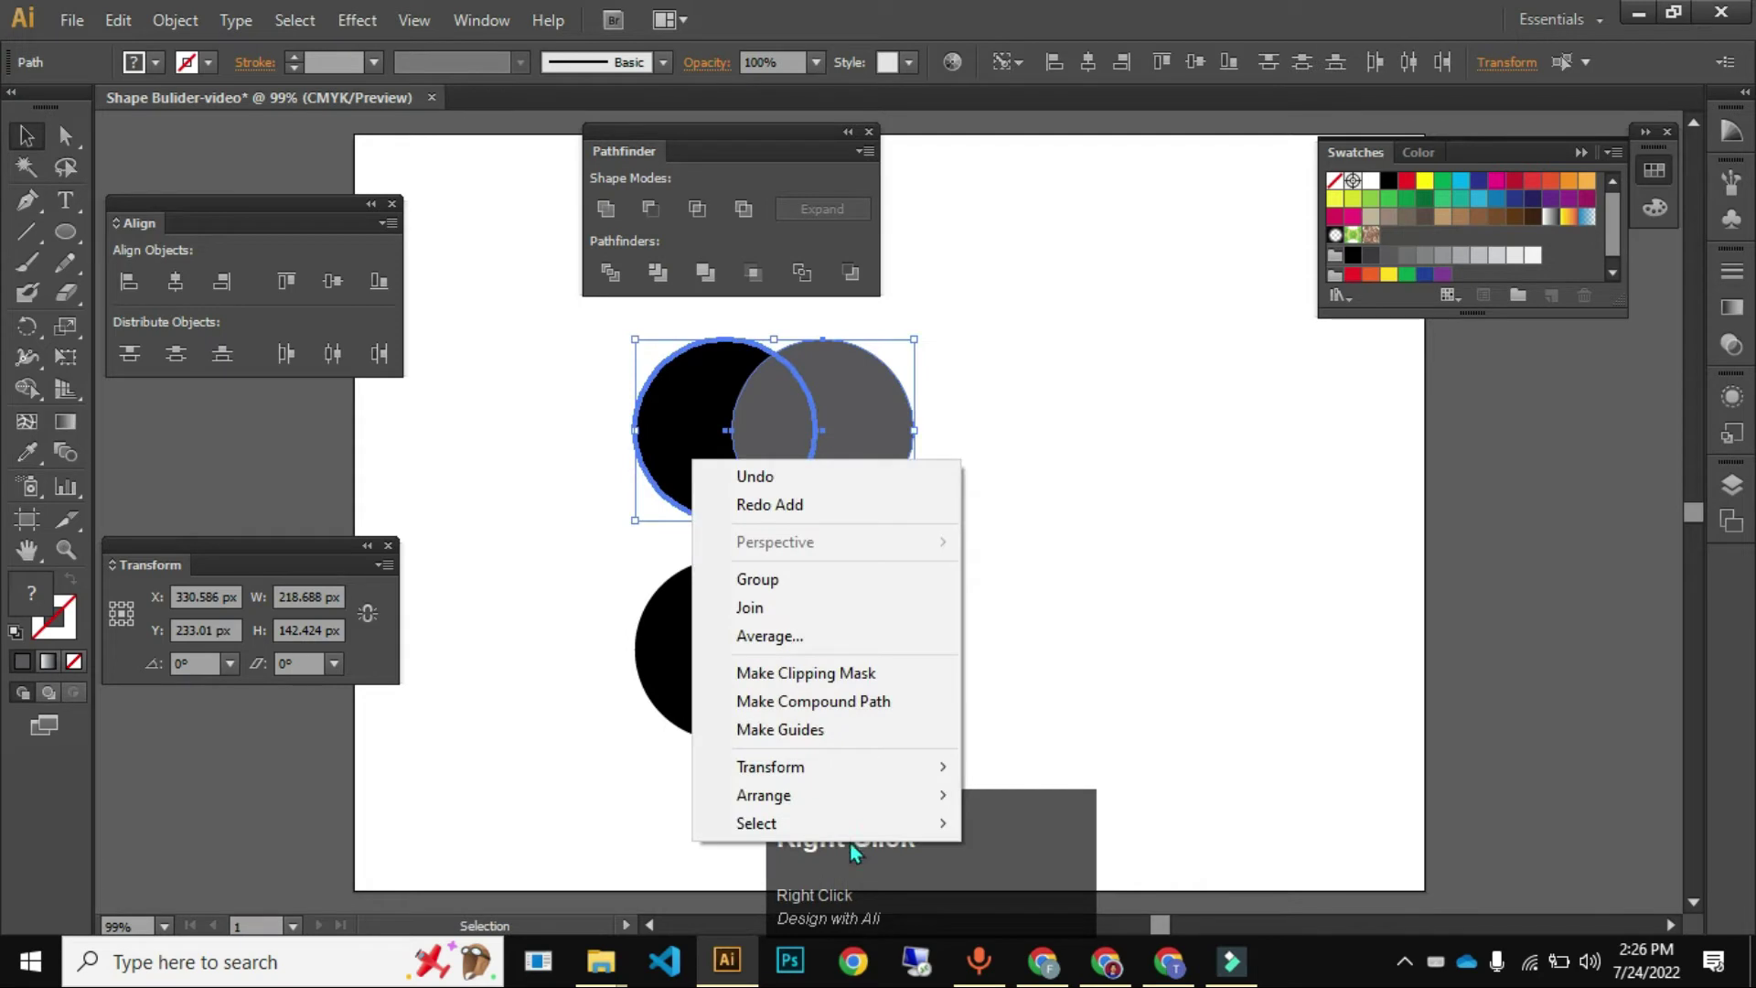
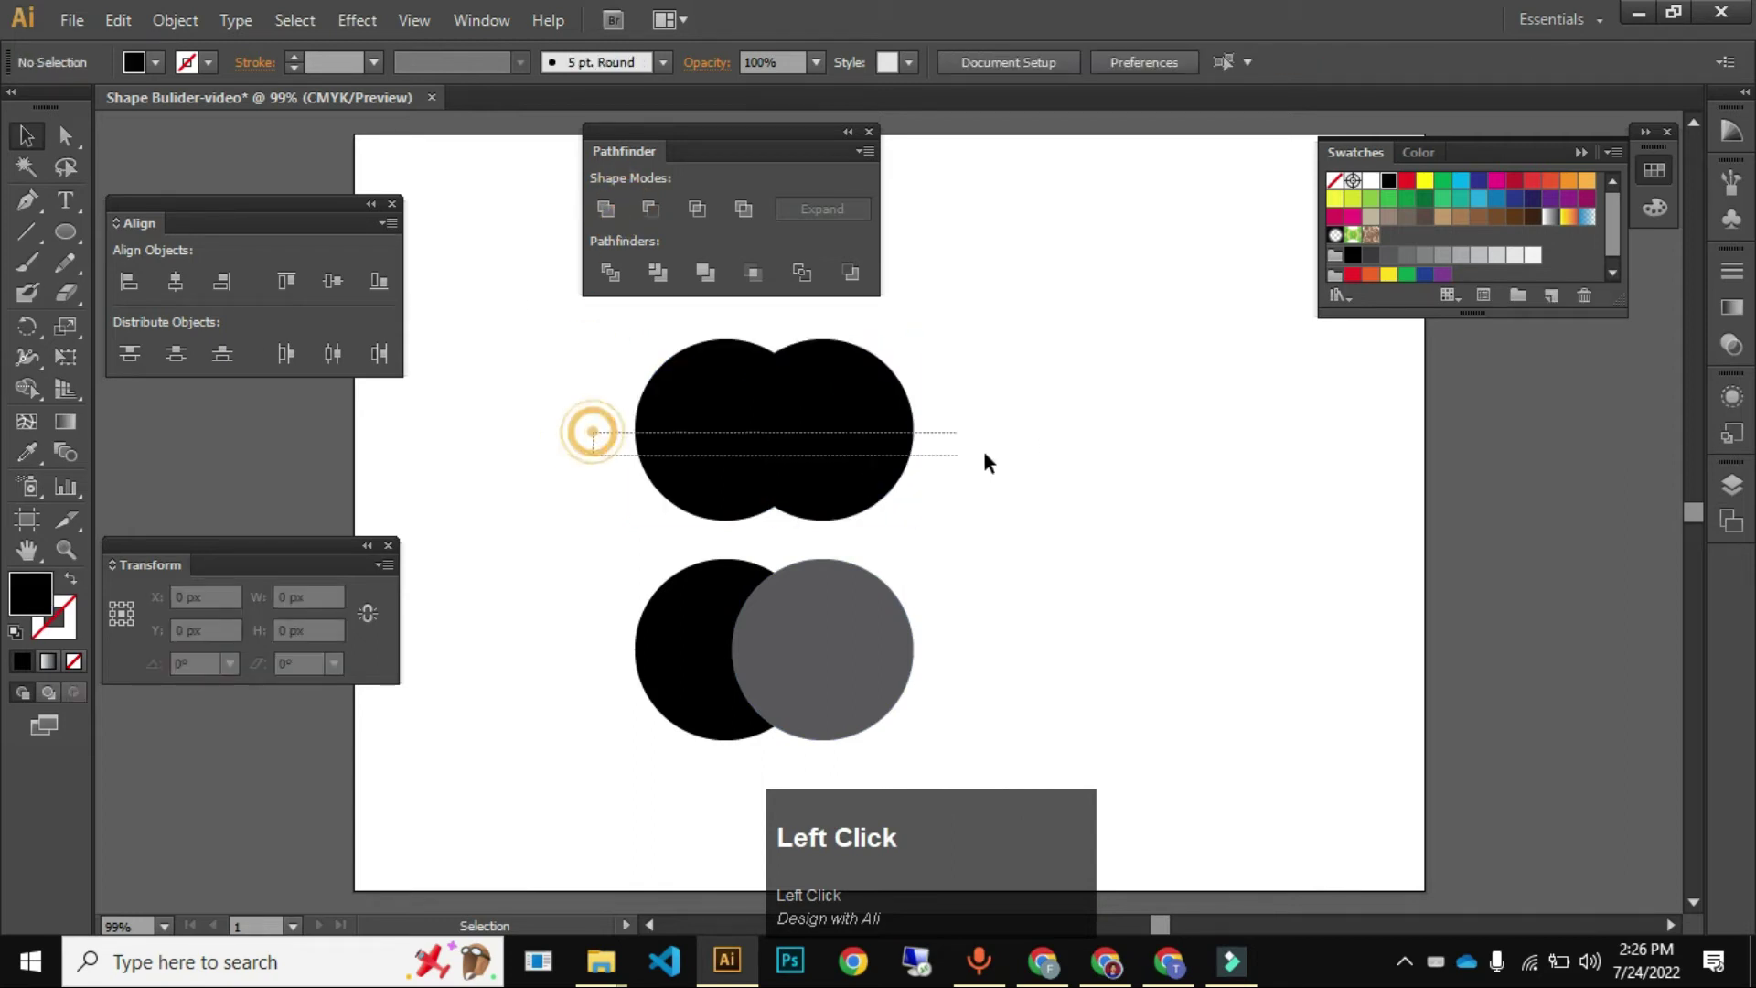
{"action": "key", "text": "ctrl+z"}
- Reverse another merge and select the lower pair of overlapping circles
{"action": "left_click", "coordinate": [1004, 427]}
{"action": "key", "text": "ctrl+z"}
{"action": "left_click", "coordinate": [980, 435]}
{"action": "left_click", "coordinate": [692, 426]}
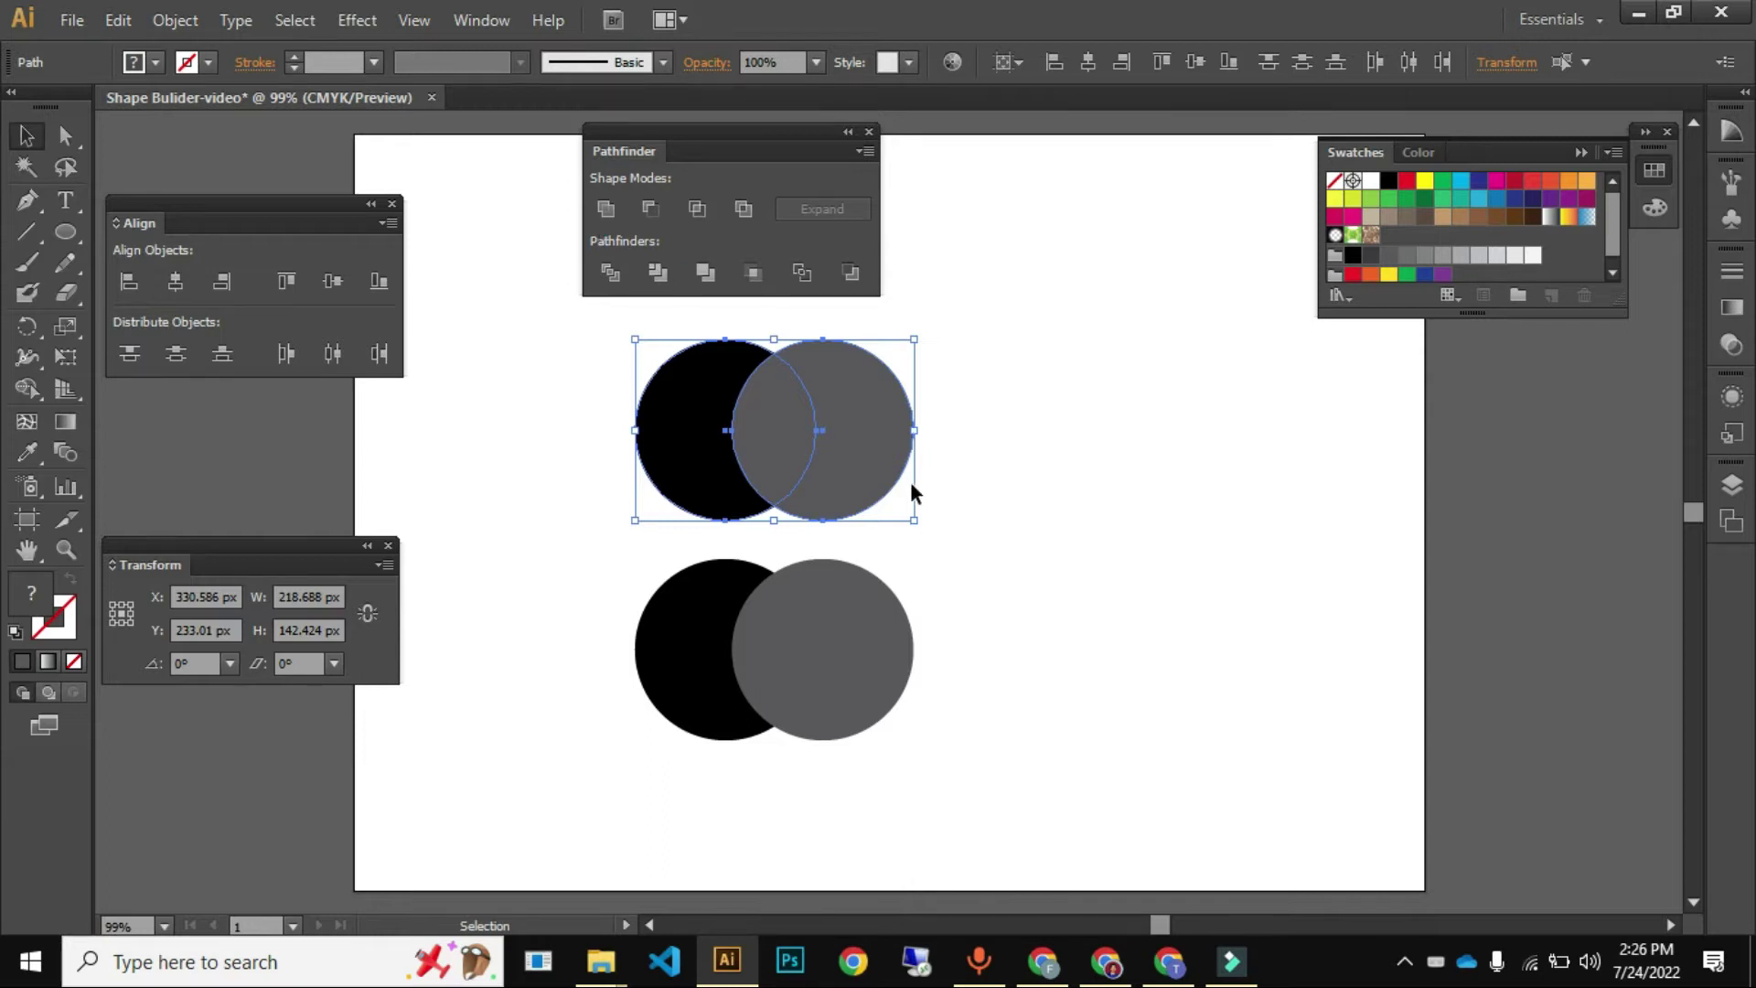
{"action": "double_click", "coordinate": [1003, 486]}
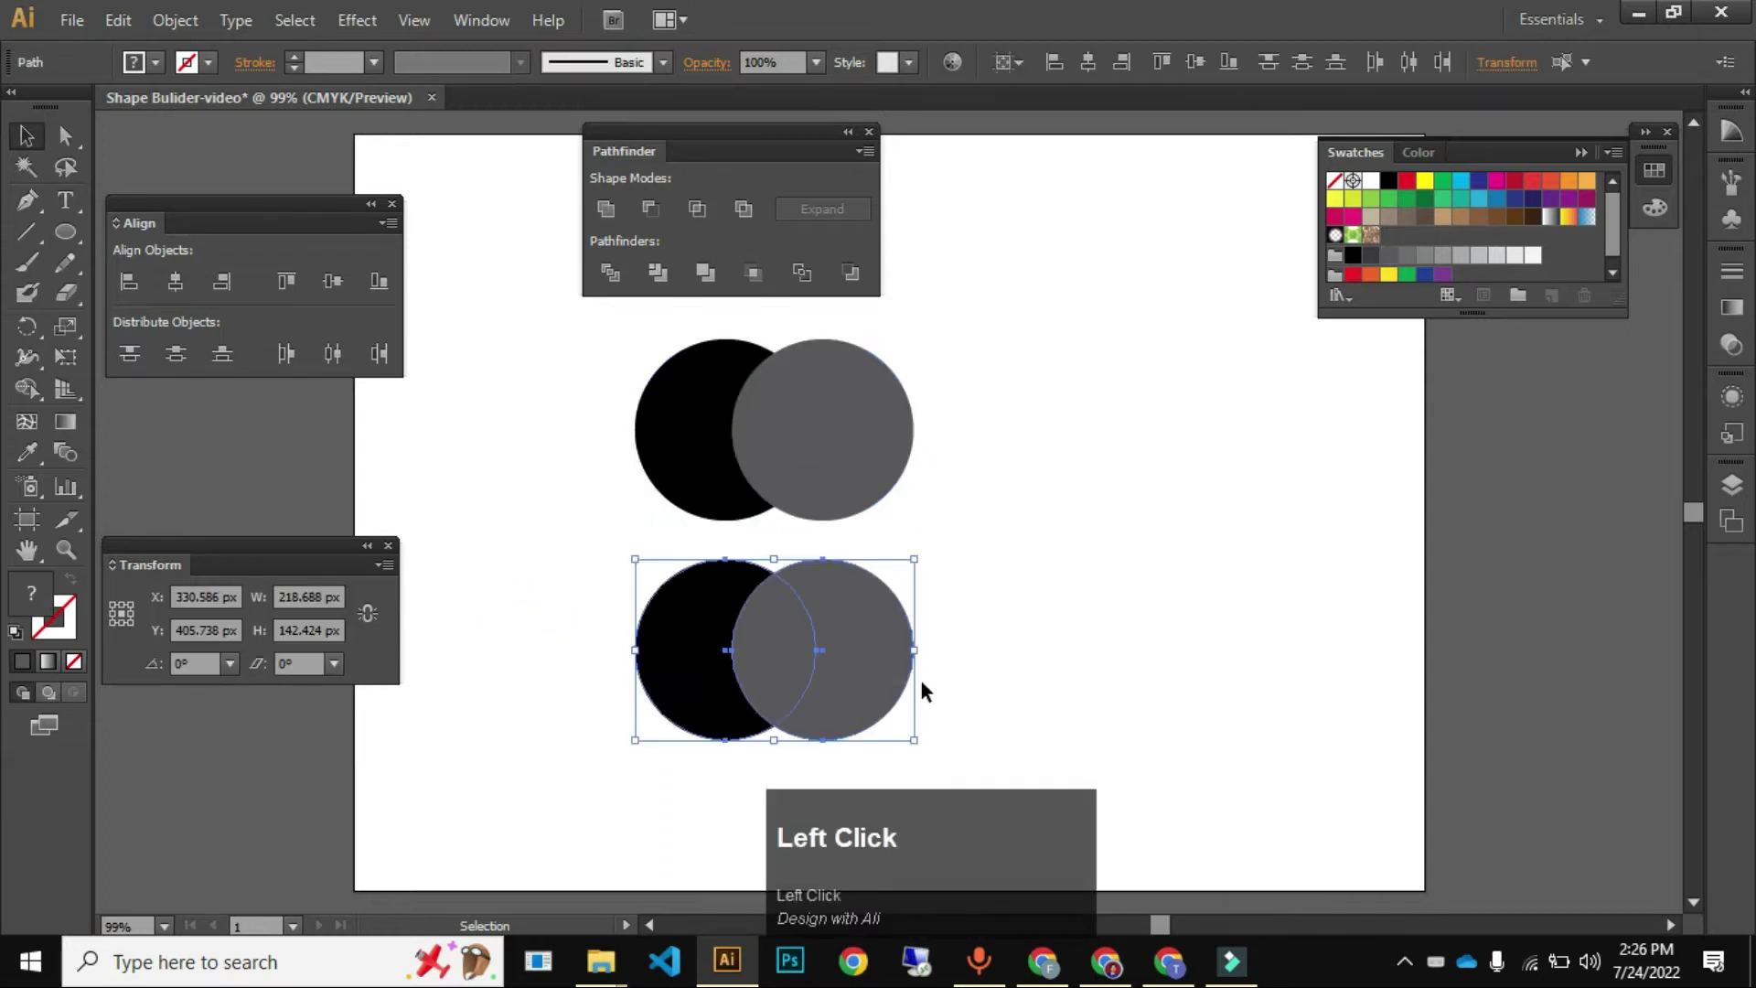
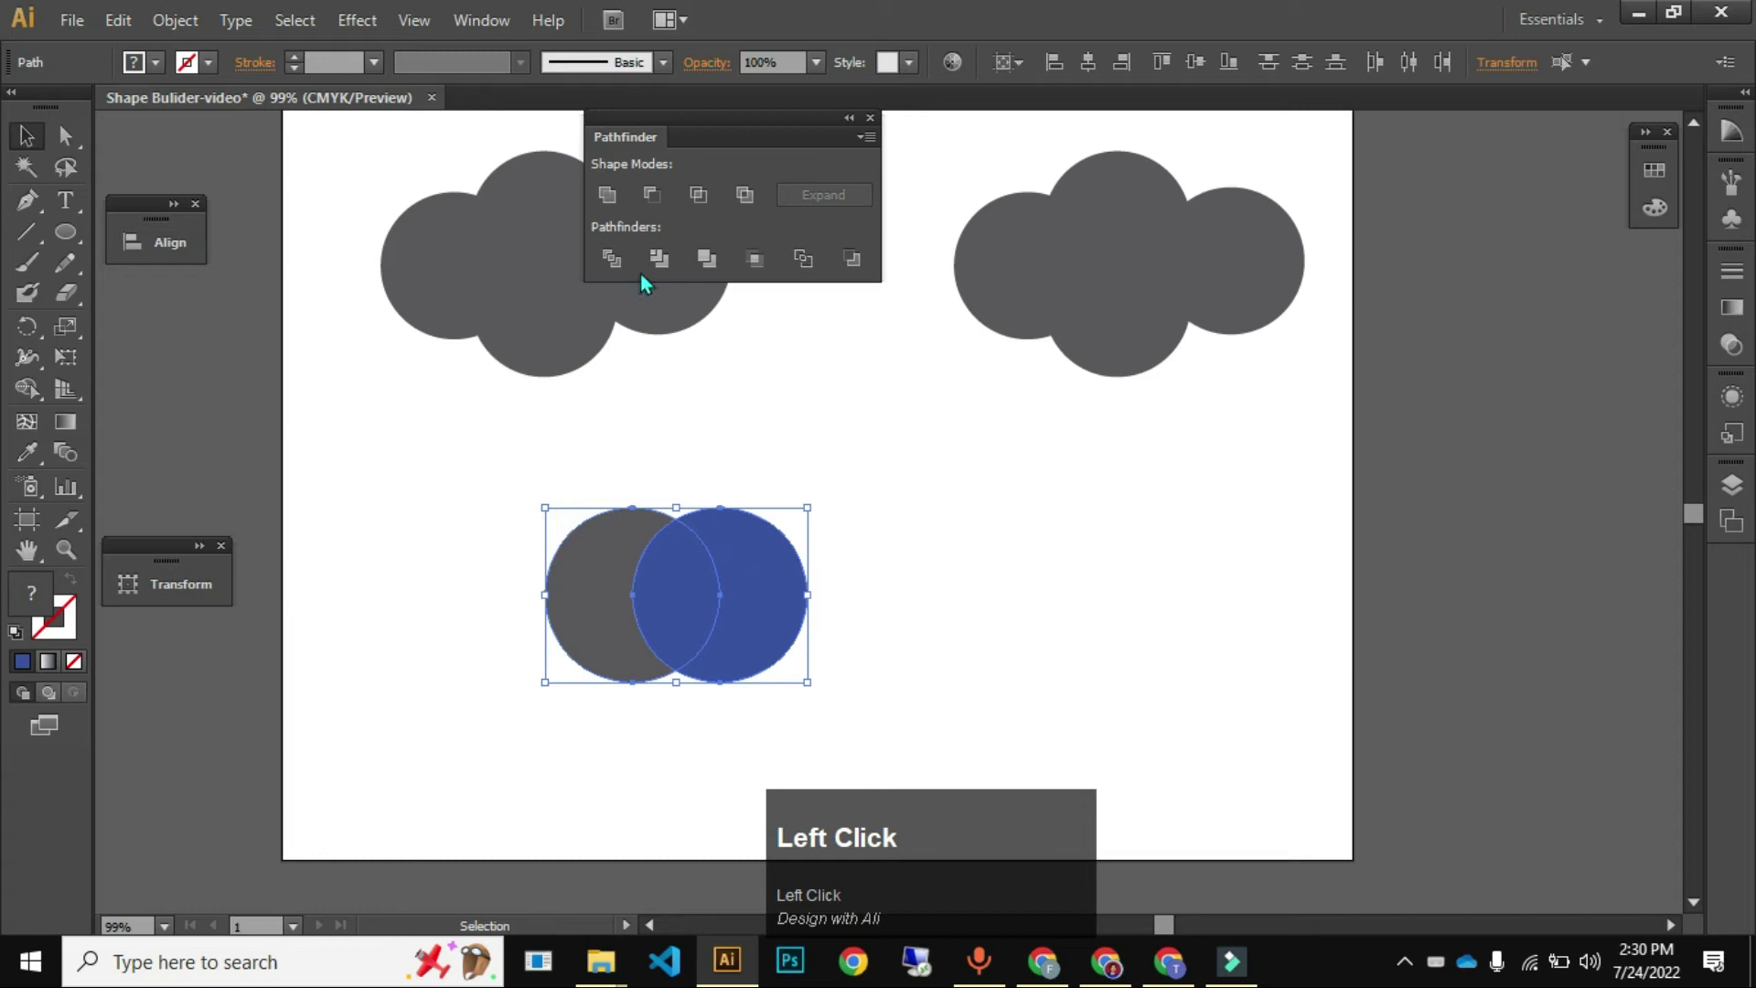
{"action": "left_click", "coordinate": [669, 199]}
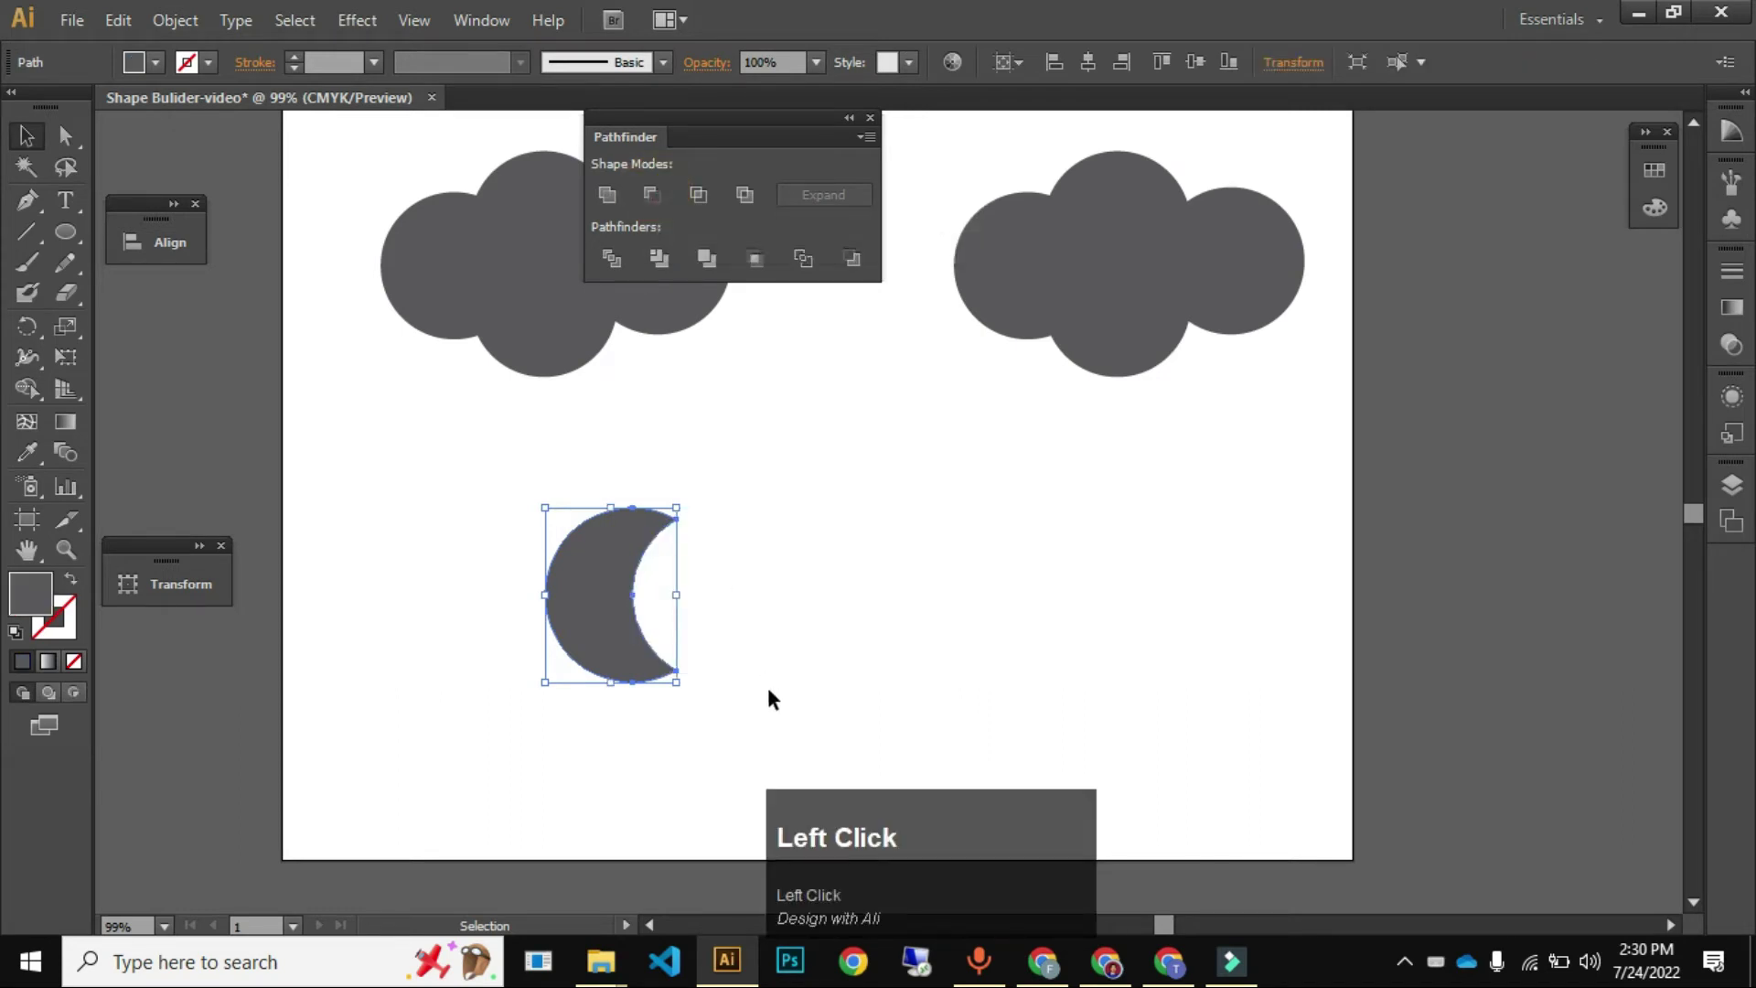
{"action": "left_click", "coordinate": [786, 606]}
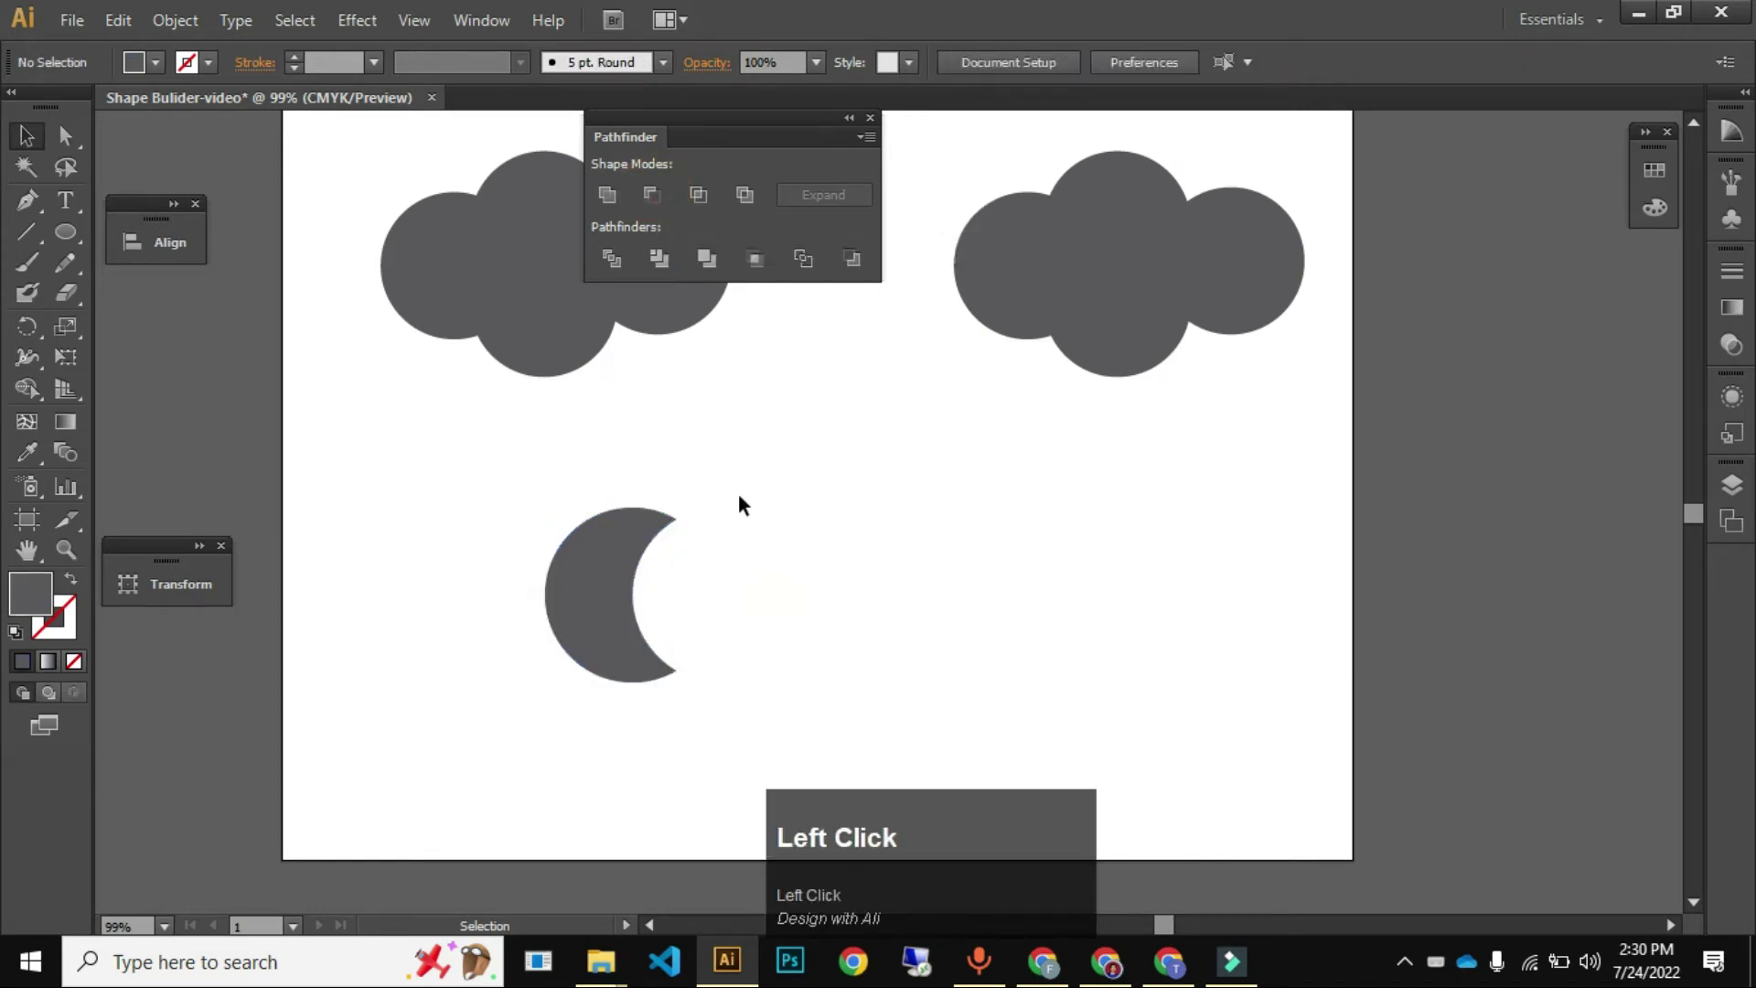
{"action": "key", "text": "ctrl+z"}
{"action": "left_click", "coordinate": [866, 588]}
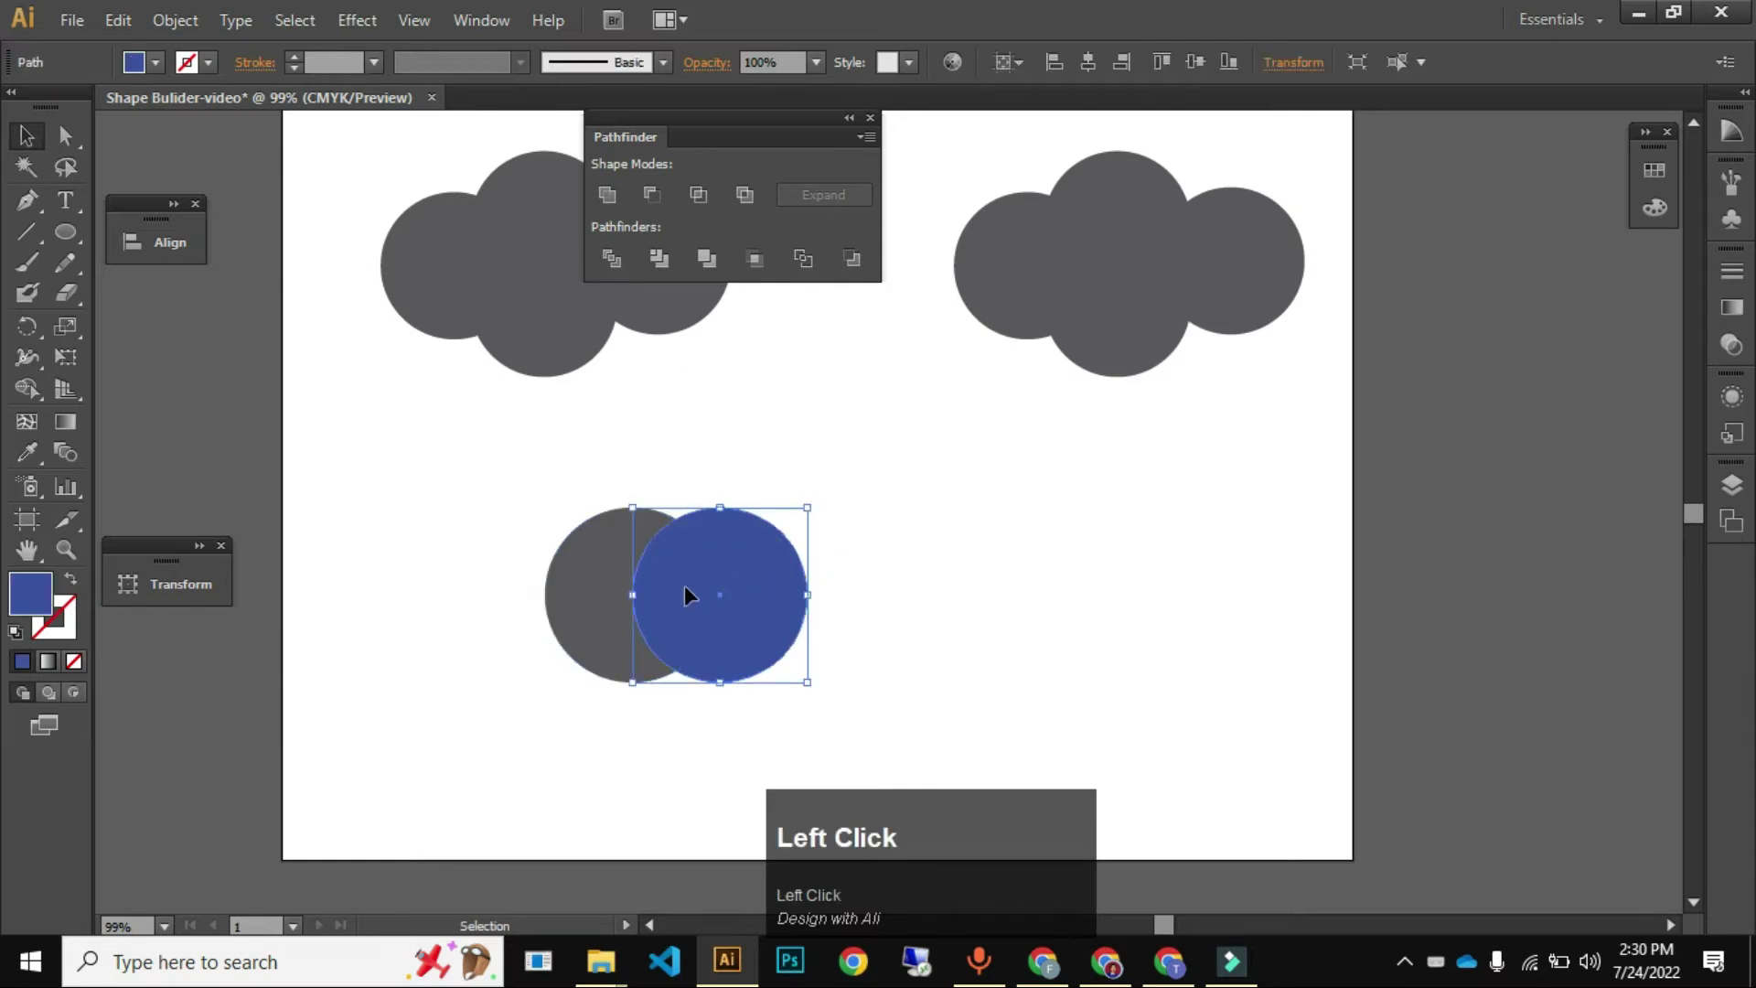
{"action": "left_click", "coordinate": [599, 582]}
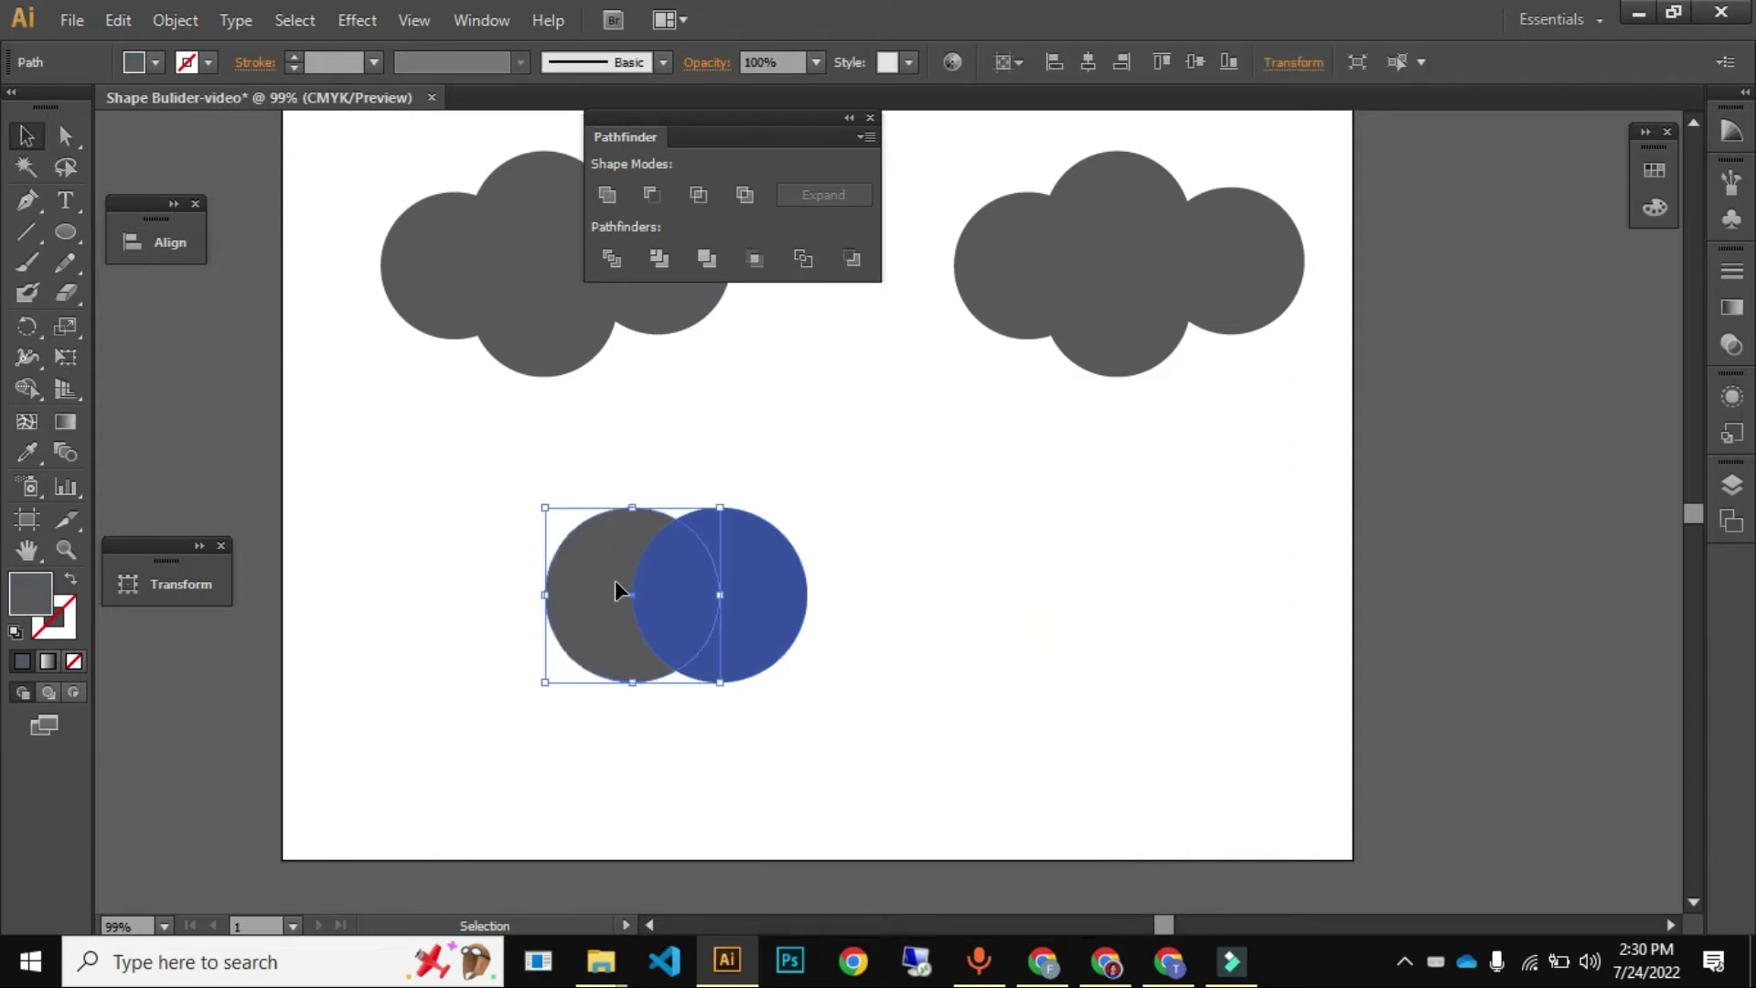
{"action": "left_click", "coordinate": [770, 596]}
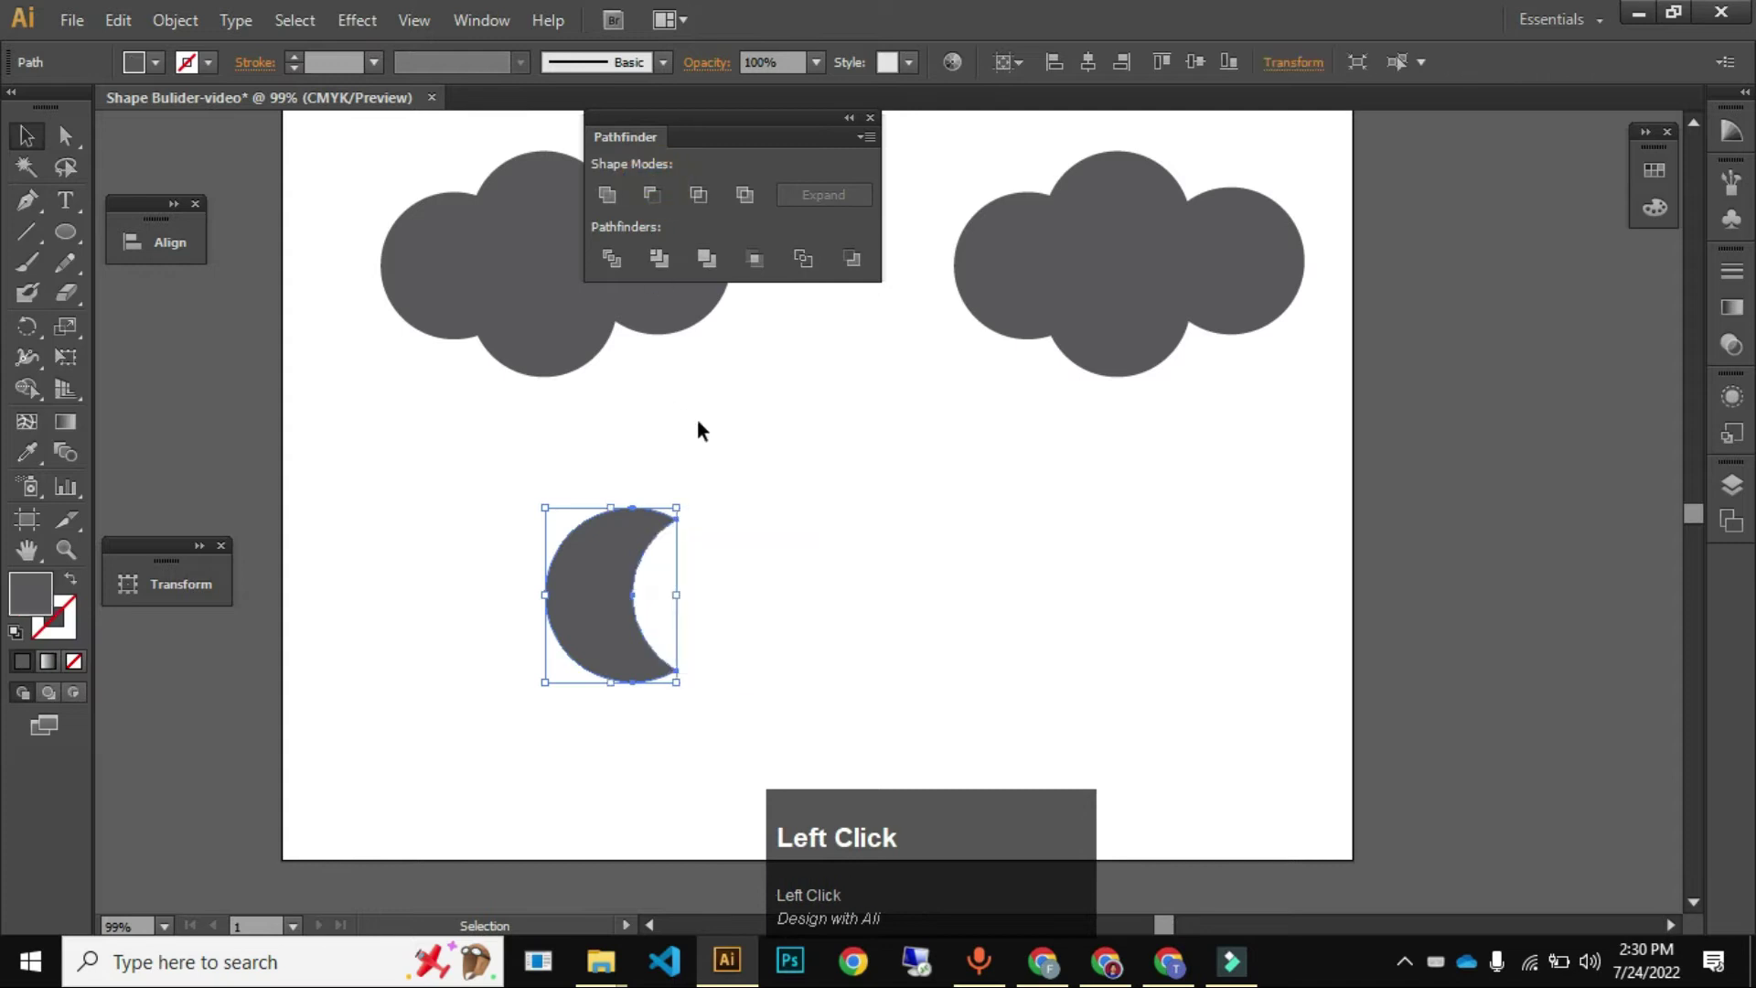
{"action": "key", "text": "ctrl+z"}
{"action": "left_click", "coordinate": [431, 543]}
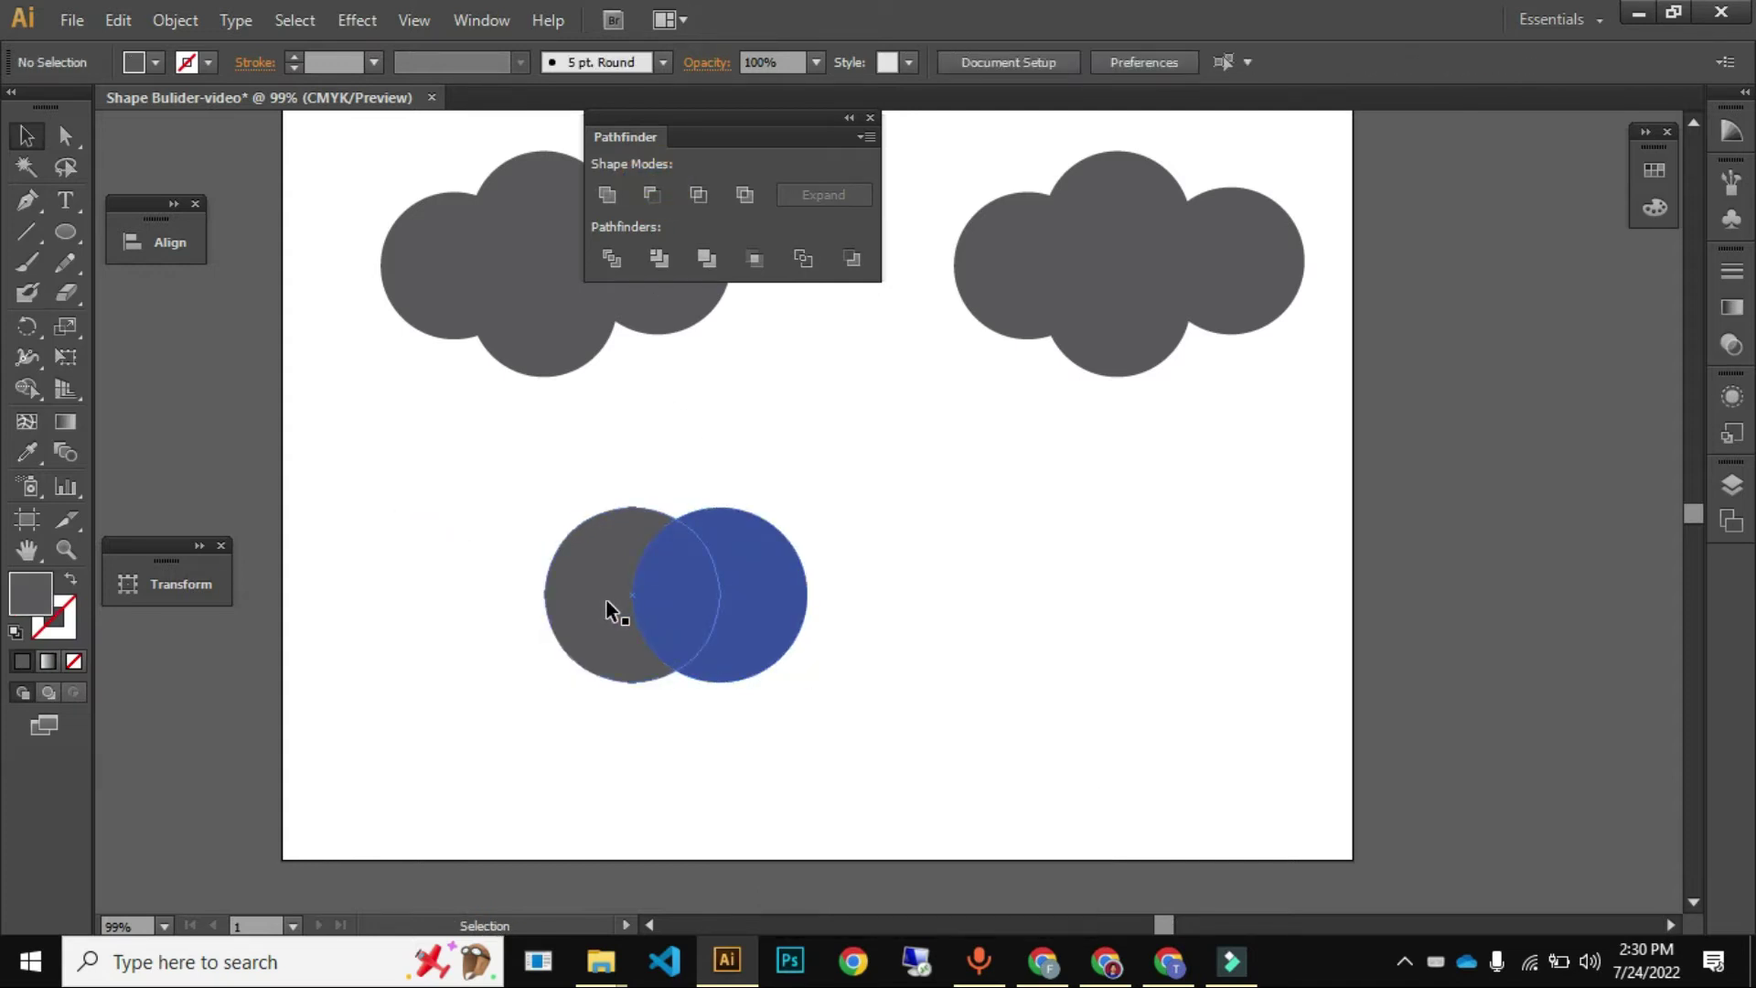
{"action": "left_click", "coordinate": [611, 593]}
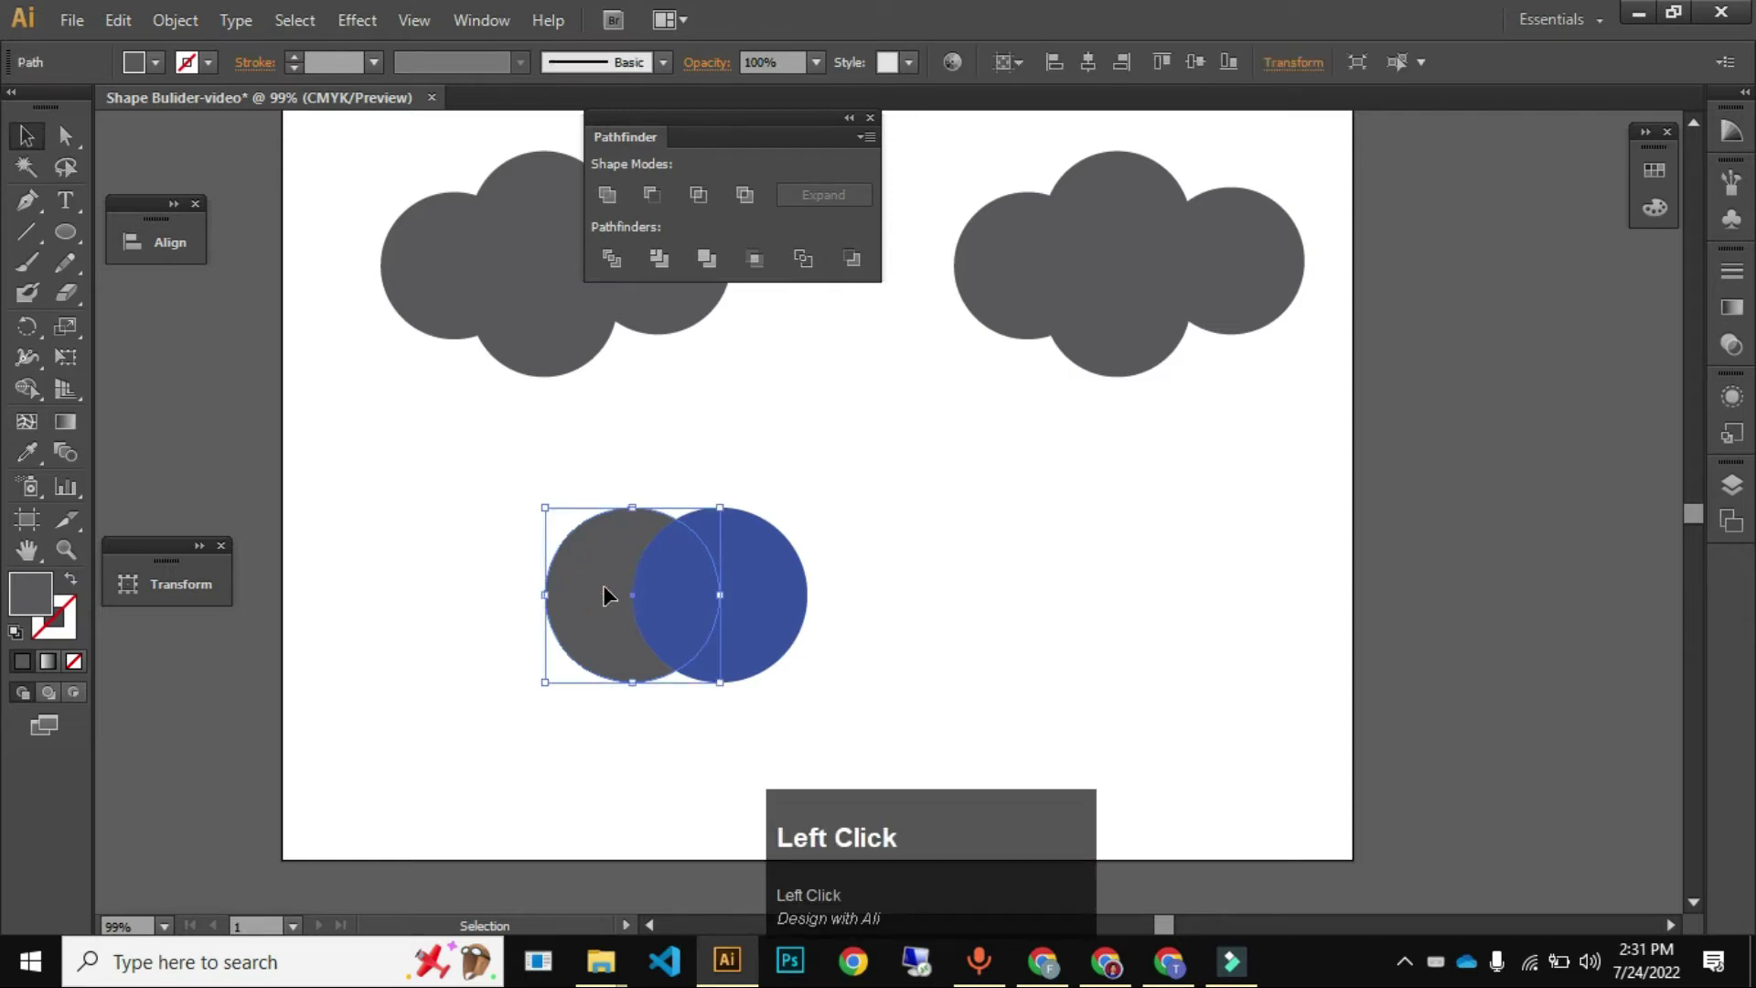
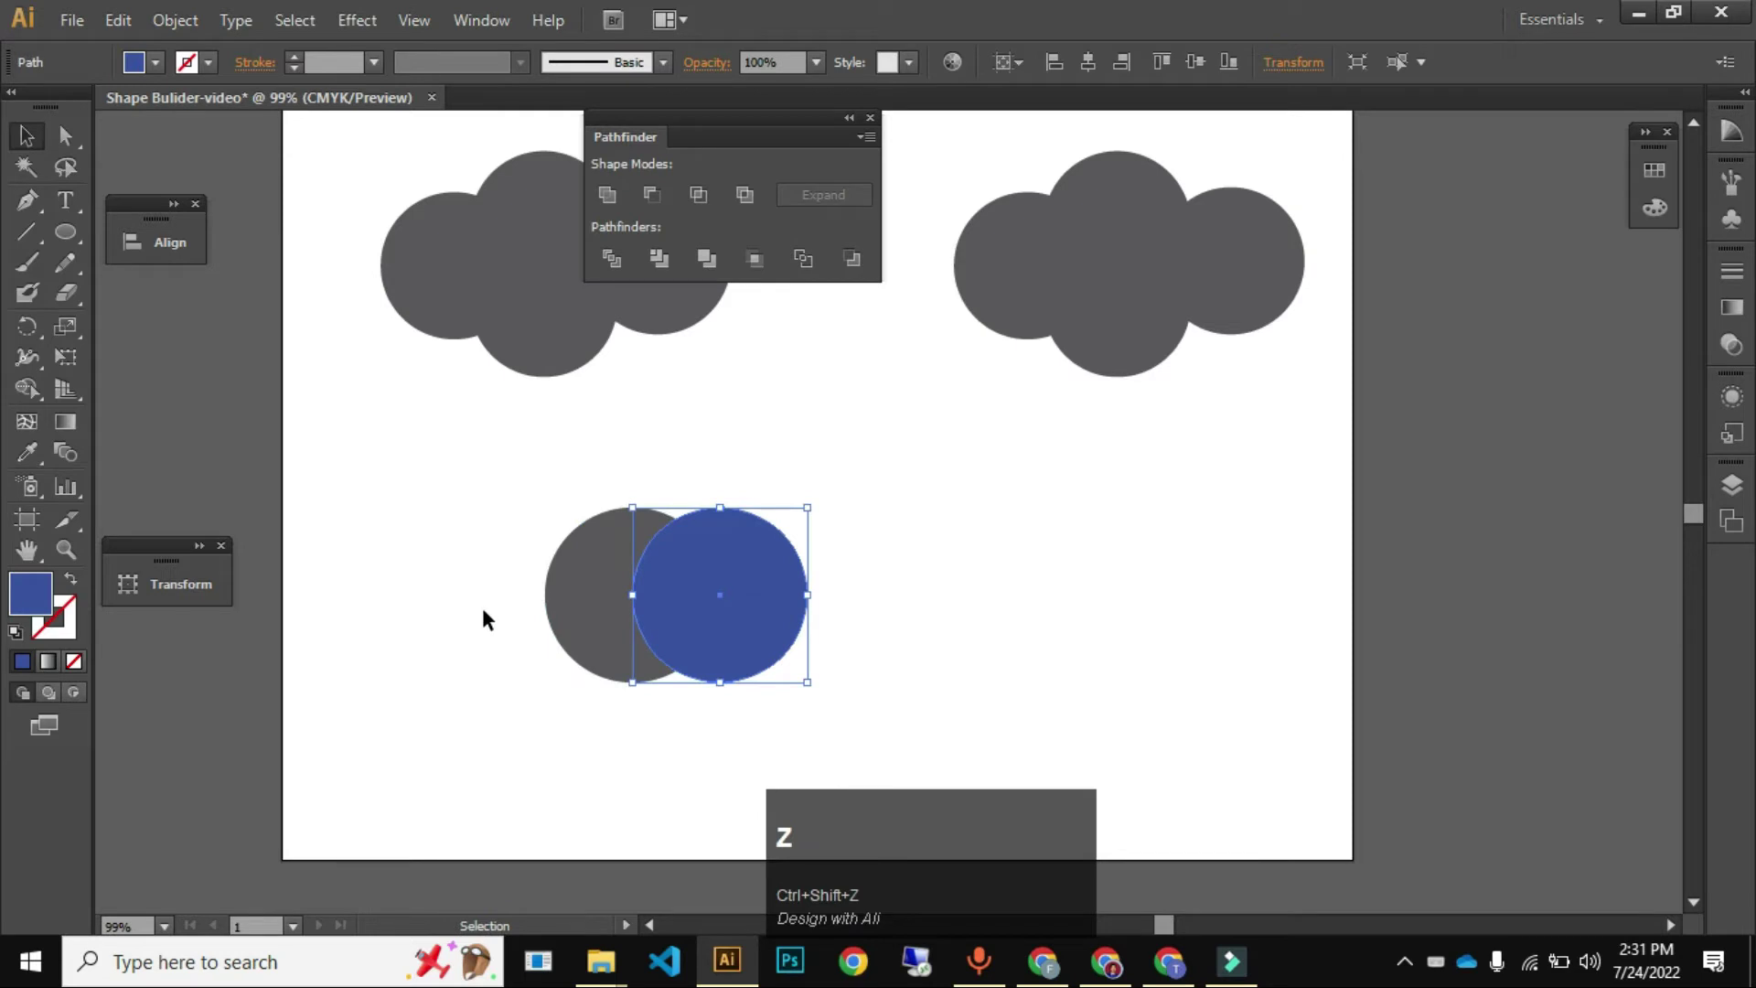
- Switch to the Shape Builder tool to fill the blue circle grey
{"action": "left_click", "coordinate": [30, 397]}
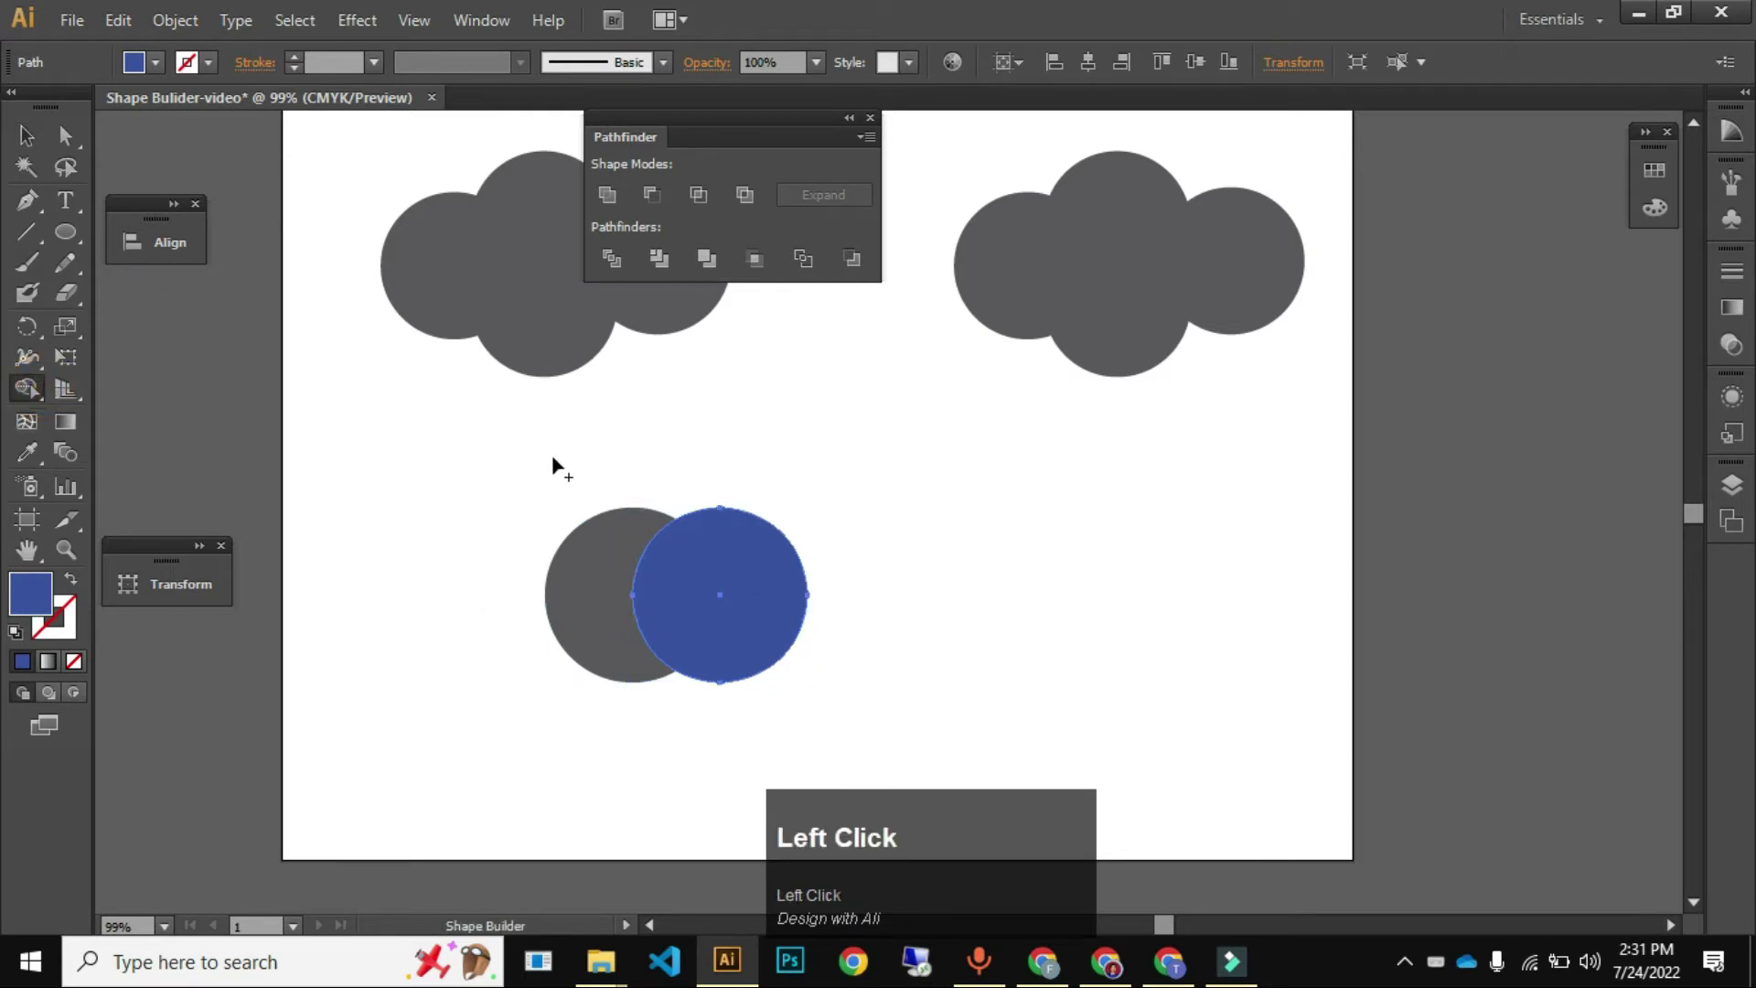
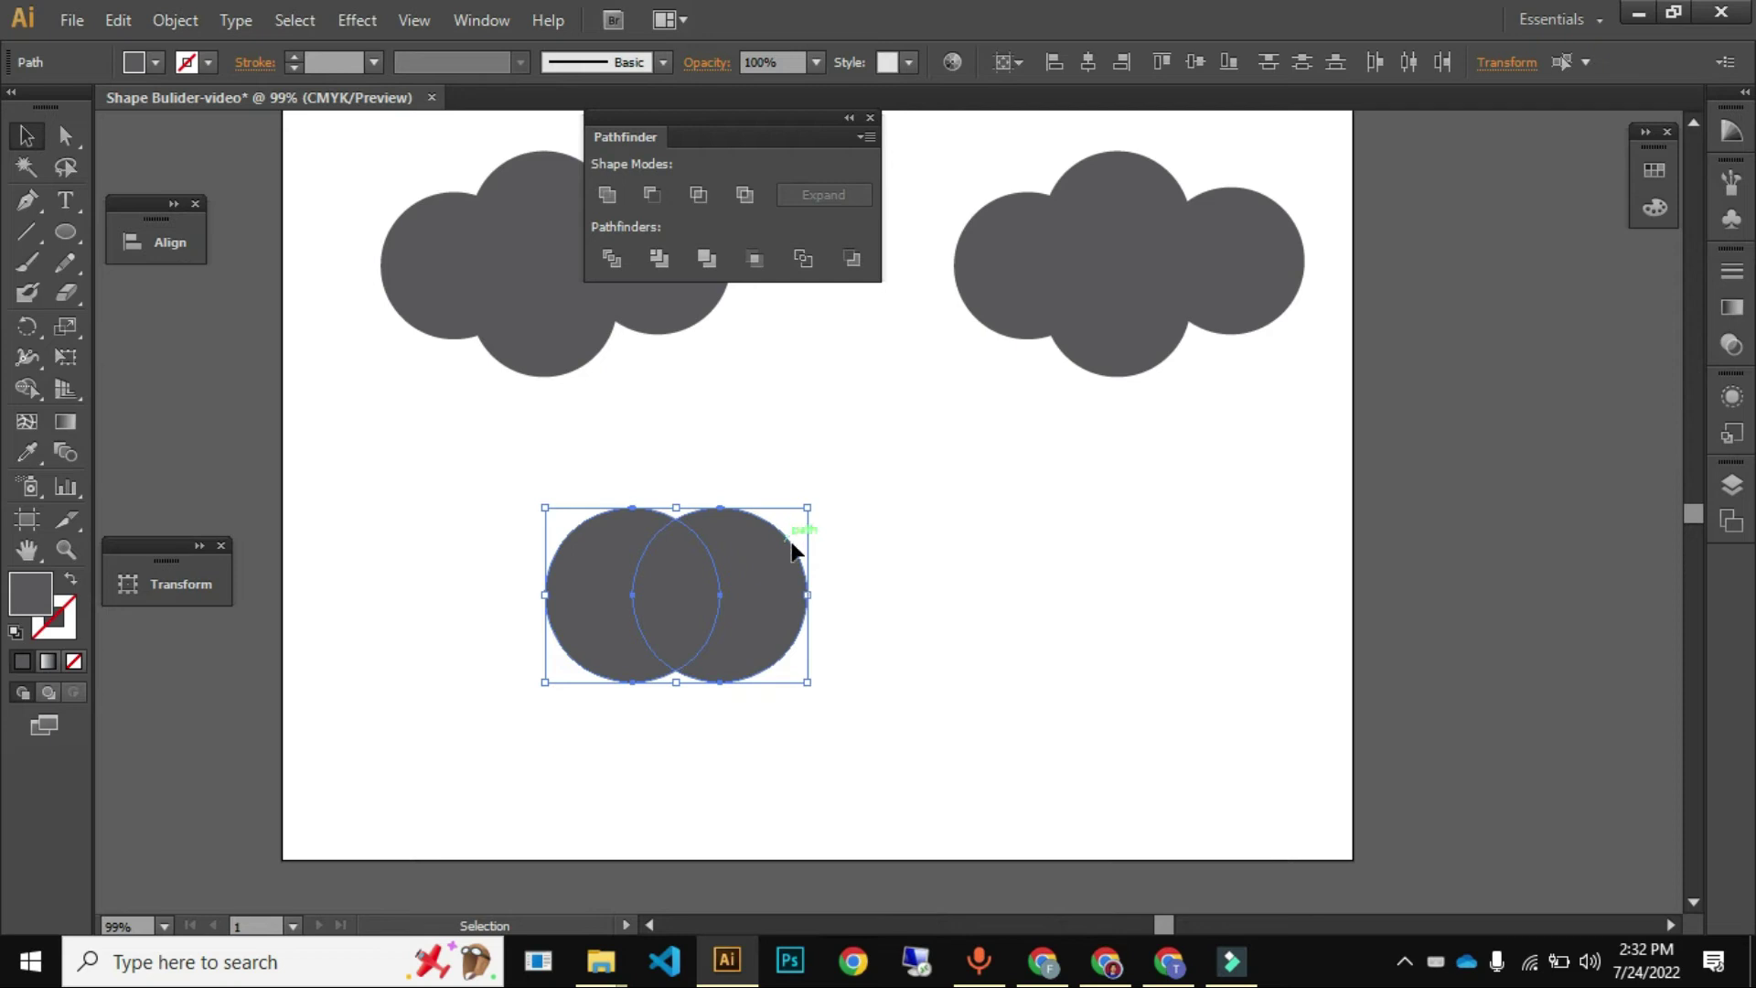
- Undo back to the blue circle and select both overlapping circles
{"action": "left_click", "coordinate": [787, 584]}
{"action": "key", "text": "ctrl+z"}
{"action": "key", "text": "ctrl+shift+z"}
{"action": "key", "text": "ctrl+shift+z"}
{"action": "left_click", "coordinate": [869, 573]}
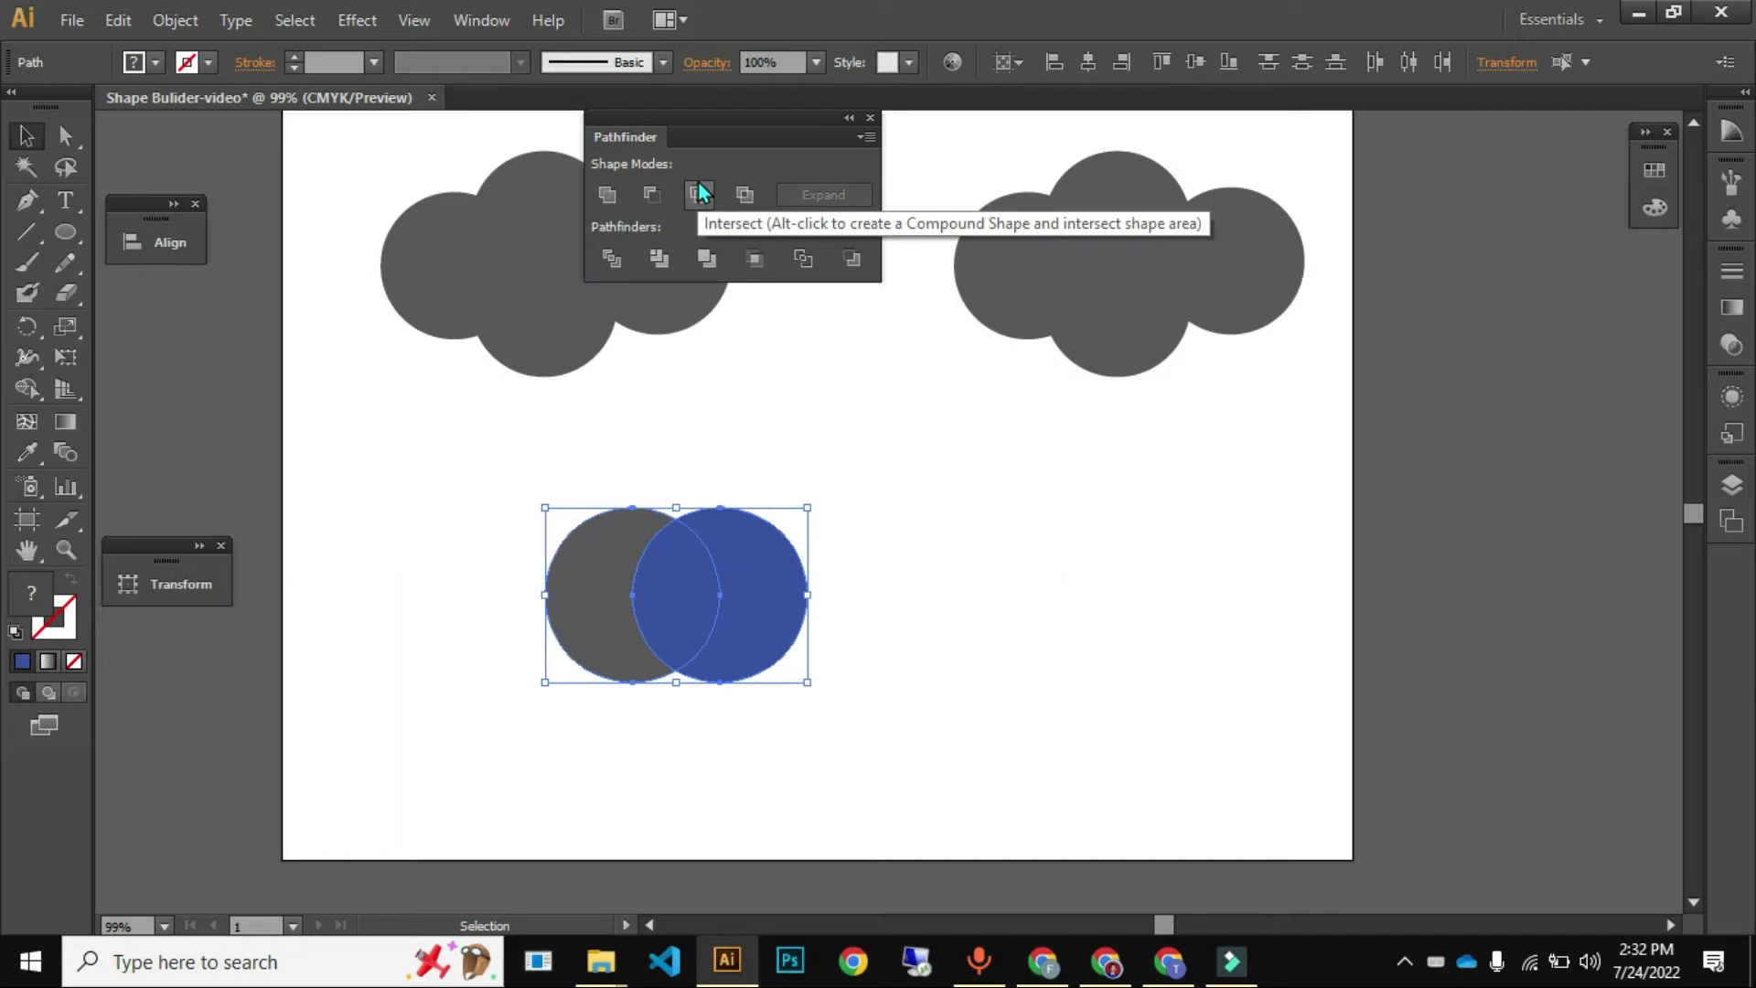
- Apply Pathfinder Intersect to keep only the overlap, then undo and reselect both circles
{"action": "left_click_drag", "start_coordinate": [713, 214], "coordinate": [520, 655]}
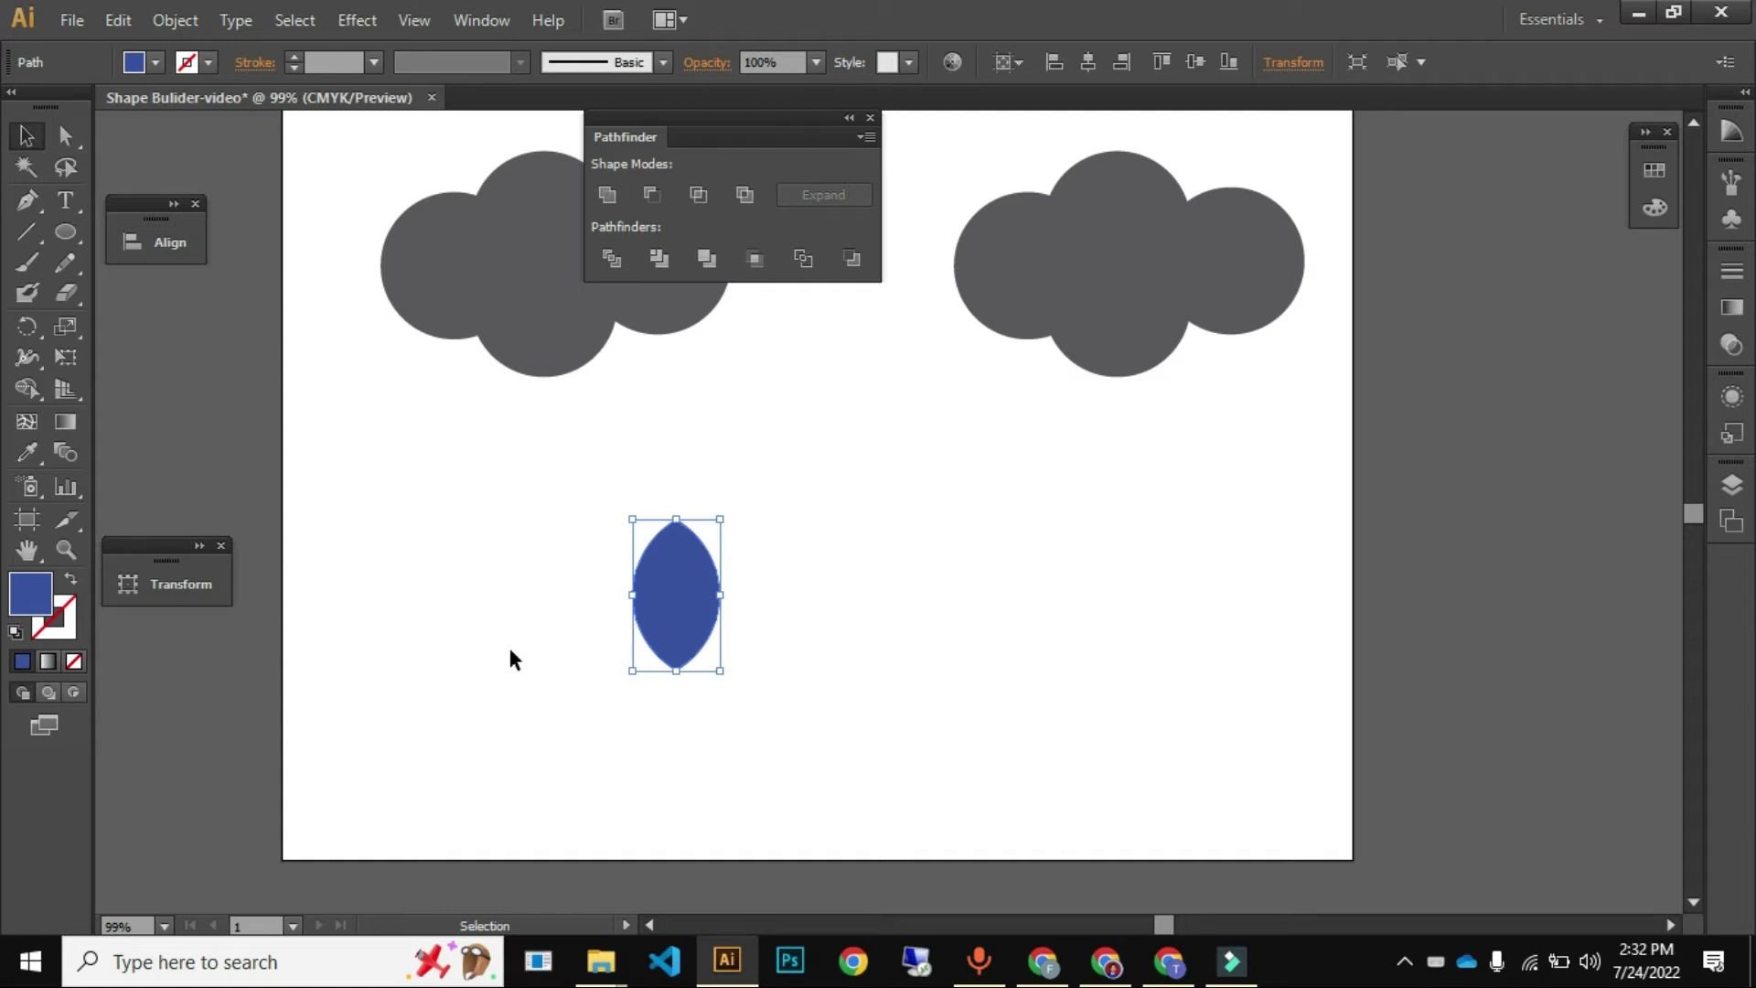
{"action": "left_click", "coordinate": [520, 655]}
{"action": "key", "text": "ctrl+shift+z"}
{"action": "left_click", "coordinate": [773, 723]}
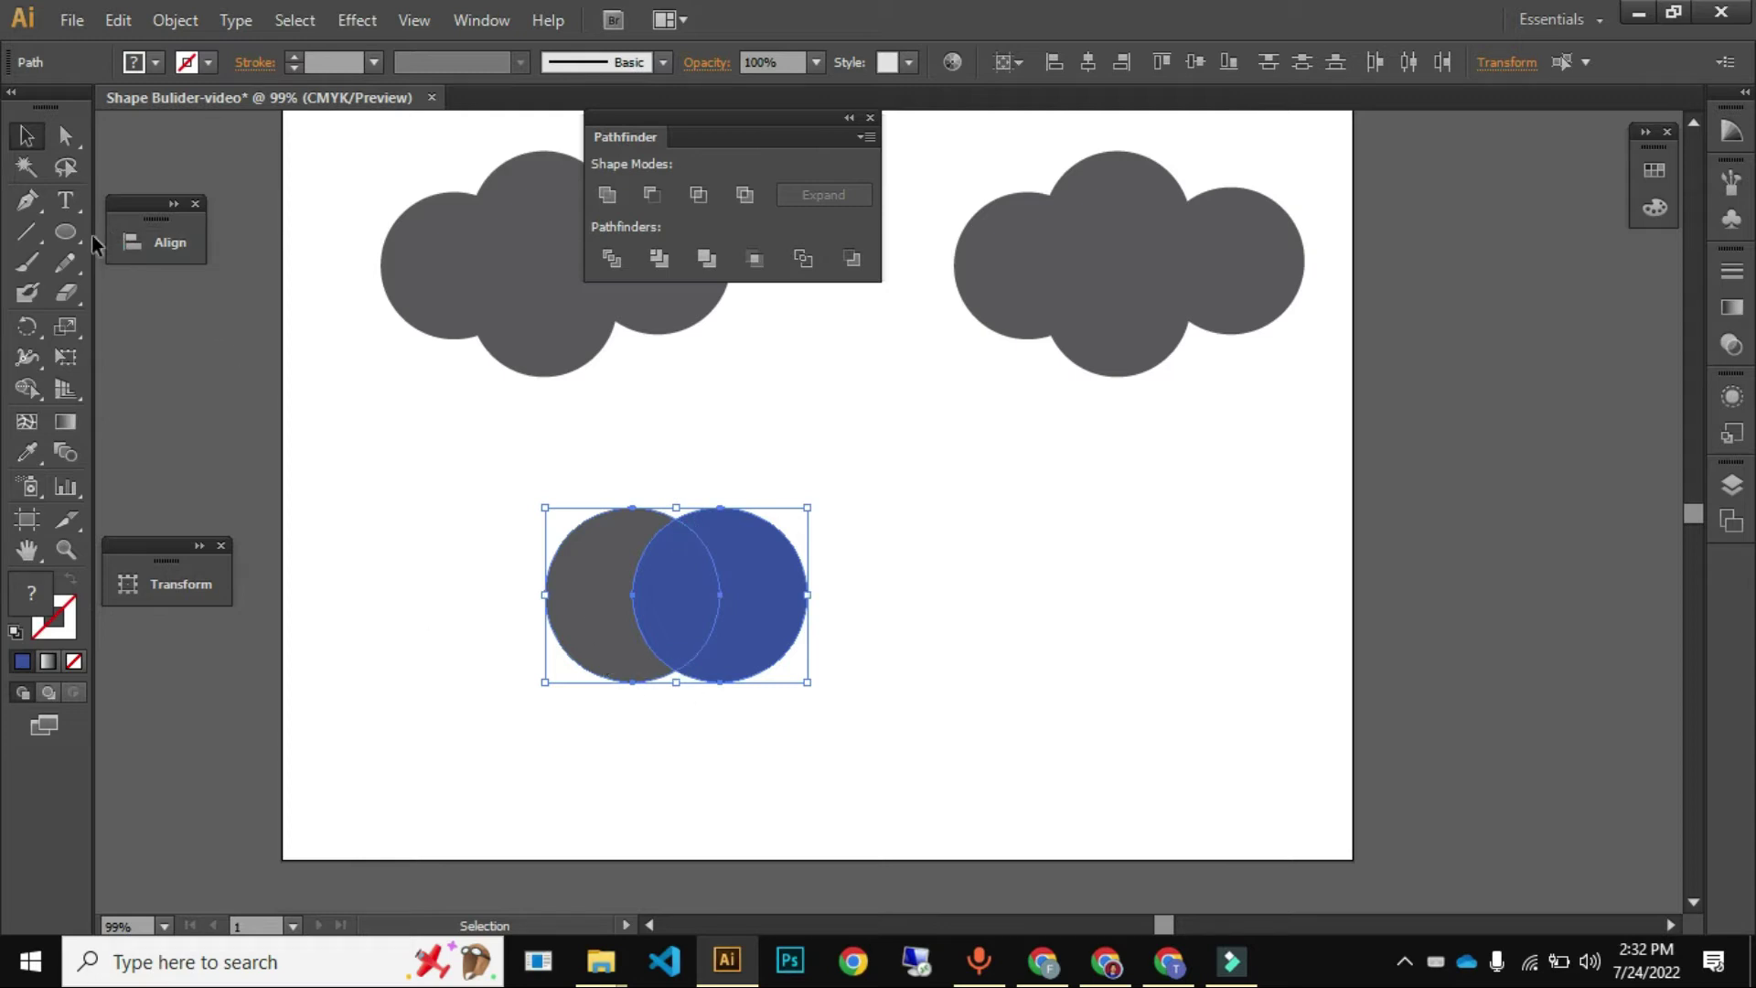
- Switch to the Ellipse tool, then back to the Selection tool with the circles unchanged
{"action": "left_click", "coordinate": [87, 584]}
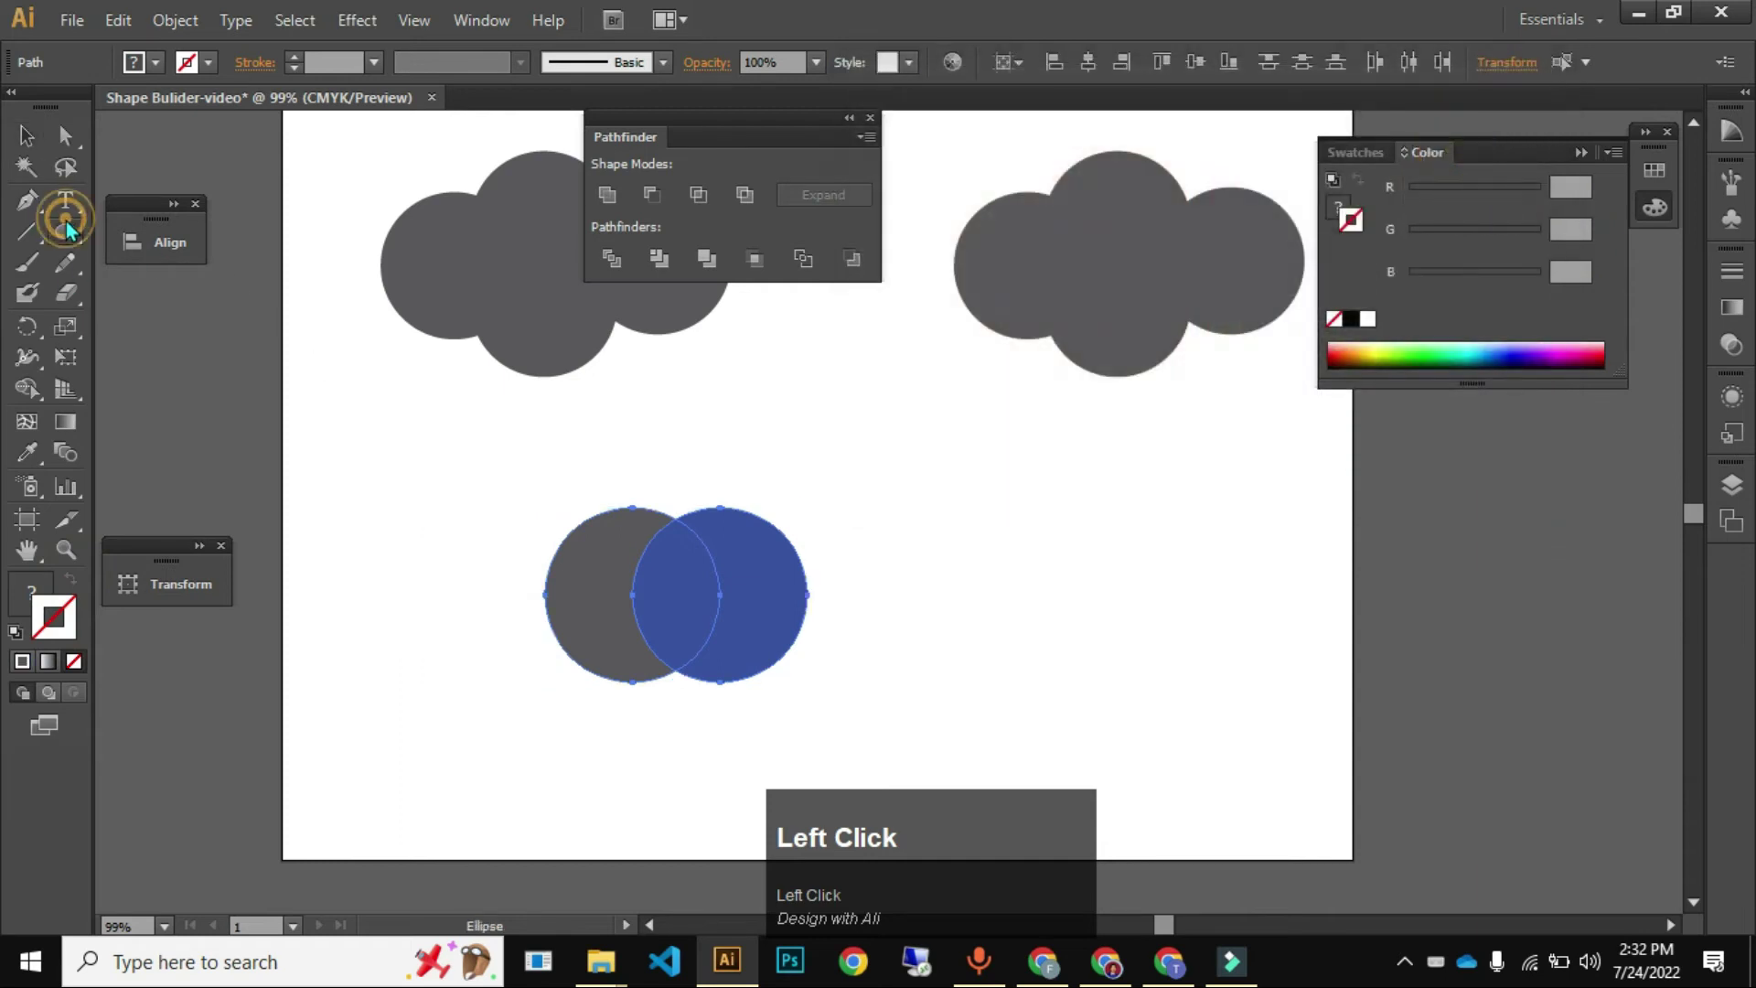
{"action": "key", "text": "v"}
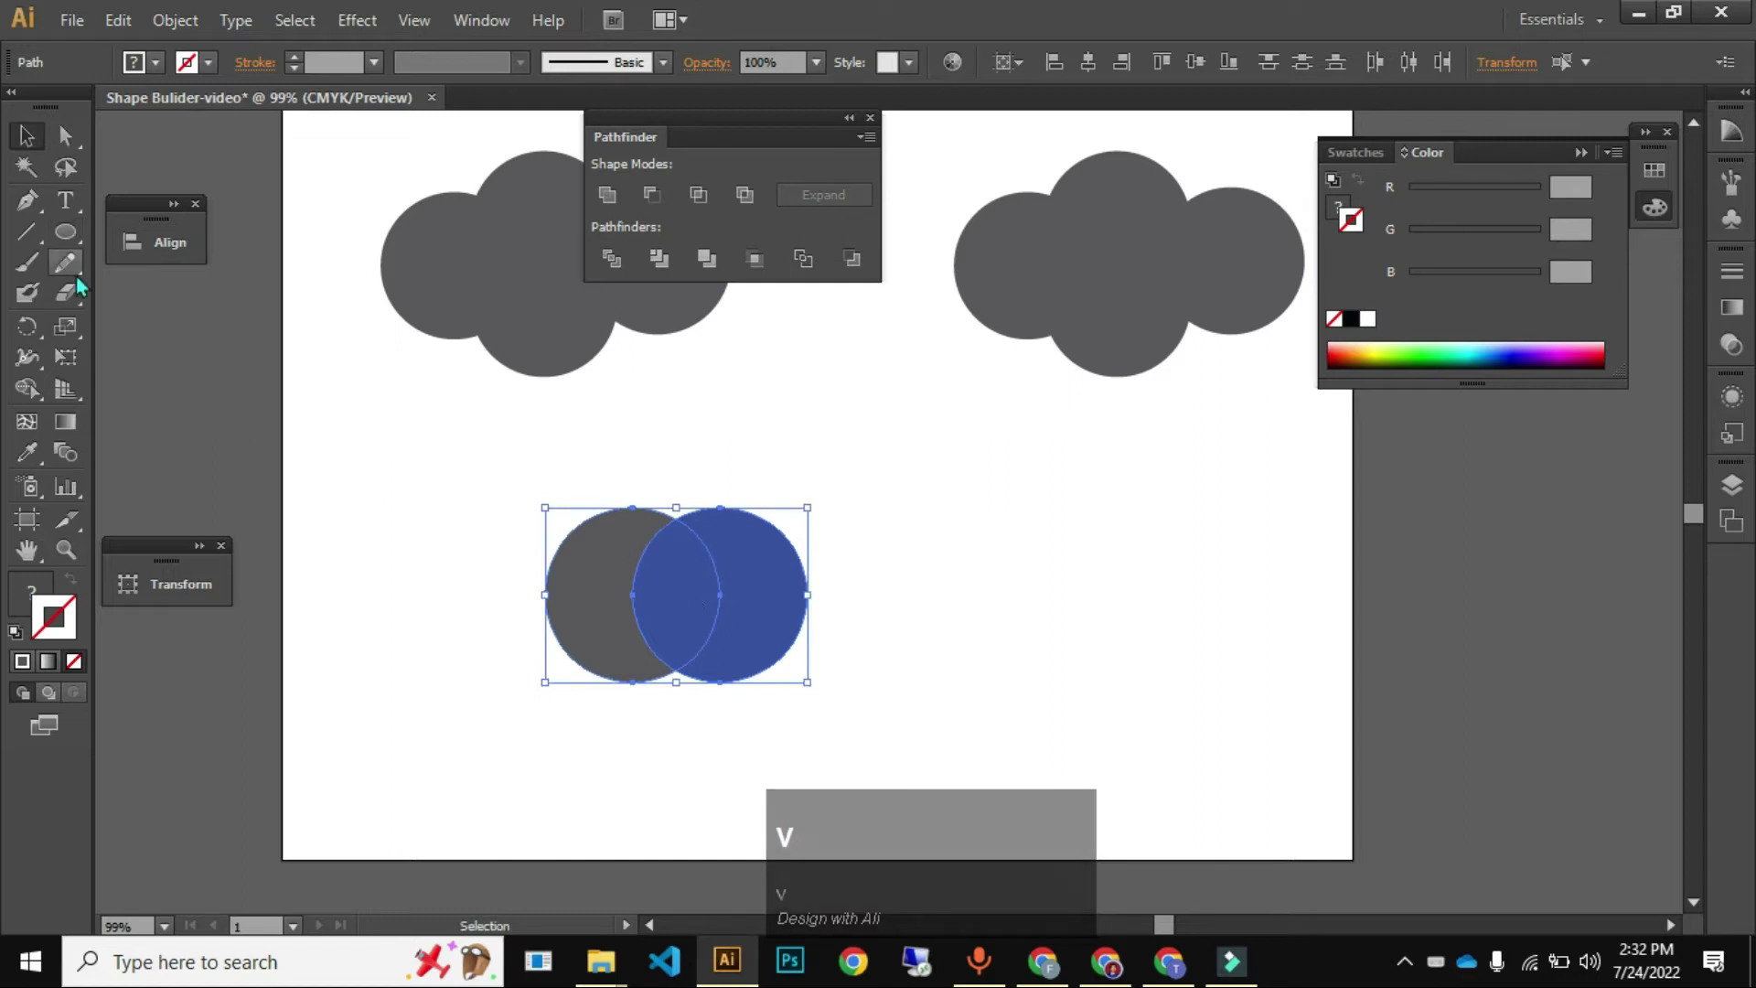
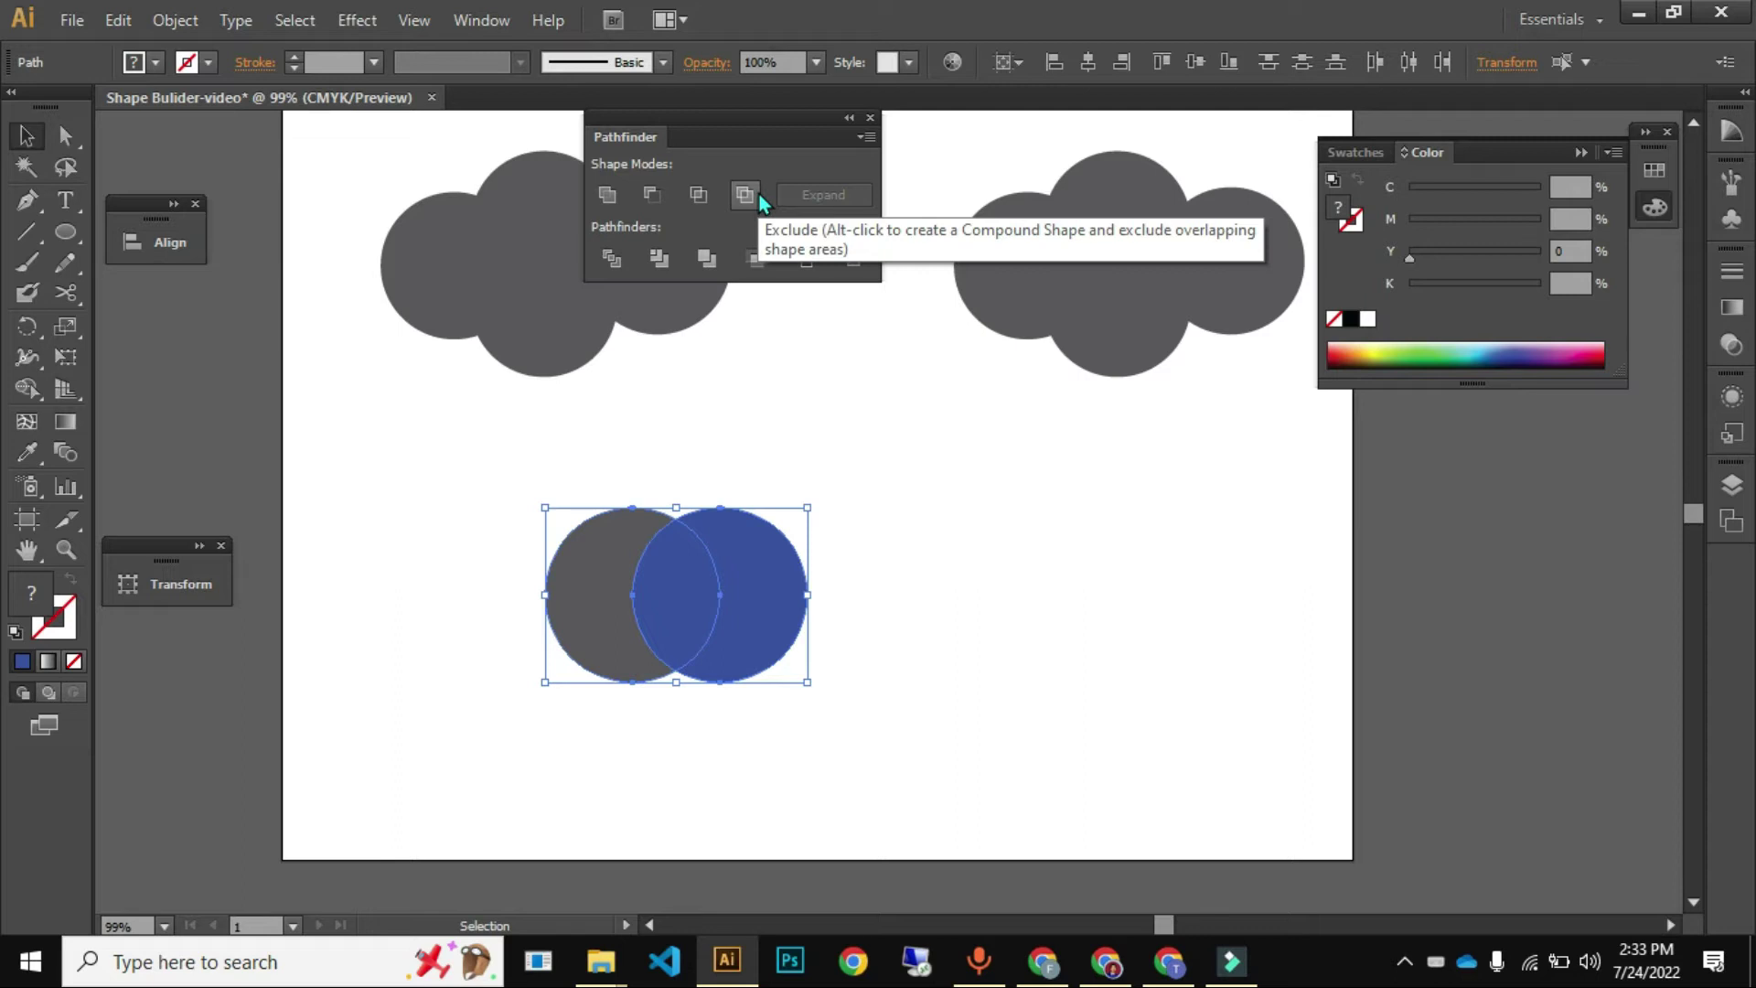
- Apply Pathfinder Exclude to hollow out where the grey and blue circles overlap
{"action": "left_click", "coordinate": [771, 202]}
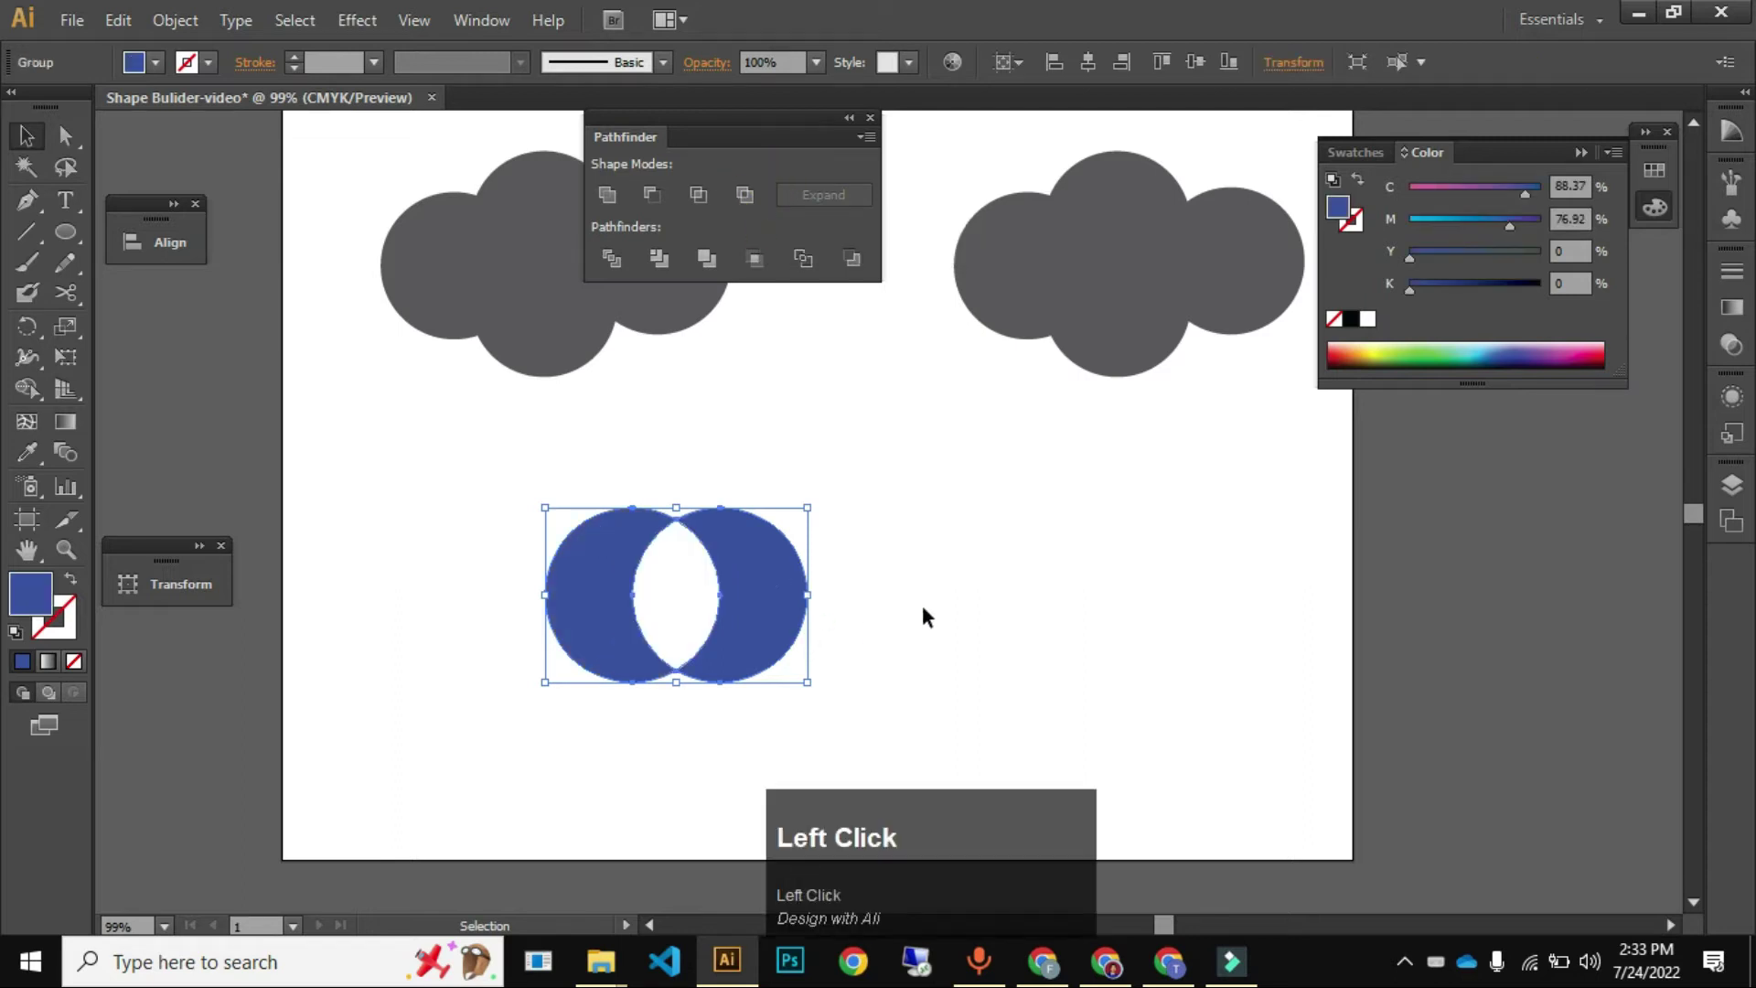
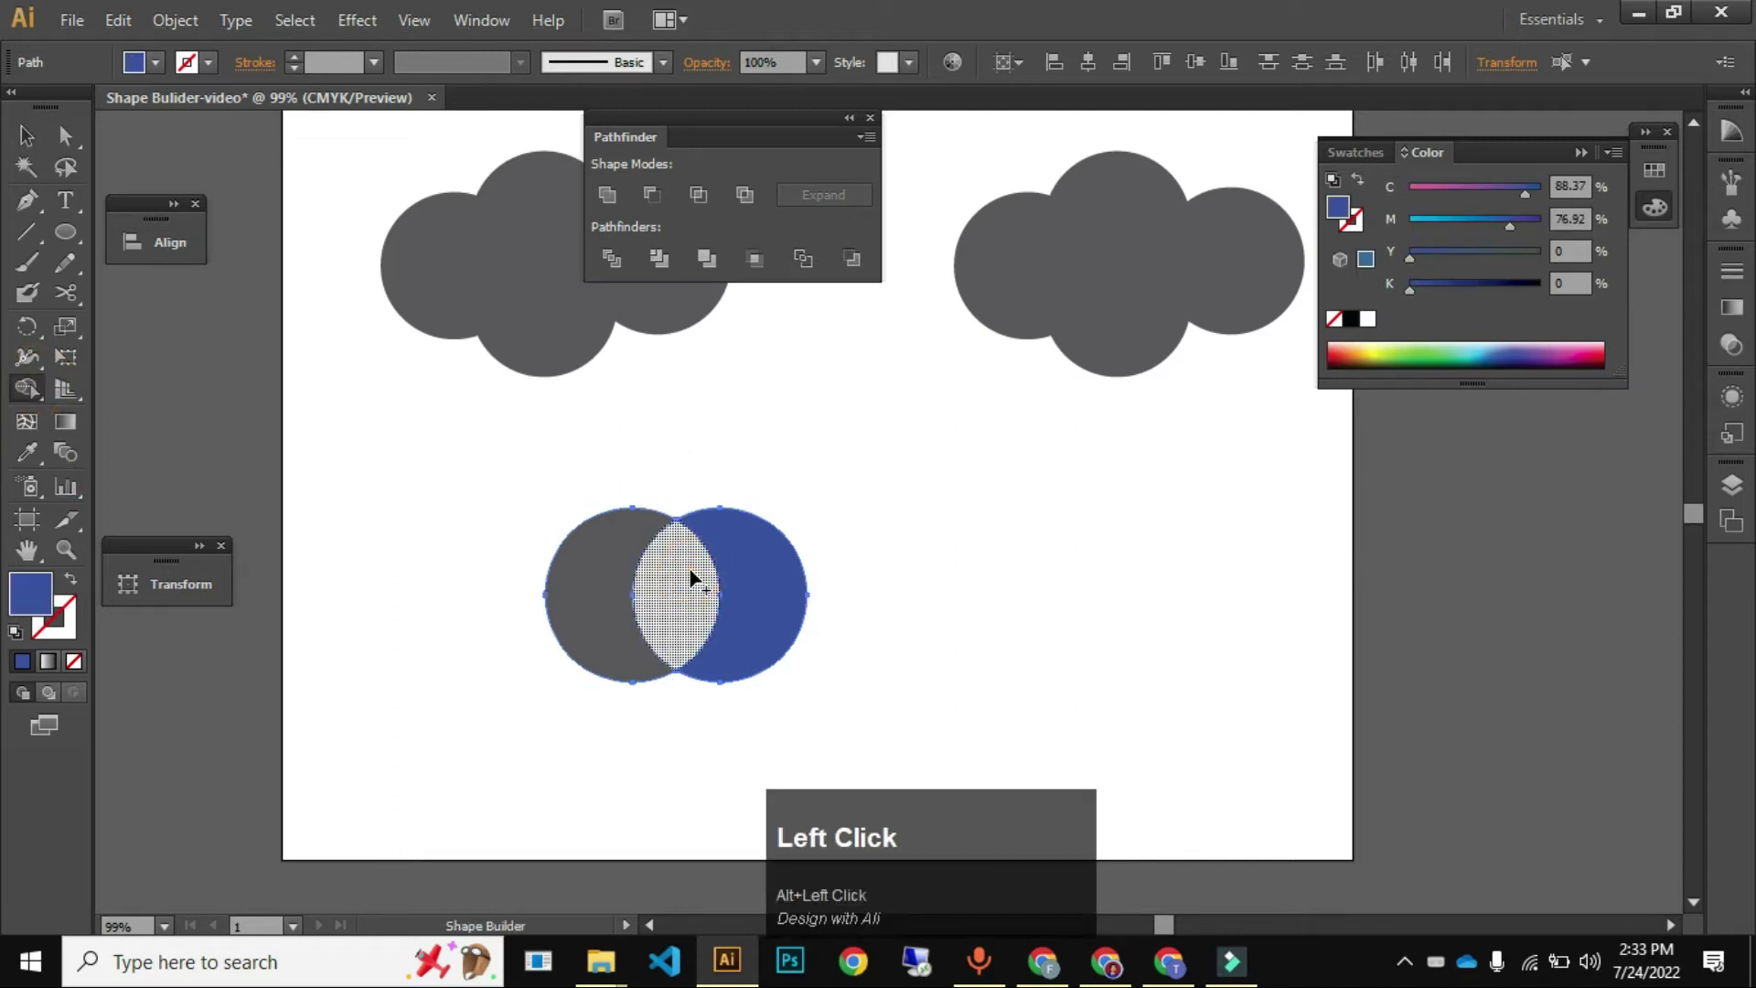
{"action": "key", "text": "v"}
{"action": "left_click", "coordinate": [503, 552]}
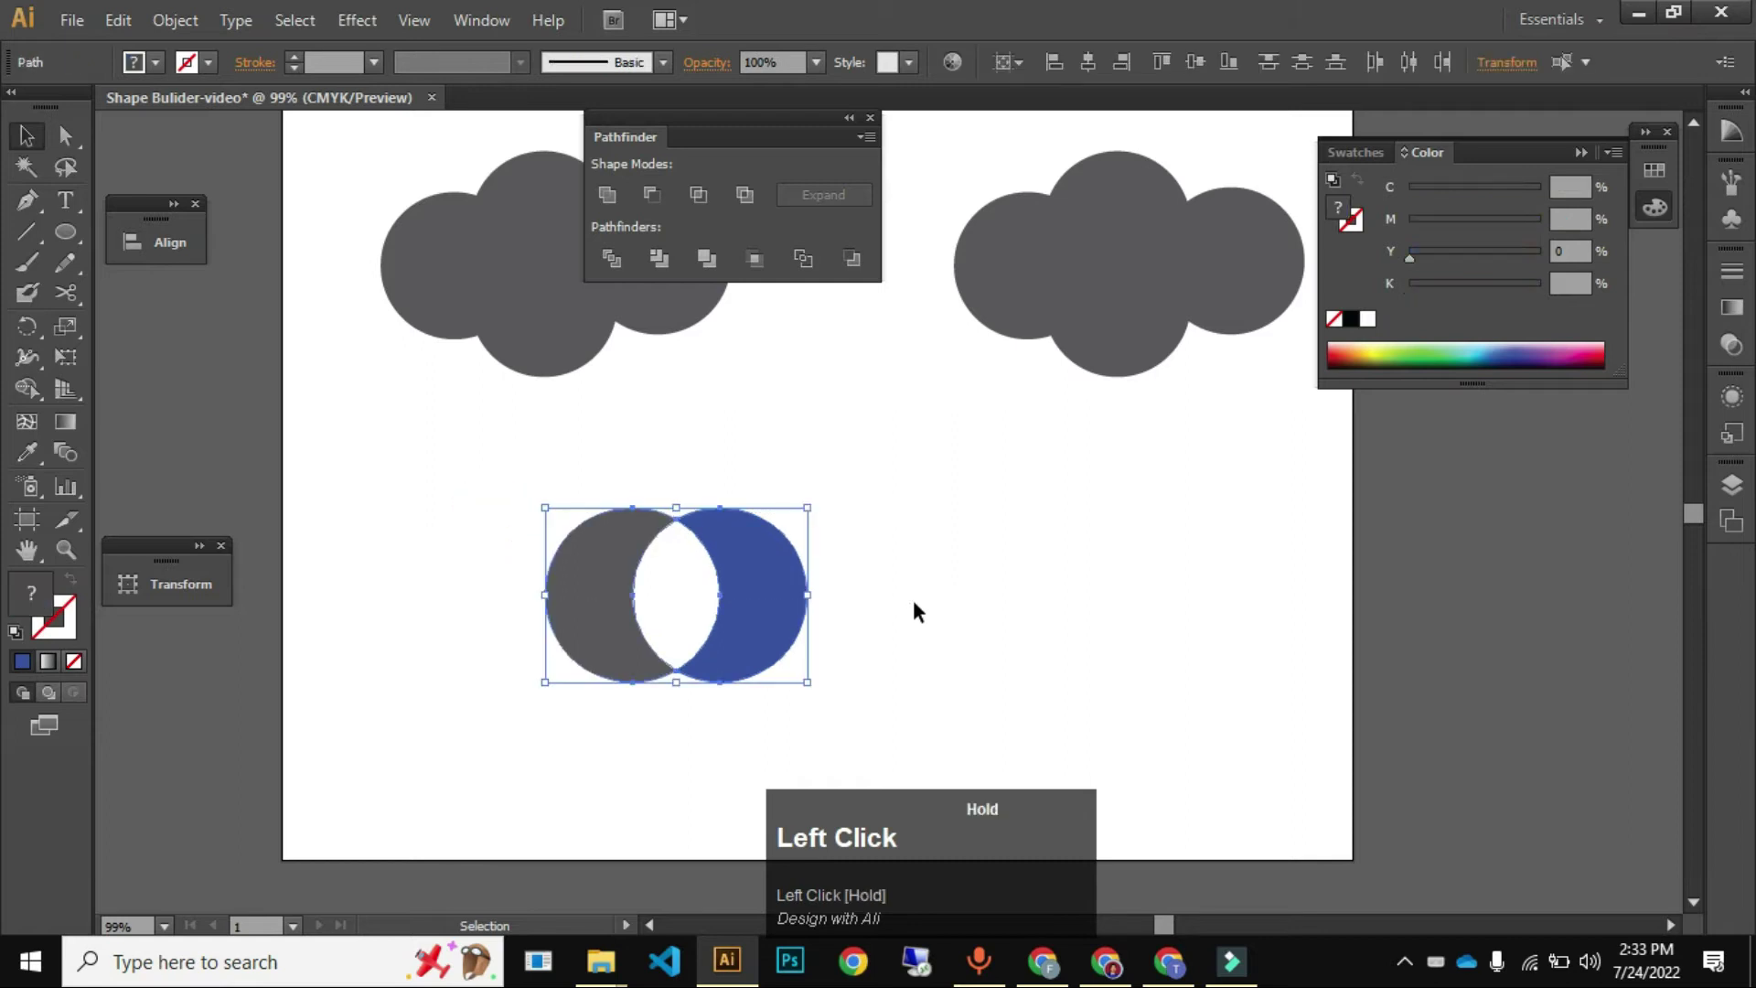
{"action": "key", "text": "ctrl+z"}
{"action": "left_click_drag", "start_coordinate": [1023, 590], "coordinate": [746, 174]}
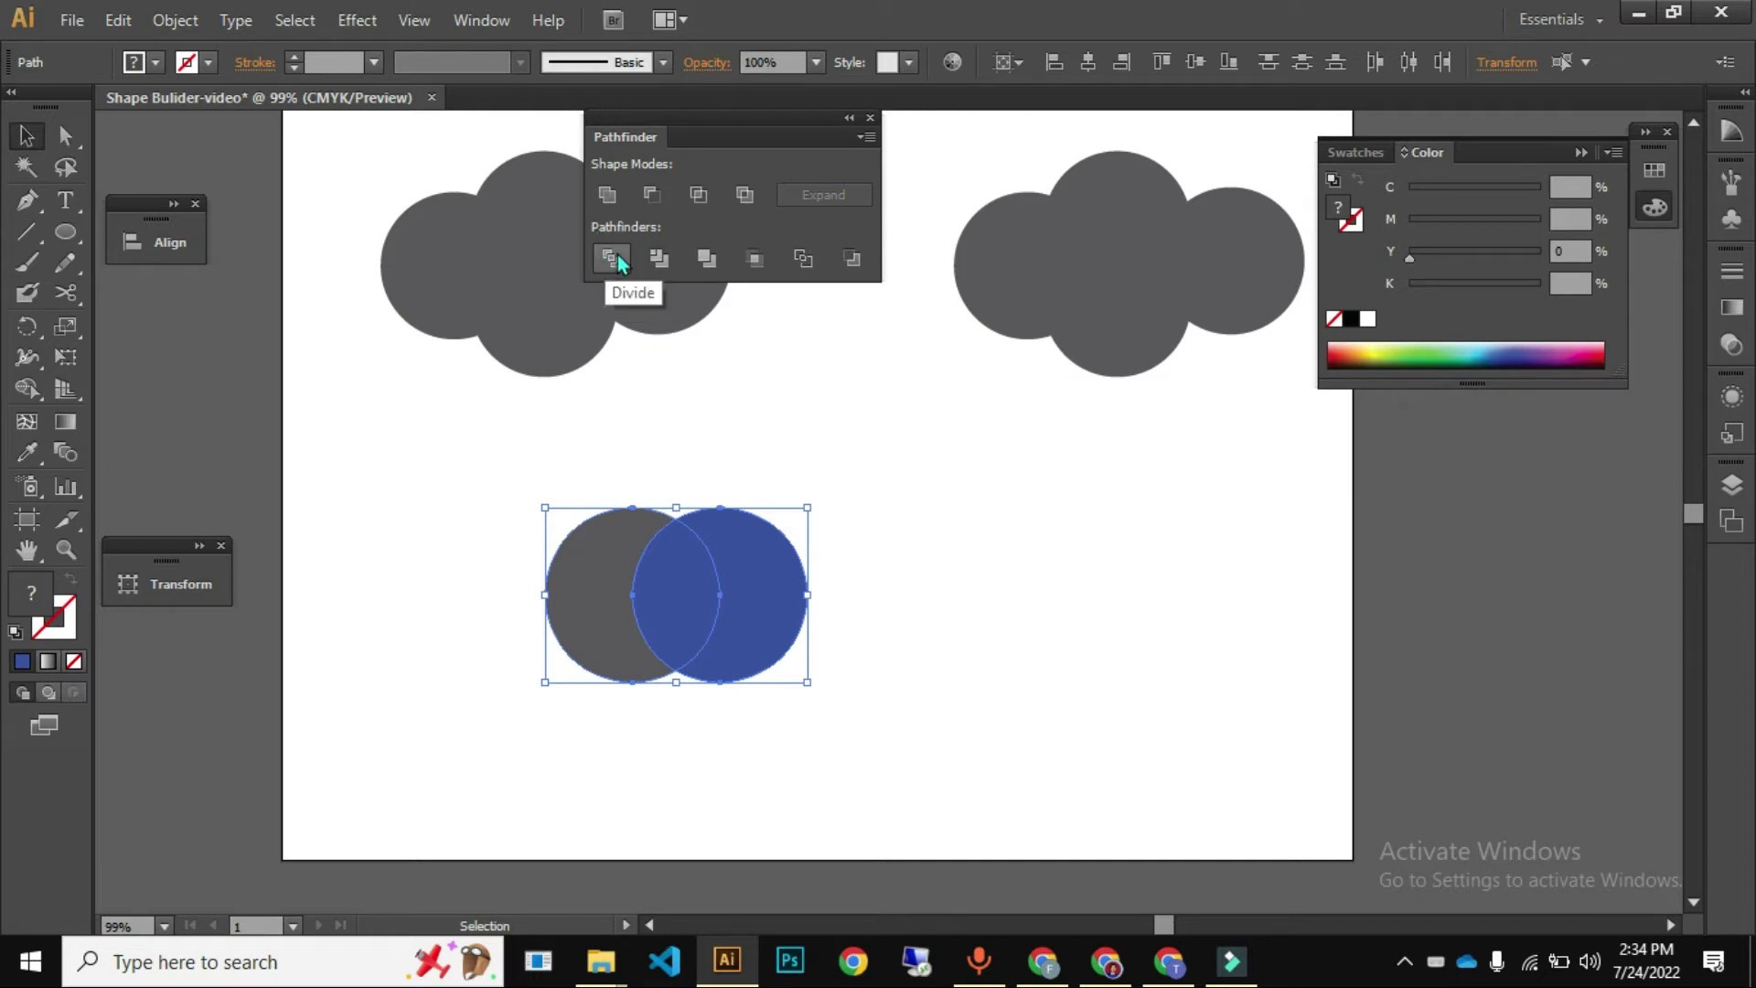
- Reselect the divided circle group and bring up its shortcut menu to review the pieces
{"action": "left_click_drag", "start_coordinate": [629, 261], "coordinate": [921, 635]}
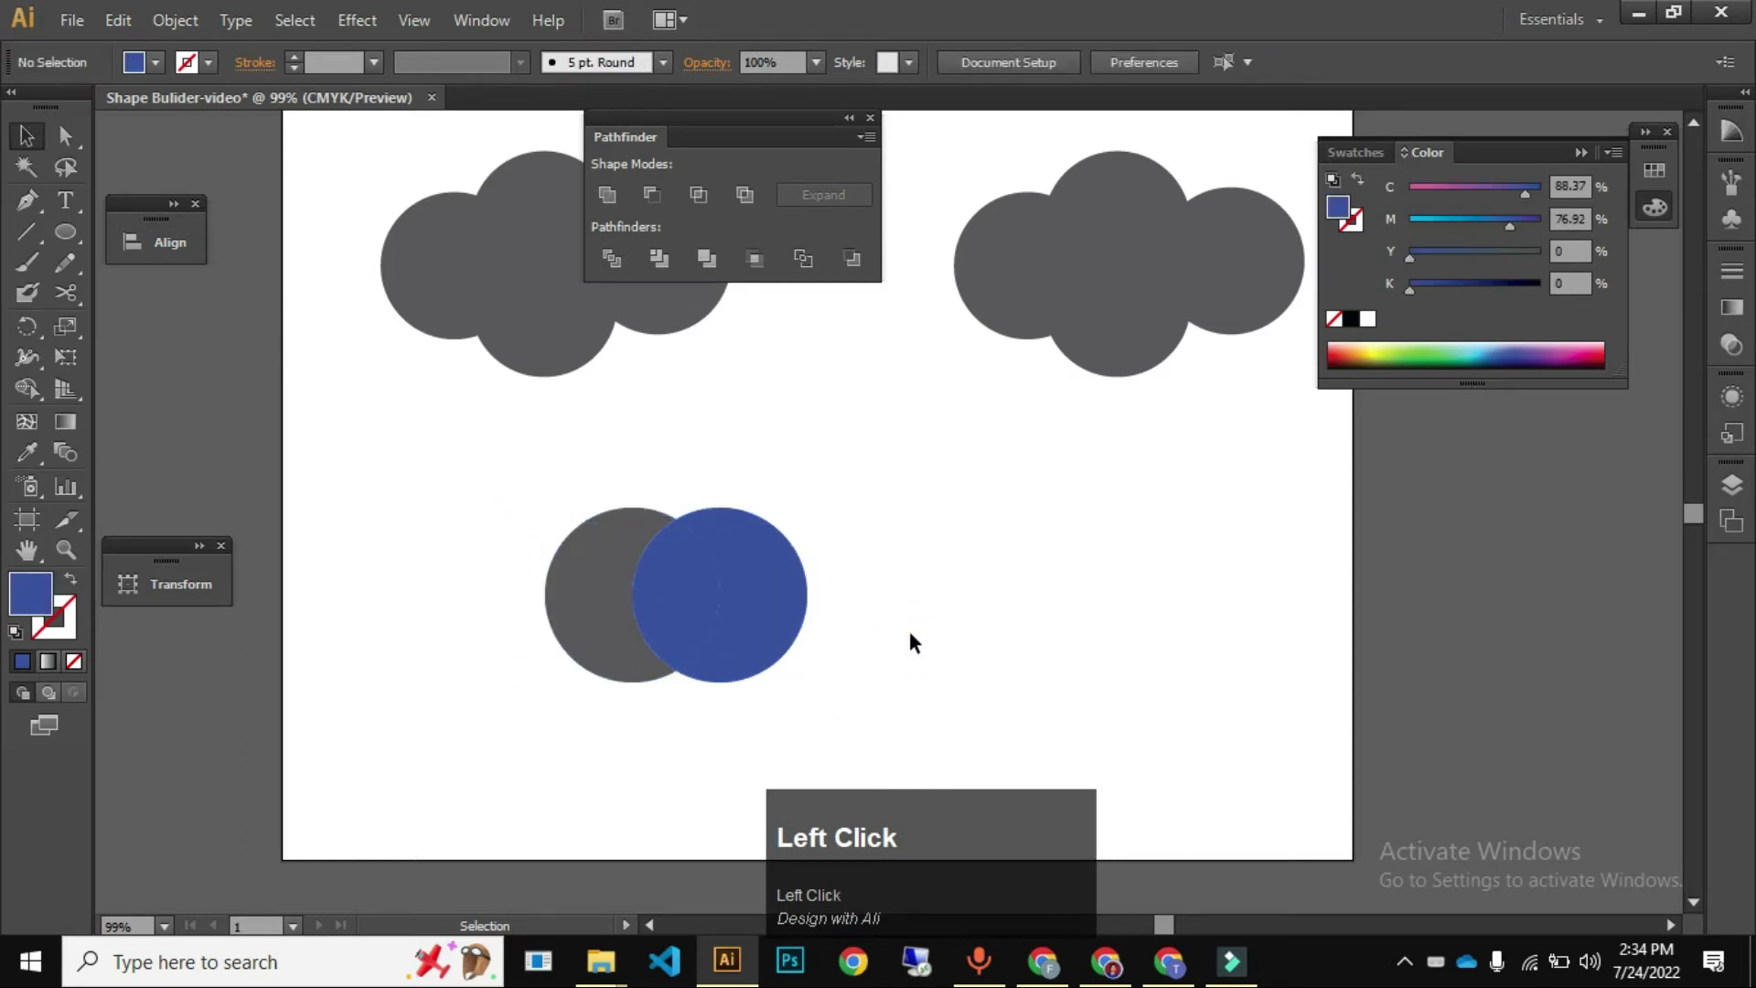
{"action": "left_click", "coordinate": [731, 627]}
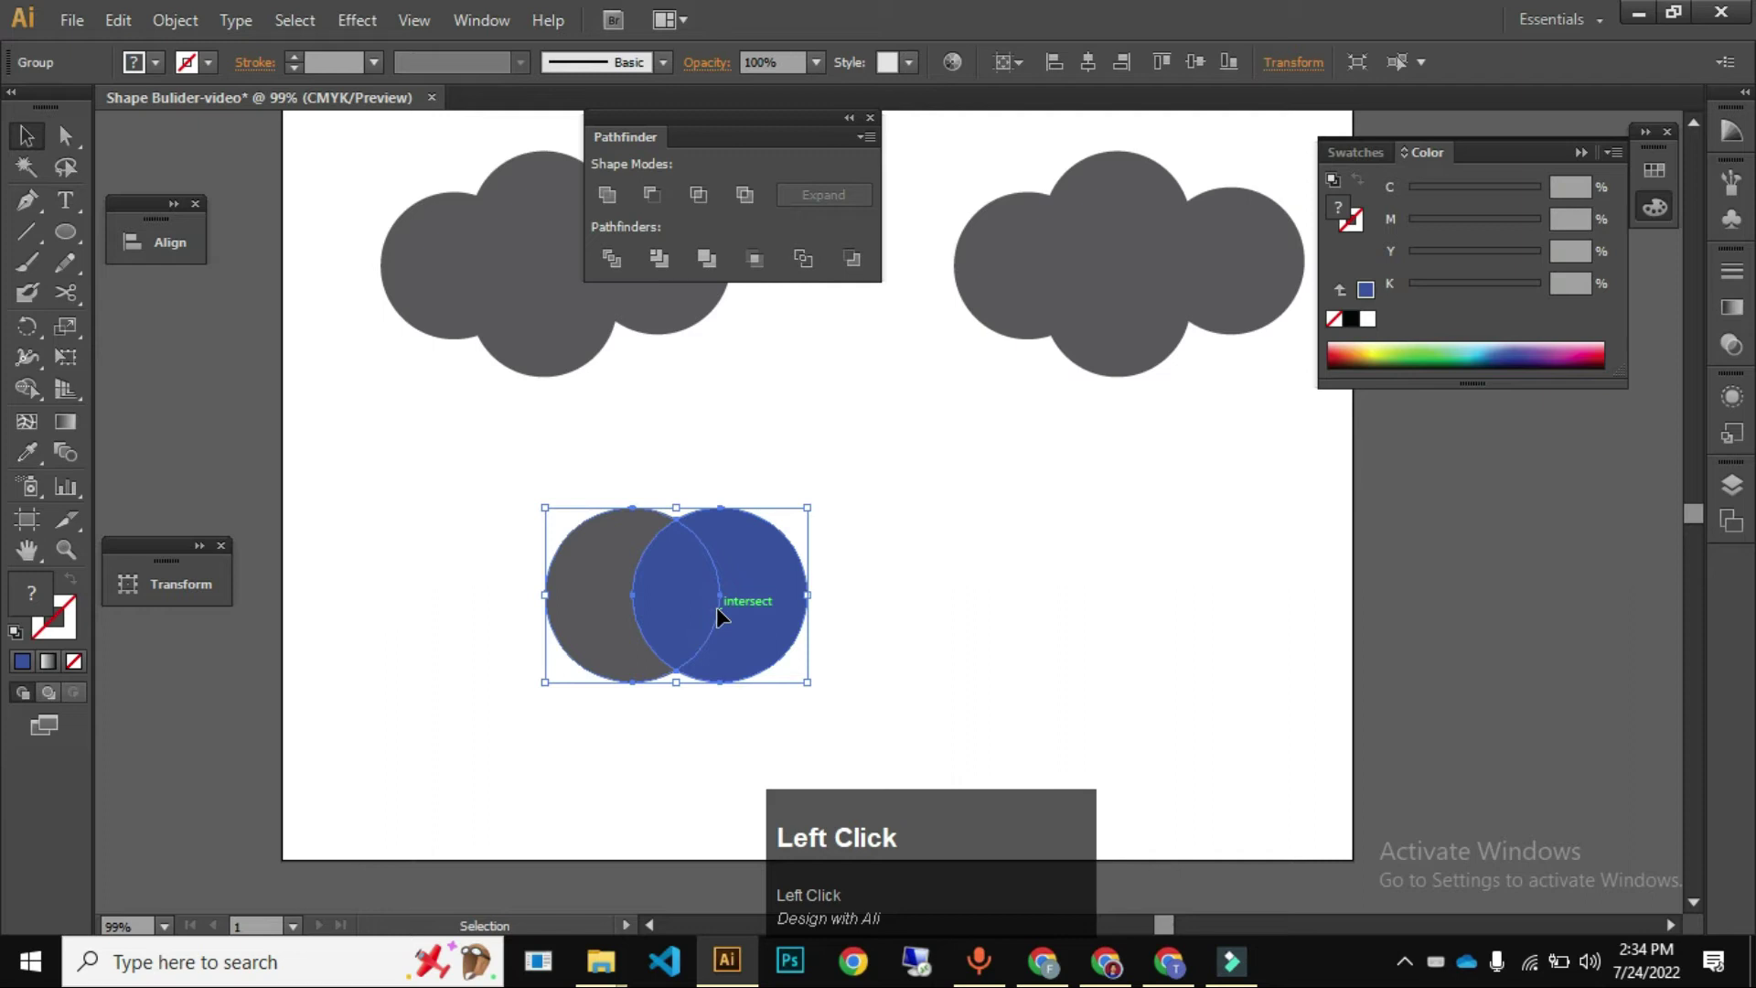
{"action": "right_click", "coordinate": [730, 619]}
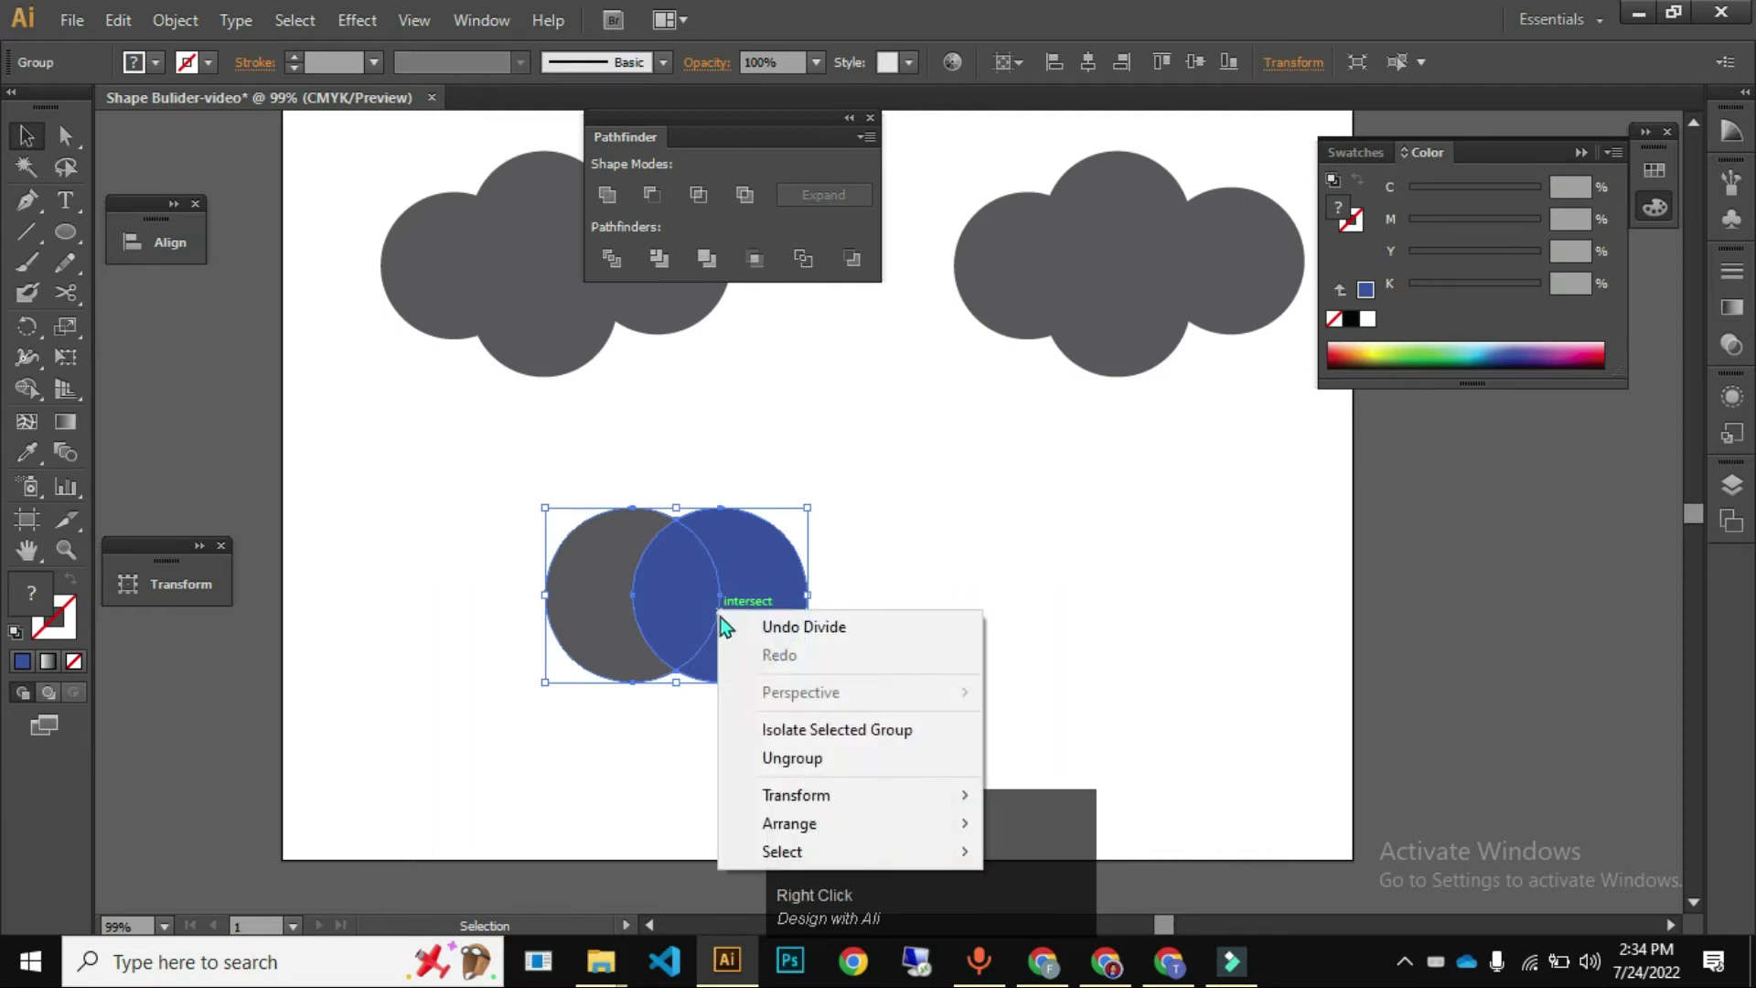
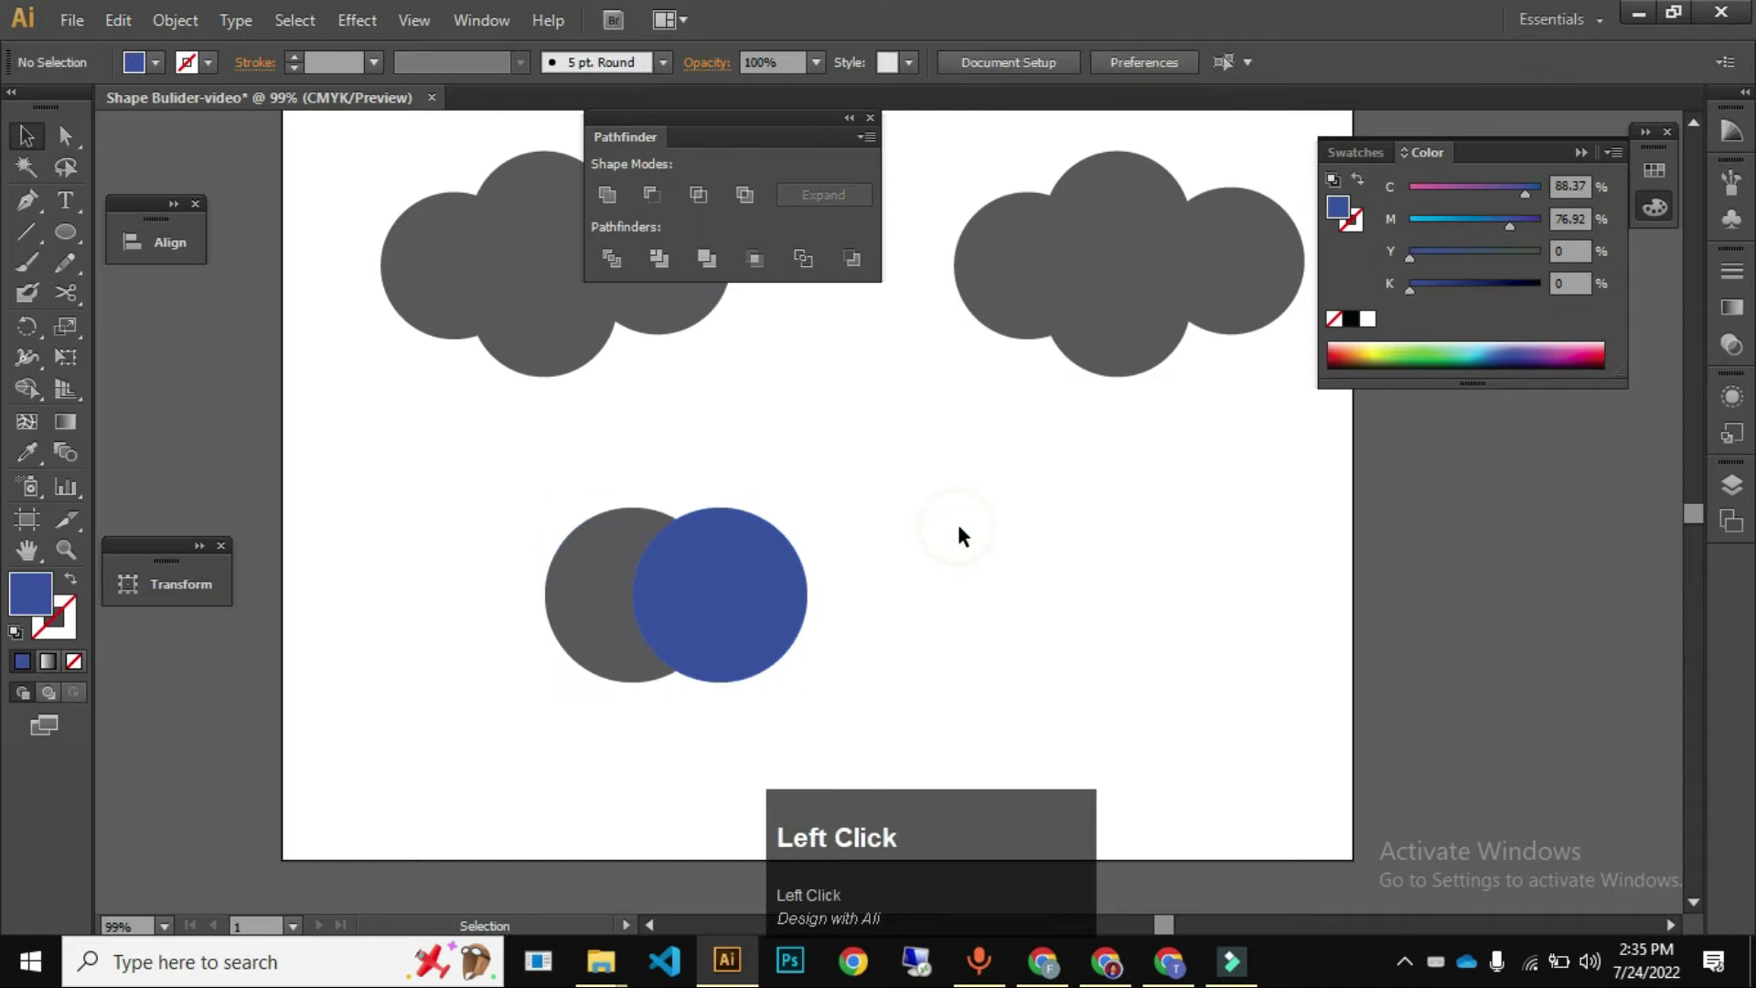
- Copy the test circle above and below the pair and recolour the top one light blue
{"action": "key", "text": "v"}
{"action": "left_click", "coordinate": [751, 576]}
{"action": "left_click_drag", "start_coordinate": [745, 598], "coordinate": [696, 544]}
{"action": "left_click_drag", "start_coordinate": [696, 544], "coordinate": [1354, 349]}
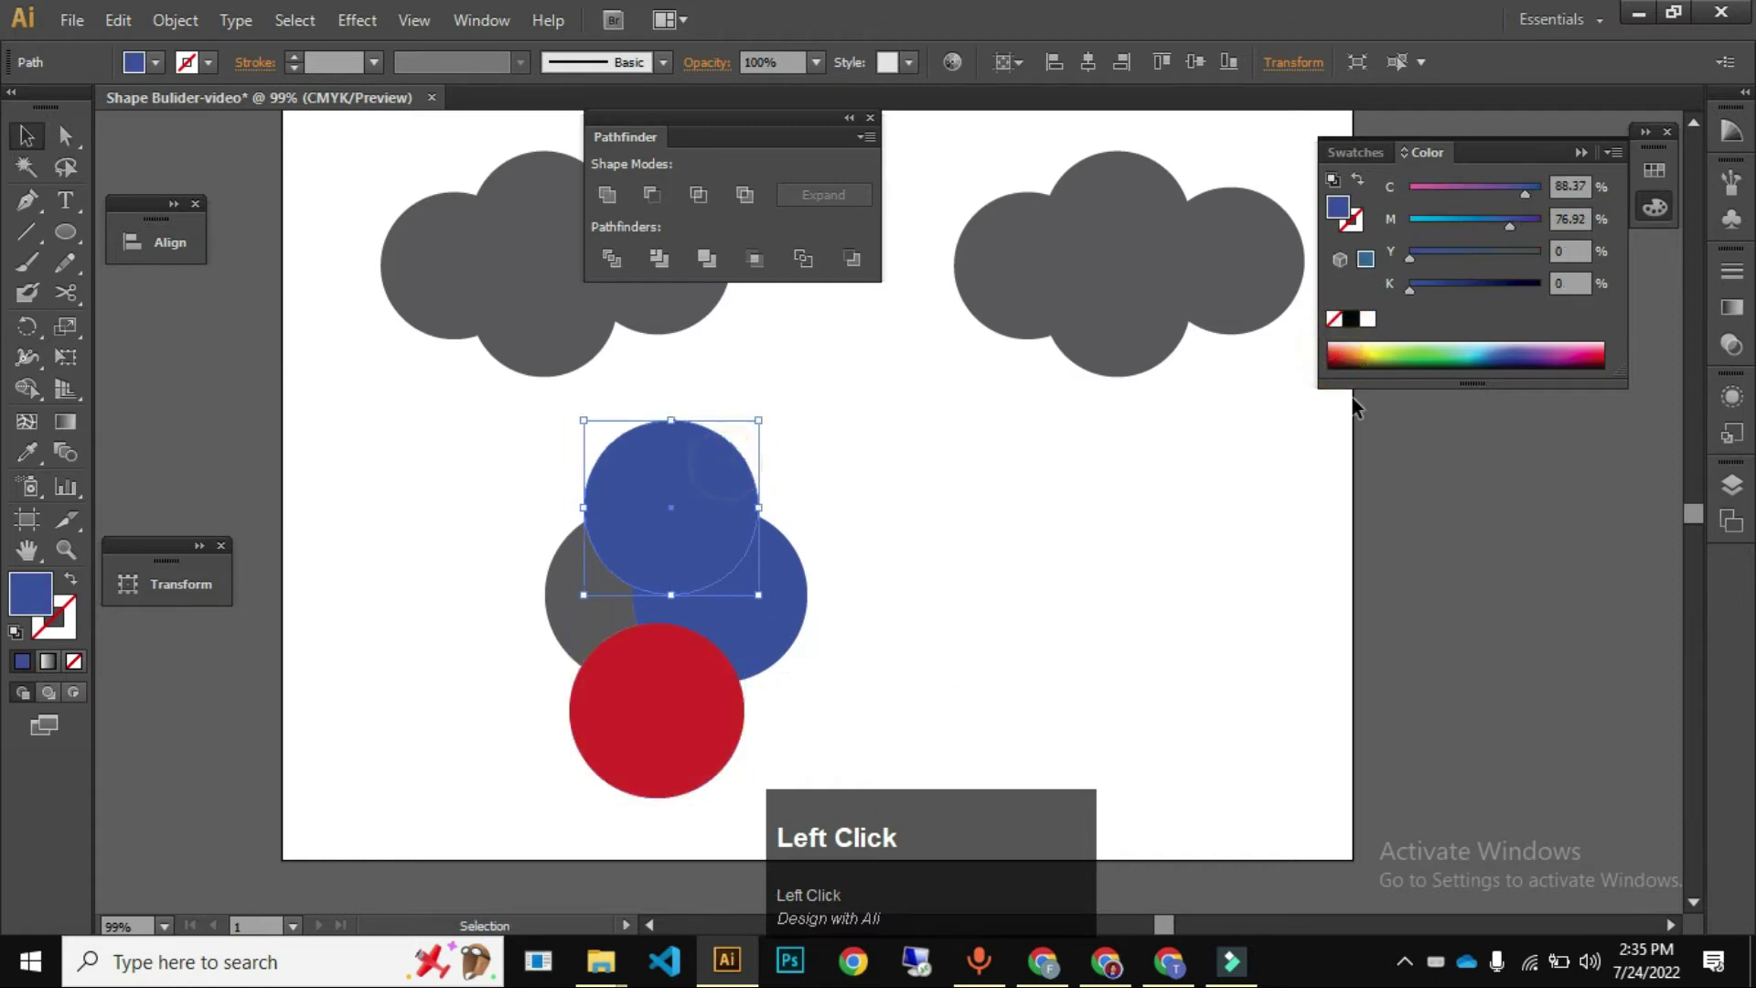
{"action": "key", "text": "v"}
{"action": "left_click_drag", "start_coordinate": [895, 696], "coordinate": [629, 282]}
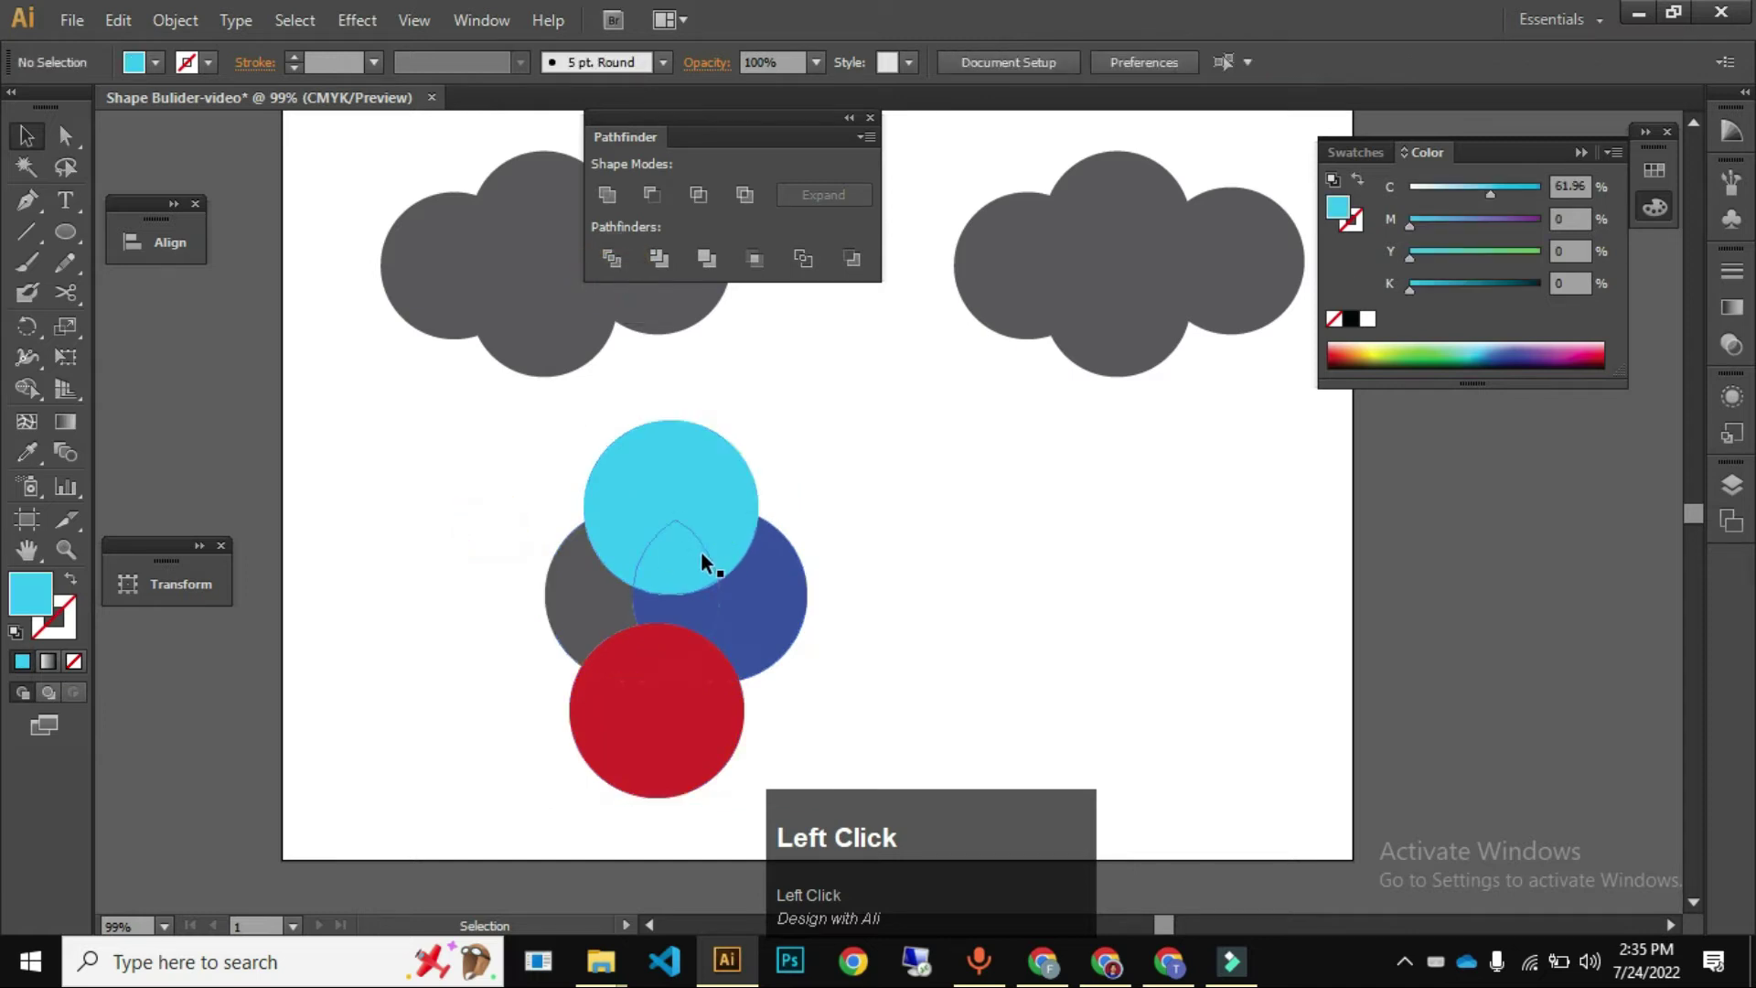
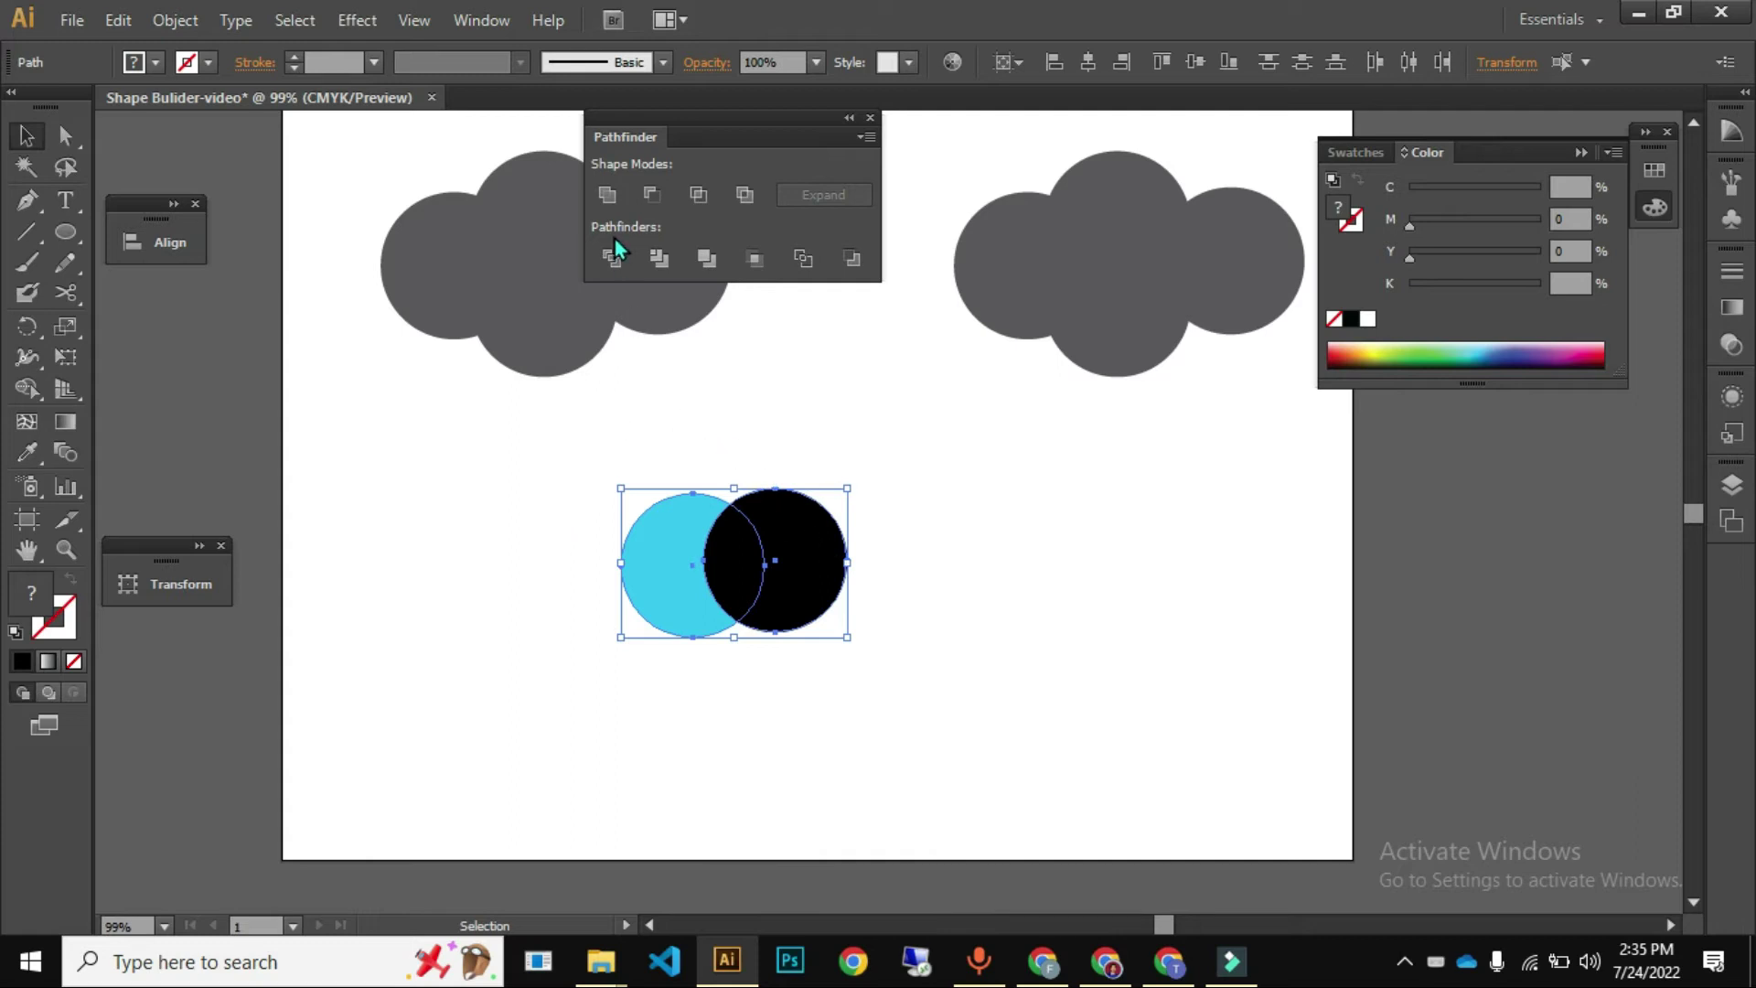
- Deselect to view the trimmed pair, then ungroup the cyan crescent and black circle
{"action": "left_click", "coordinate": [671, 274]}
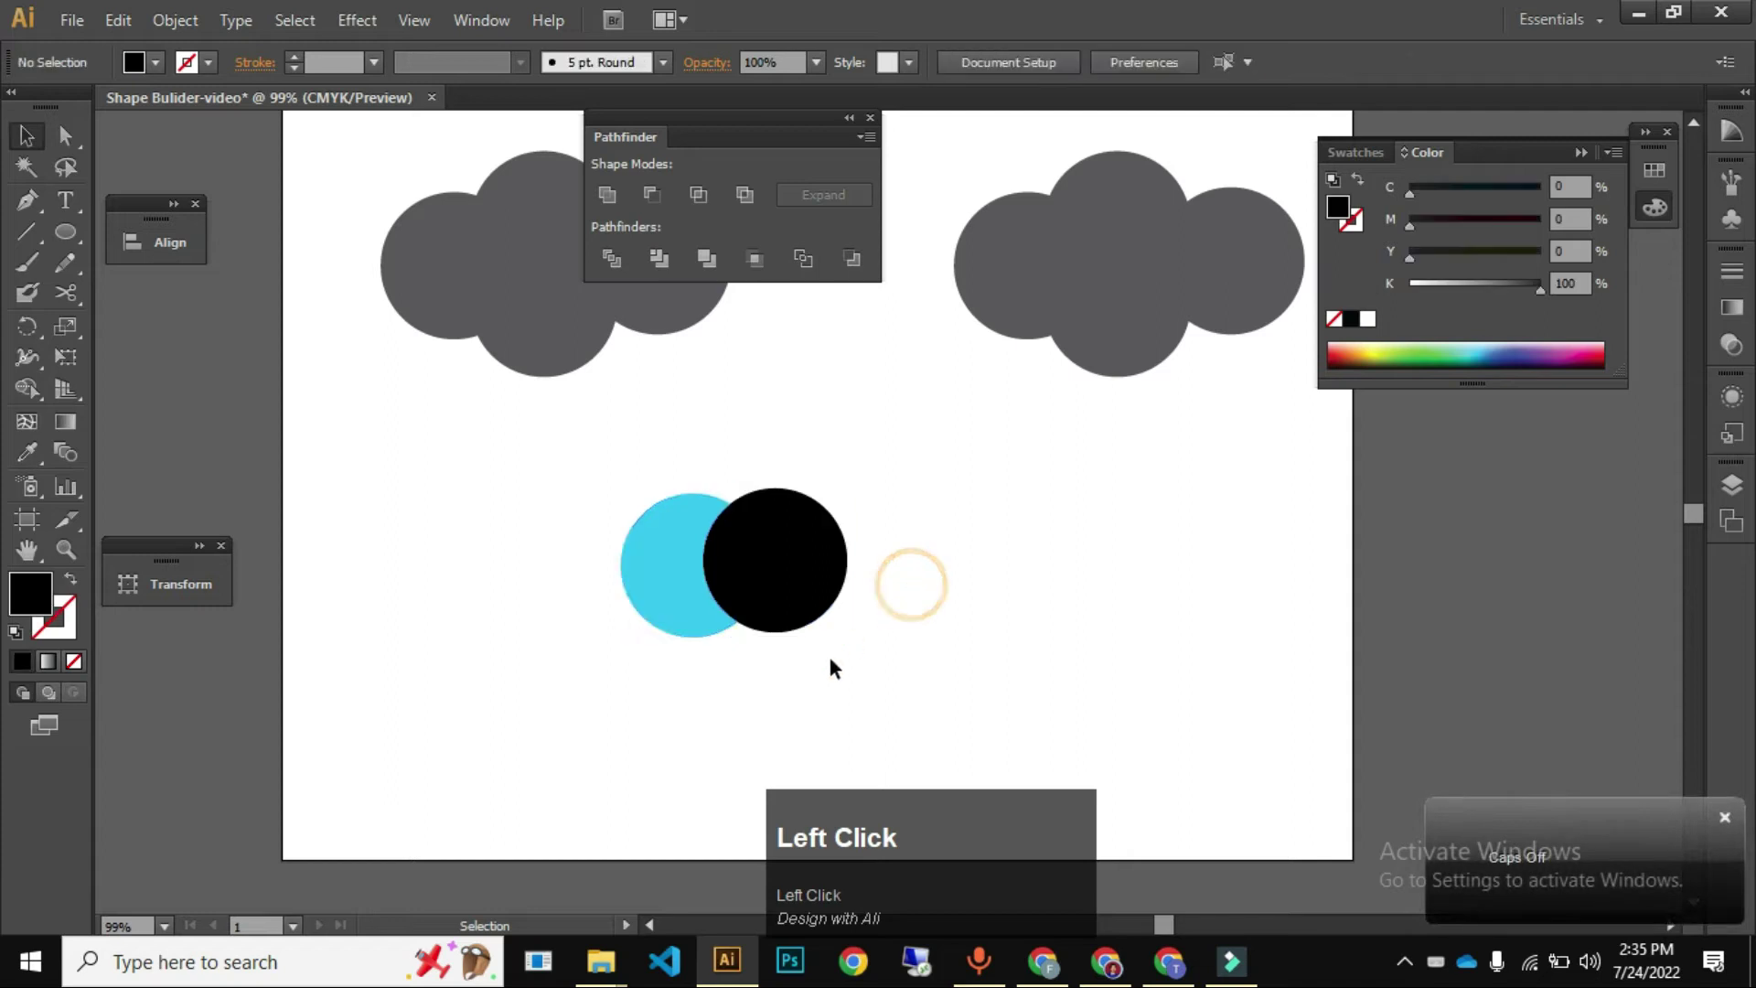
{"action": "right_click", "coordinate": [783, 588]}
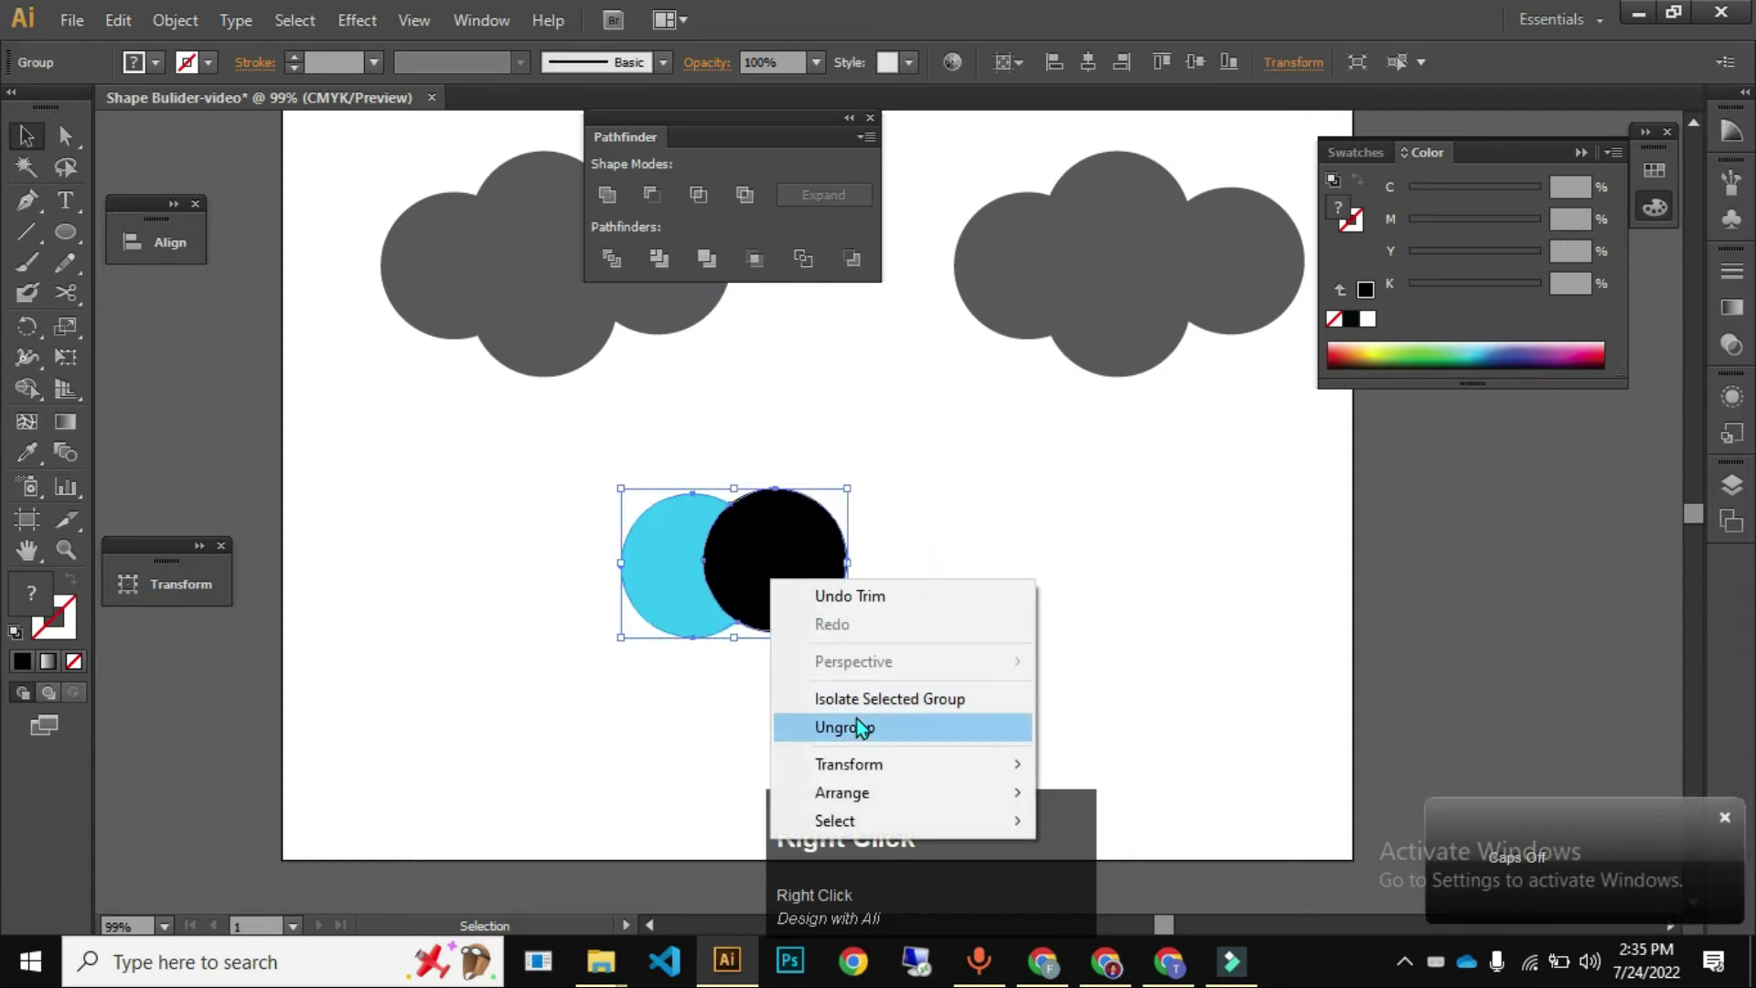
{"action": "left_click", "coordinate": [862, 716]}
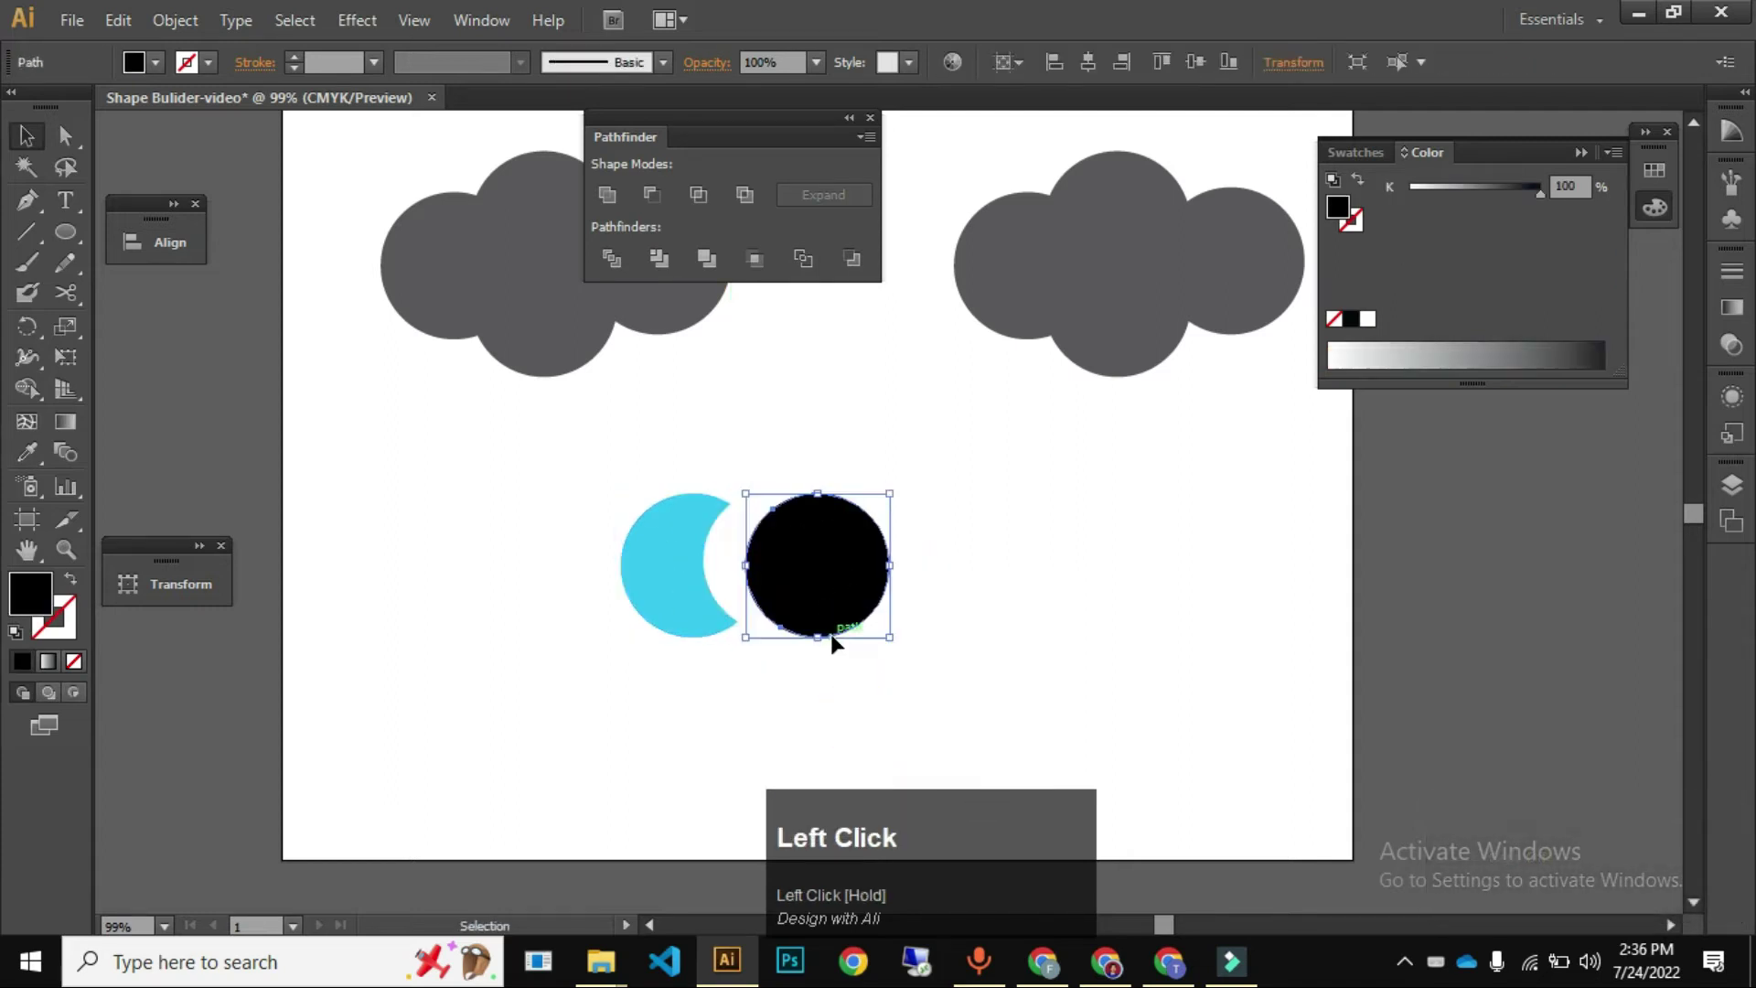
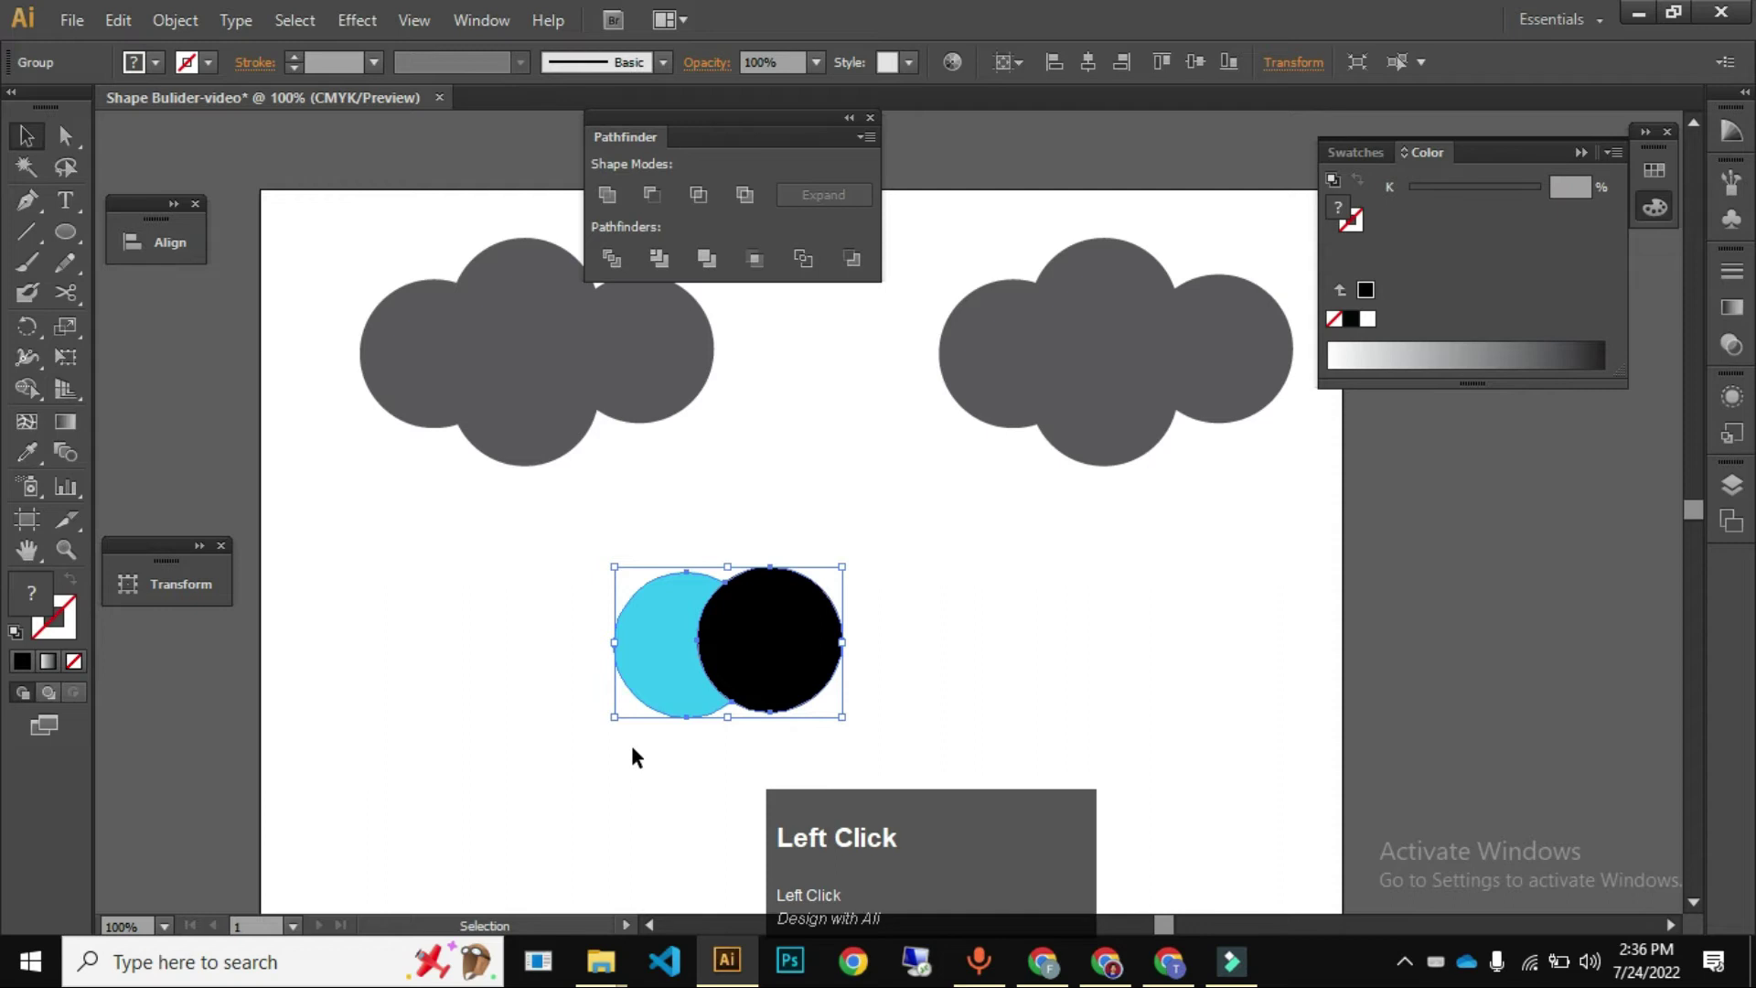
- Undo the trim, ungroup the cyan-and-black pair and reselect the overlapping circle group
{"action": "key", "text": "ctrl+z"}
{"action": "left_click", "coordinate": [673, 748]}
{"action": "right_click", "coordinate": [740, 644]}
{"action": "left_click", "coordinate": [688, 642]}
{"action": "right_click", "coordinate": [695, 647]}
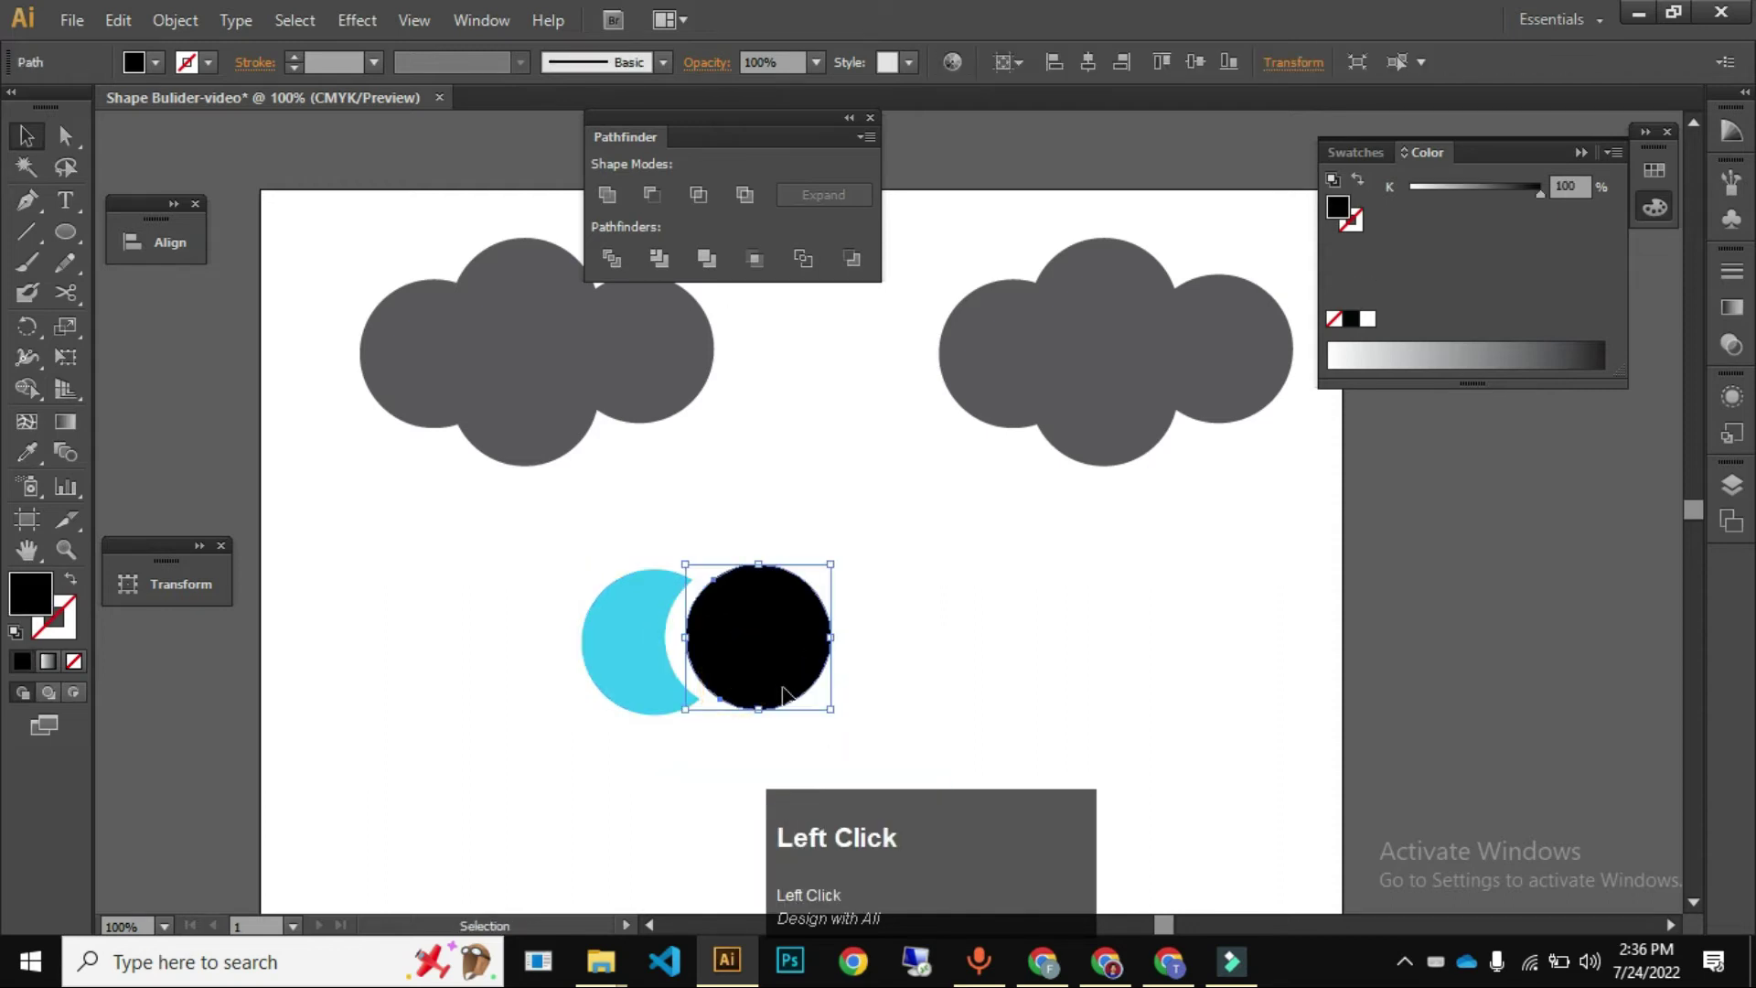
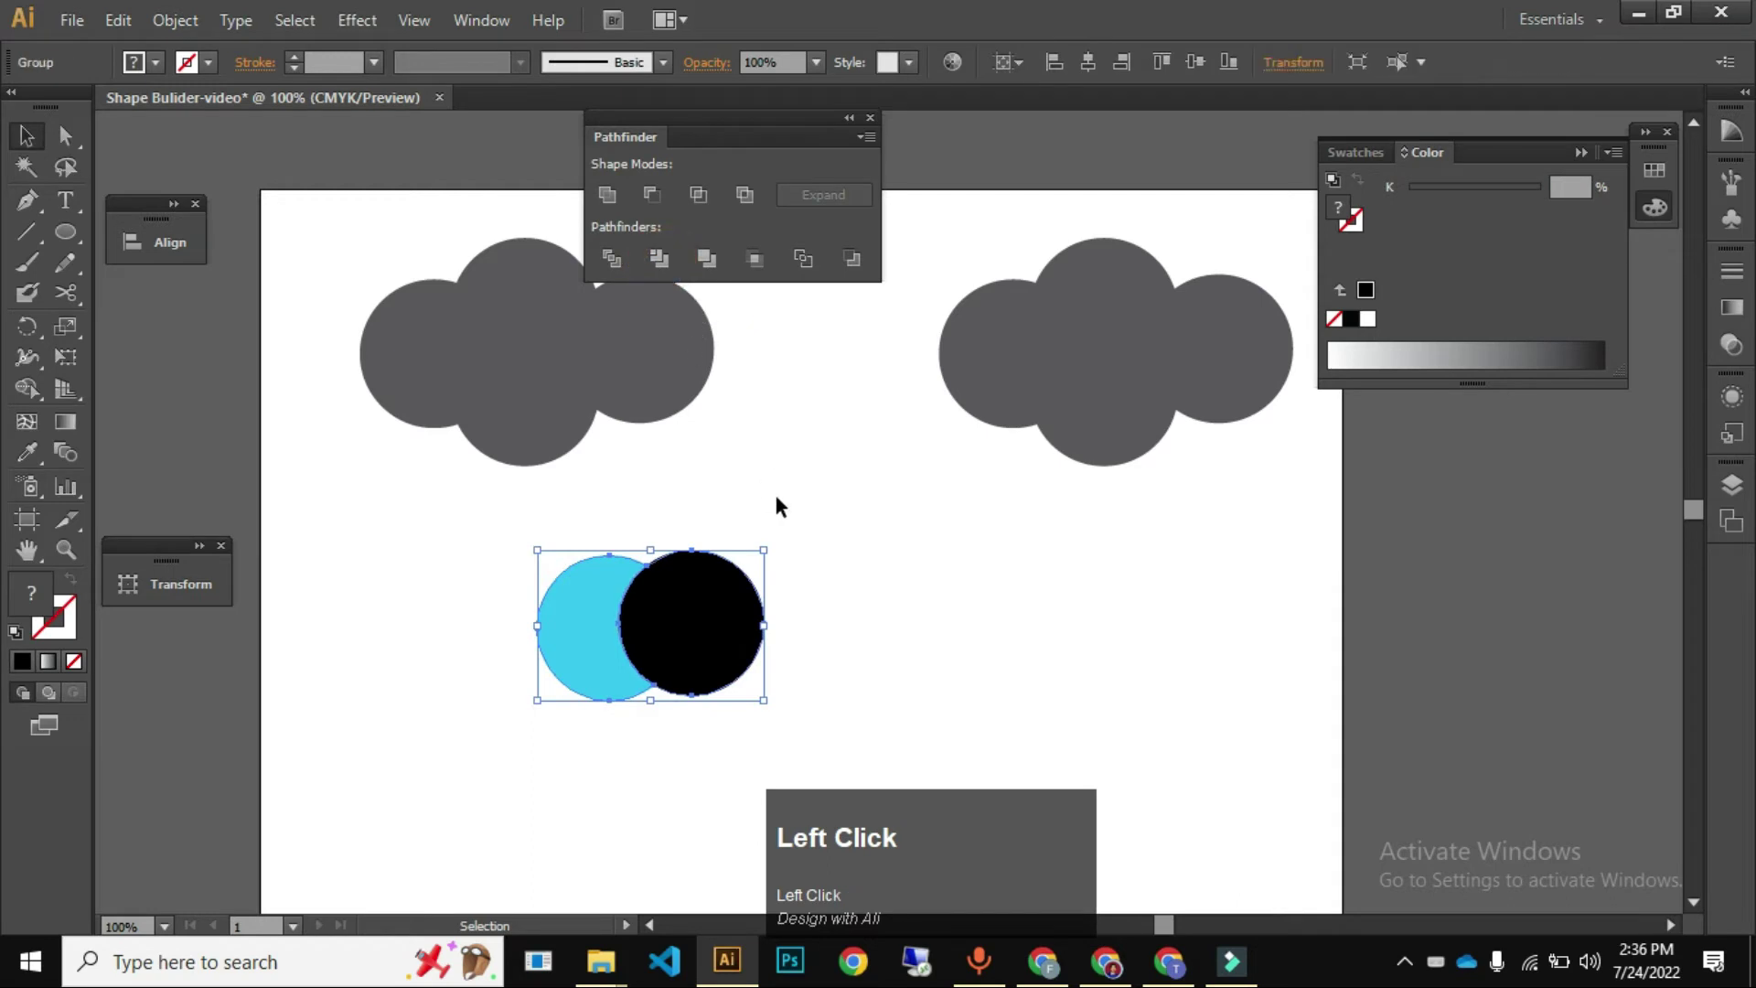
{"action": "key", "text": "v"}
{"action": "left_click", "coordinate": [995, 564]}
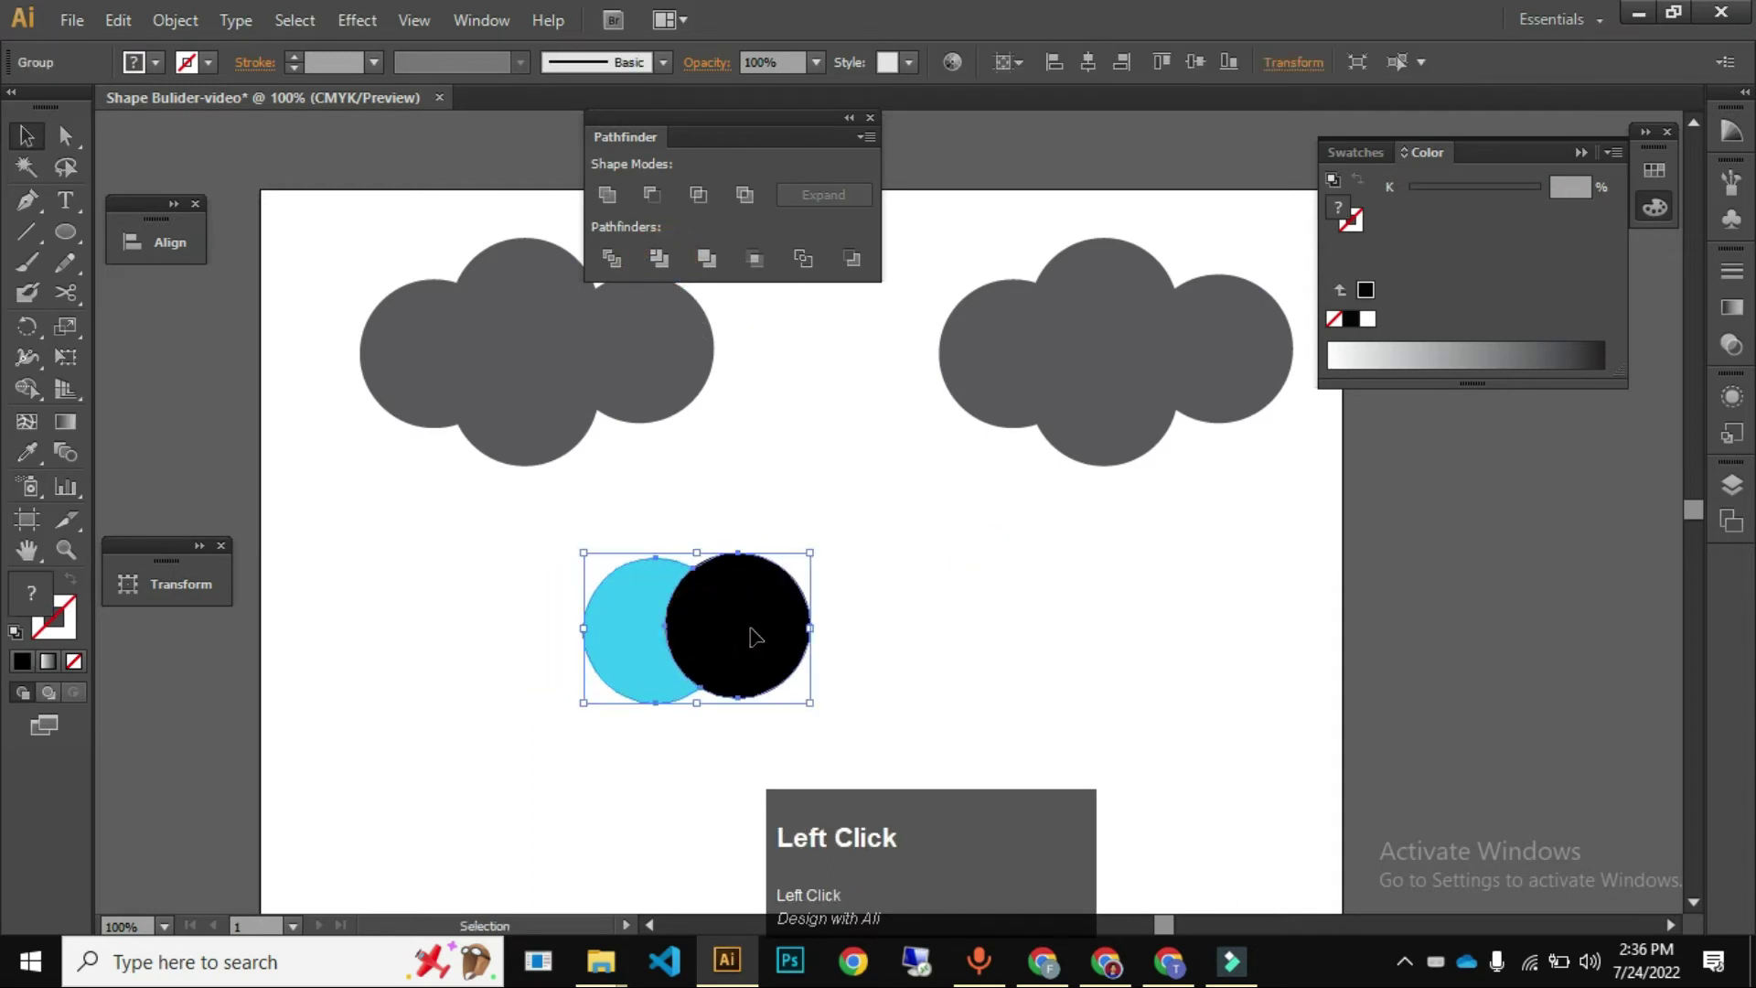
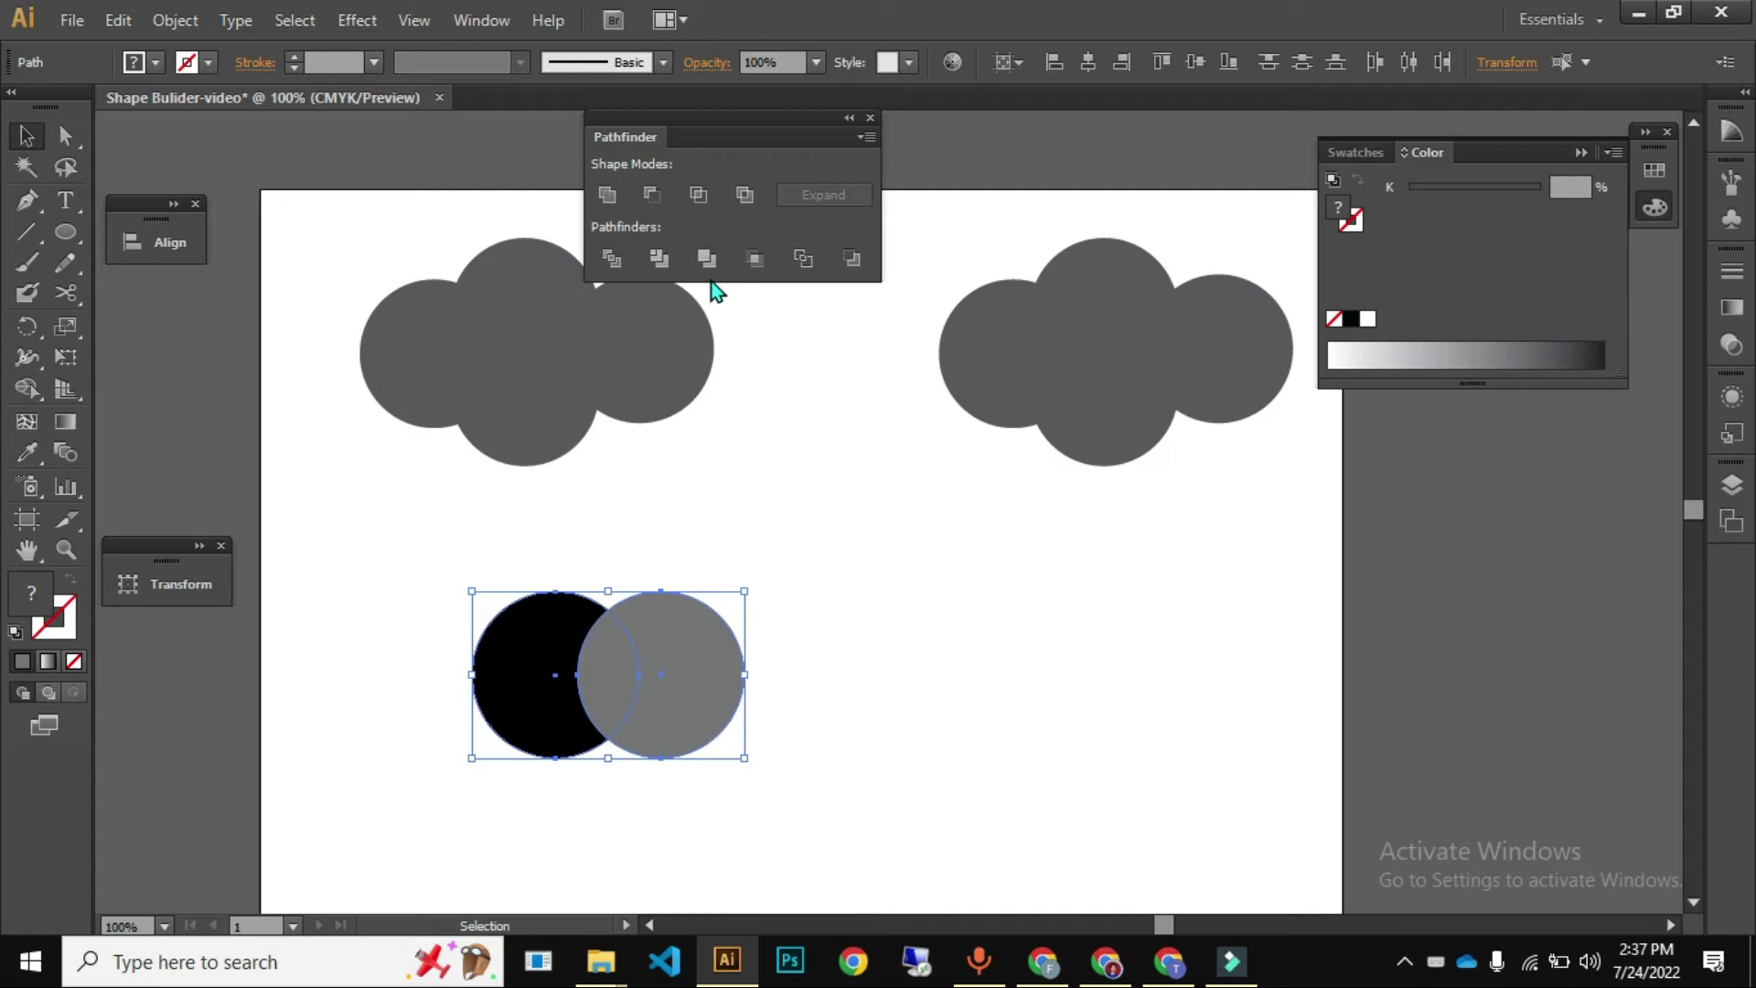
{"action": "left_click", "coordinate": [723, 272]}
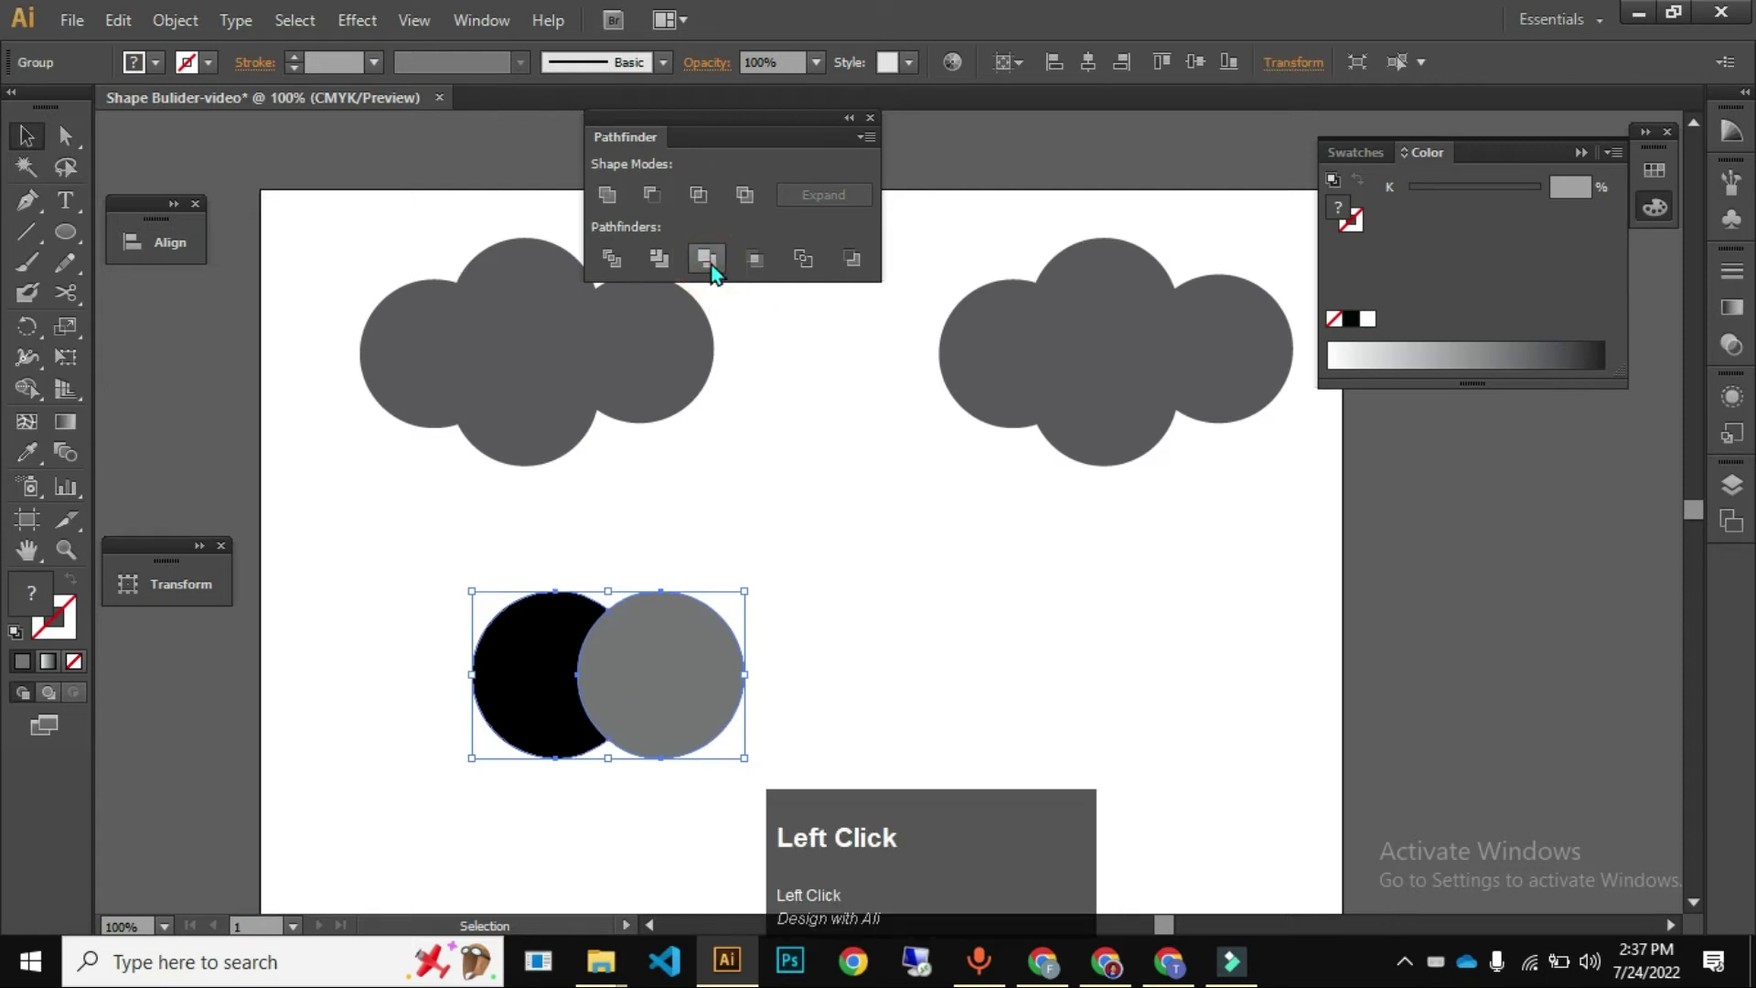
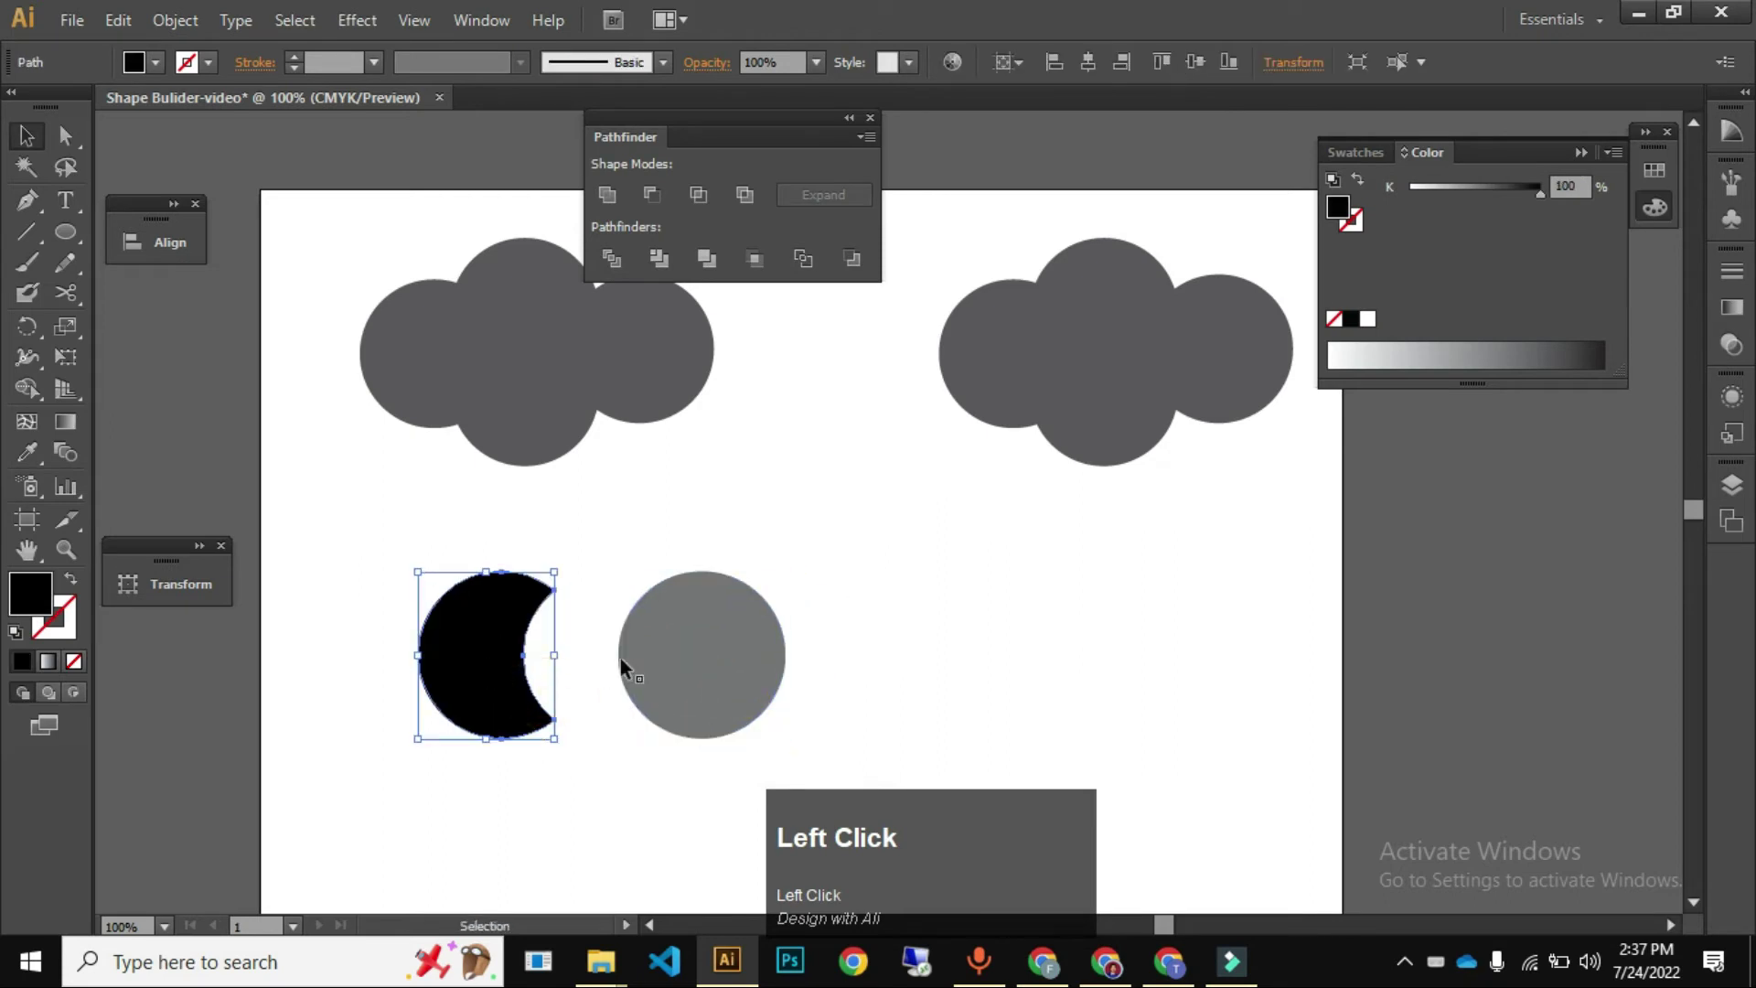
{"action": "key", "text": "ctrl+z"}
{"action": "left_click", "coordinate": [980, 608]}
{"action": "key", "text": "ctrl+z"}
{"action": "left_click", "coordinate": [978, 620]}
{"action": "key", "text": "ctrl+z"}
{"action": "left_click", "coordinate": [430, 582]}
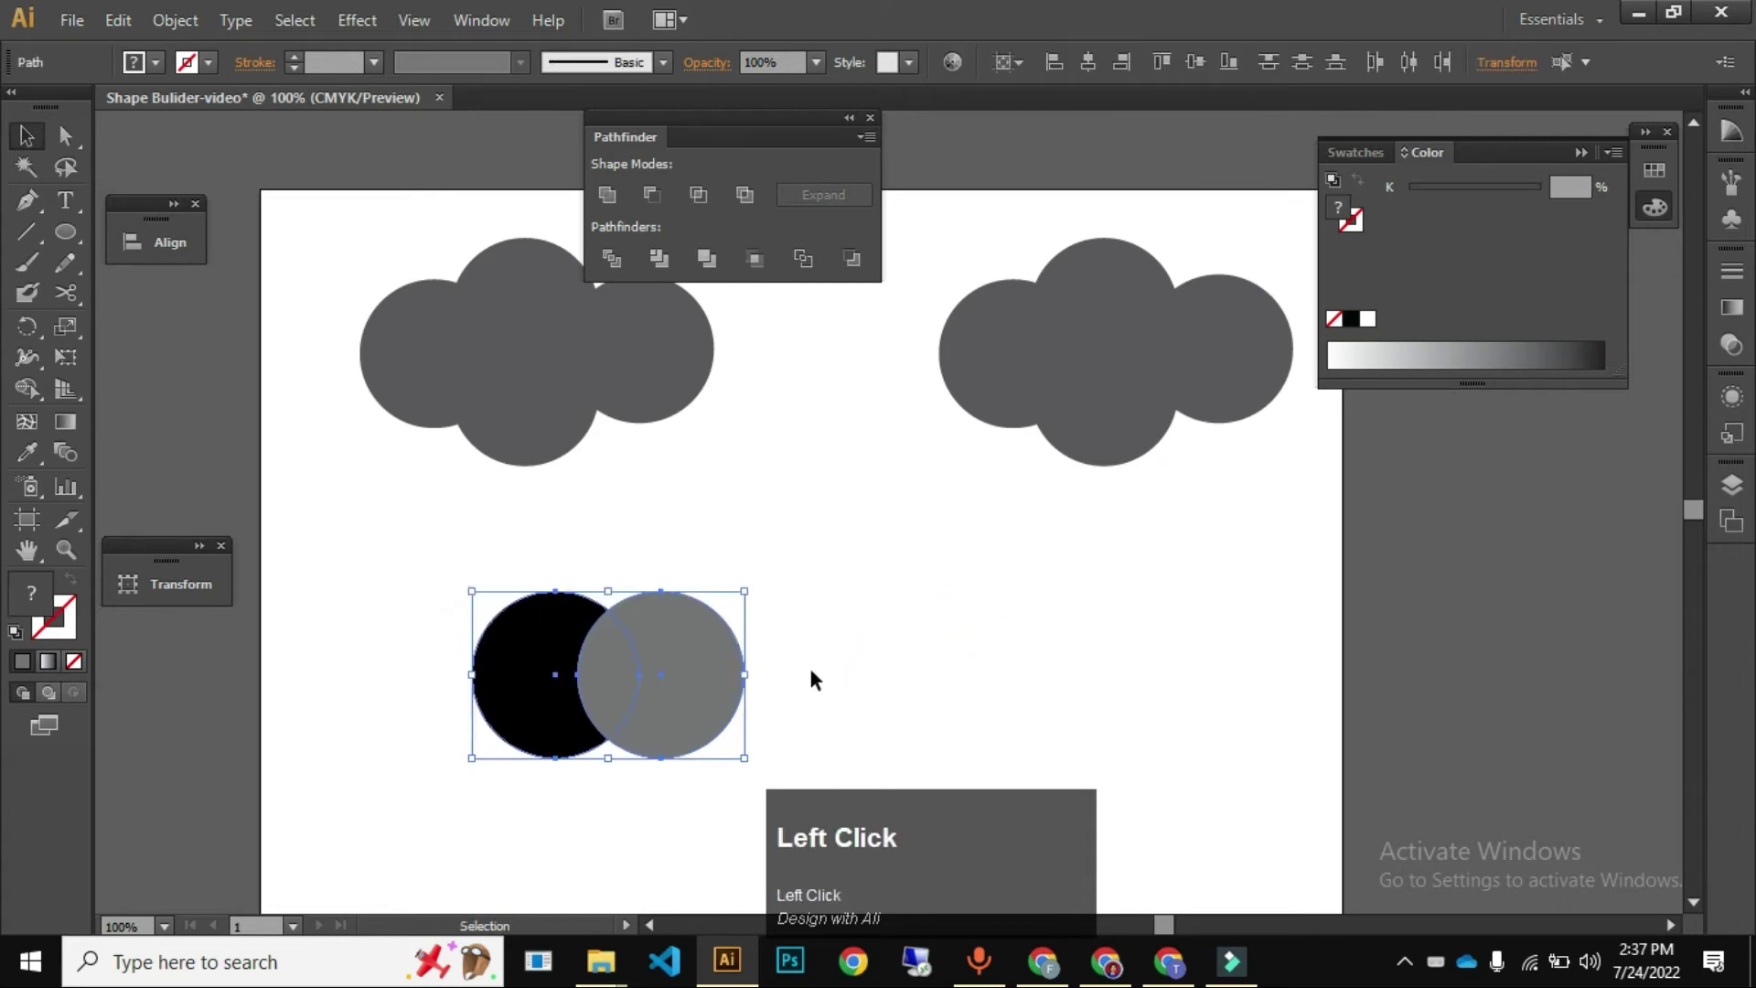
{"action": "key", "text": "ctrl+z"}
{"action": "left_click", "coordinate": [409, 562]}
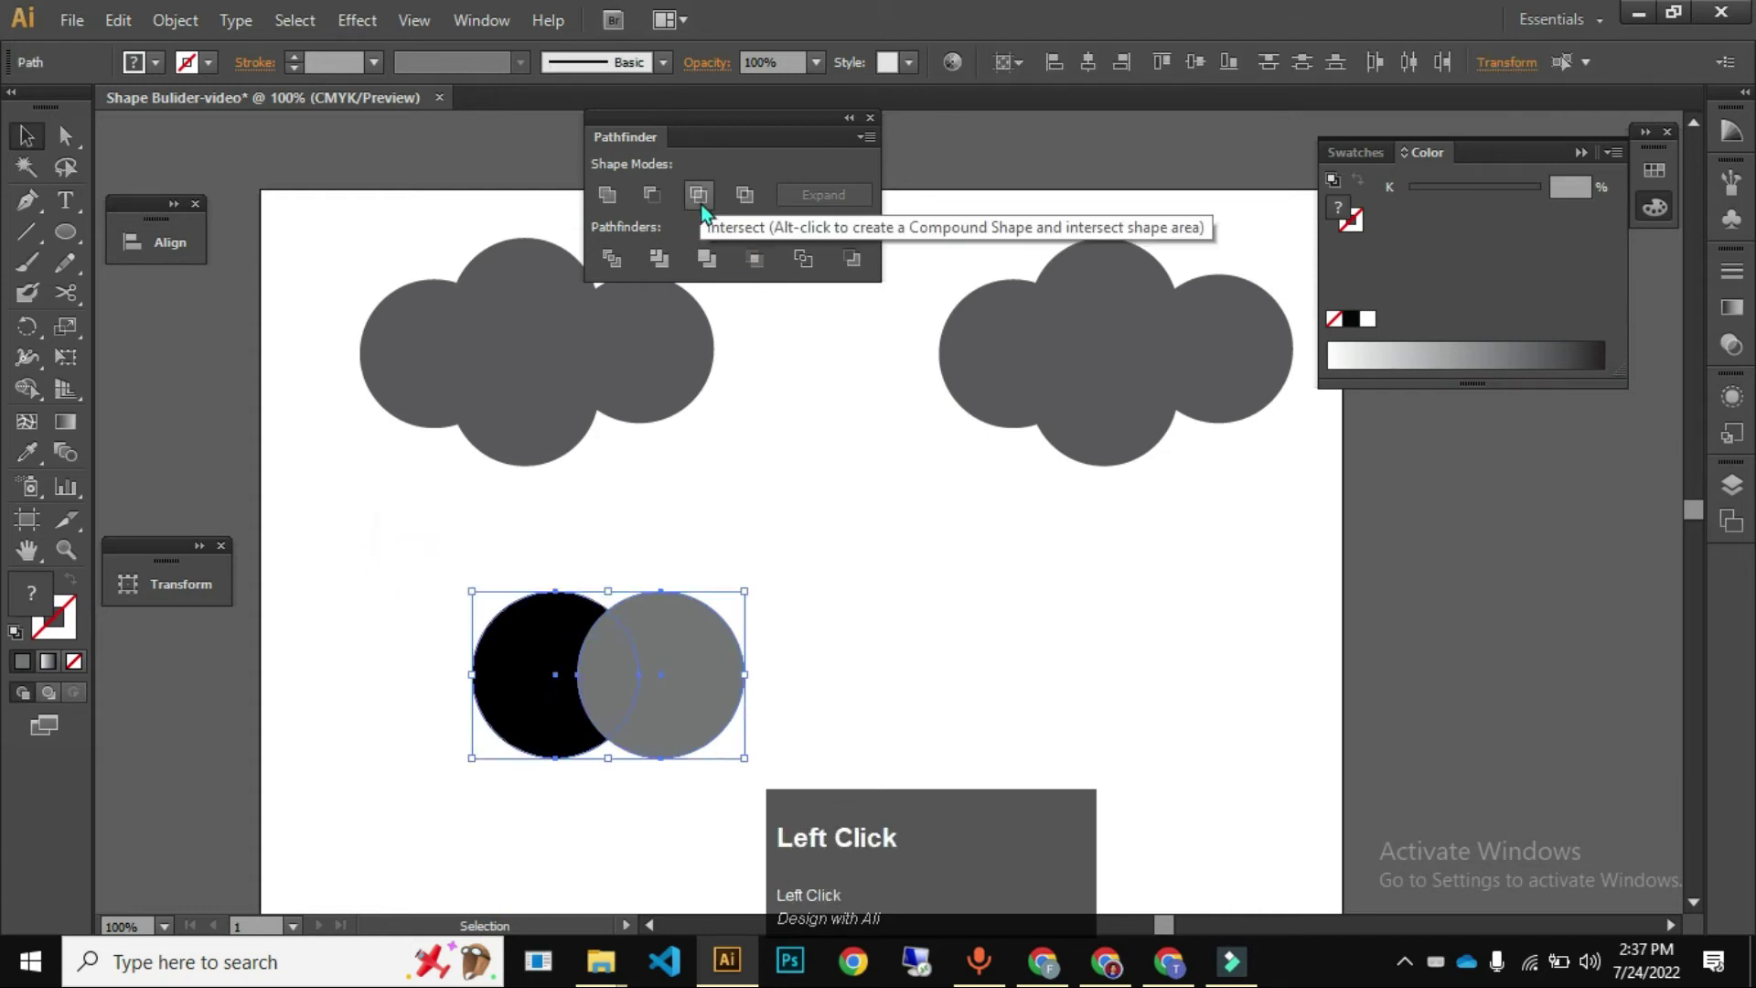
{"action": "key", "text": "ctrl+z"}
{"action": "left_click", "coordinate": [734, 274]}
{"action": "key", "text": "ctrl+z"}
{"action": "left_click", "coordinate": [795, 633]}
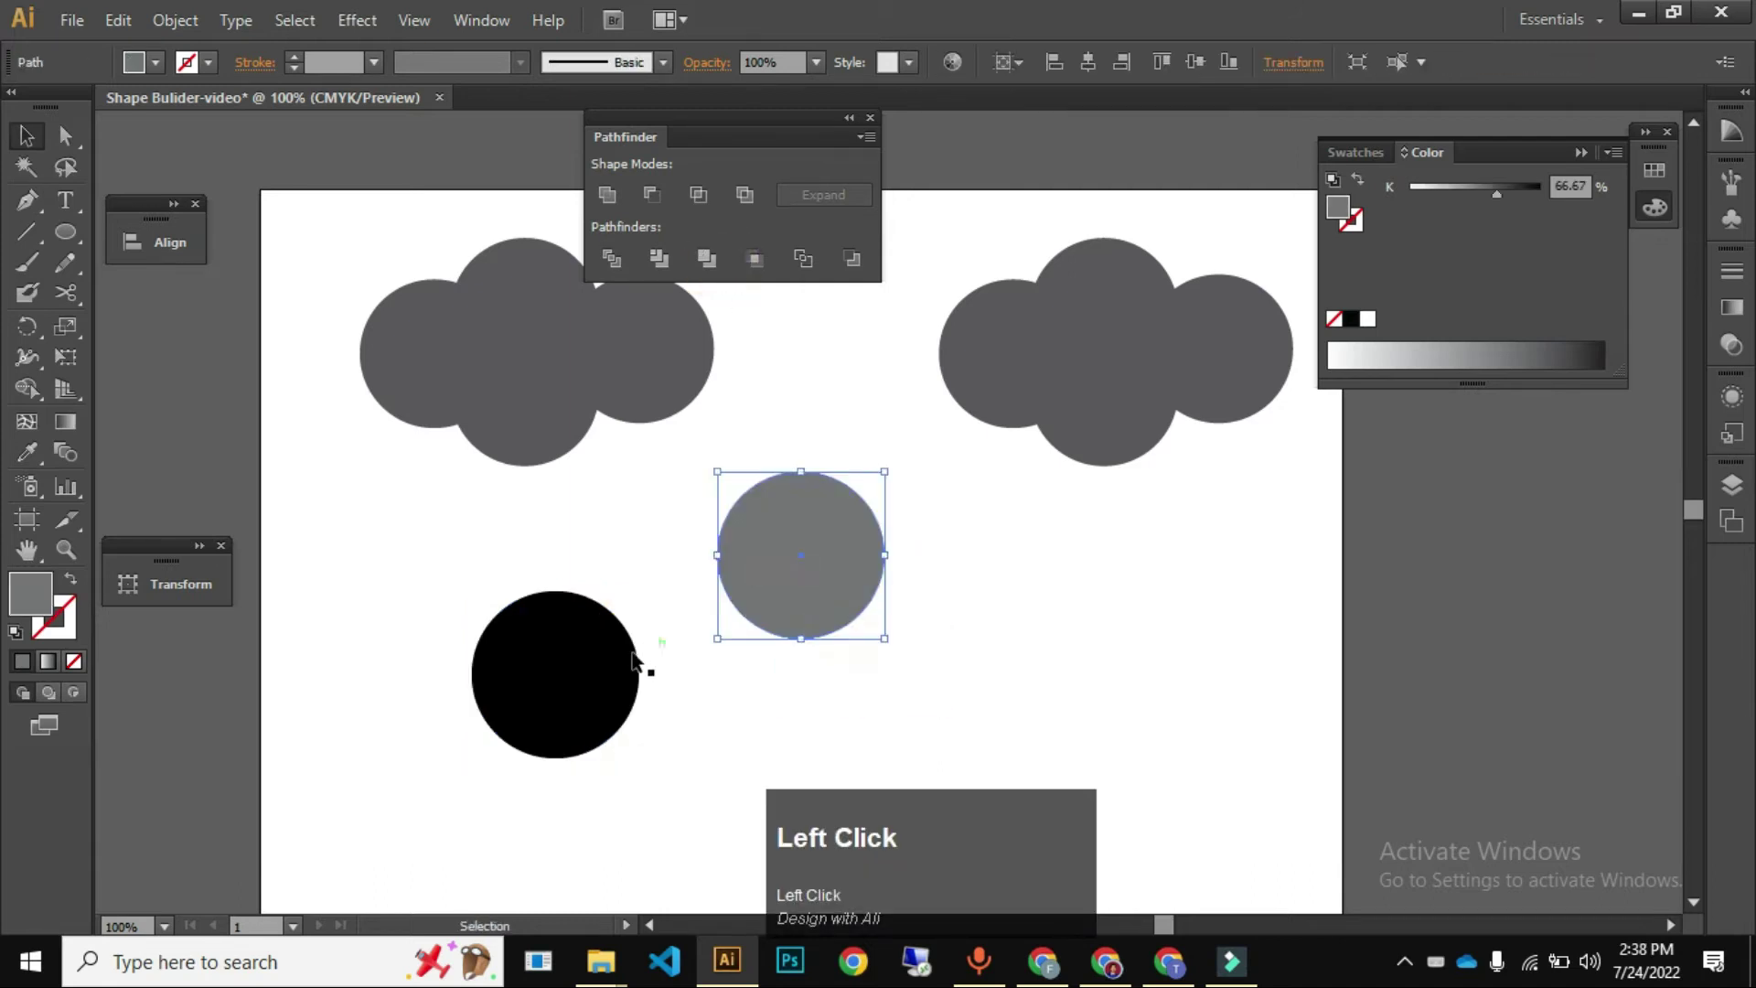
{"action": "left_click_drag", "start_coordinate": [827, 559], "coordinate": [620, 201]}
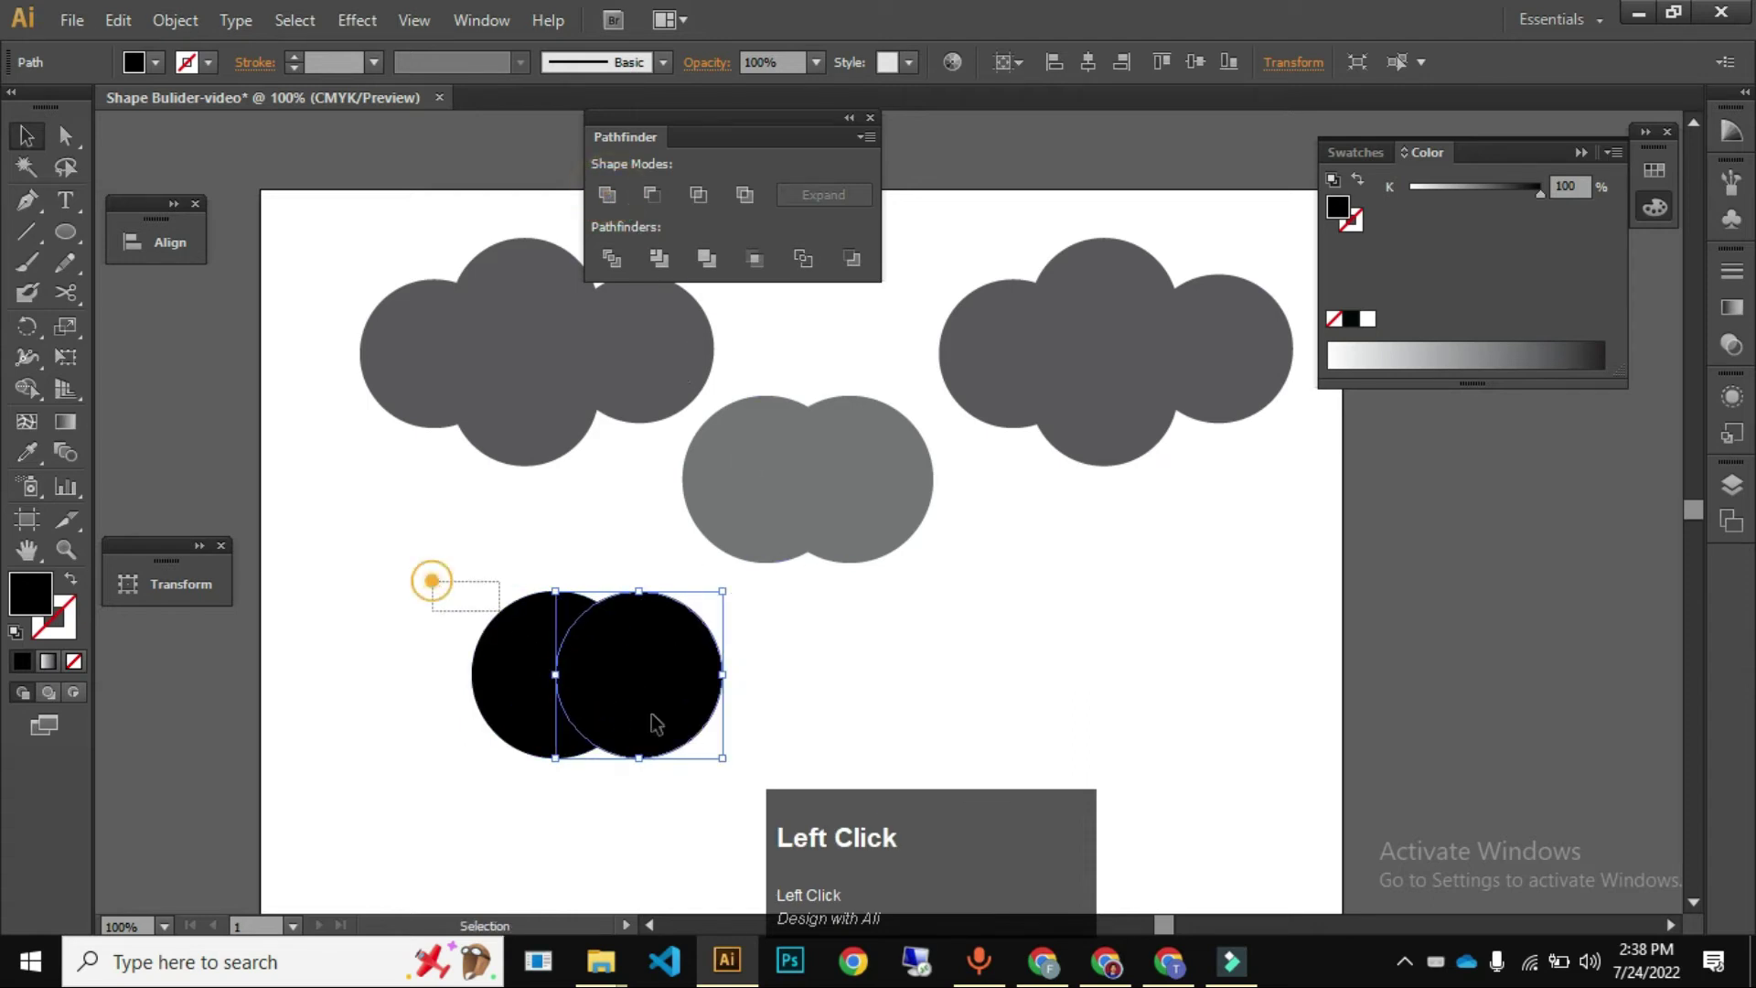
{"action": "key", "text": "ctrl+z"}
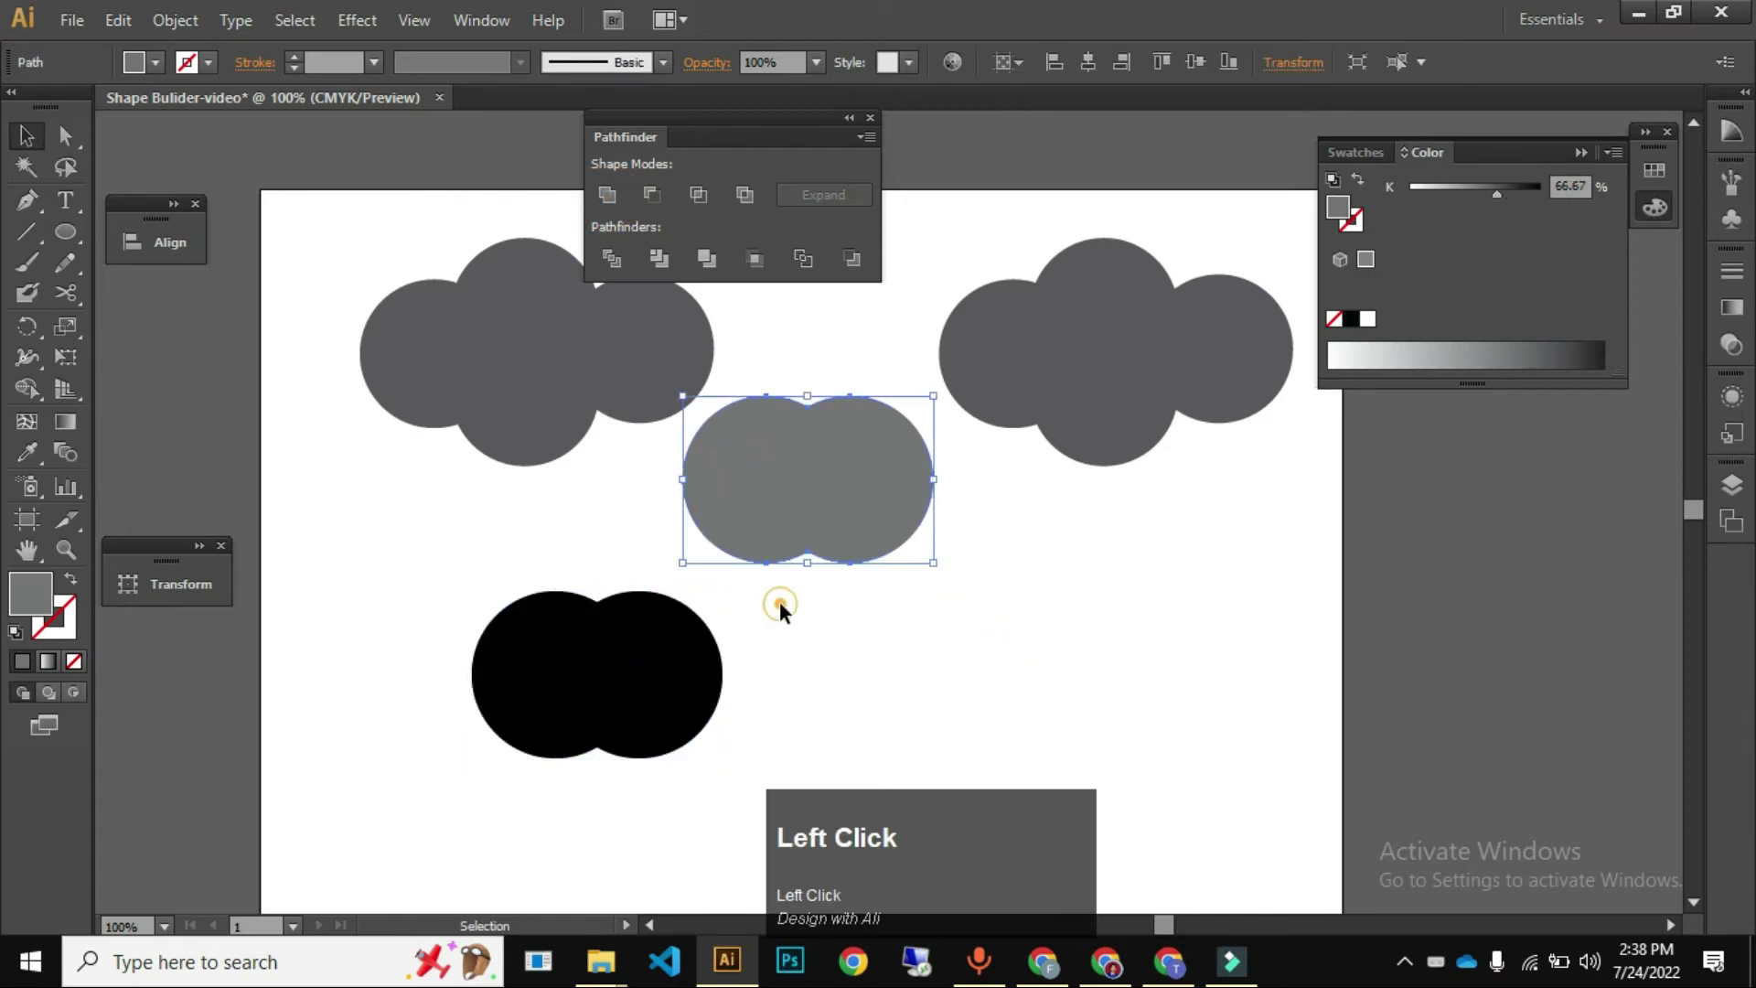
{"action": "key", "text": "ctrl+z"}
{"action": "left_click", "coordinate": [795, 604]}
{"action": "key", "text": "ctrl+z"}
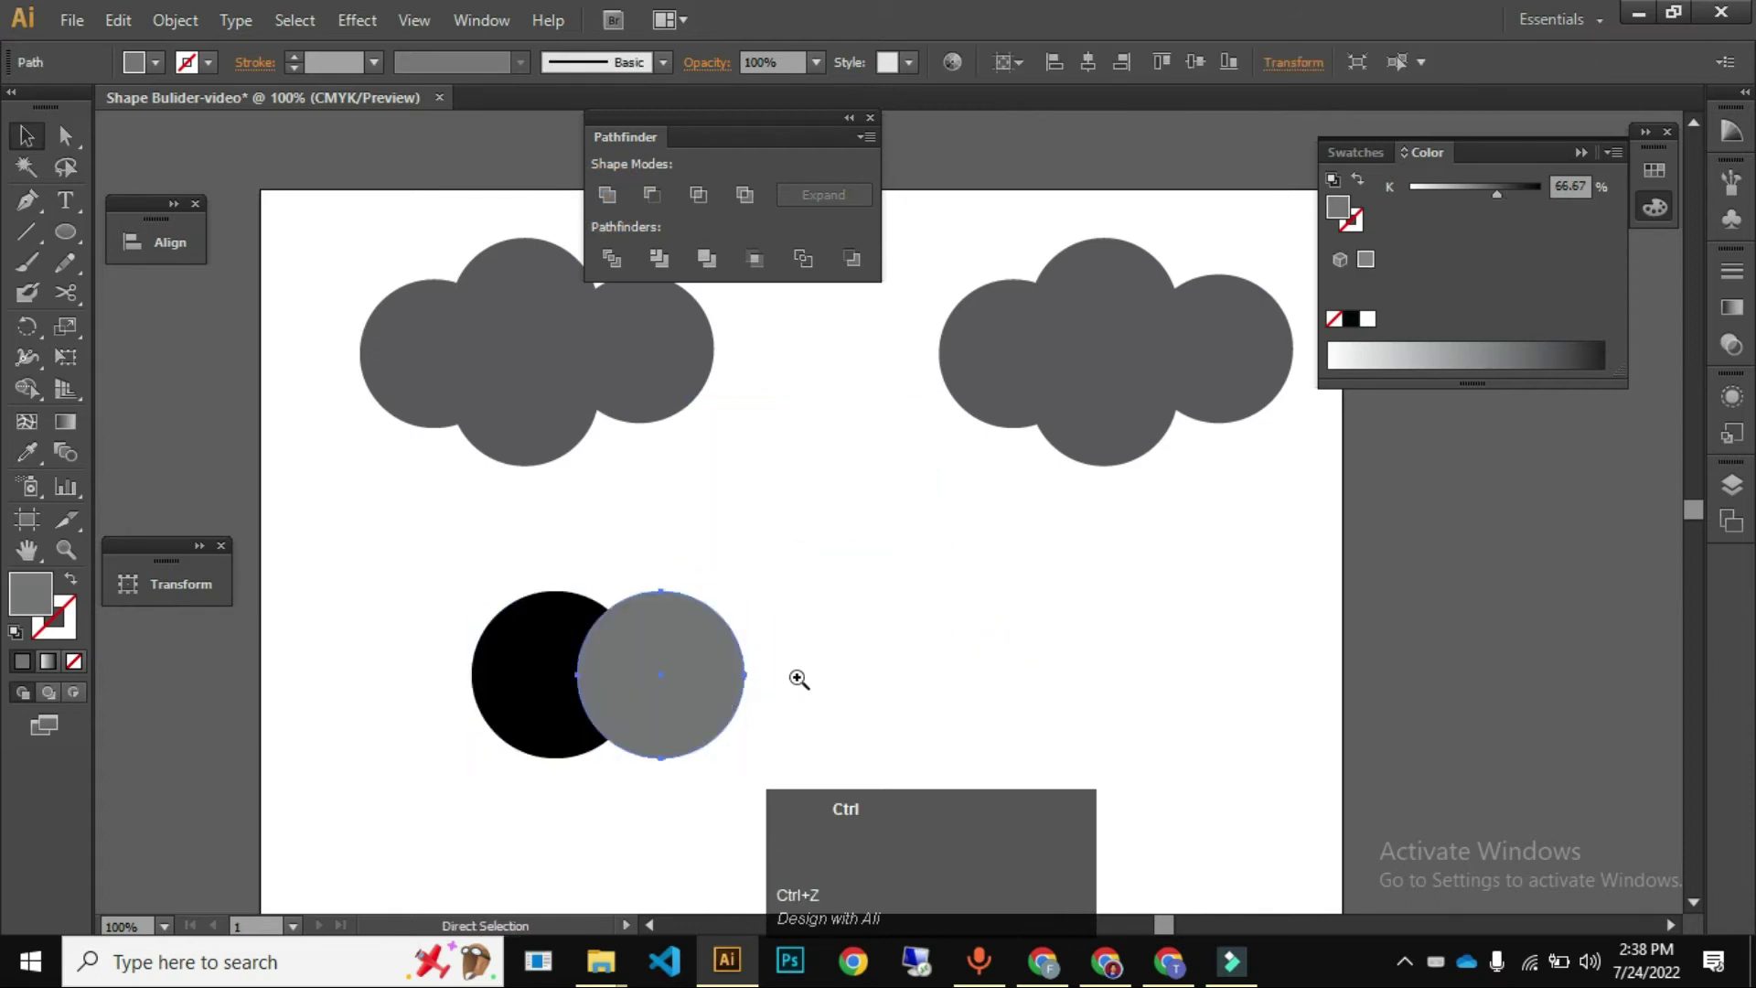
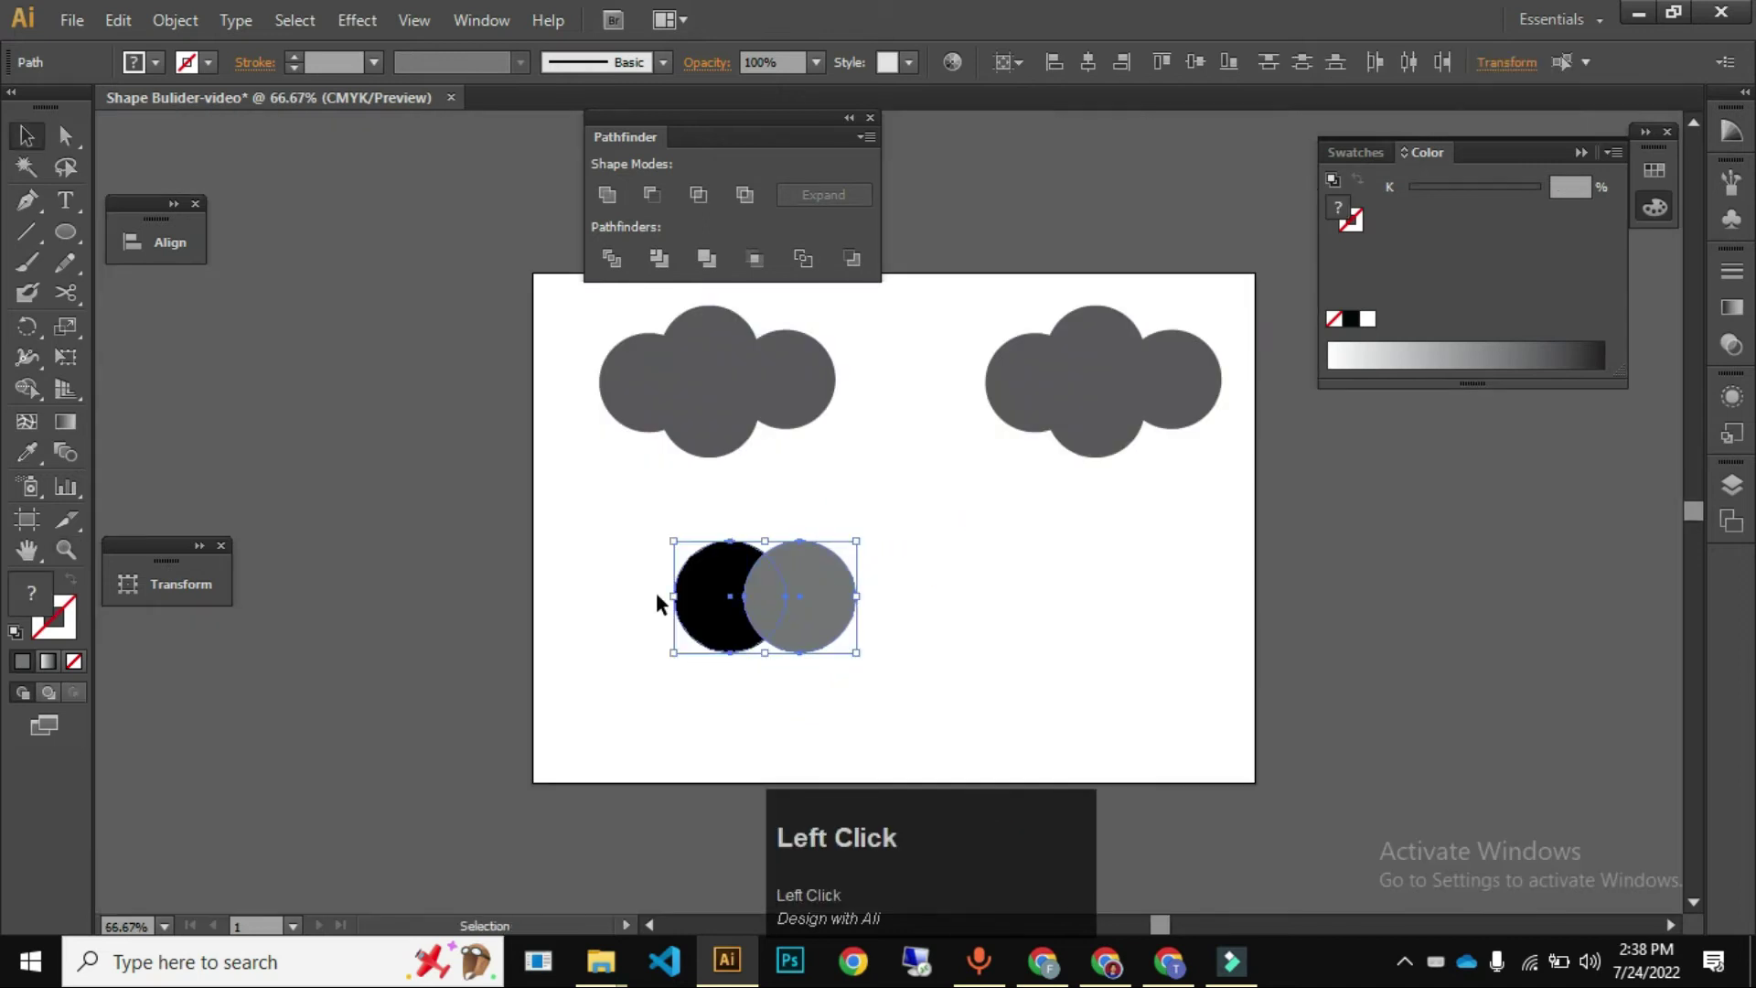
- Crop the grey-and-black pair to a grey lens, move the leftover outline above it, then undo the crop
{"action": "key", "text": "space"}
{"action": "type", "text": ";"}
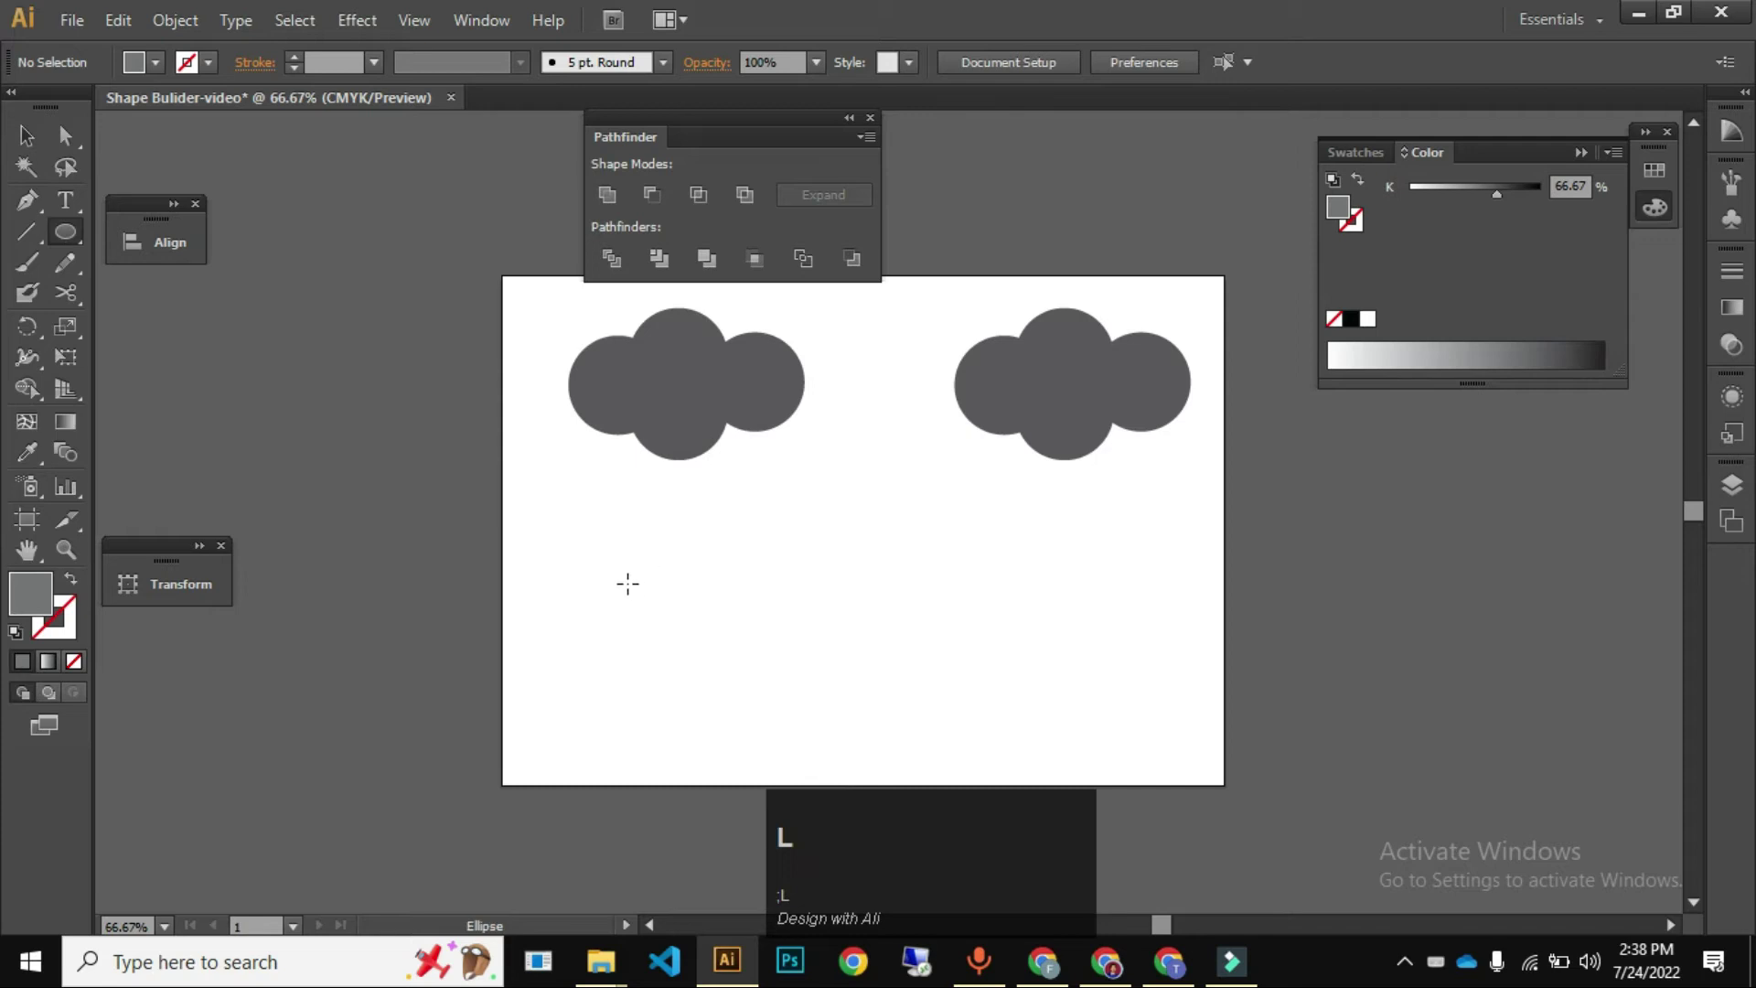
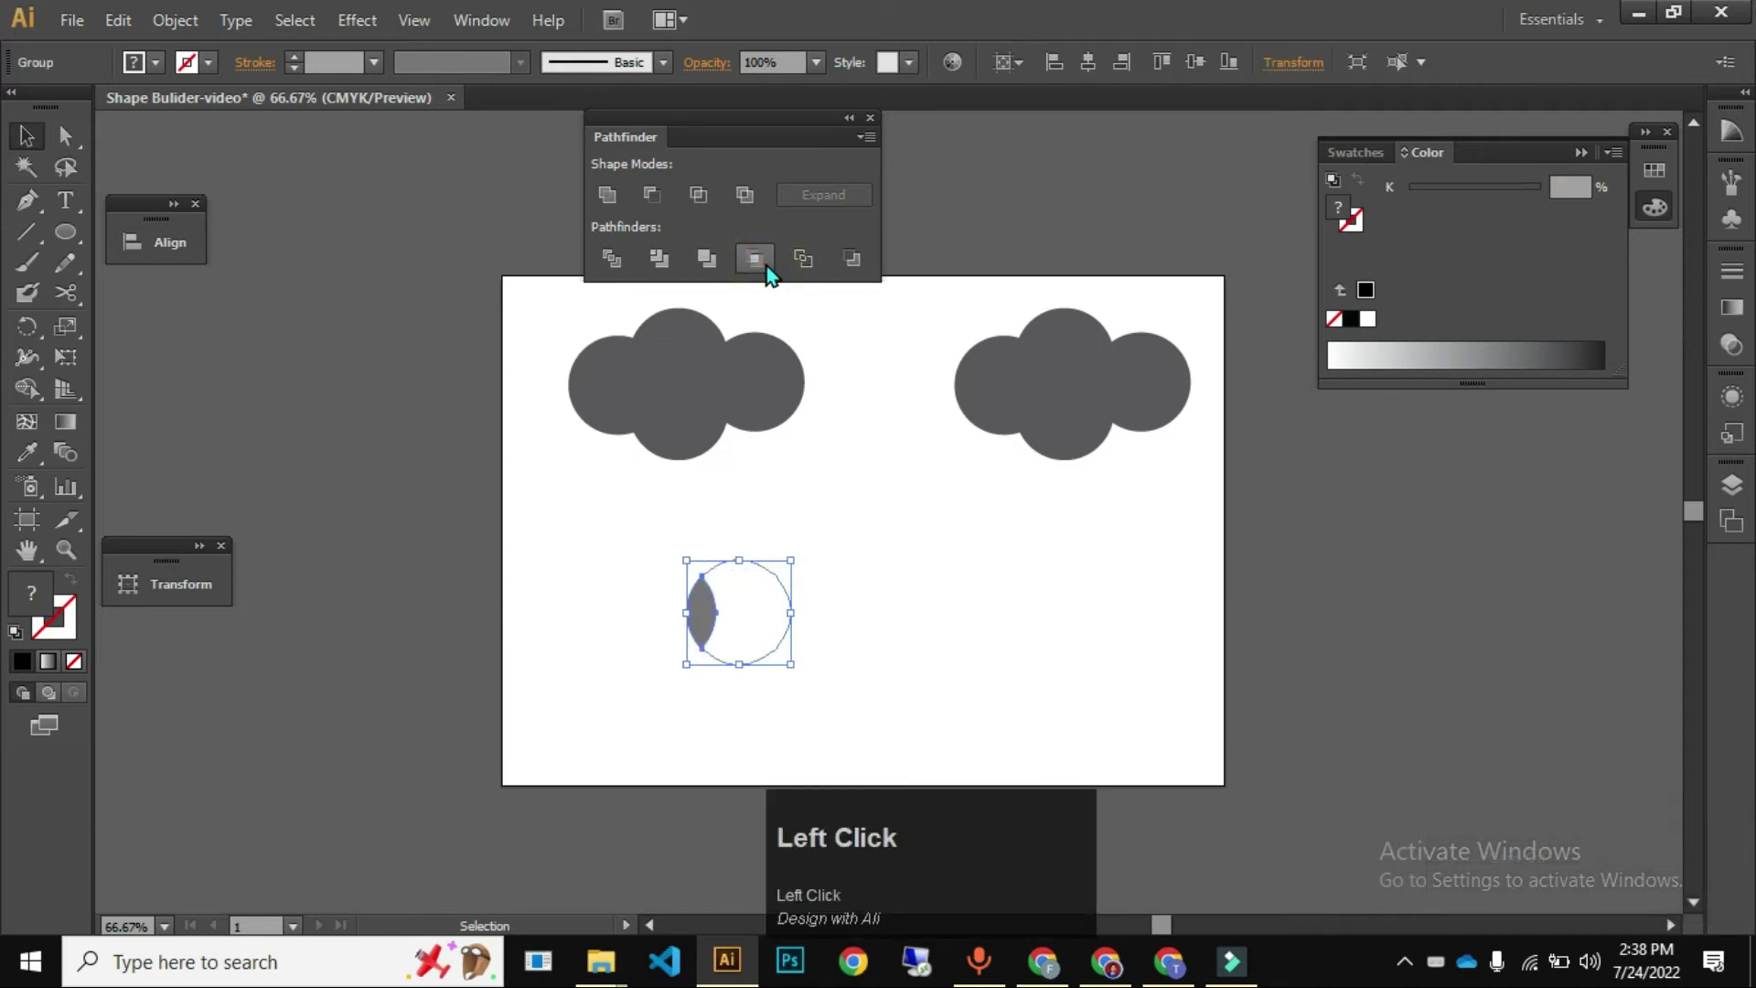
{"action": "left_click_drag", "start_coordinate": [872, 626], "coordinate": [733, 209]}
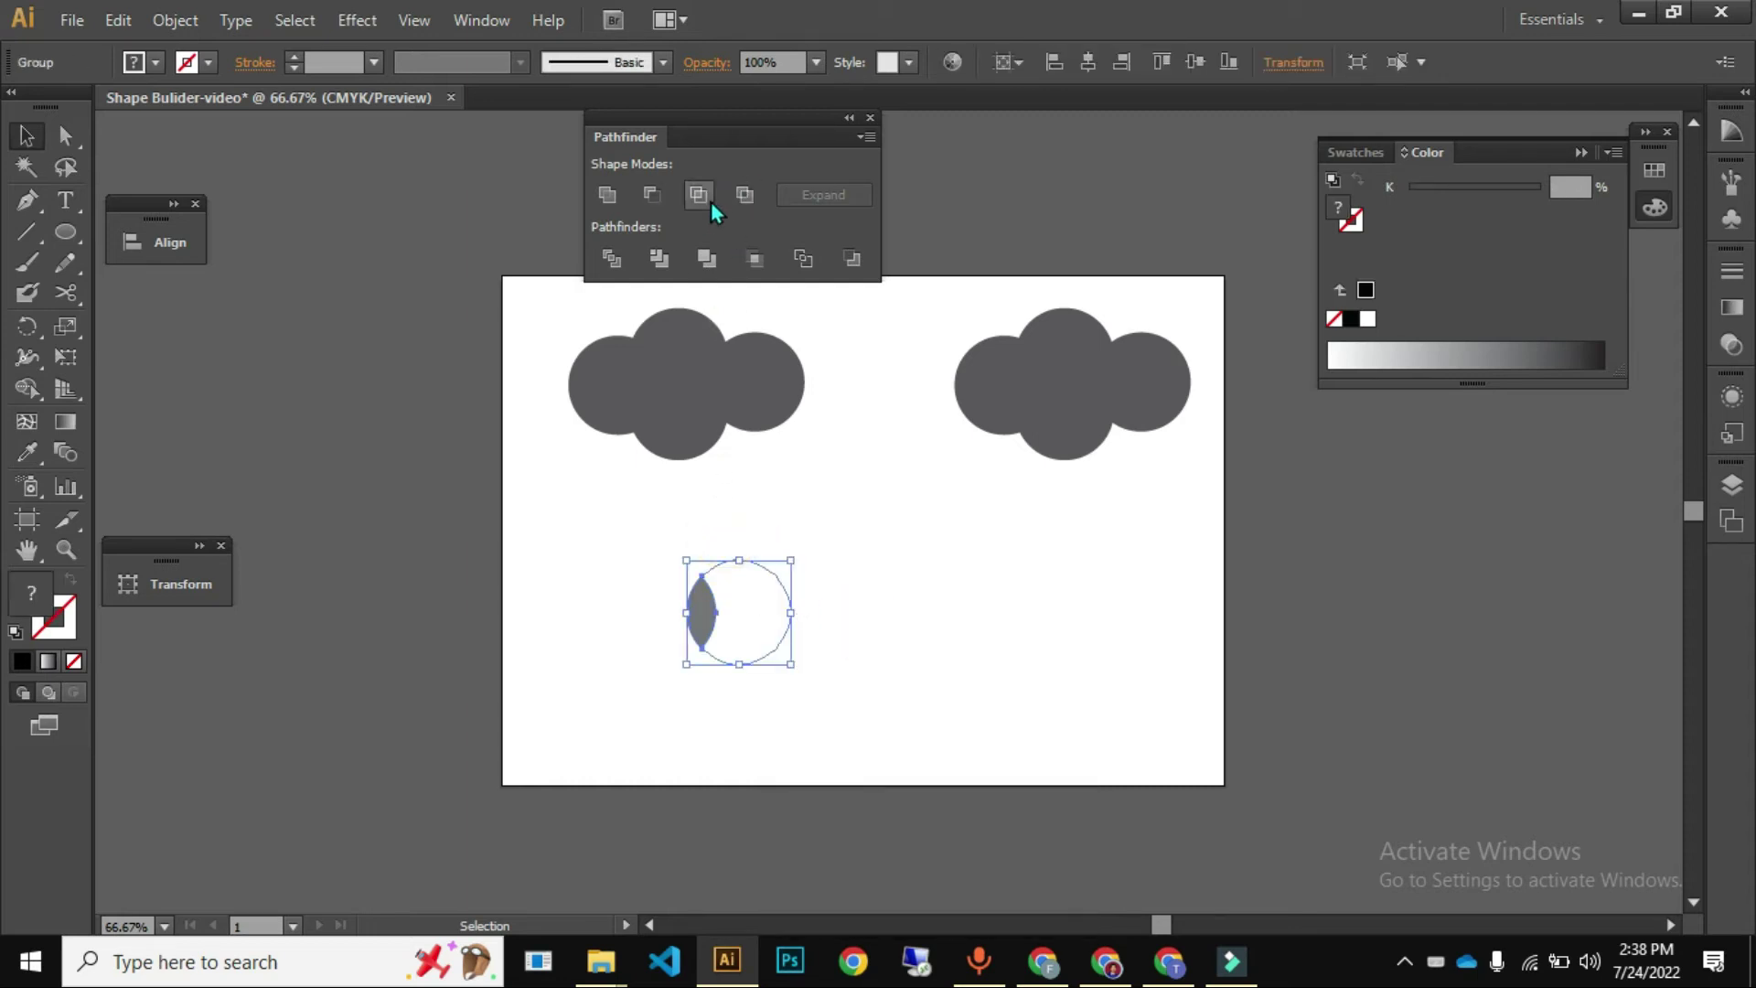
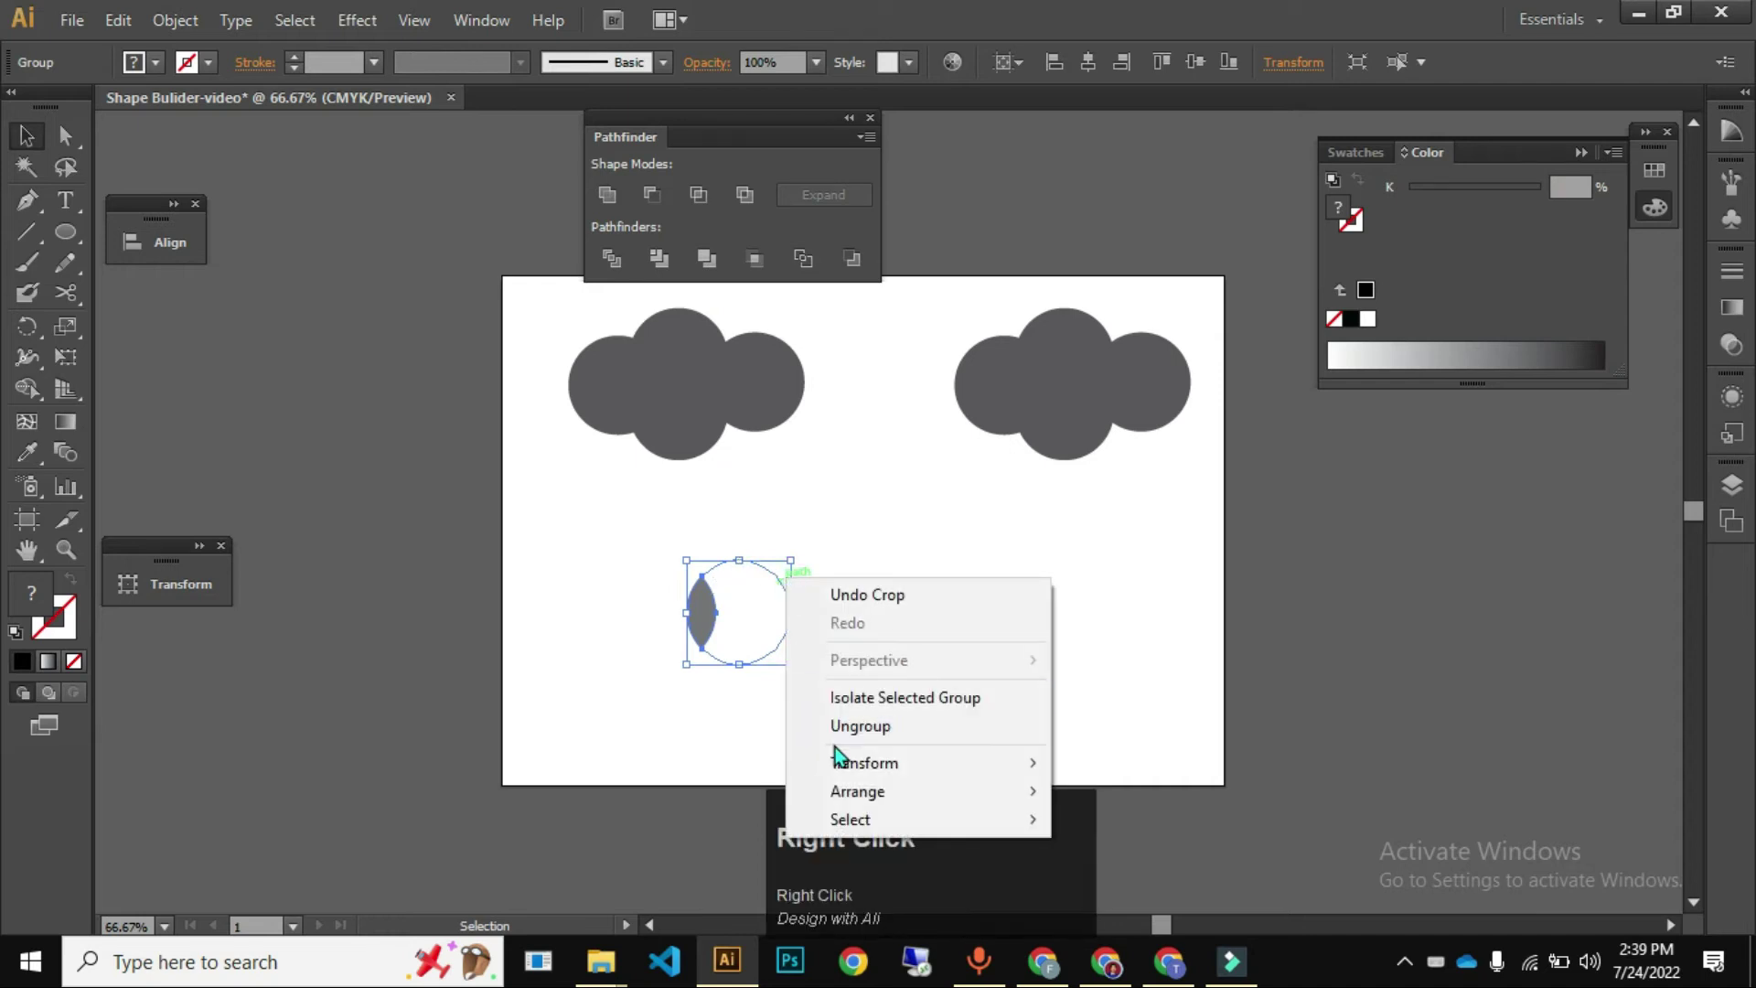
{"action": "left_click", "coordinate": [840, 727]}
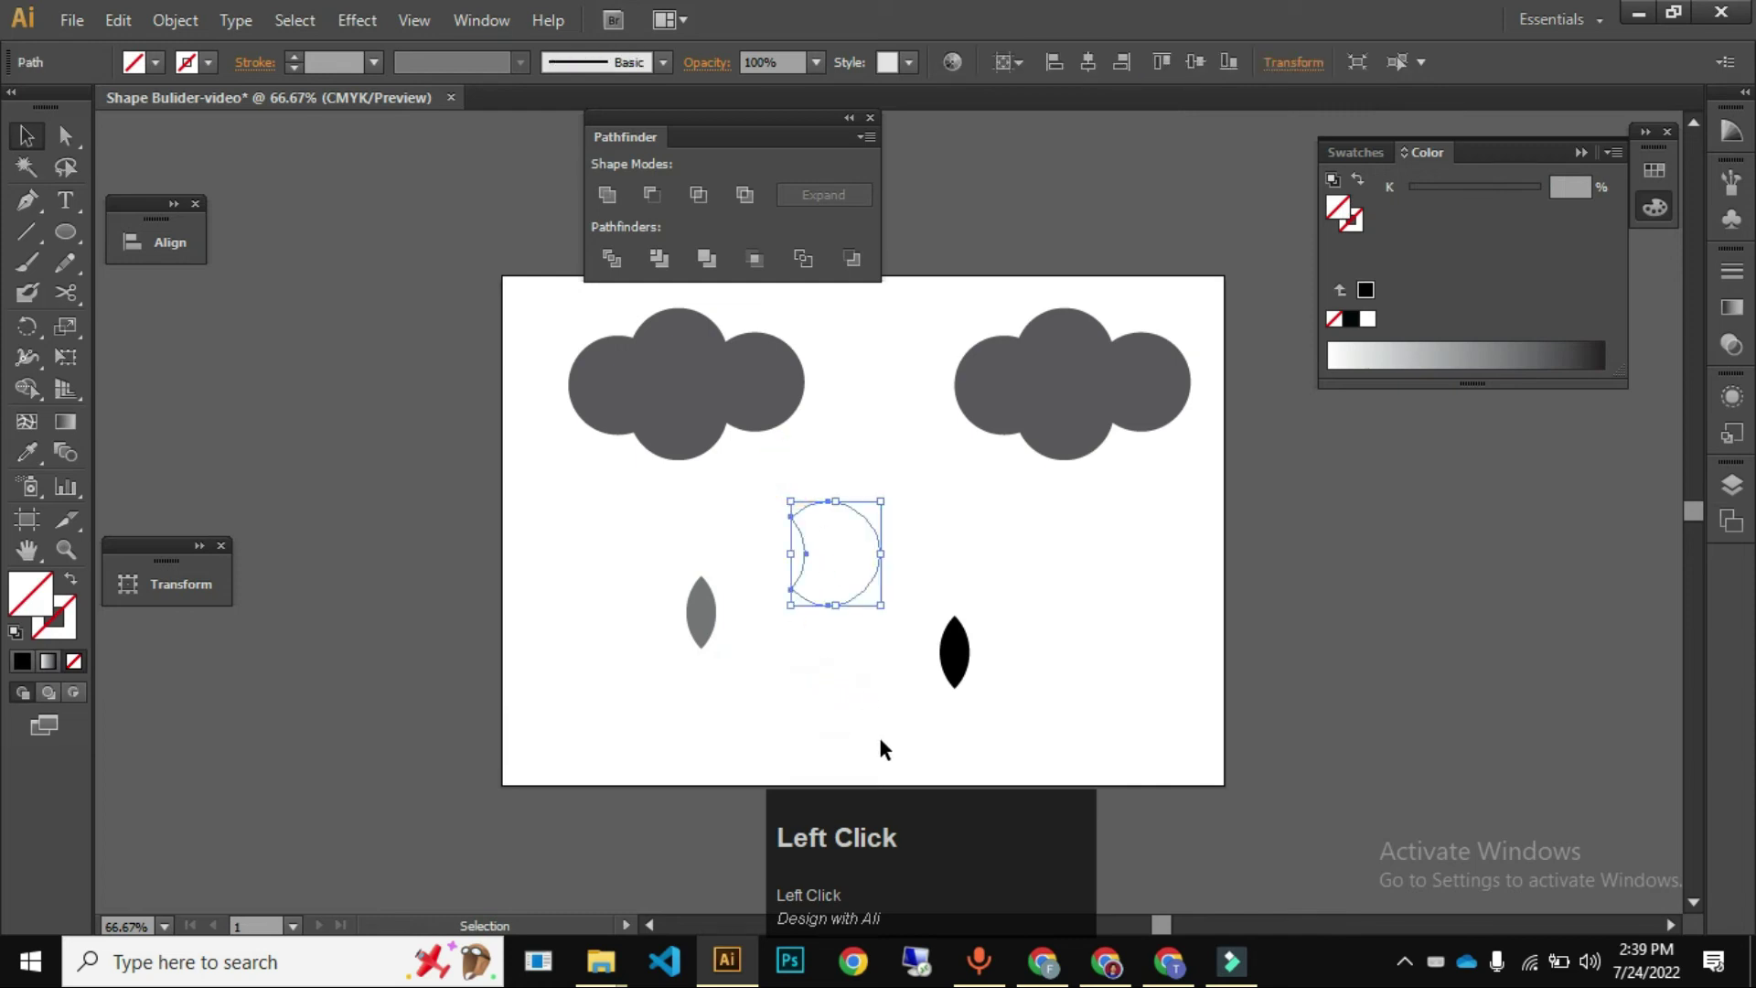
{"action": "key", "text": "ctrl+z"}
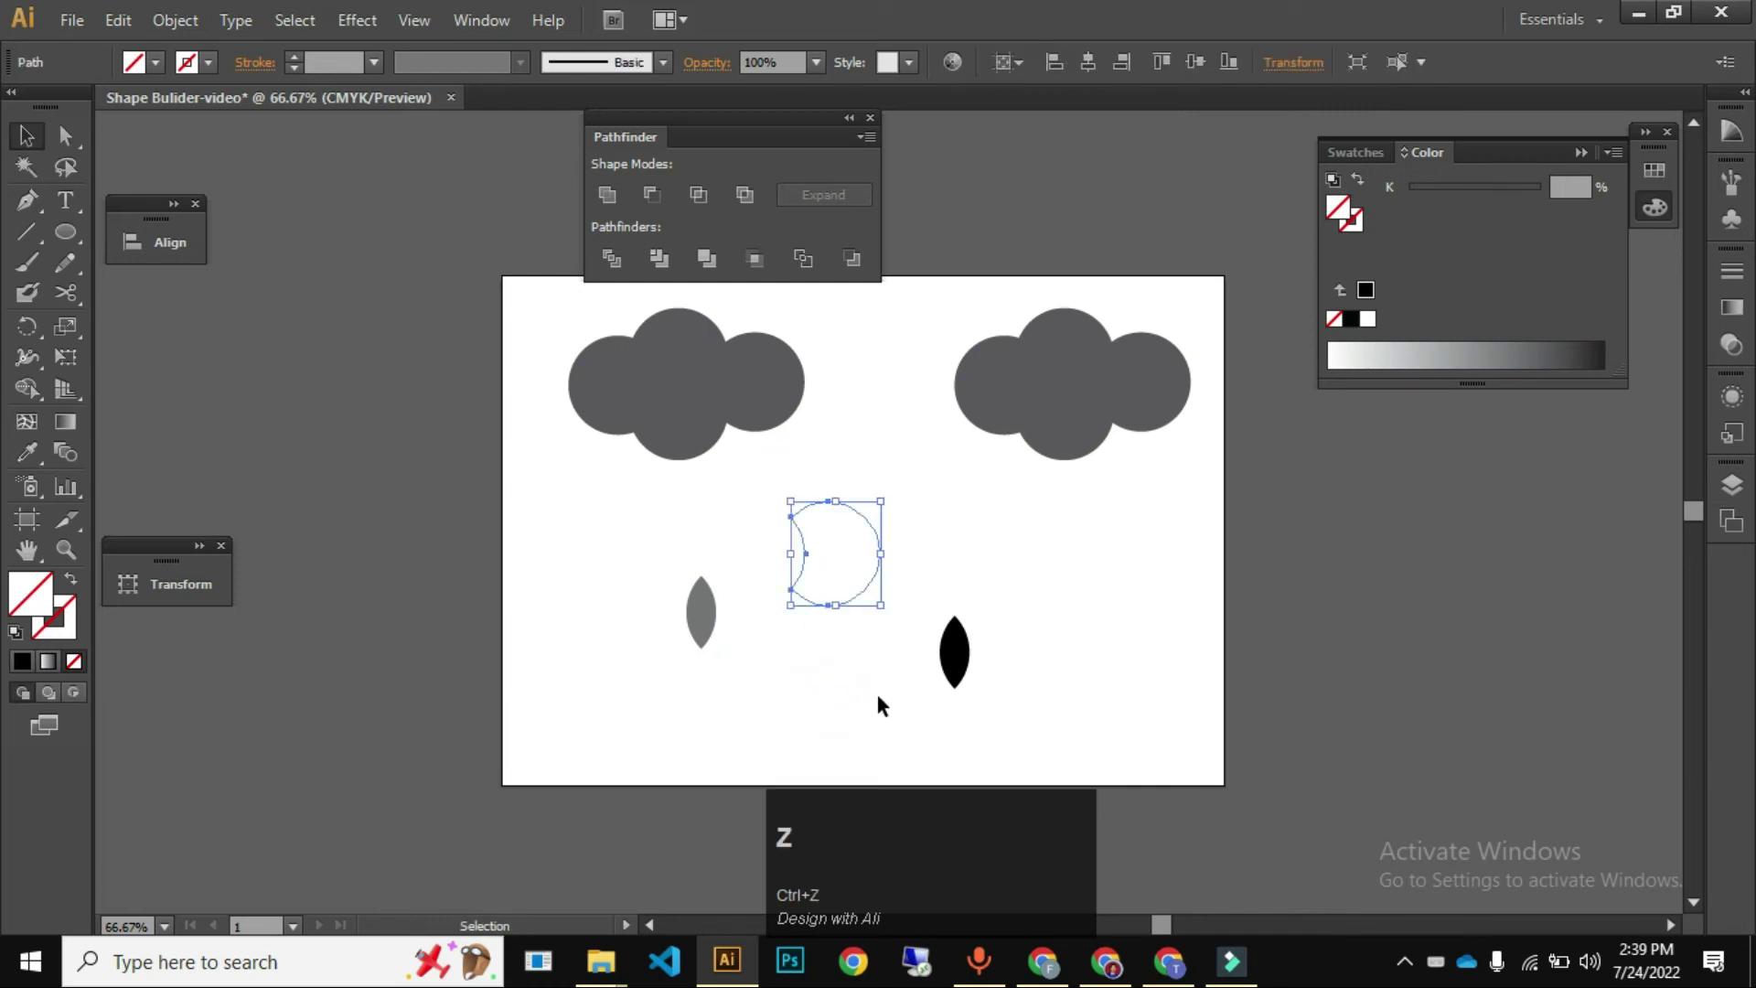
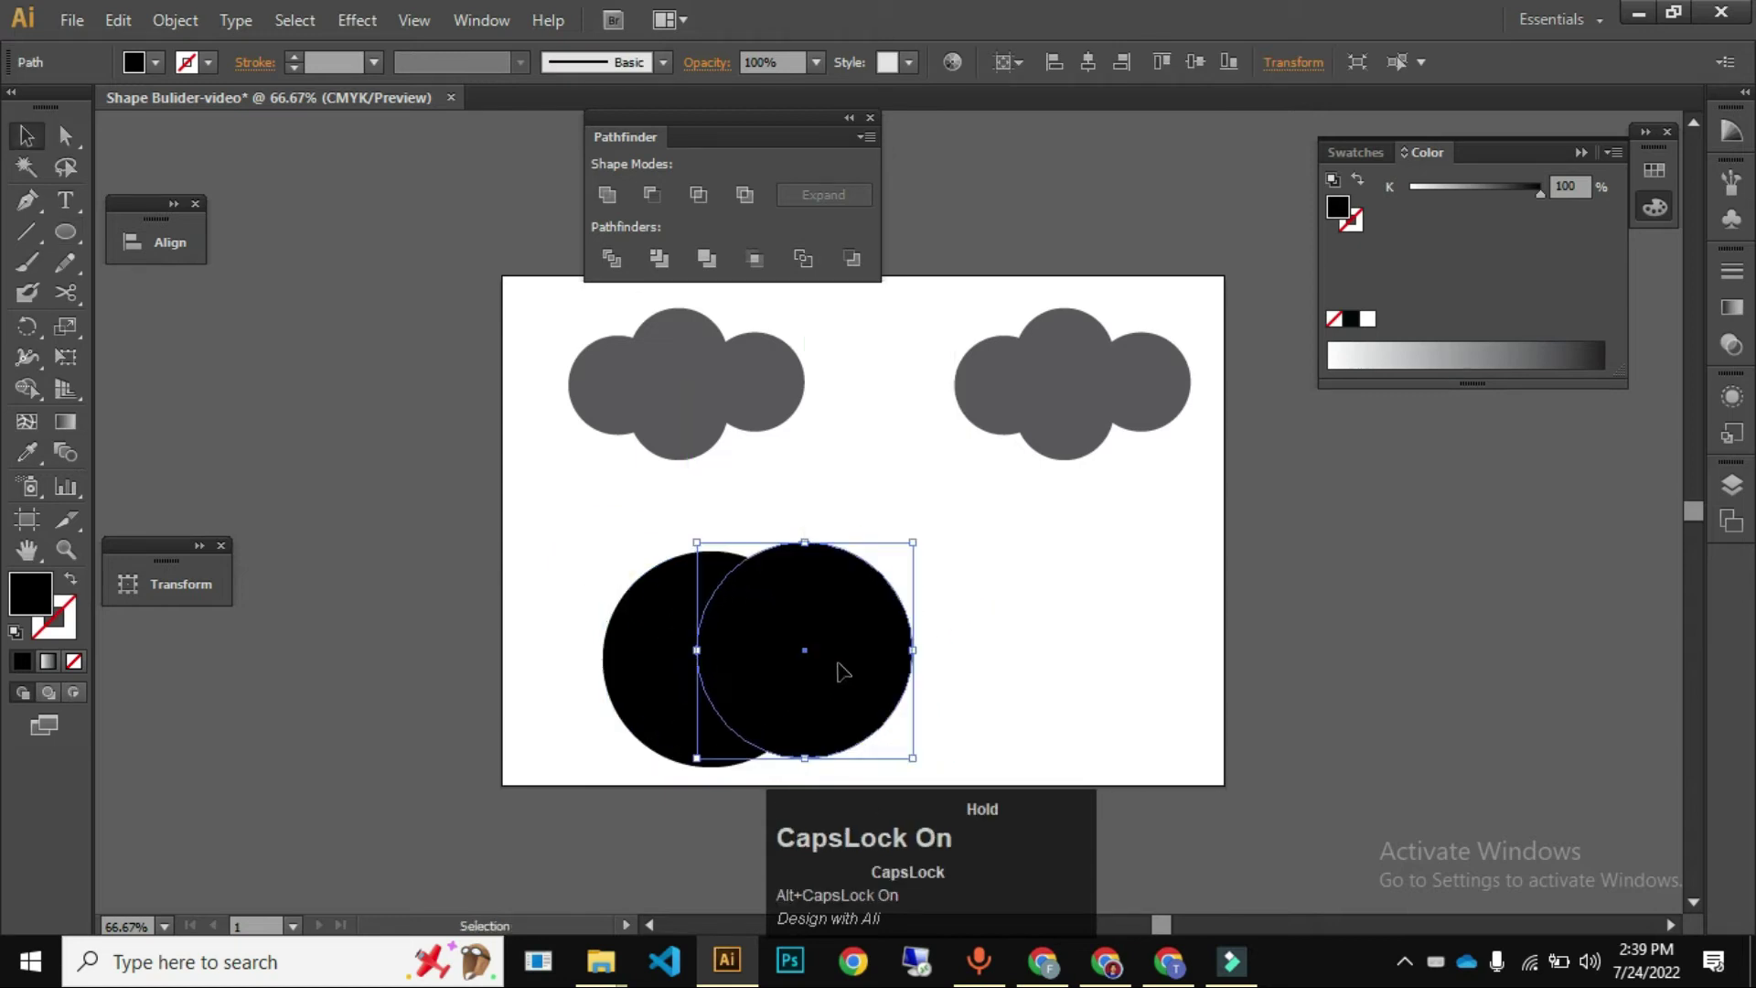
- Select the right-hand circle together with the large circle, undoing a stray move
{"action": "left_click", "coordinate": [1033, 640]}
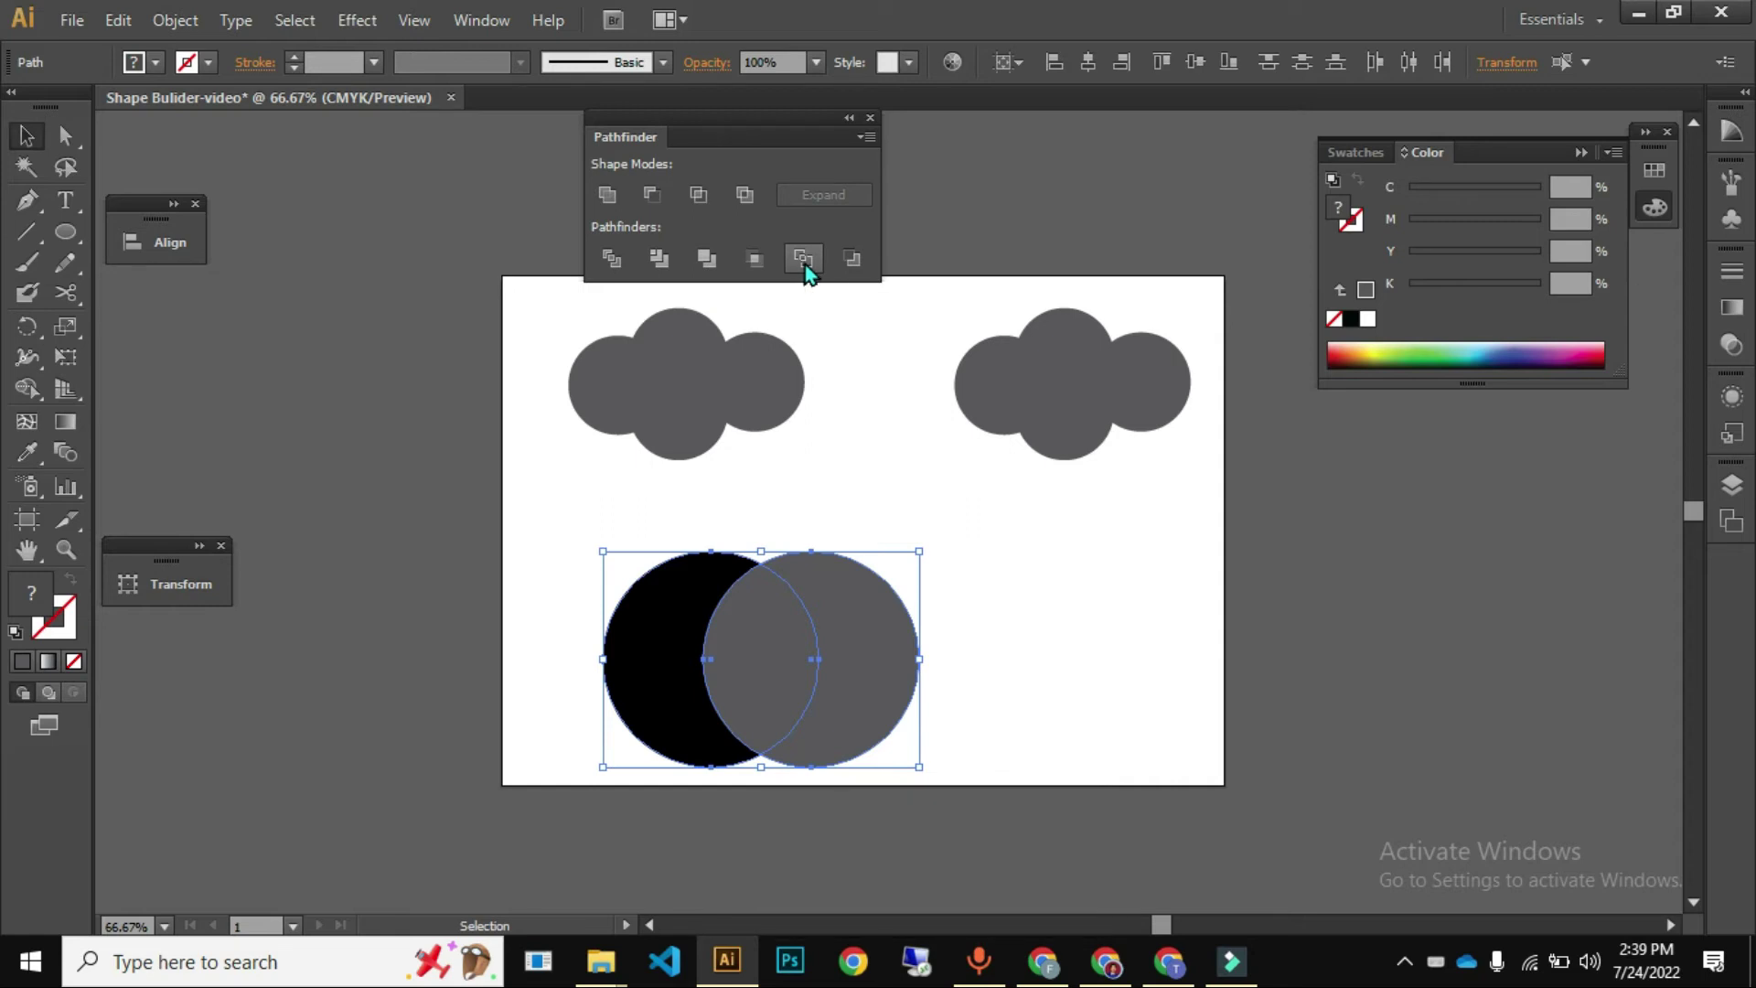
{"action": "left_click_drag", "start_coordinate": [820, 274], "coordinate": [677, 498]}
{"action": "key", "text": "ctrl+z"}
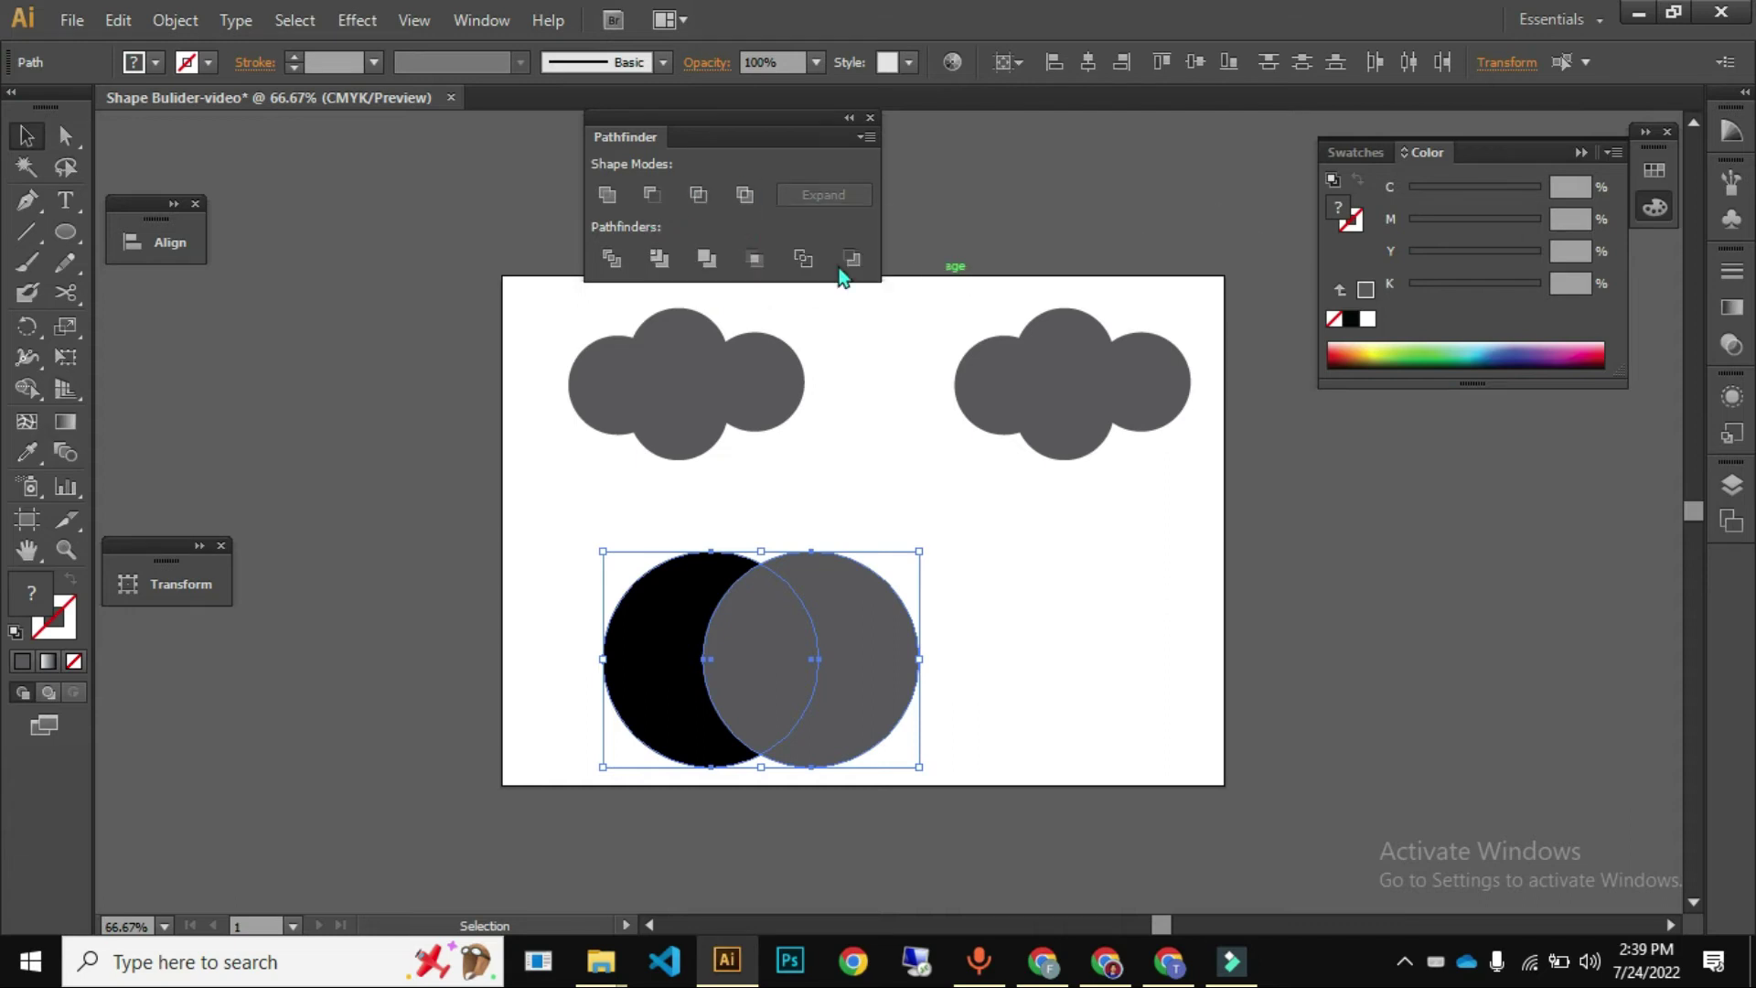
{"action": "left_click_drag", "start_coordinate": [986, 605], "coordinate": [723, 594]}
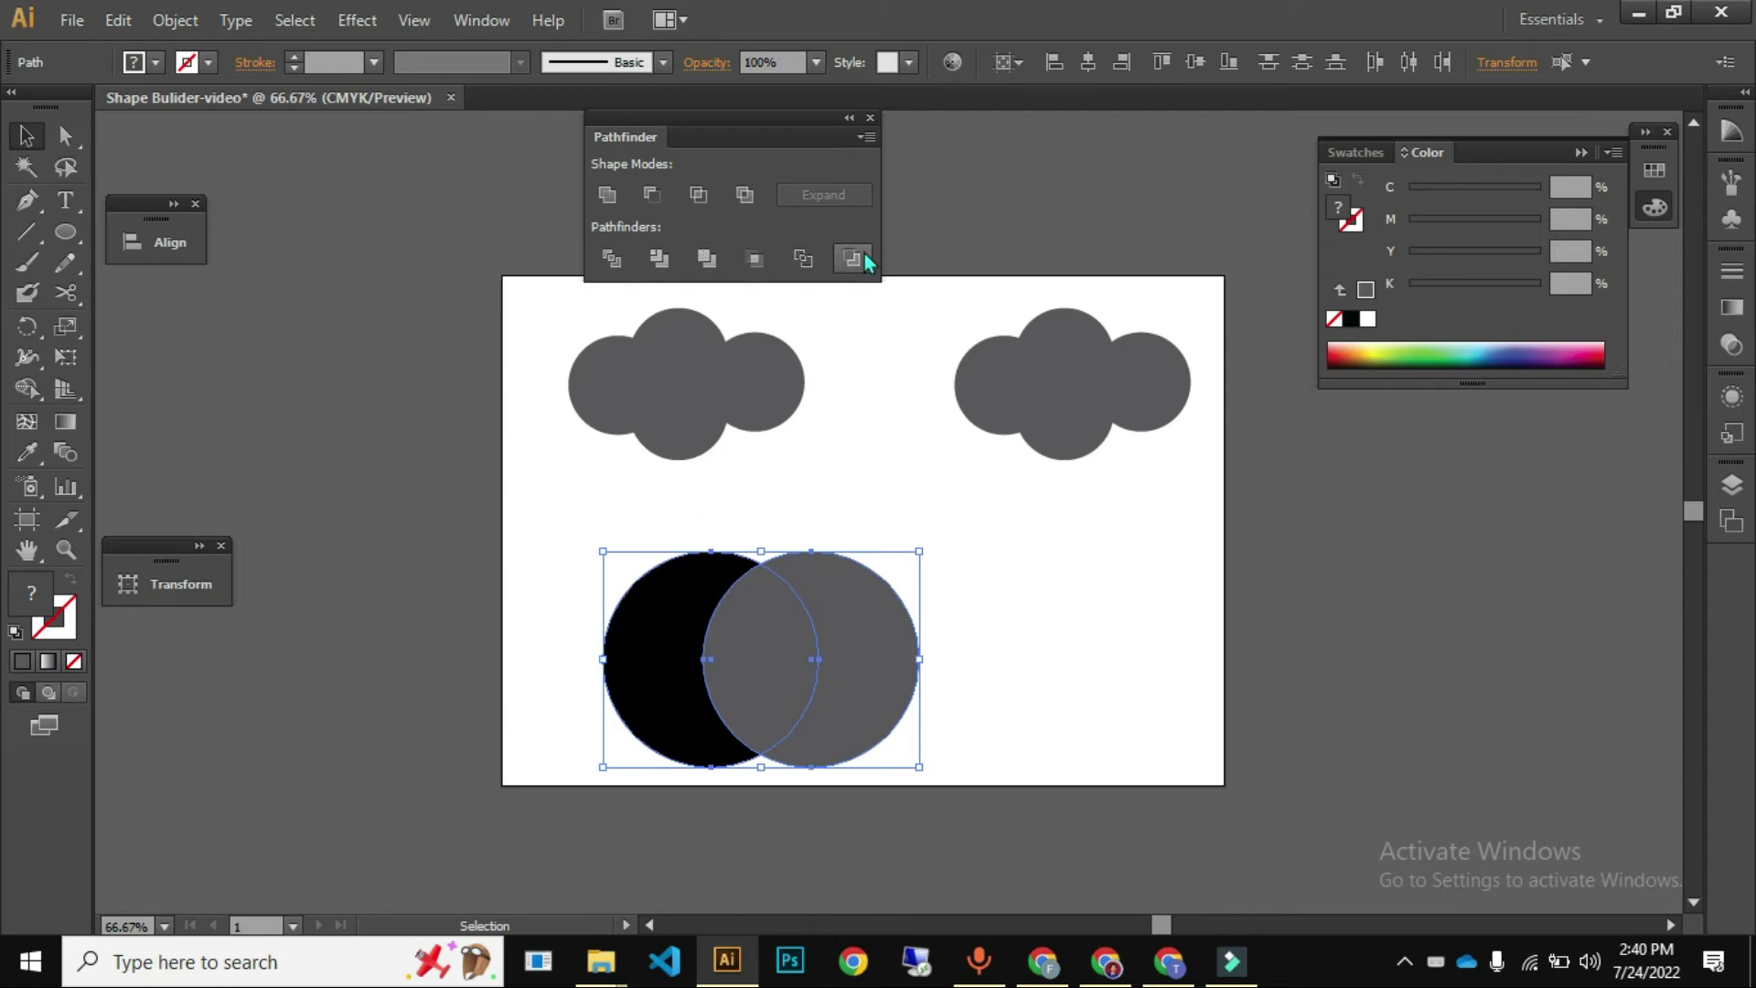
- Try Minus Front on the pair, undo it, then Unite the two circles into one shape
{"action": "left_click", "coordinate": [873, 266]}
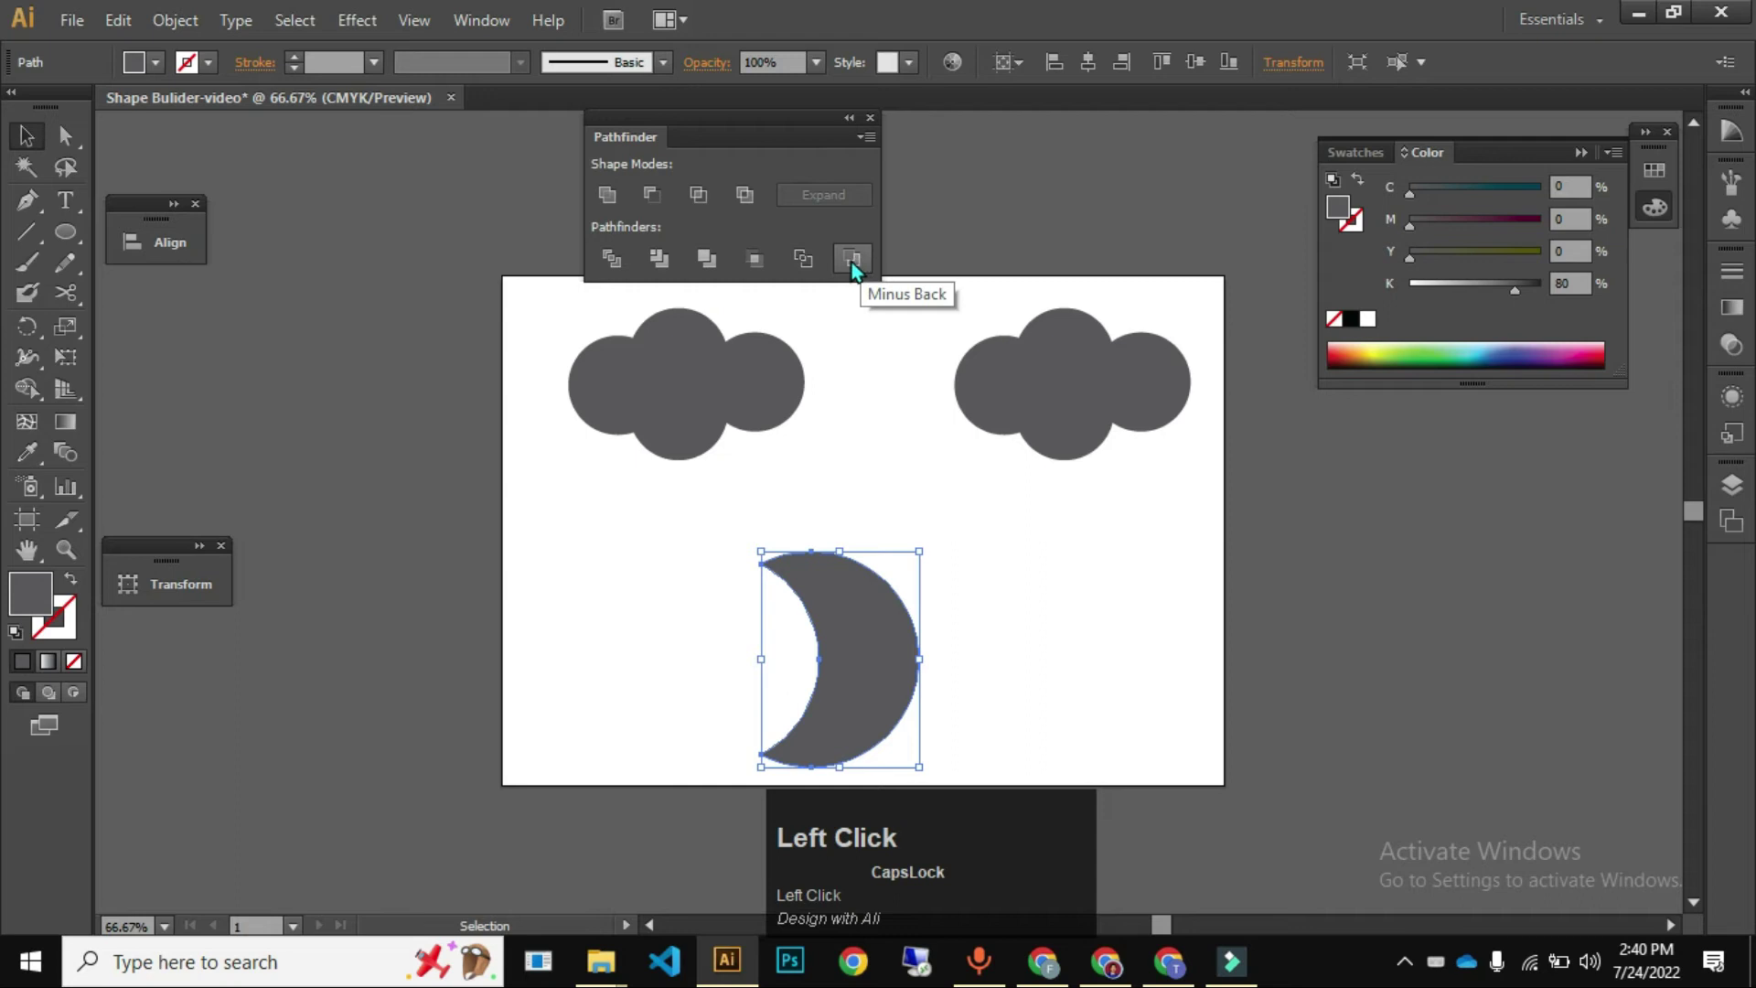
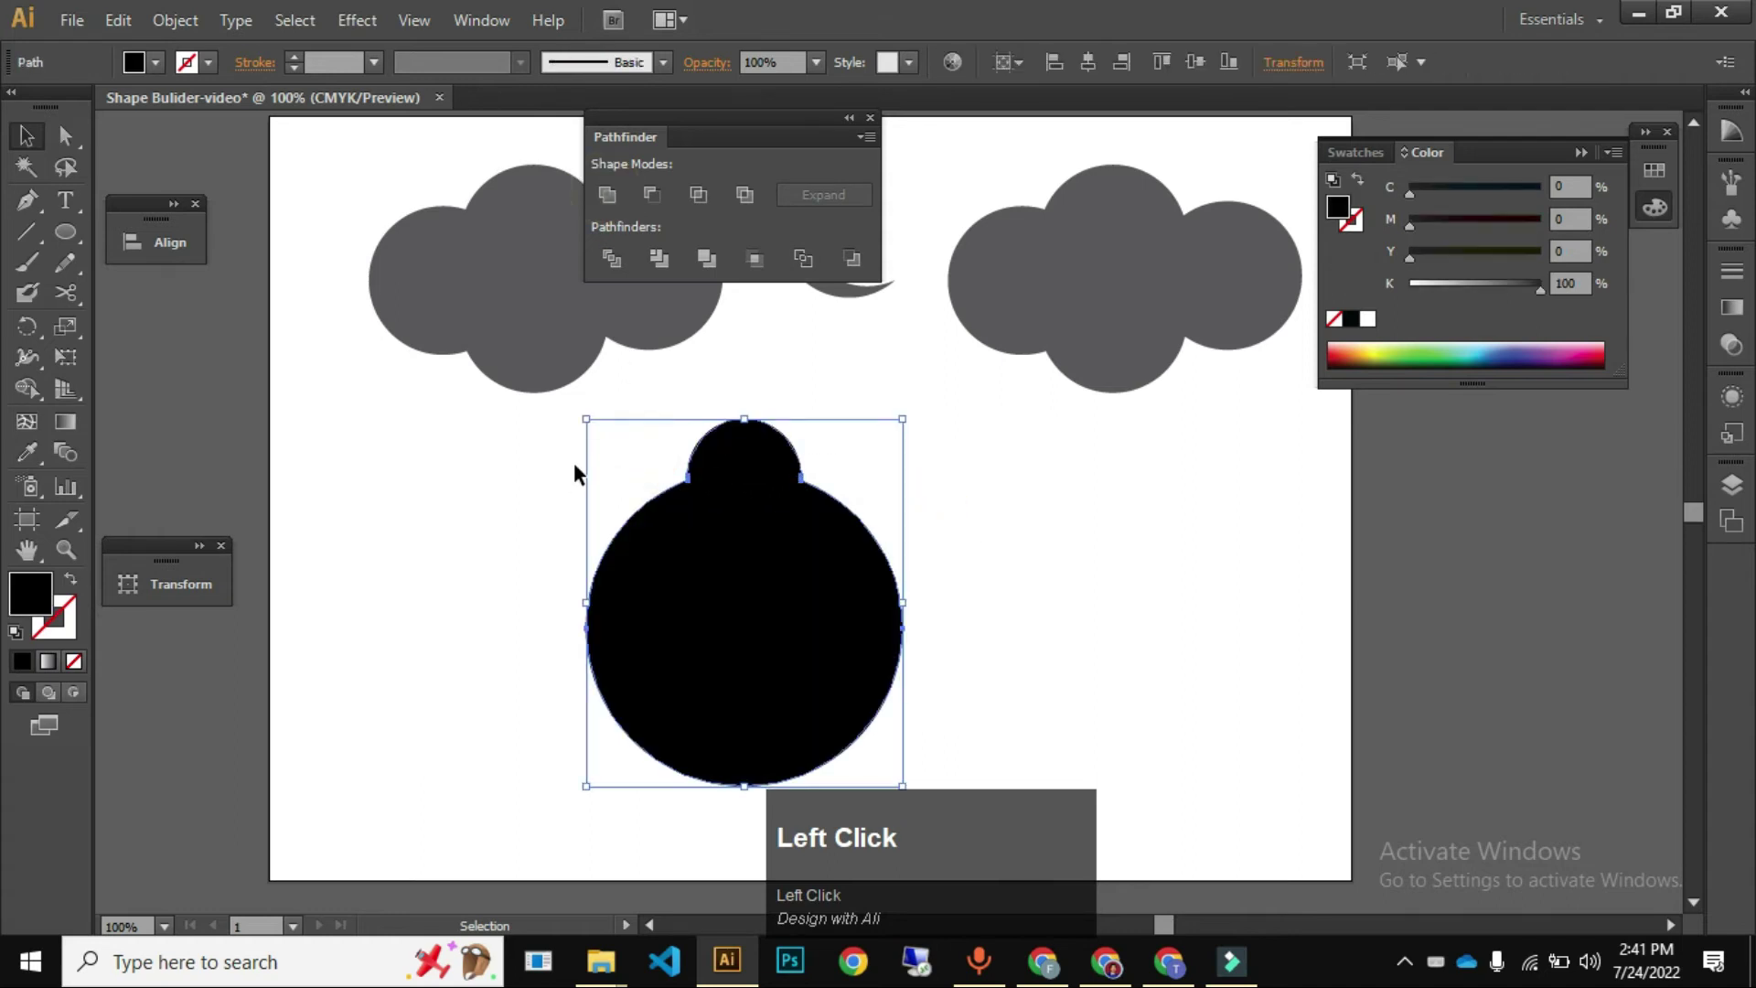
{"action": "key", "text": "ctrl+z"}
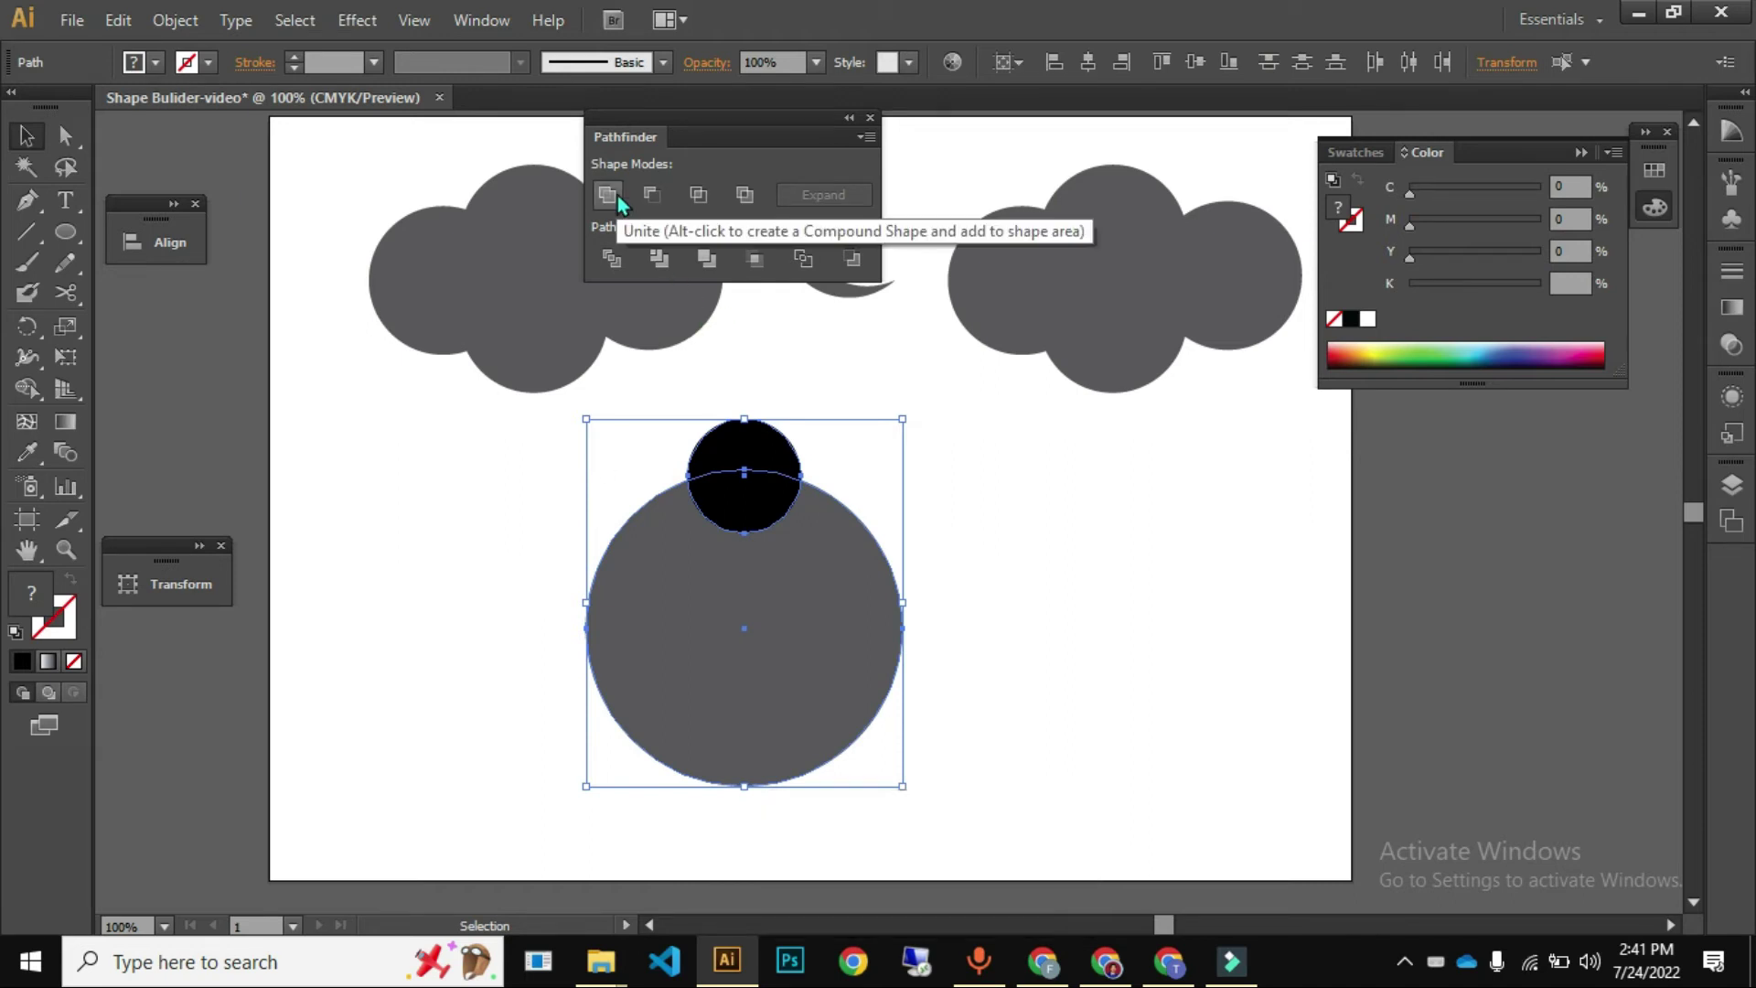
{"action": "key", "text": "ctrl+alt+z"}
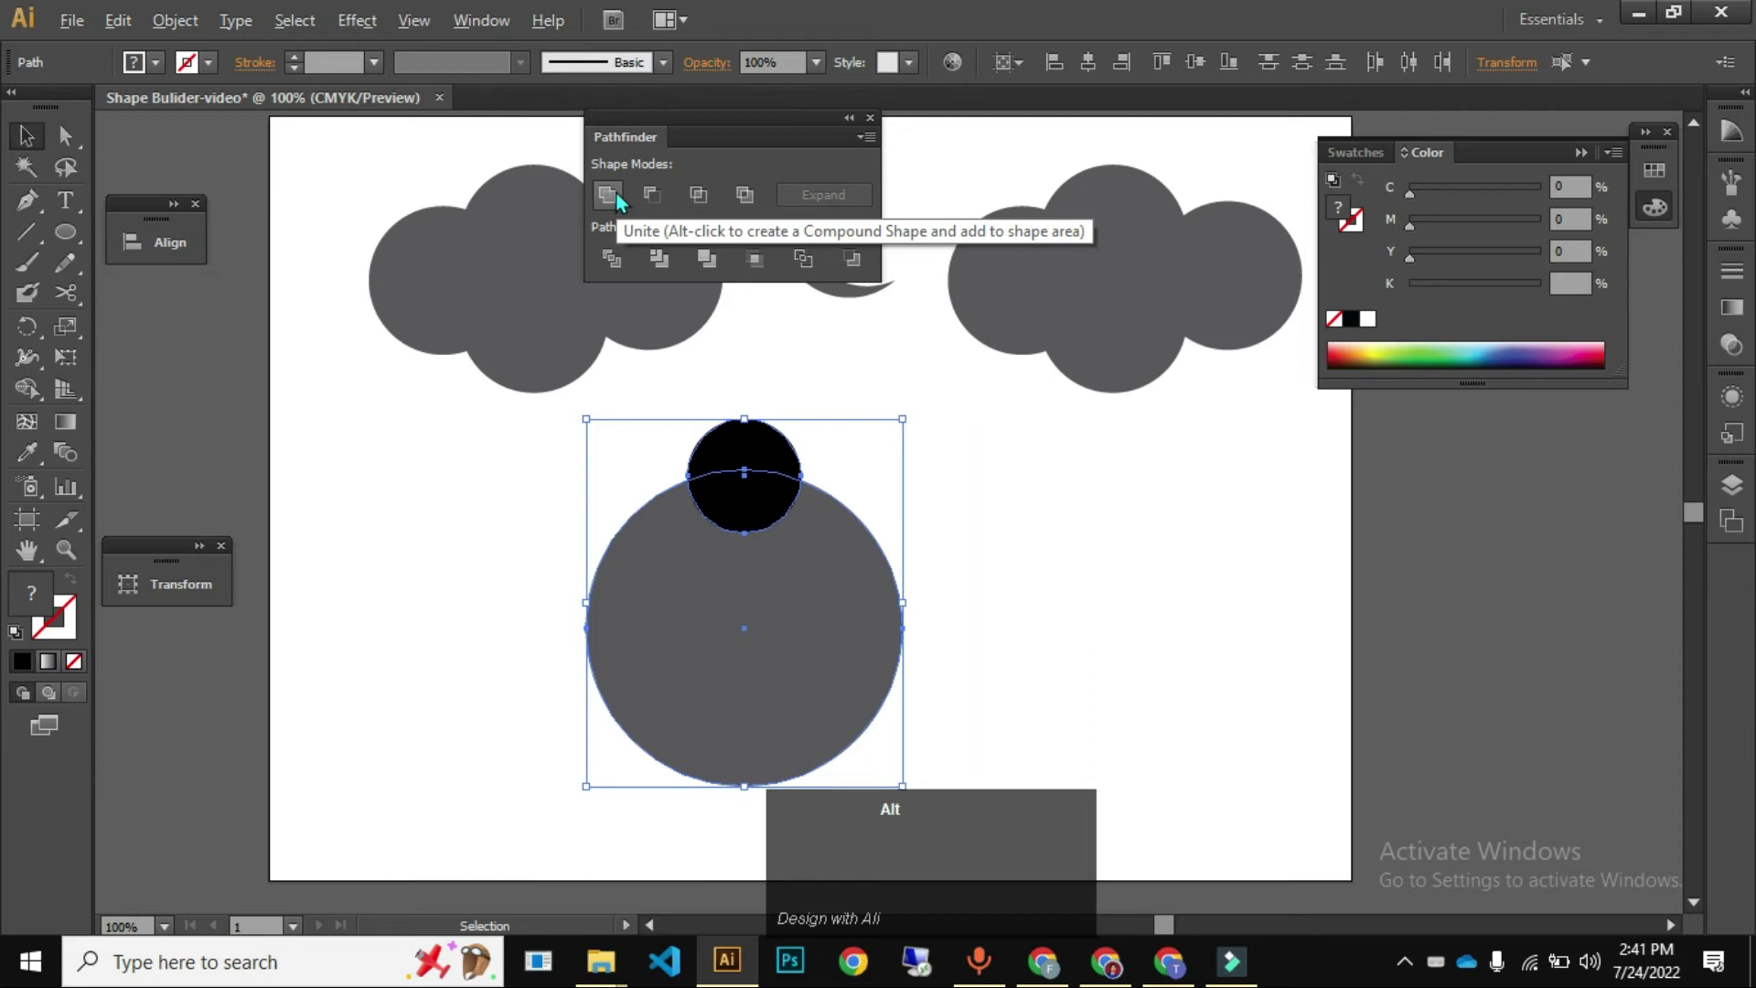
{"action": "left_click", "coordinate": [628, 200]}
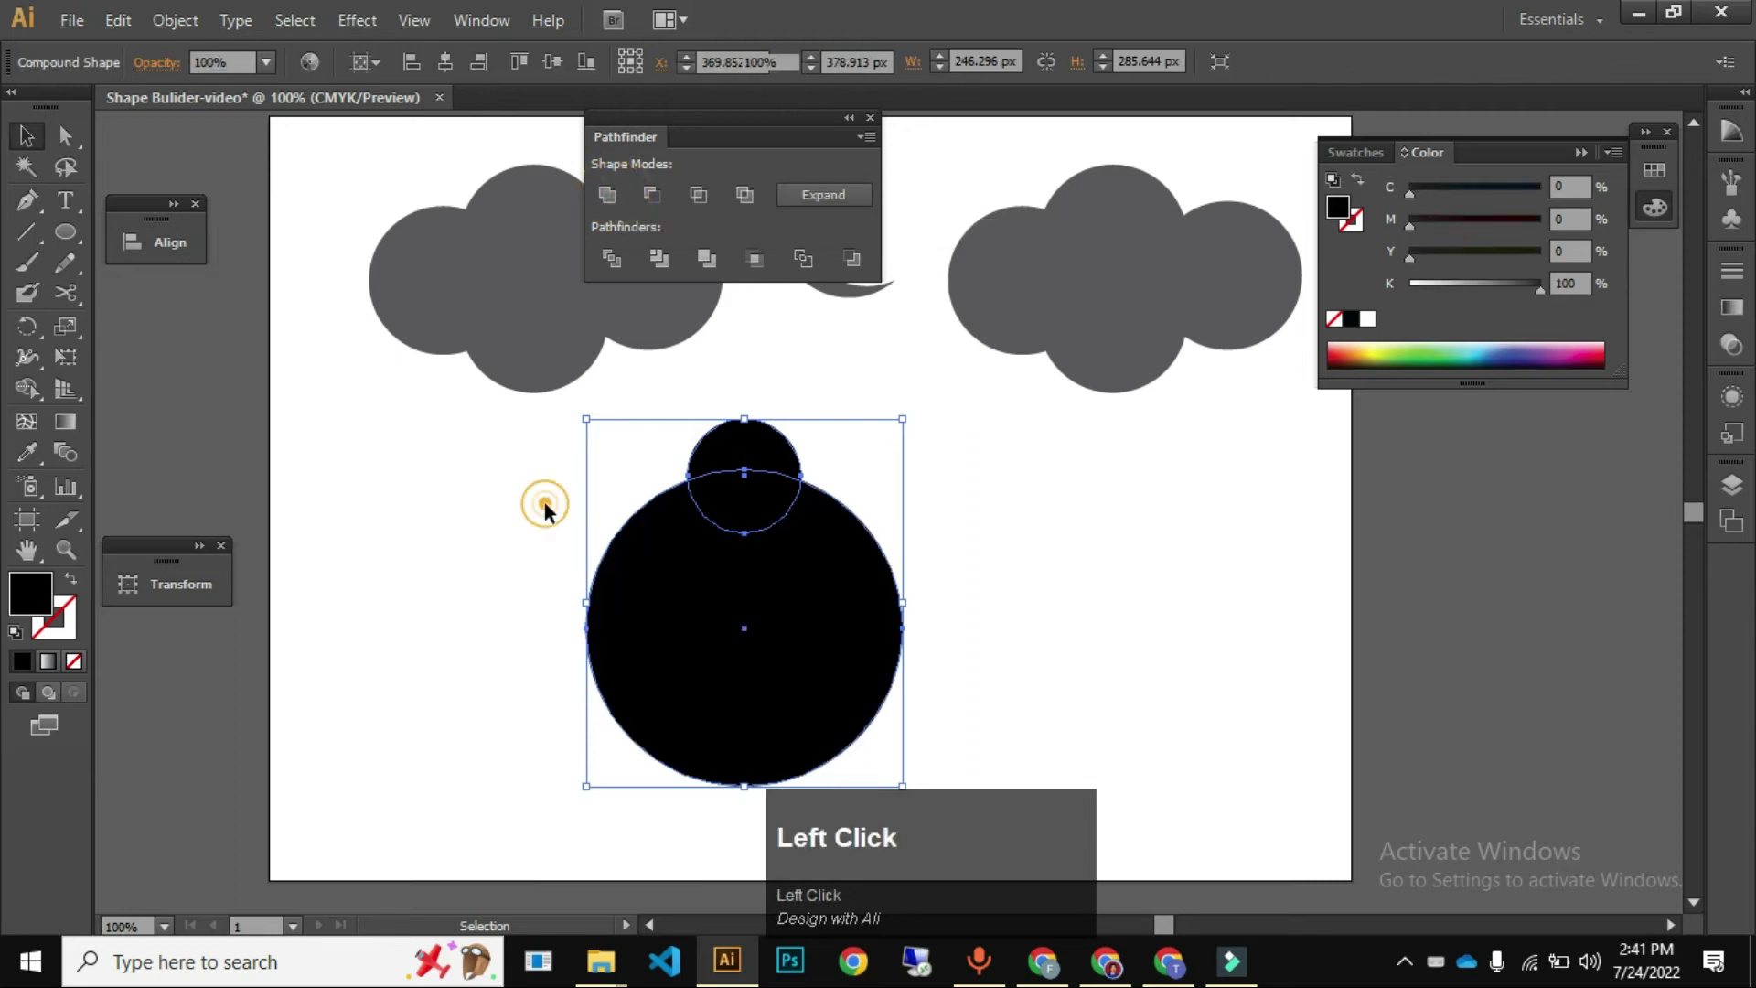
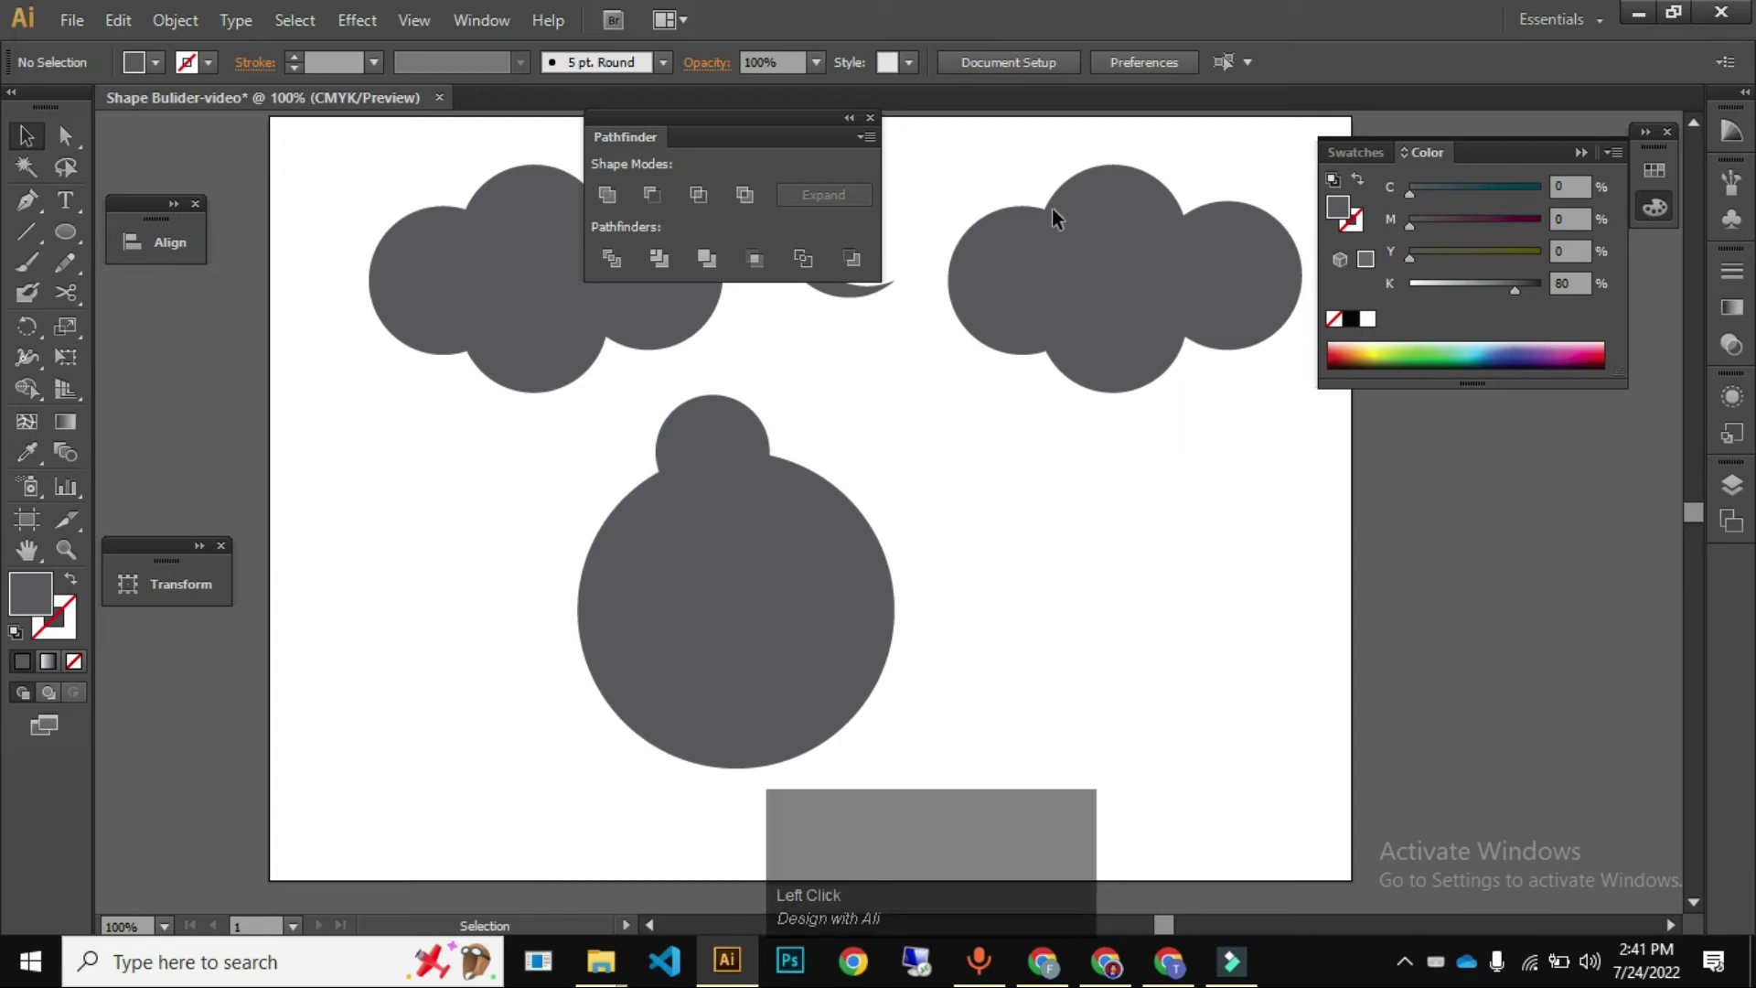
- Move the united shape aside and draw two overlapping grey circles below the clouds with the Ellipse tool
{"action": "left_click_drag", "start_coordinate": [919, 642], "coordinate": [594, 484]}
{"action": "key", "text": "l"}
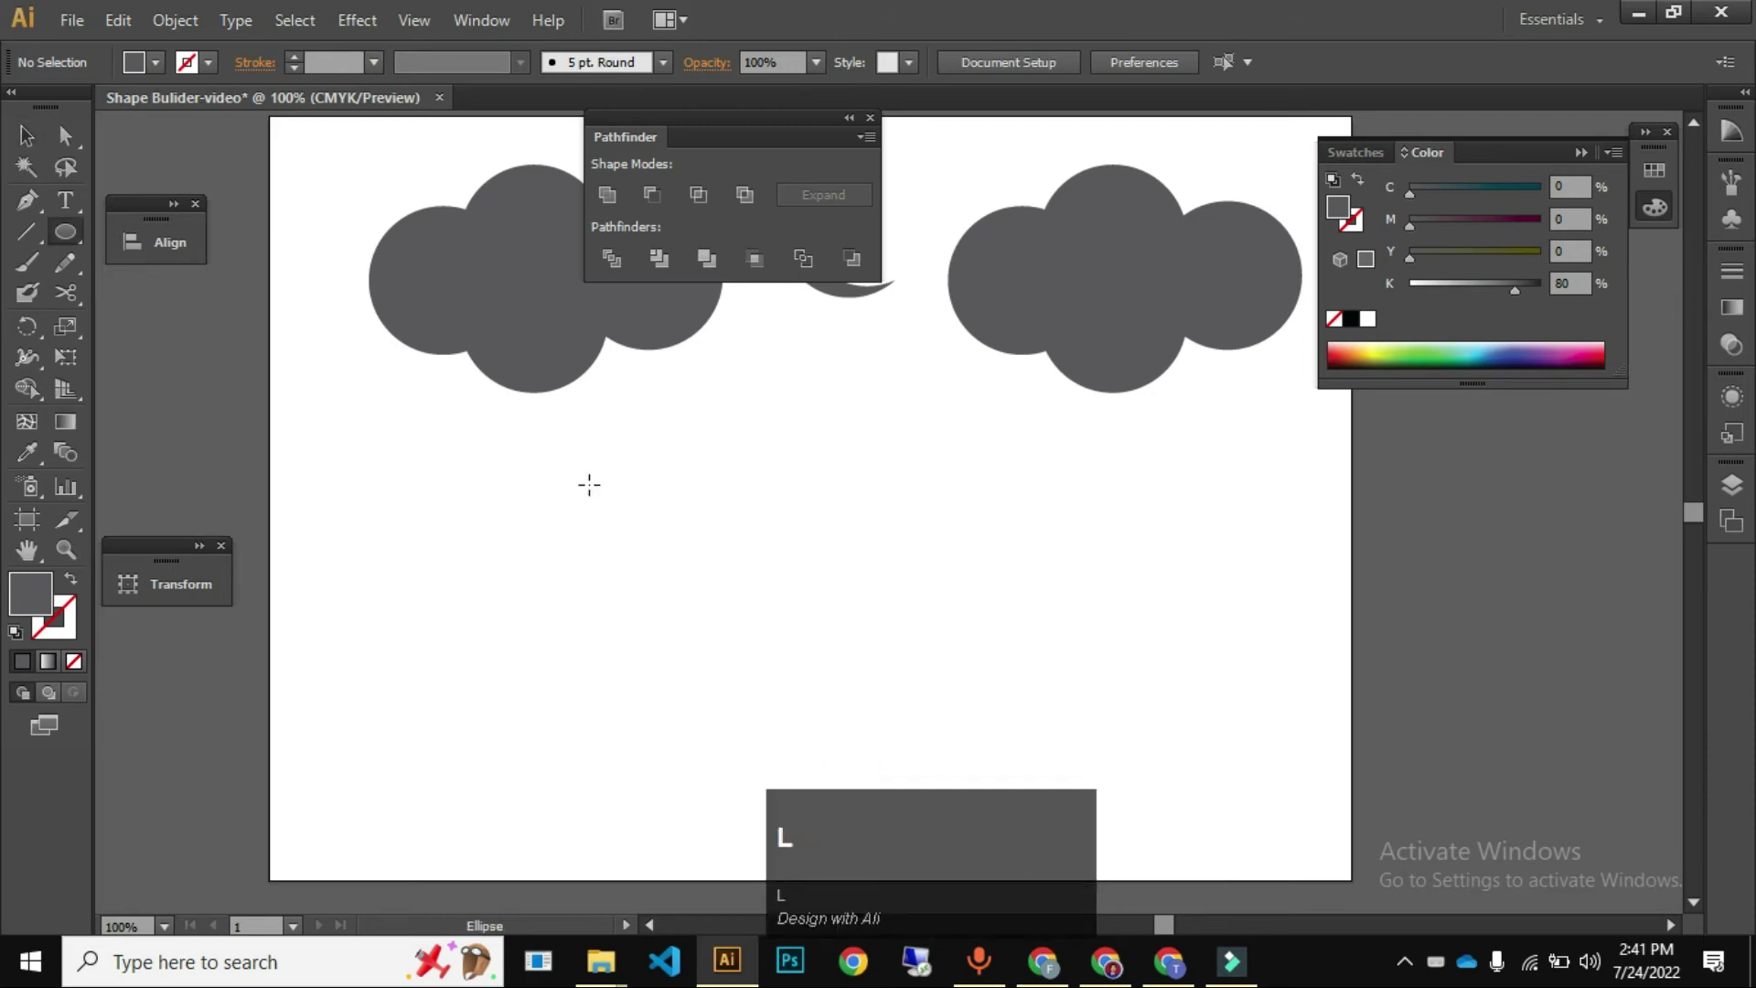
{"action": "key", "text": "v"}
{"action": "left_click", "coordinate": [599, 736]}
{"action": "left_click_drag", "start_coordinate": [679, 630], "coordinate": [708, 632]}
{"action": "left_click_drag", "start_coordinate": [708, 631], "coordinate": [656, 648]}
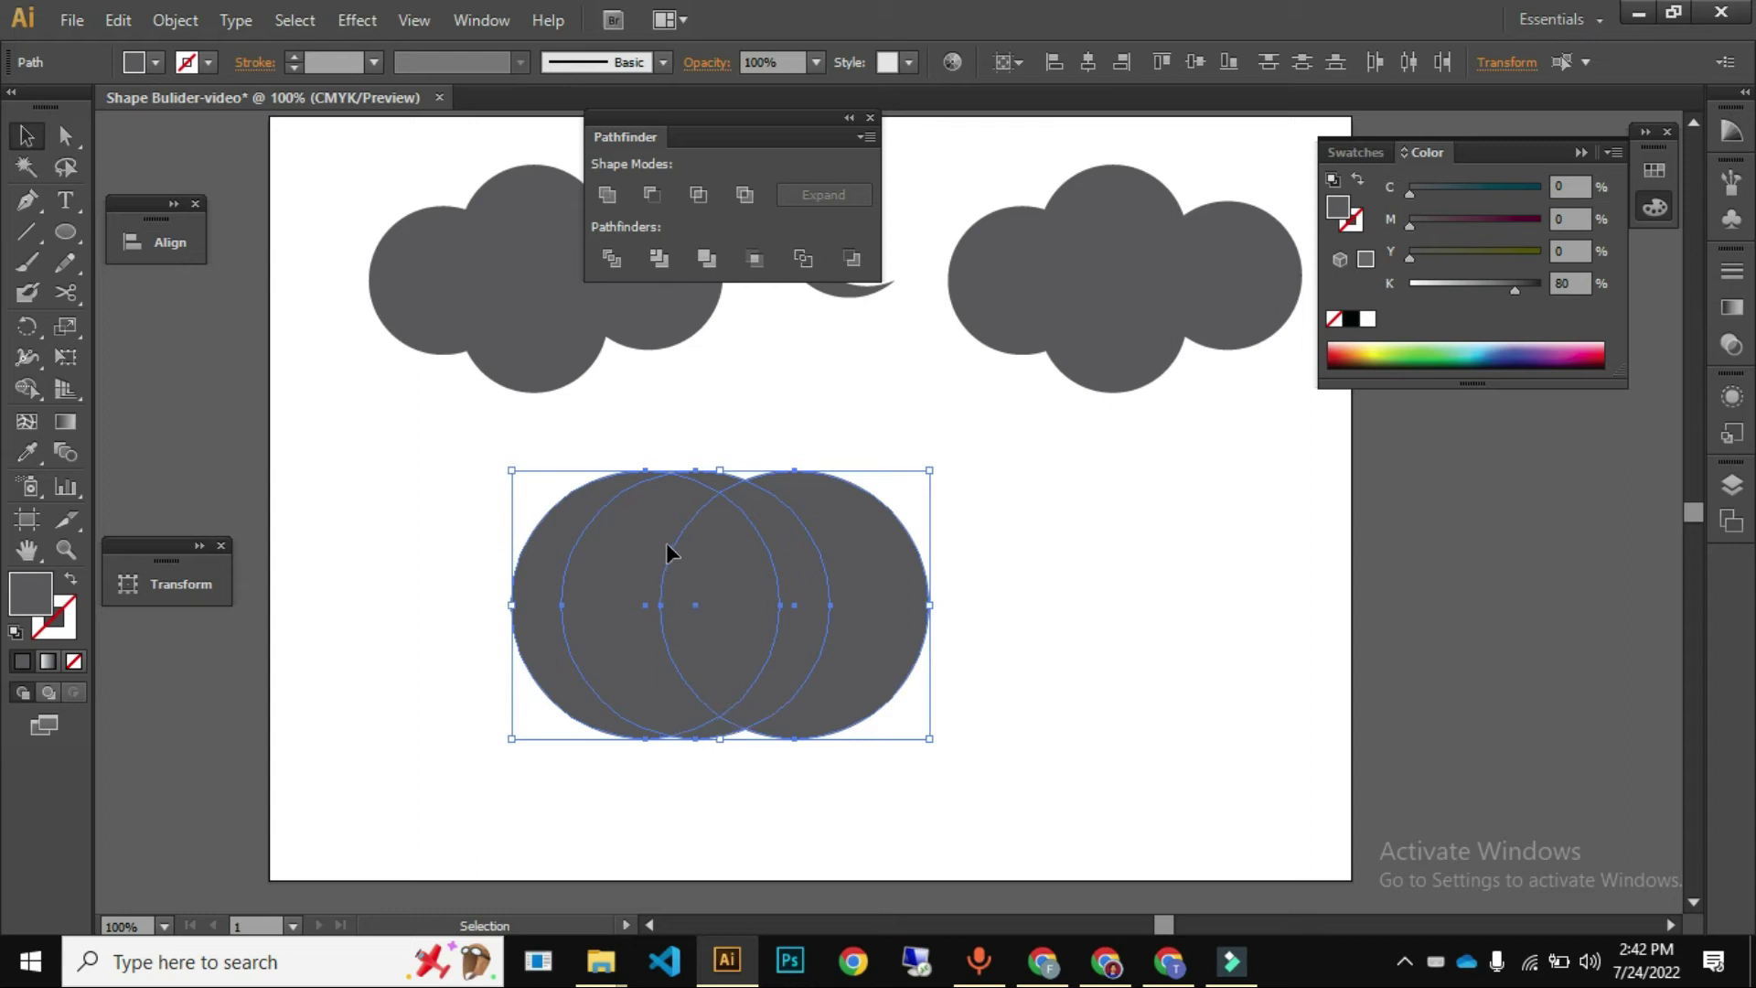
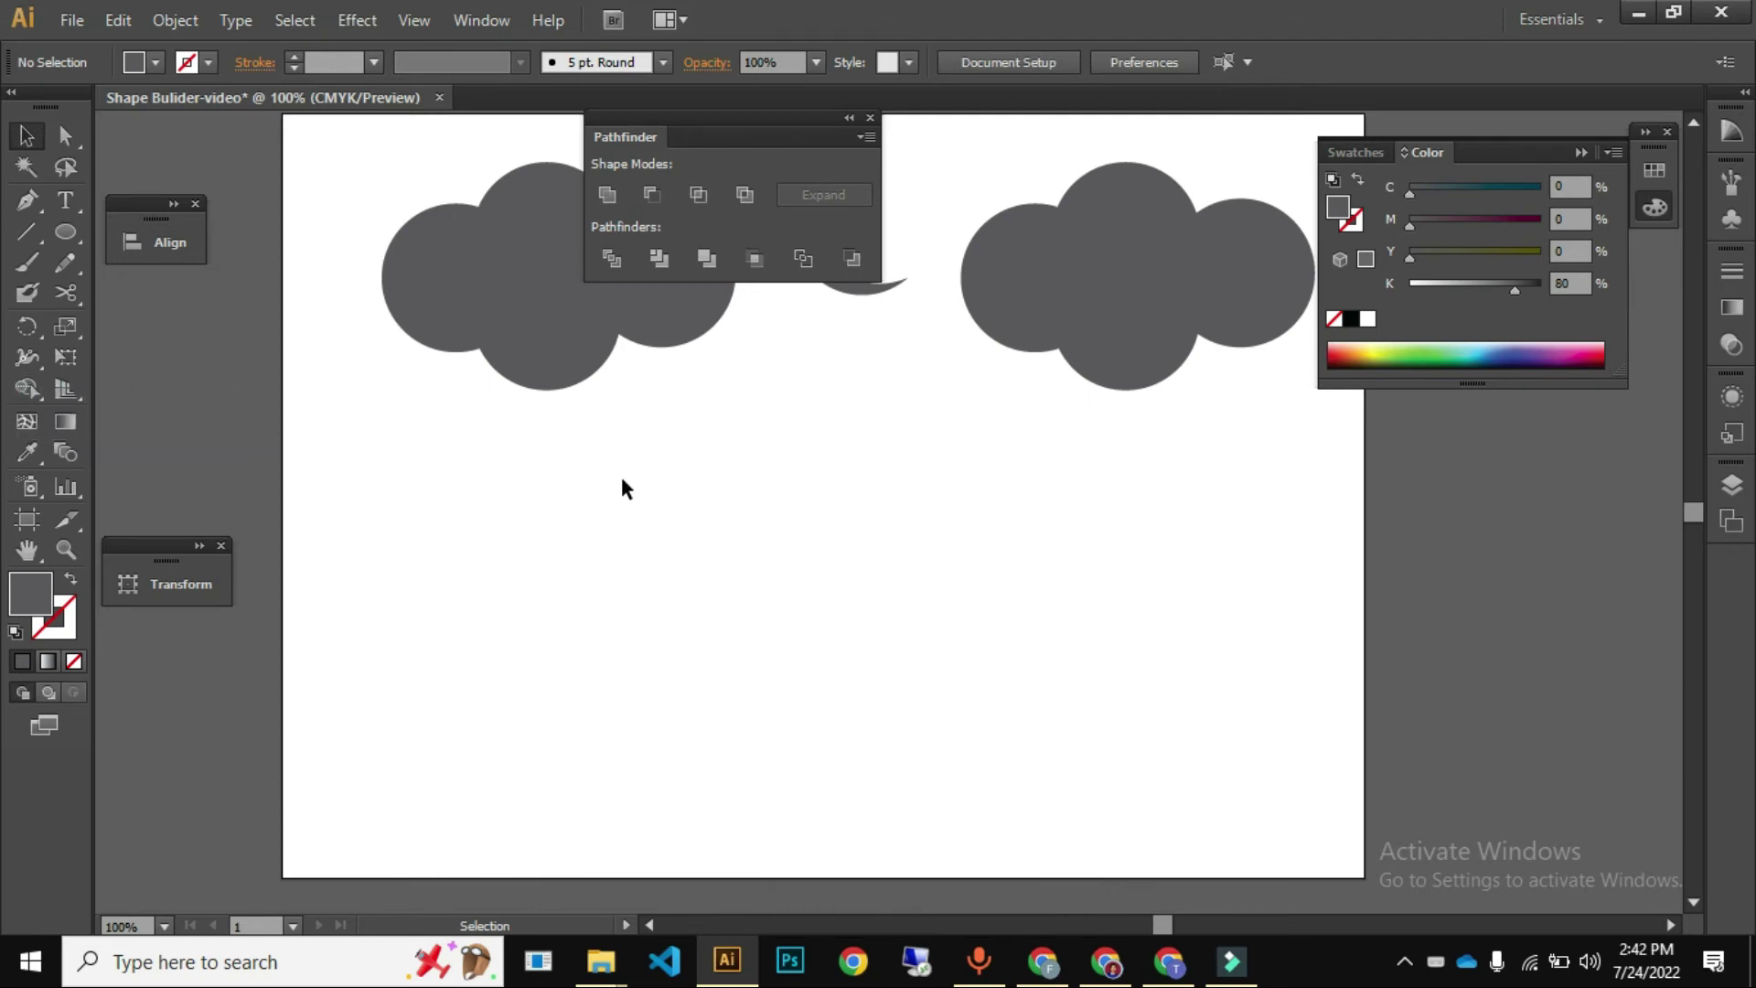
- Draw the wrench bar, set the polygon to six sides and place a hexagon over each round end
{"action": "key", "text": "m"}
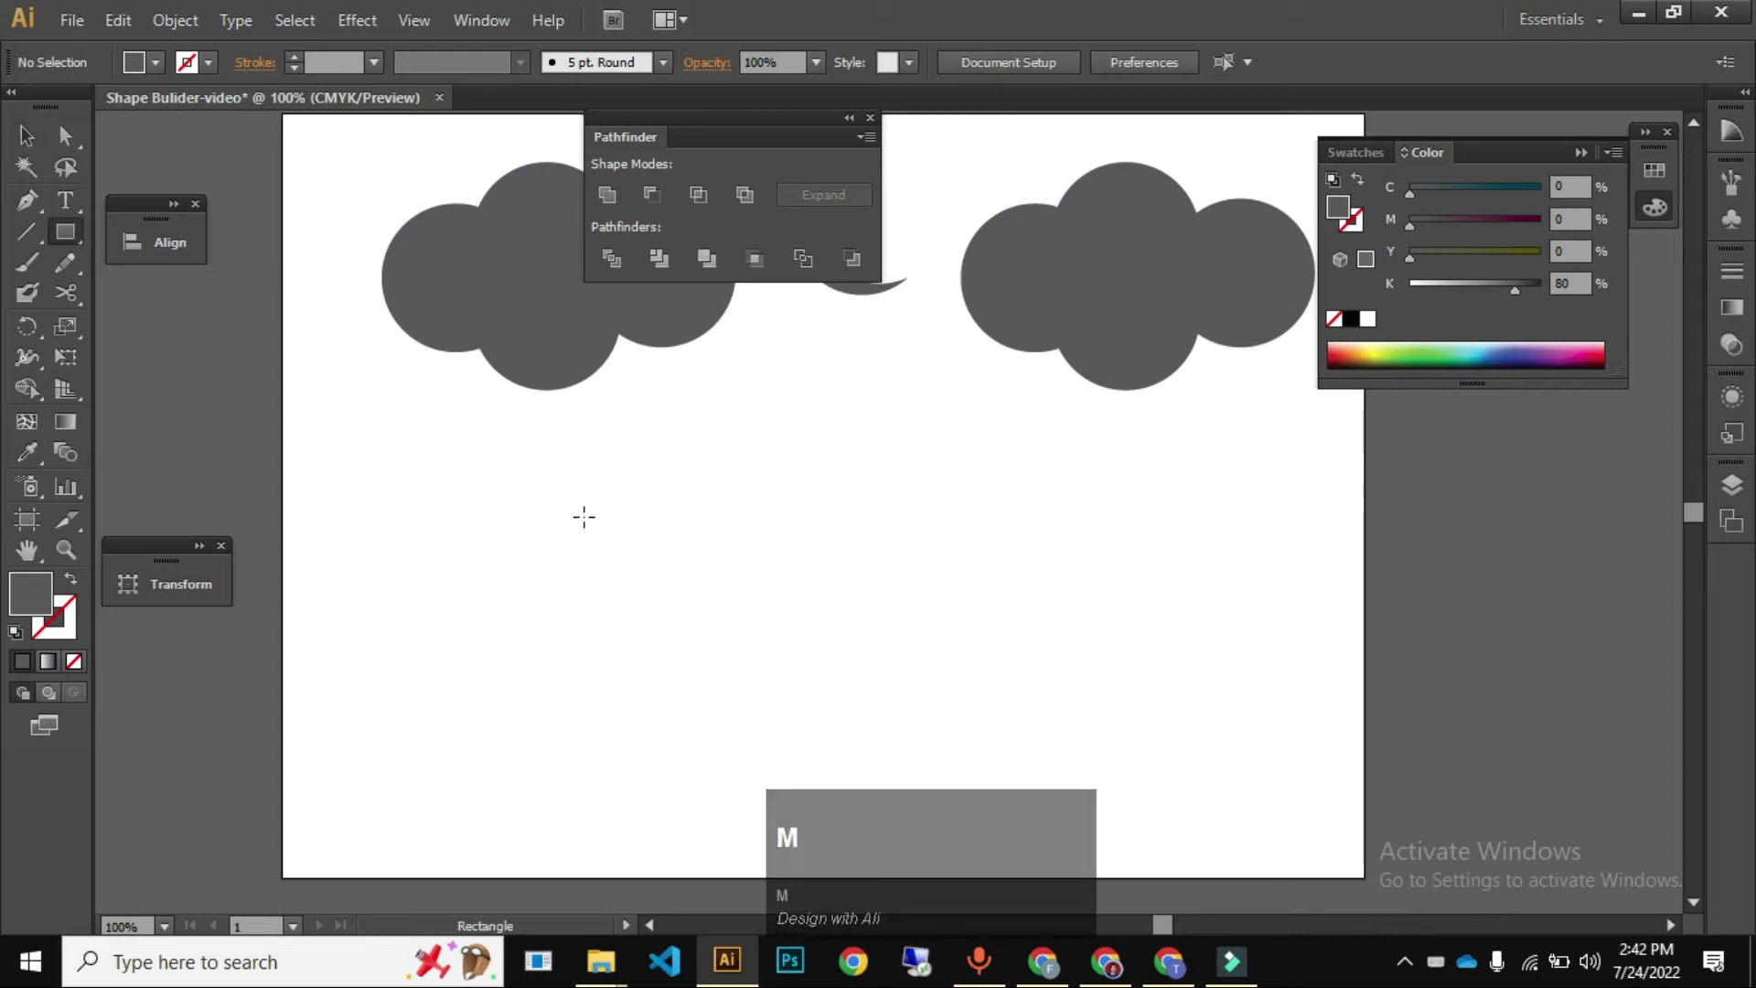
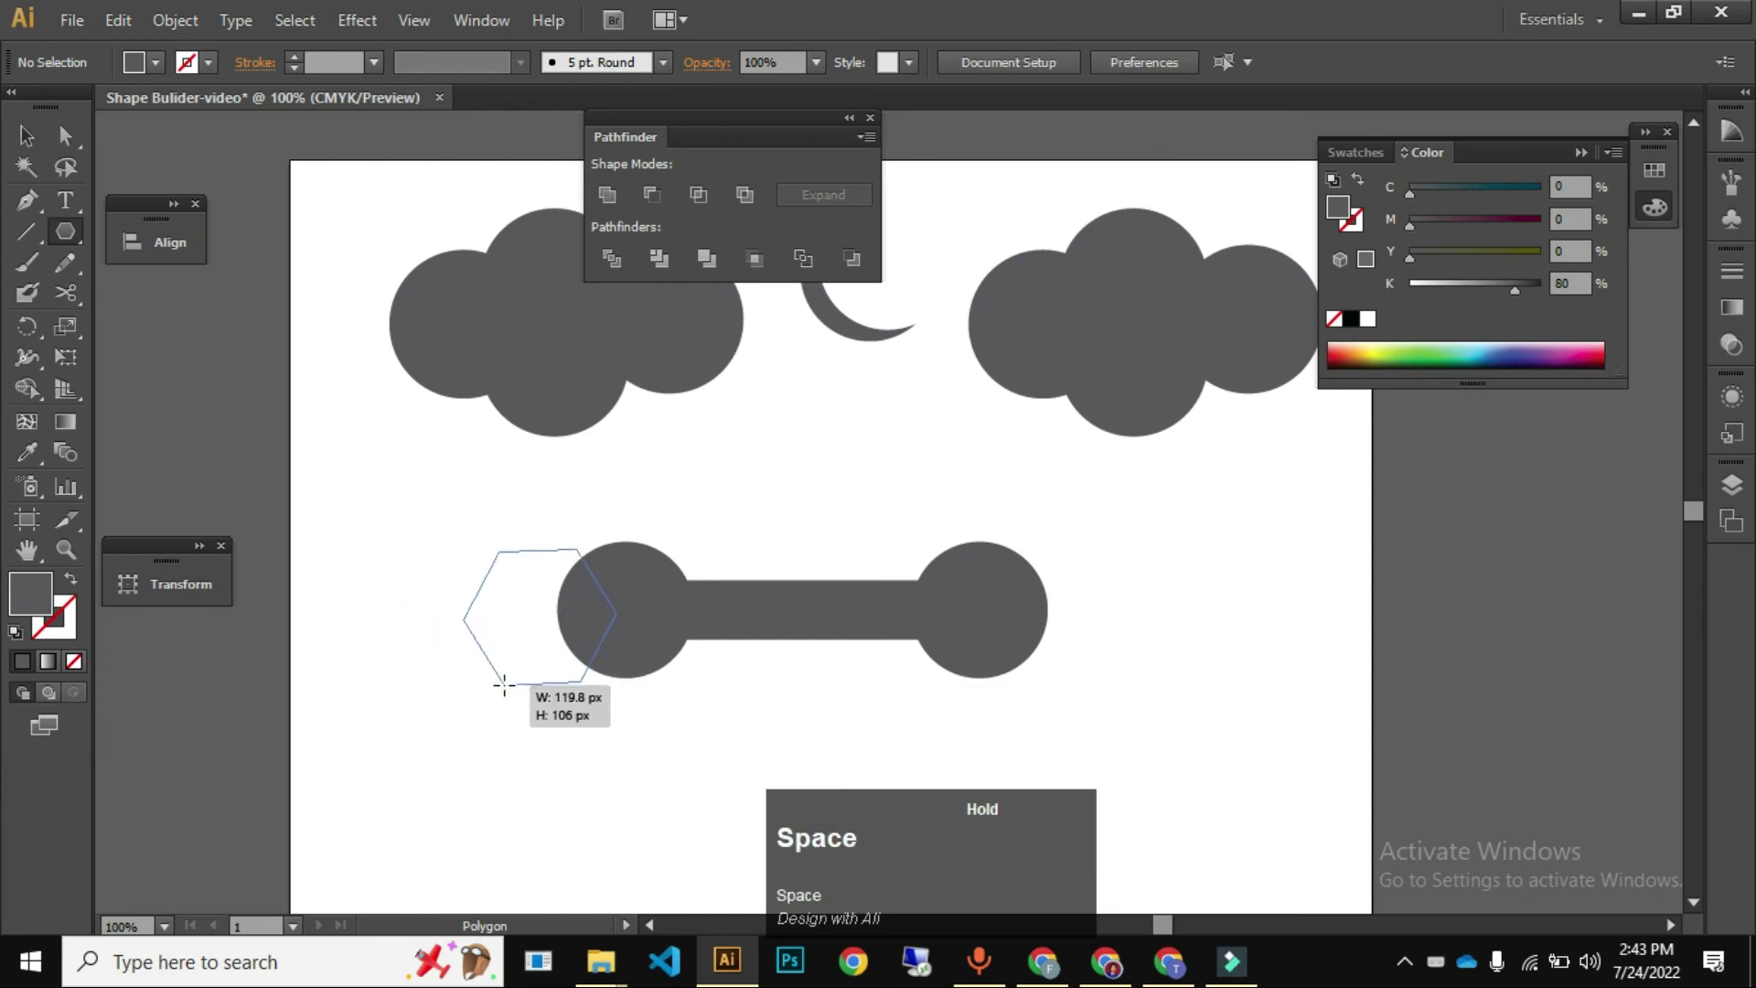
{"action": "key", "text": "Up"}
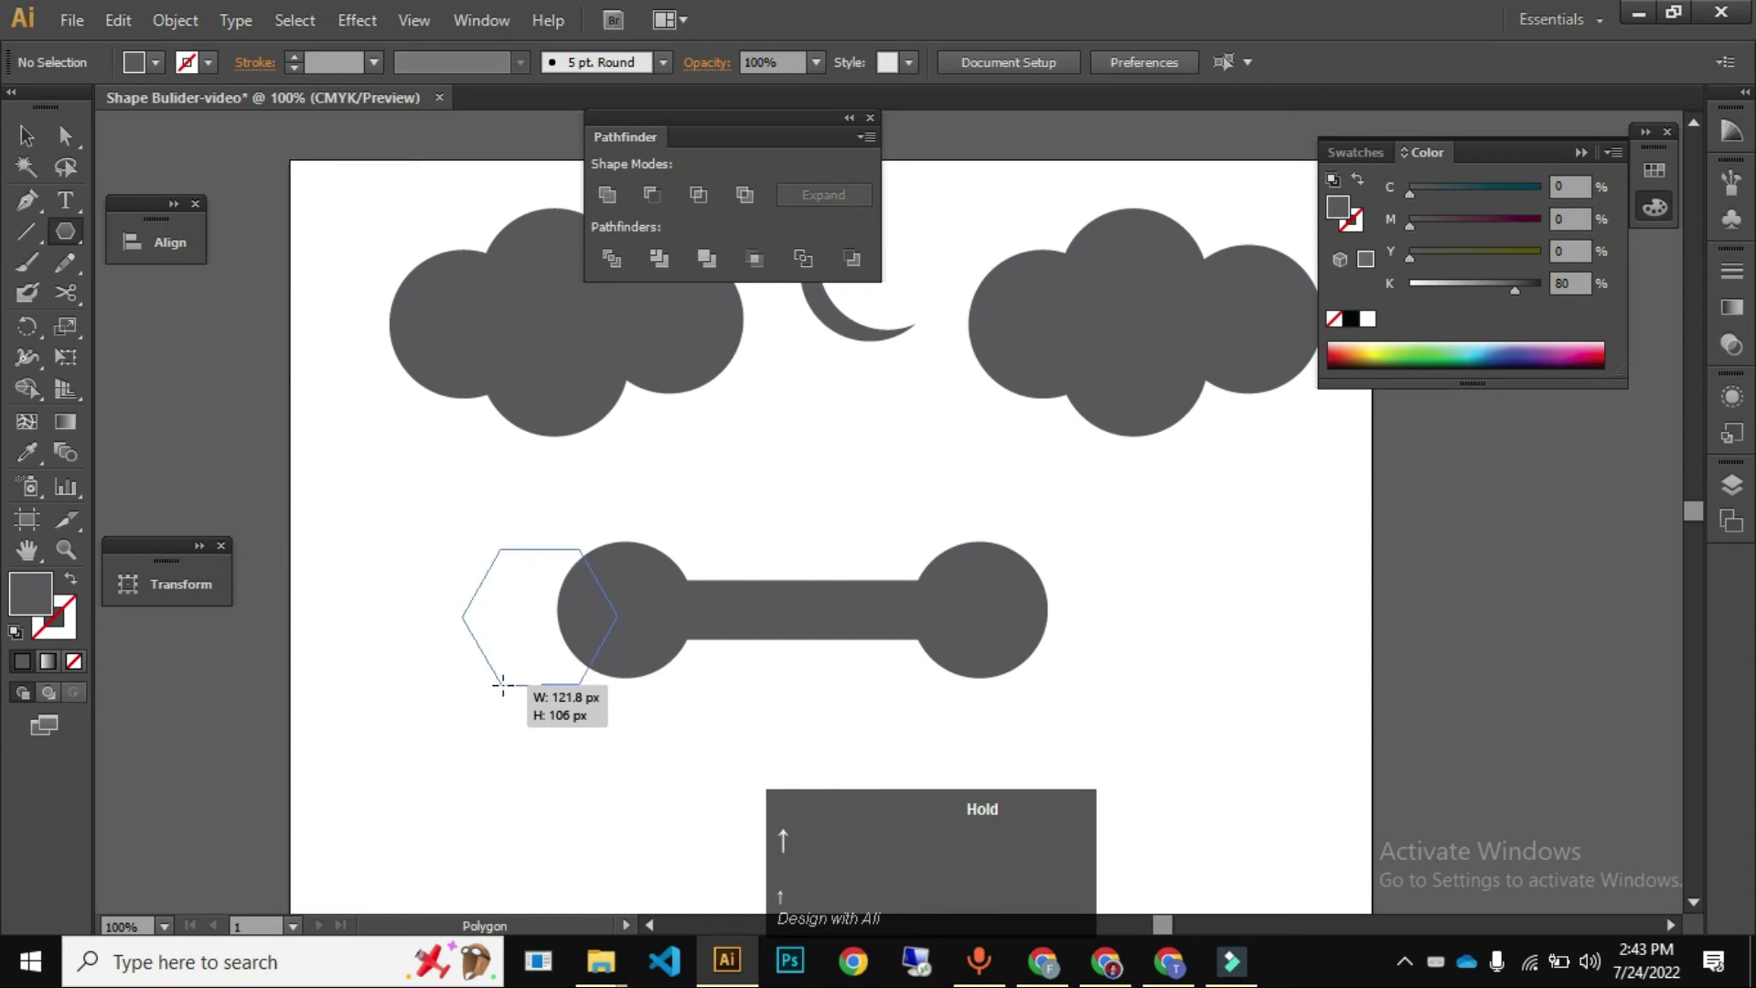
{"action": "key", "text": "space"}
{"action": "key", "text": "space"}
{"action": "key", "text": "v"}
{"action": "left_click_drag", "start_coordinate": [583, 617], "coordinate": [660, 203]}
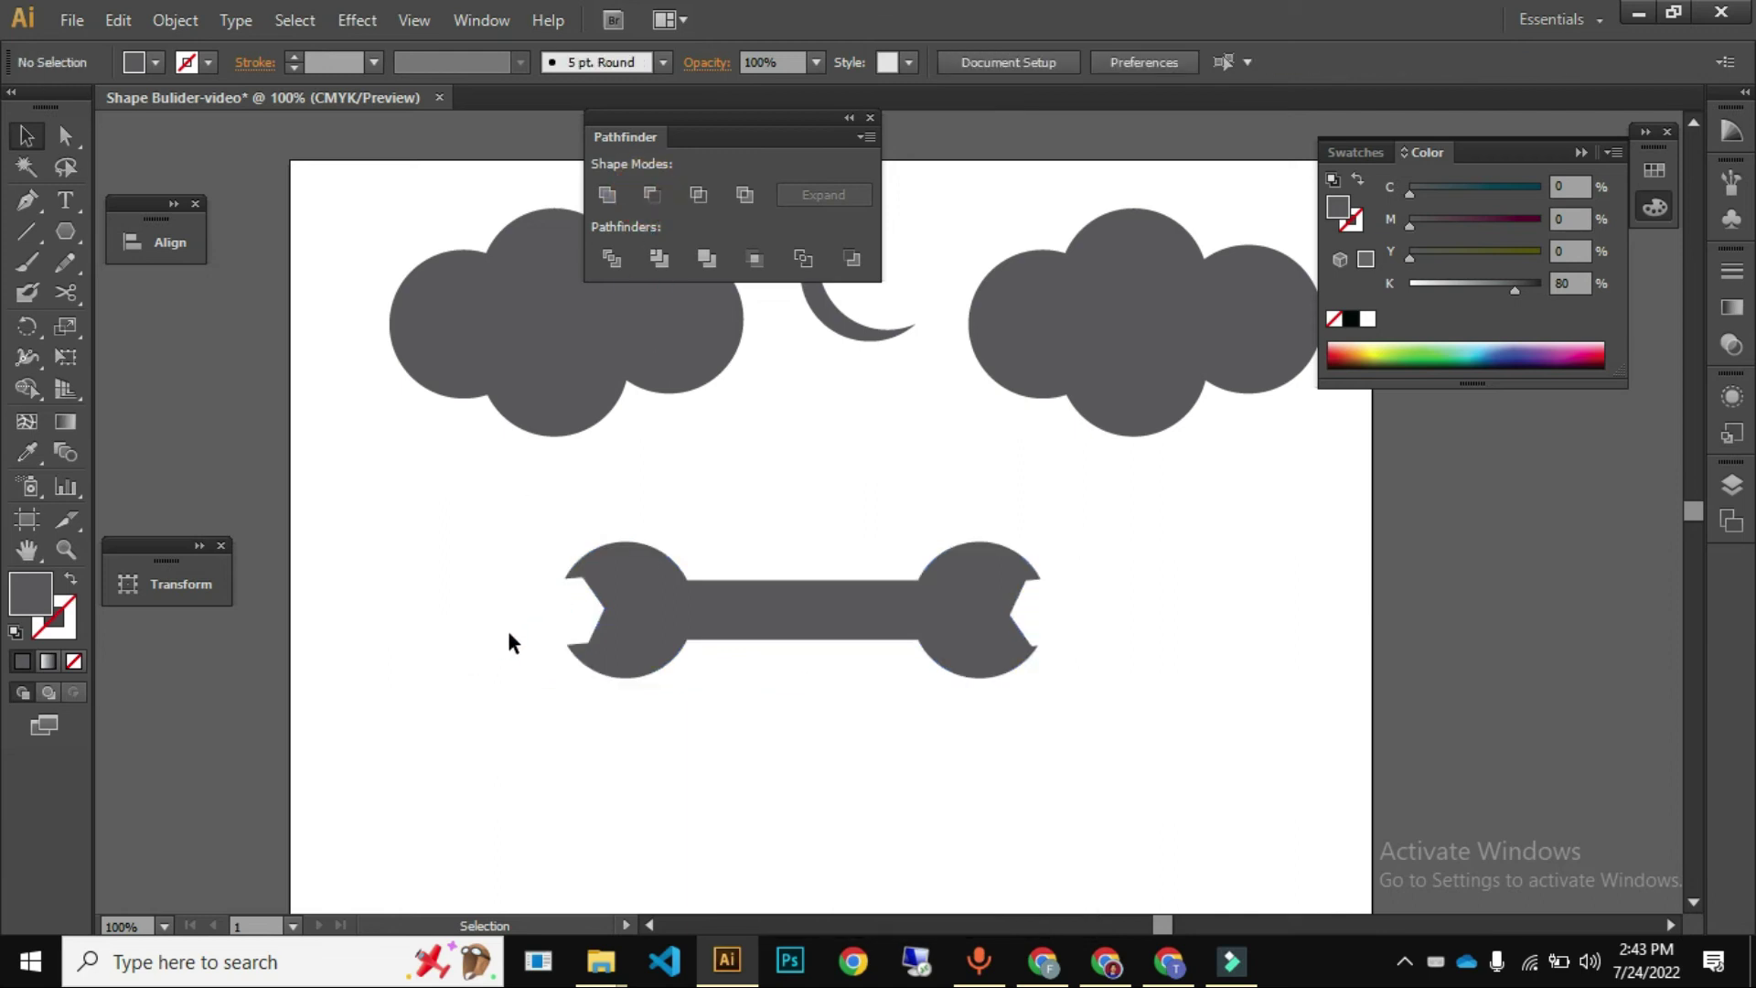
- Cut the hexagon notches out of the wrench ends with Minus Front, undoing and redoing to check
{"action": "left_click", "coordinate": [515, 633]}
{"action": "key", "text": "ctrl+z"}
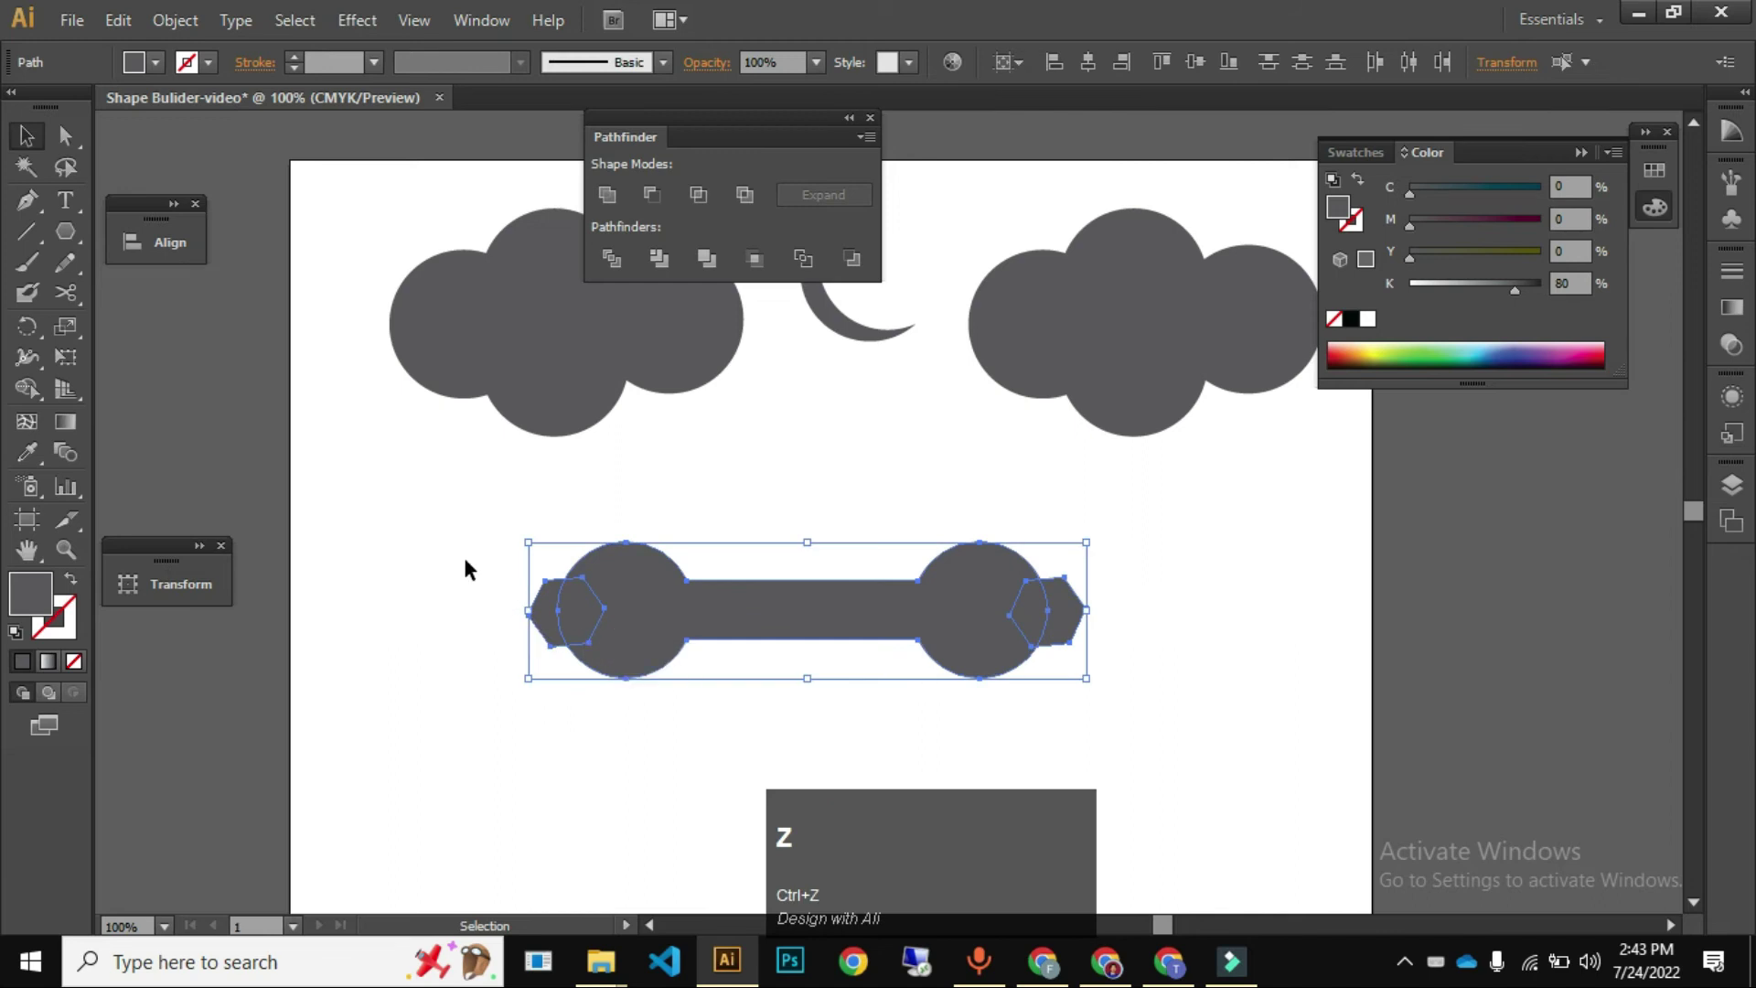
{"action": "key", "text": "ctrl+shift+z"}
{"action": "double_click", "coordinate": [475, 565]}
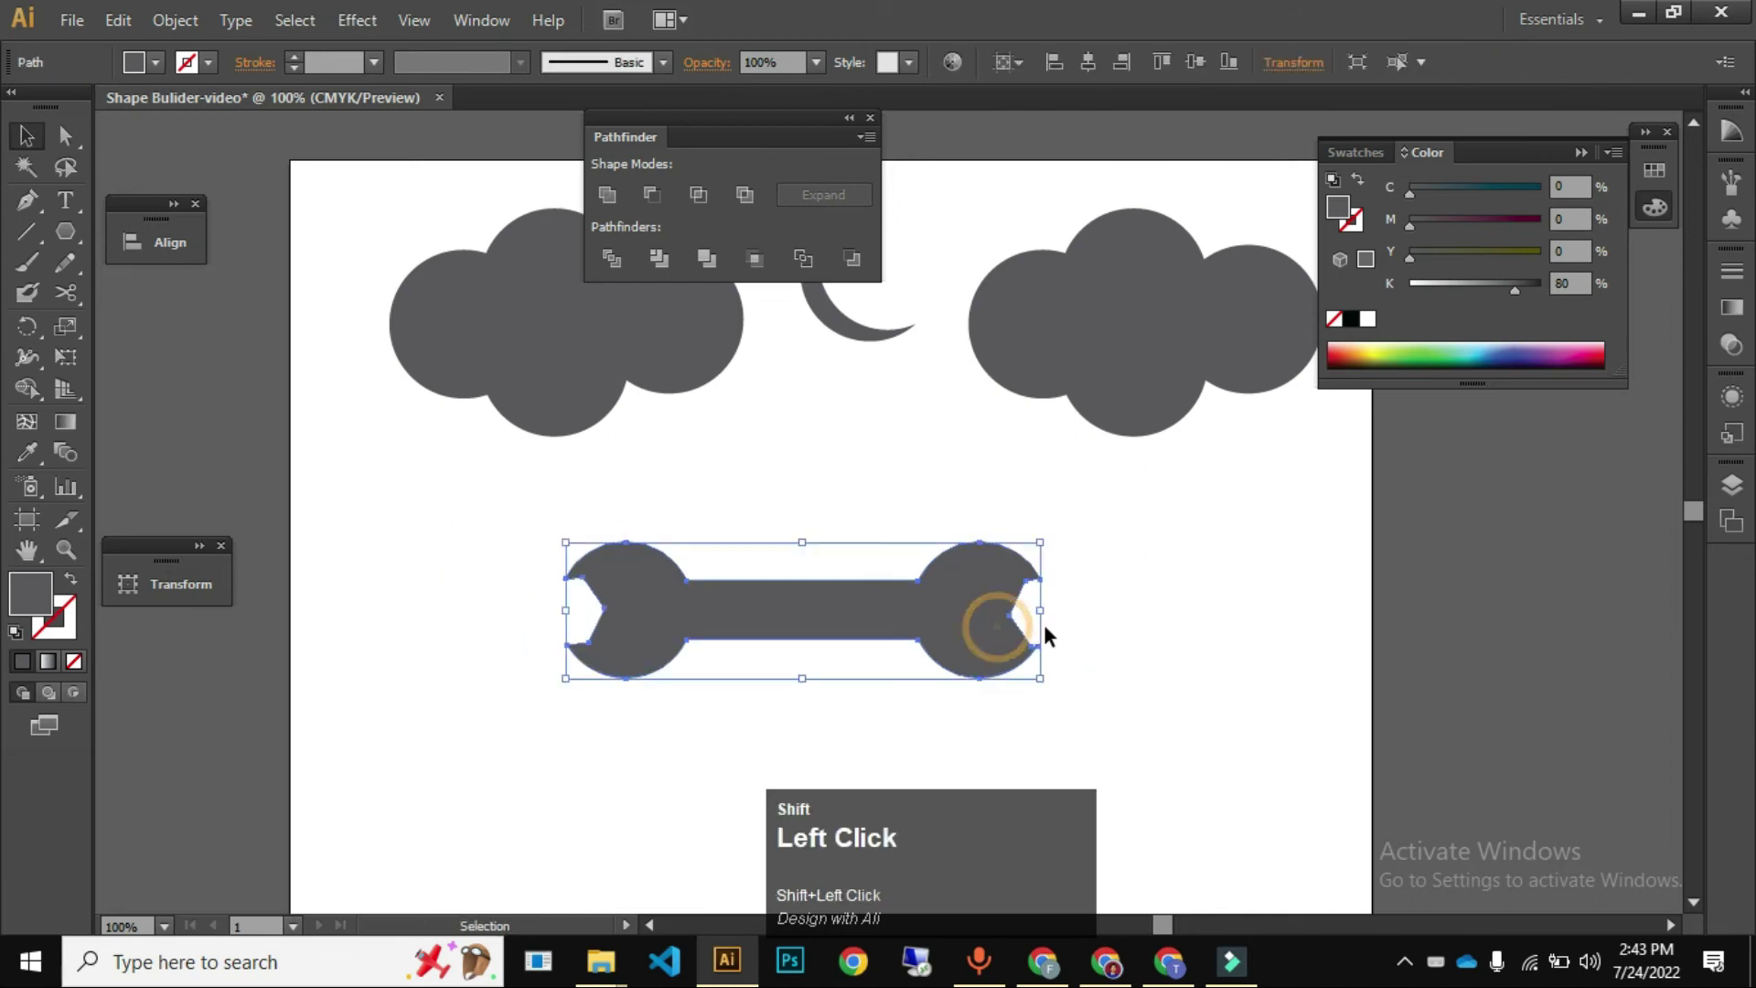
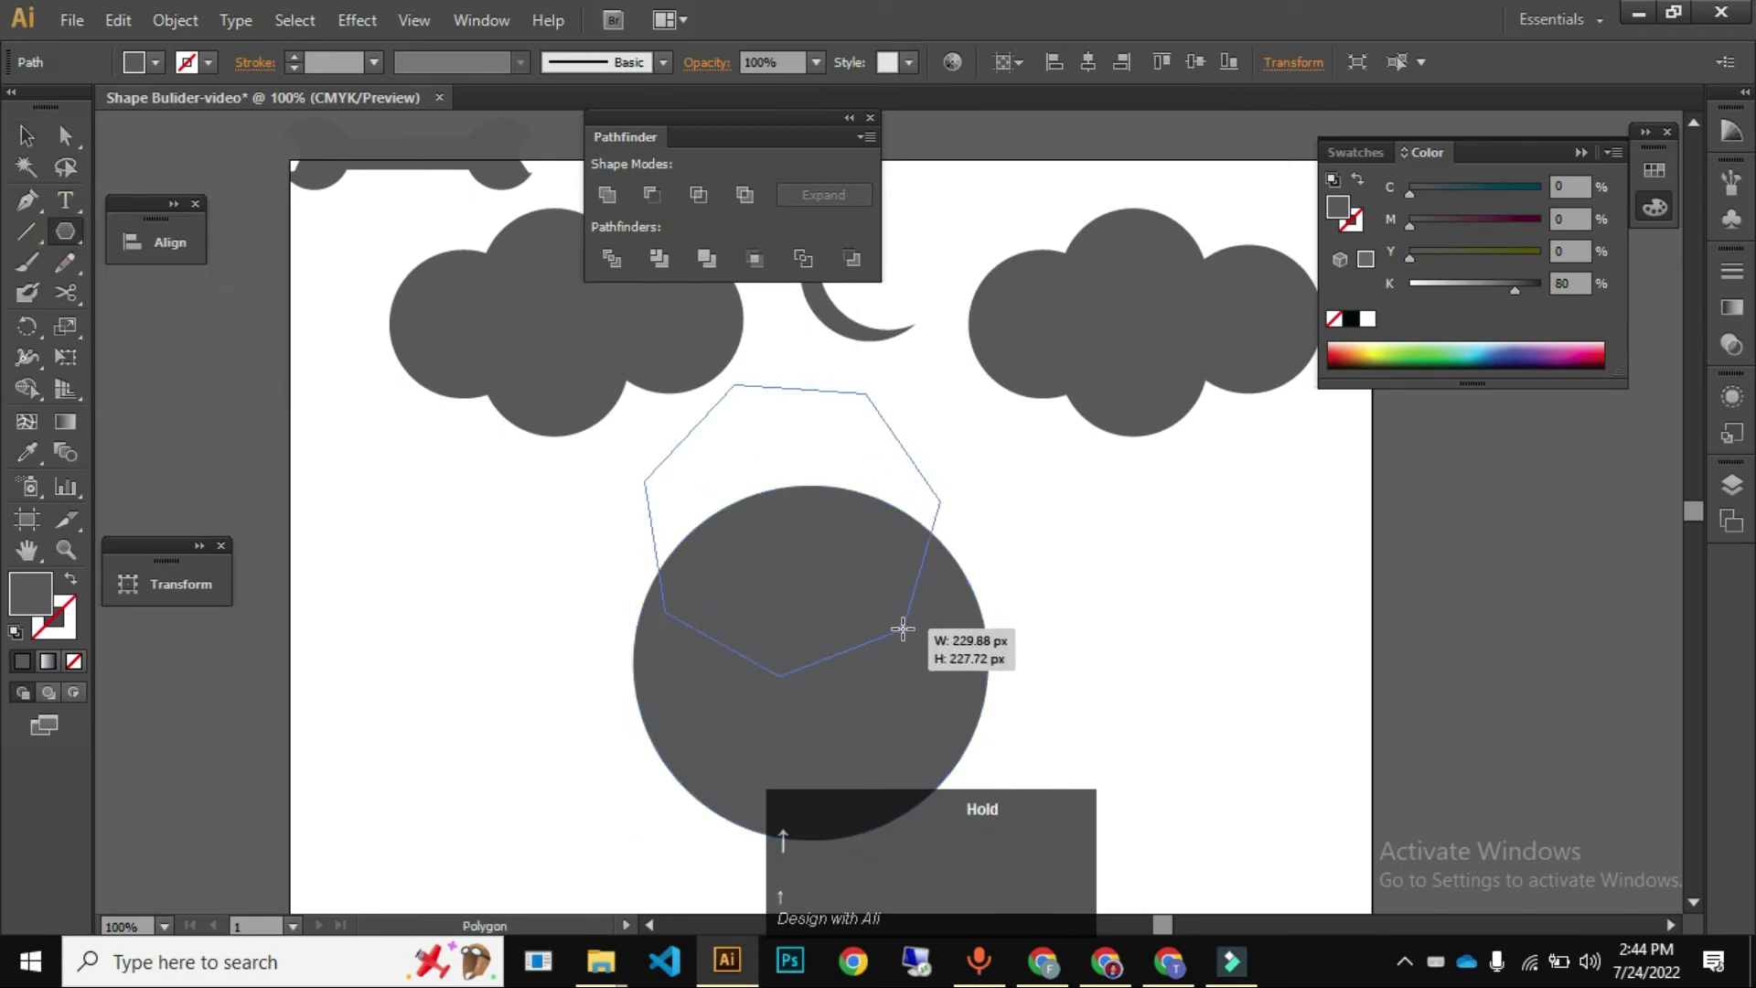
- Reduce the polygon's sides to make the wedge for the Pac-Man mouth
{"action": "key", "text": "Down"}
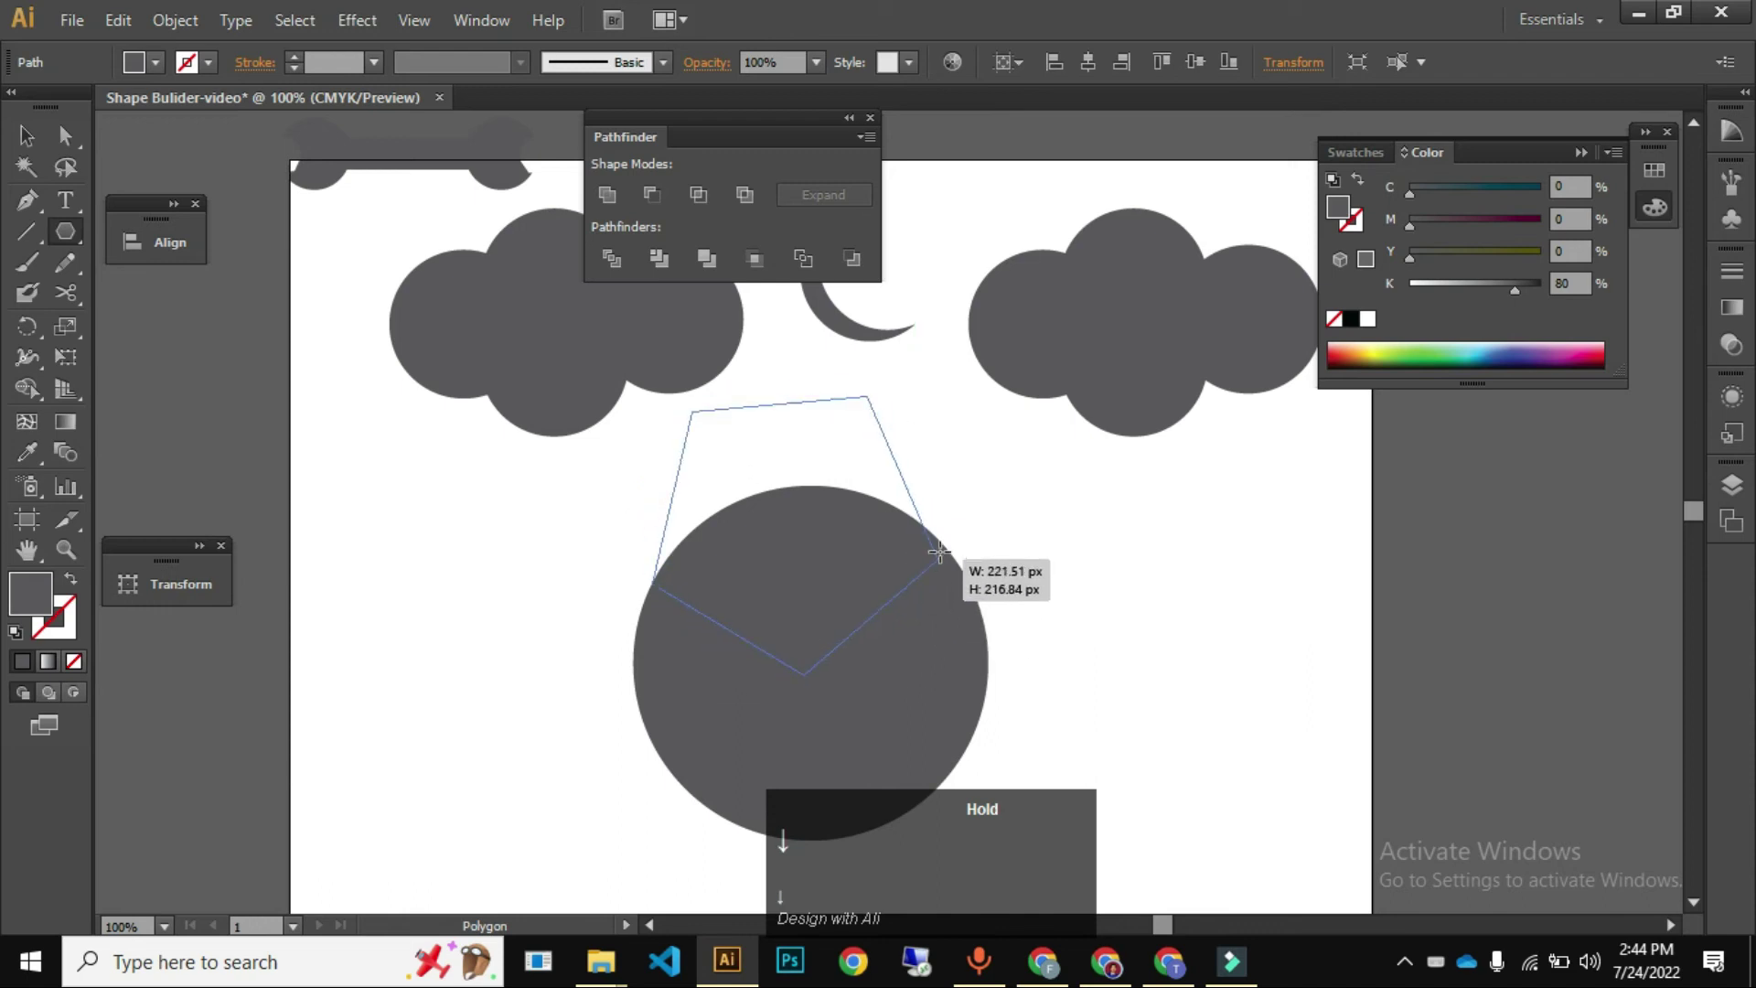
{"action": "key", "text": "space"}
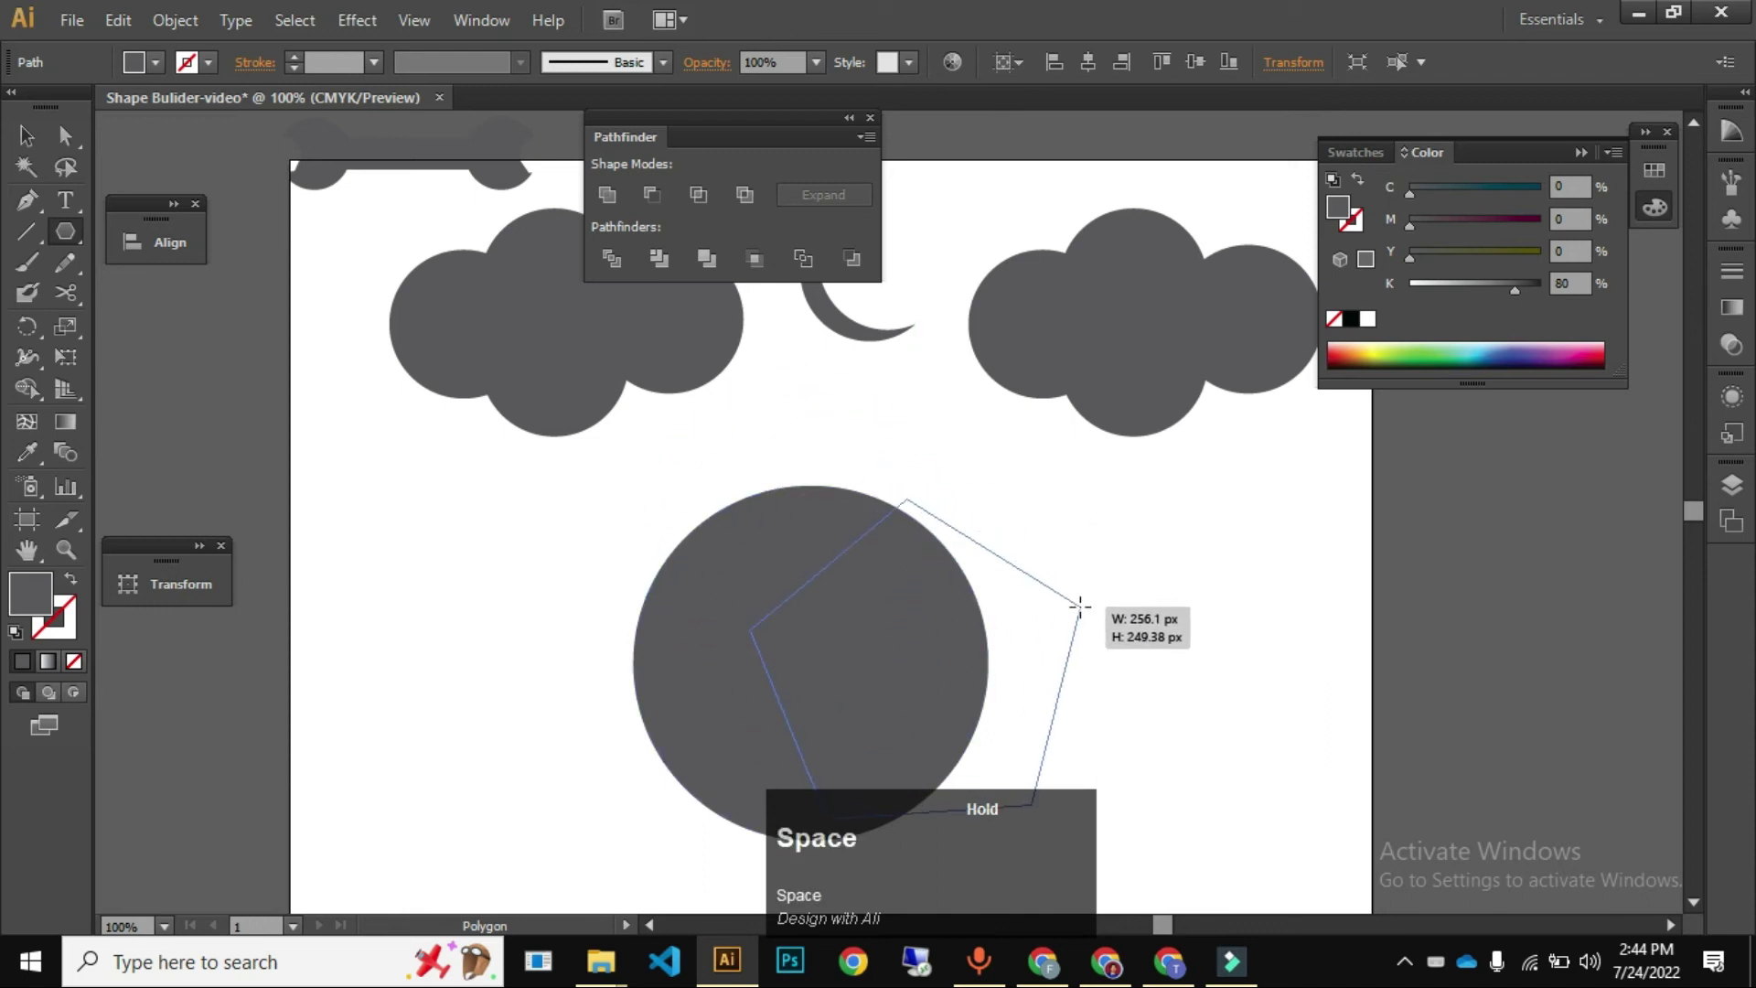
{"action": "key", "text": "space"}
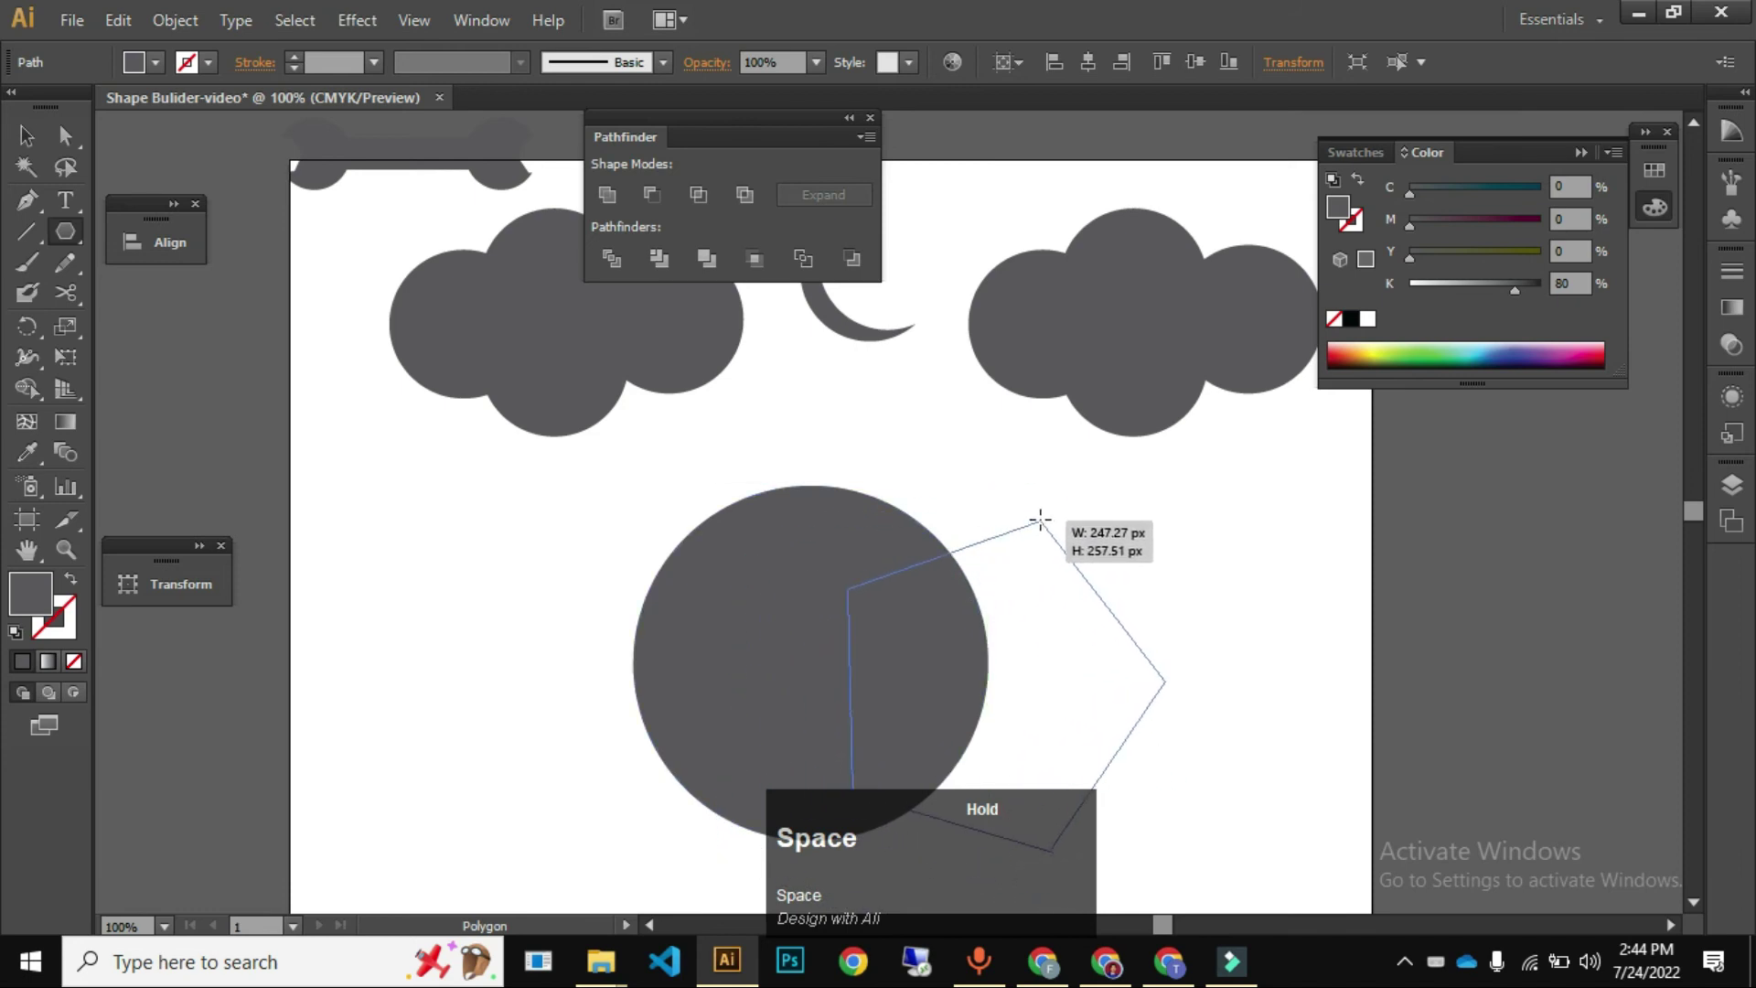
{"action": "key", "text": "space"}
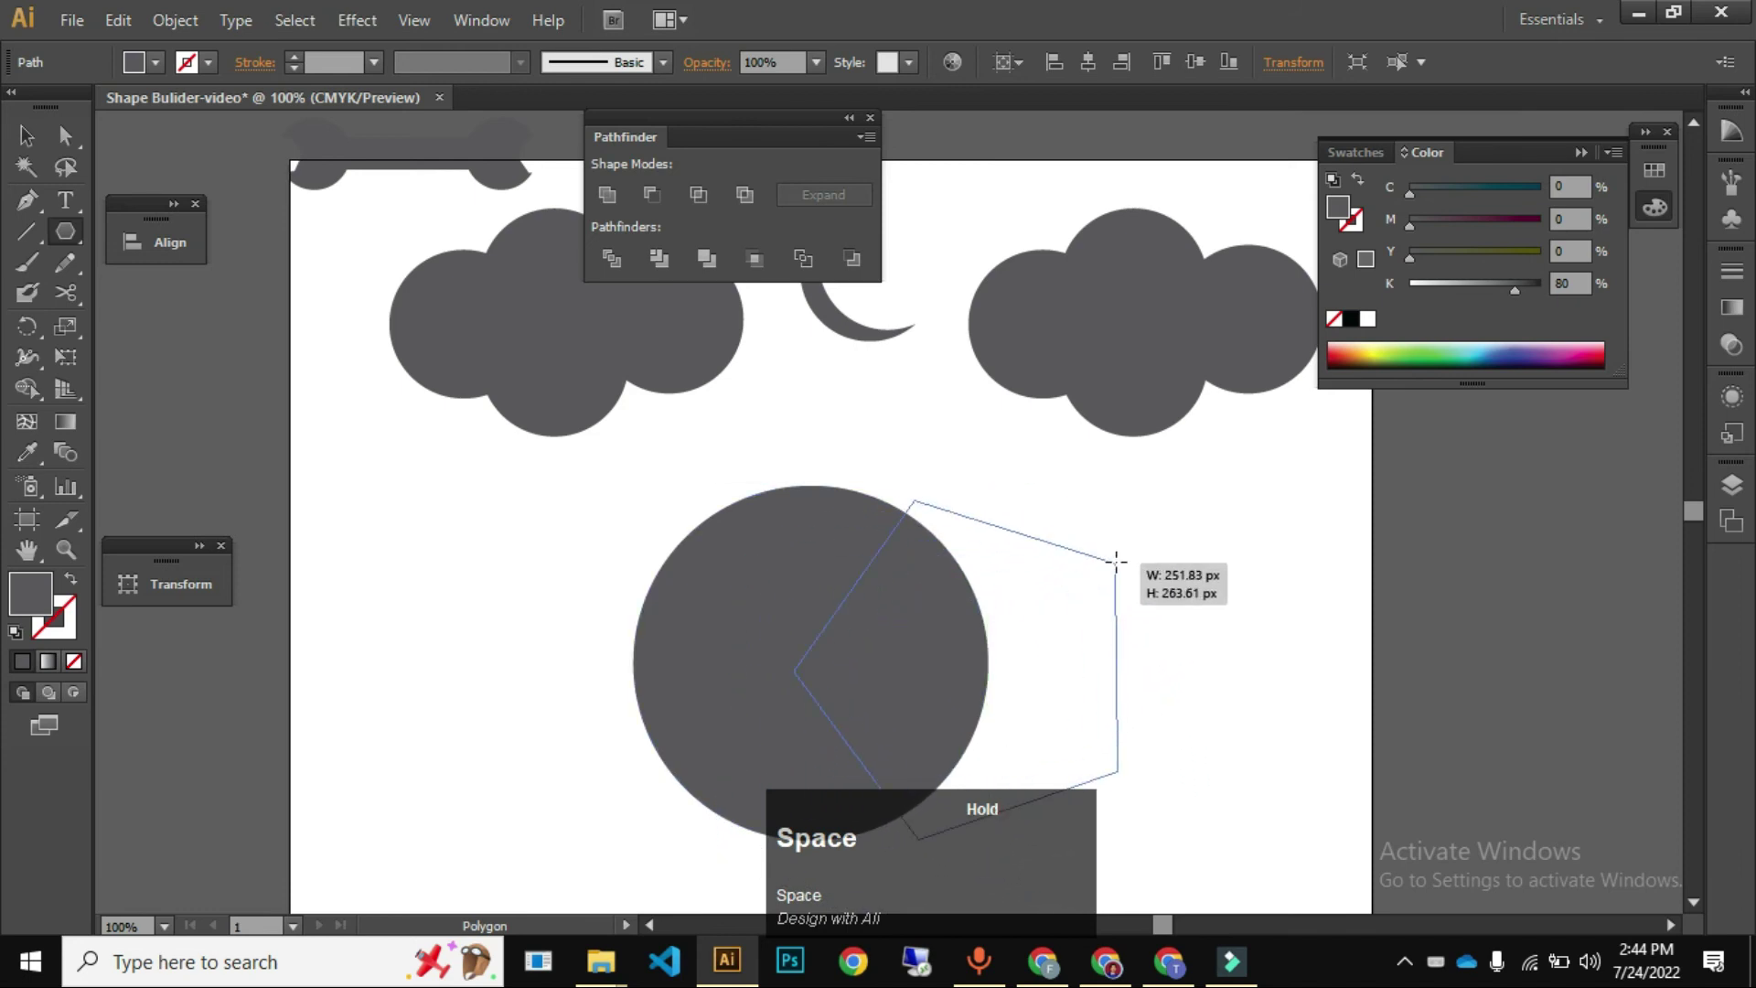
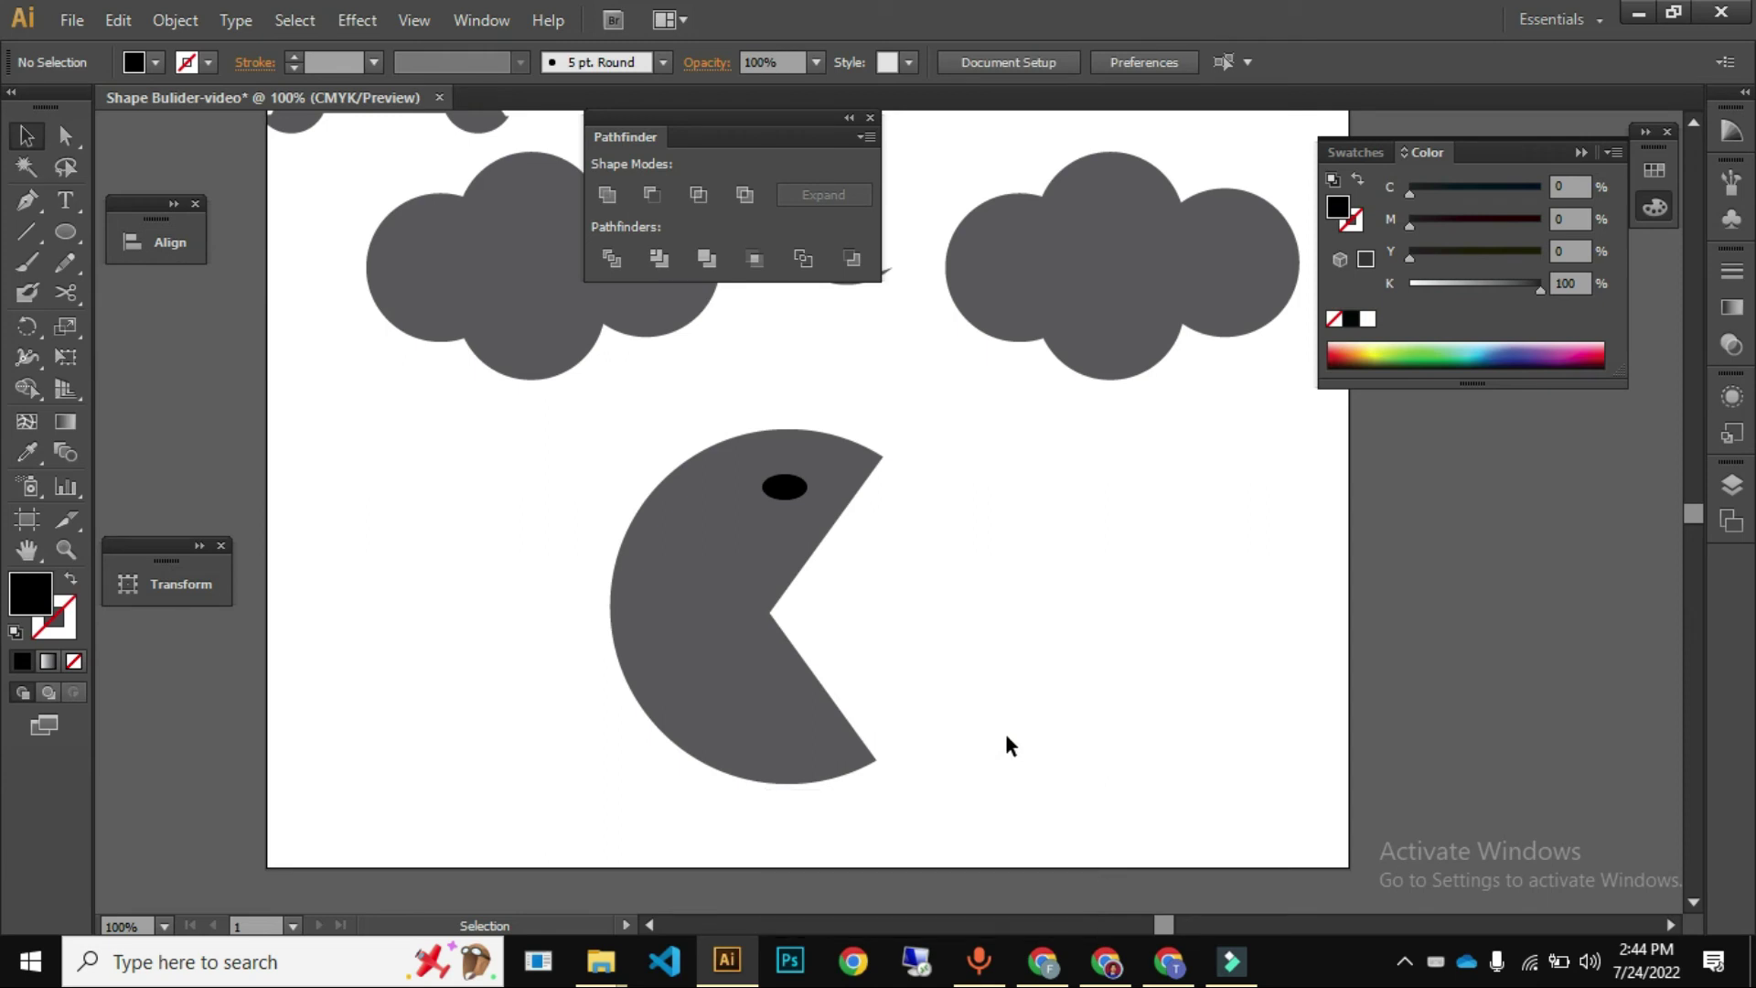
- Shrink the Pac-Man with its eye and move it beside the left cloud near the top left
{"action": "key", "text": "v"}
{"action": "left_click_drag", "start_coordinate": [960, 687], "coordinate": [883, 775]}
{"action": "left_click_drag", "start_coordinate": [884, 776], "coordinate": [672, 525]}
{"action": "left_click_drag", "start_coordinate": [672, 525], "coordinate": [435, 492]}
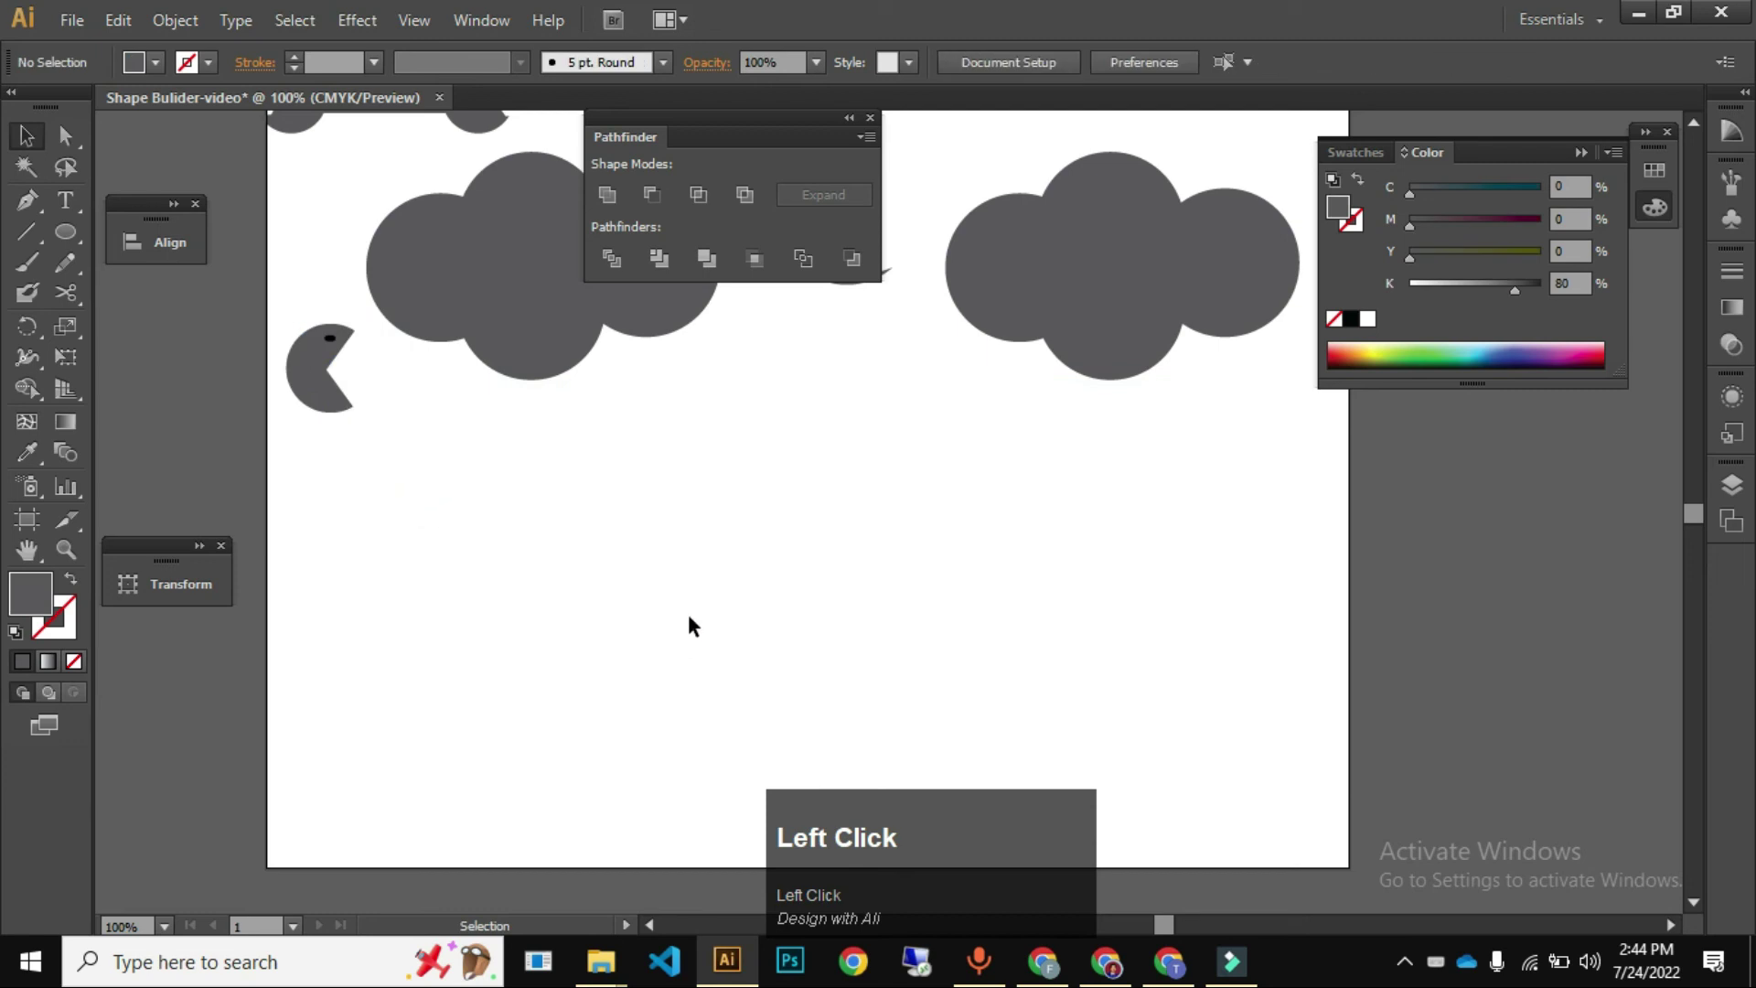
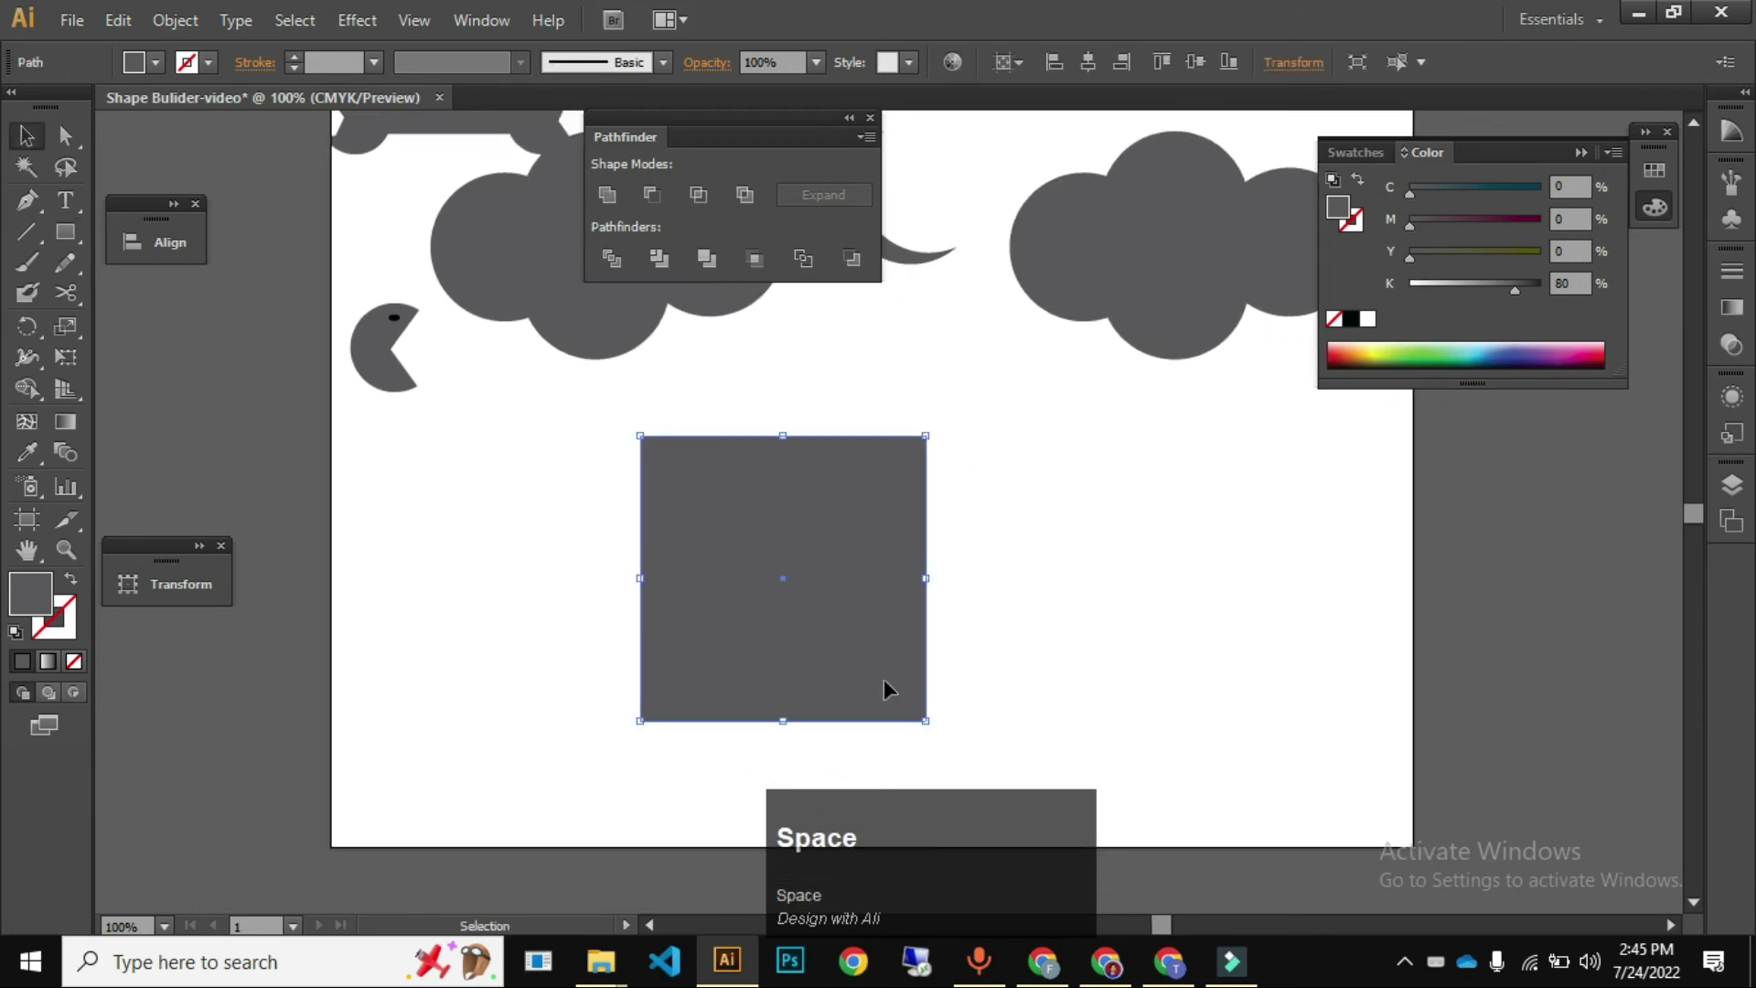
- Remove the grey square and draw a rounded rectangle, adjusting its corner roundness
{"action": "key", "text": "ctrl+z"}
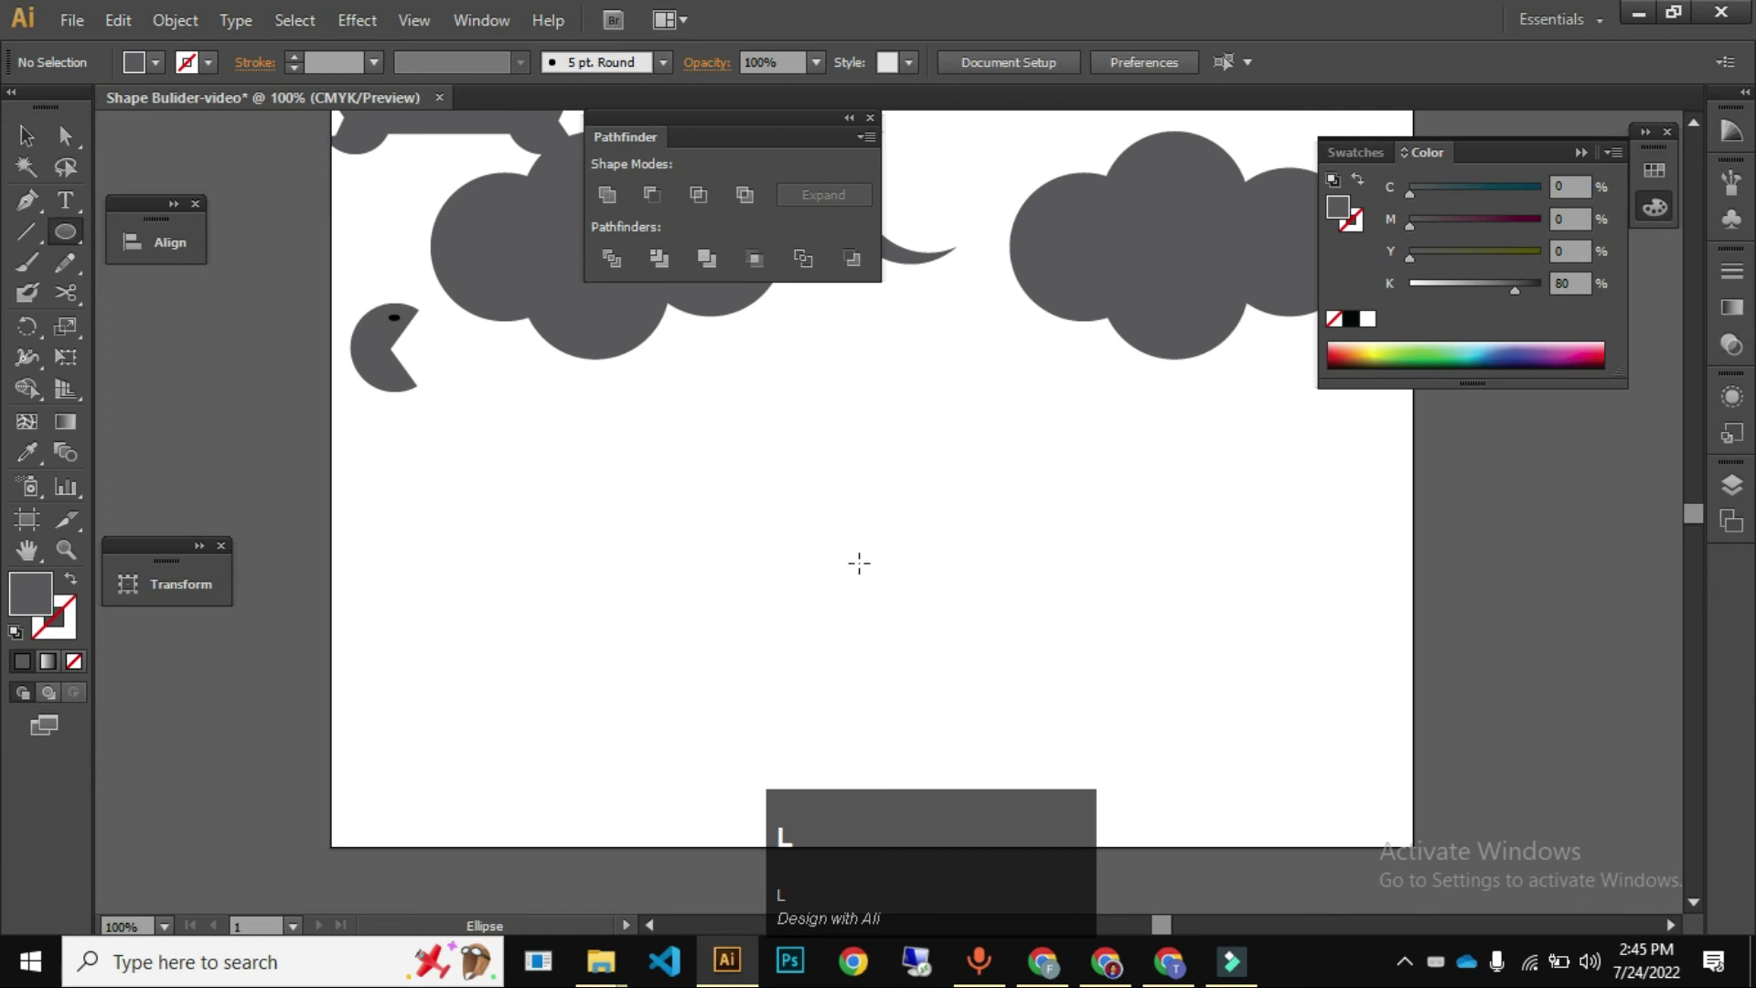
{"action": "type", "text": "lm"}
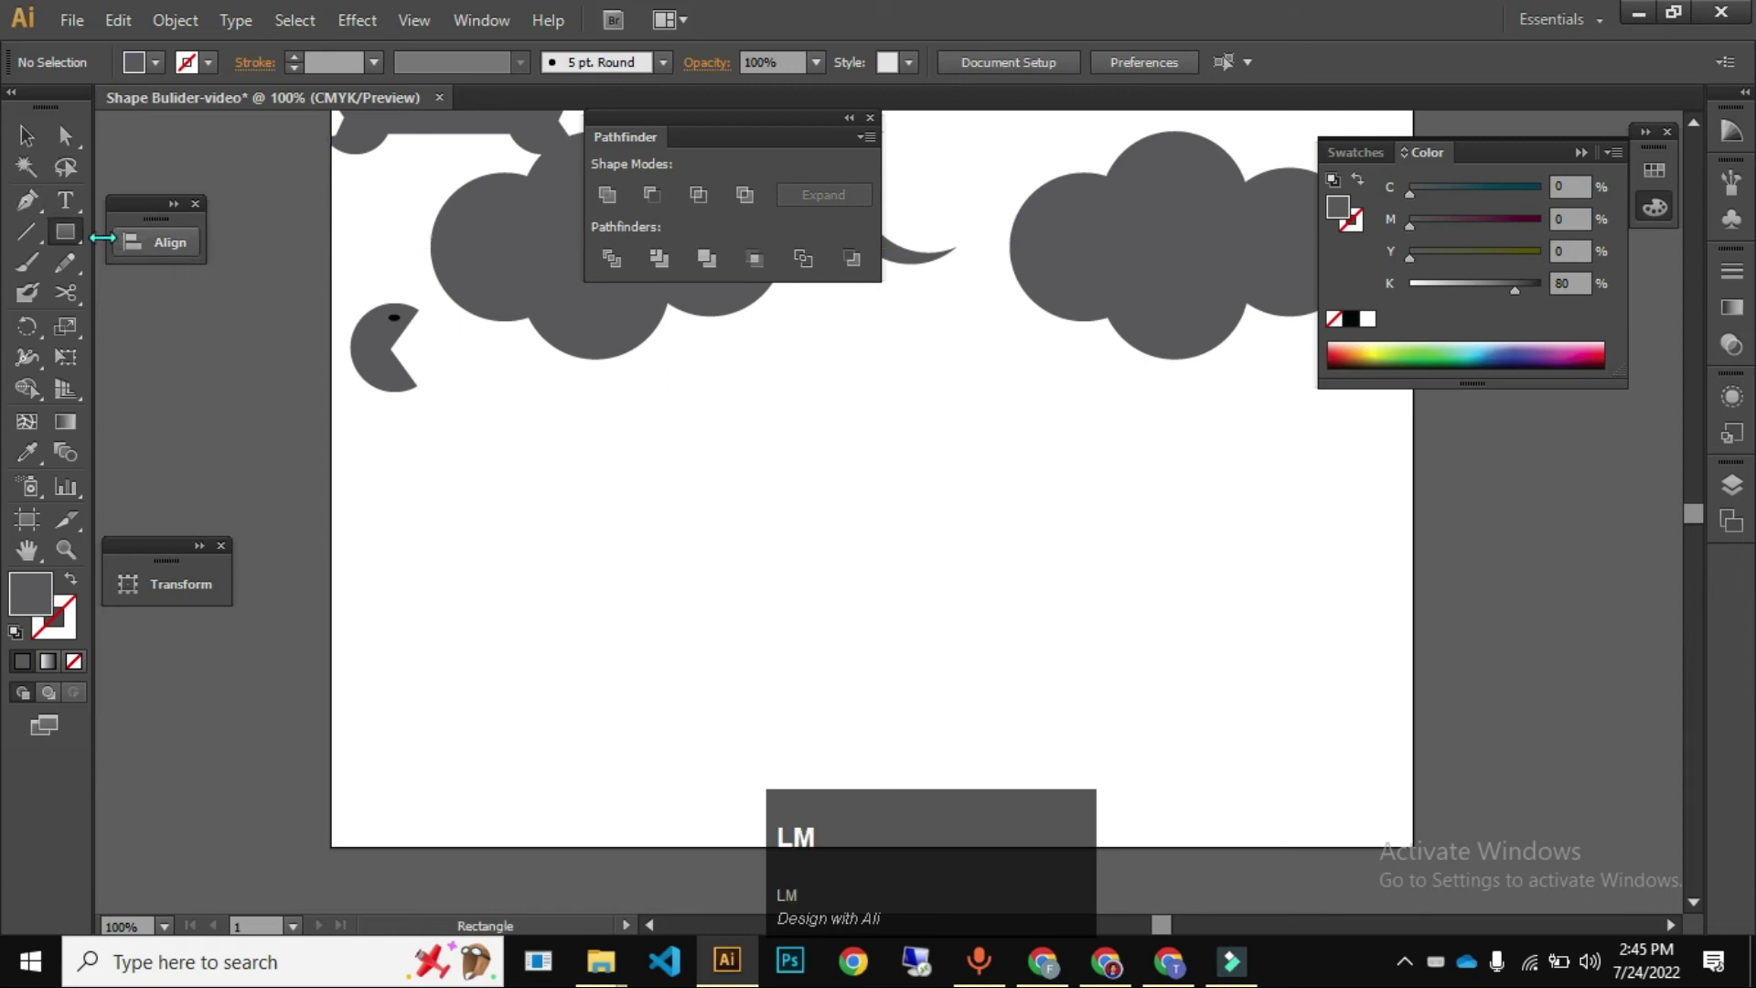
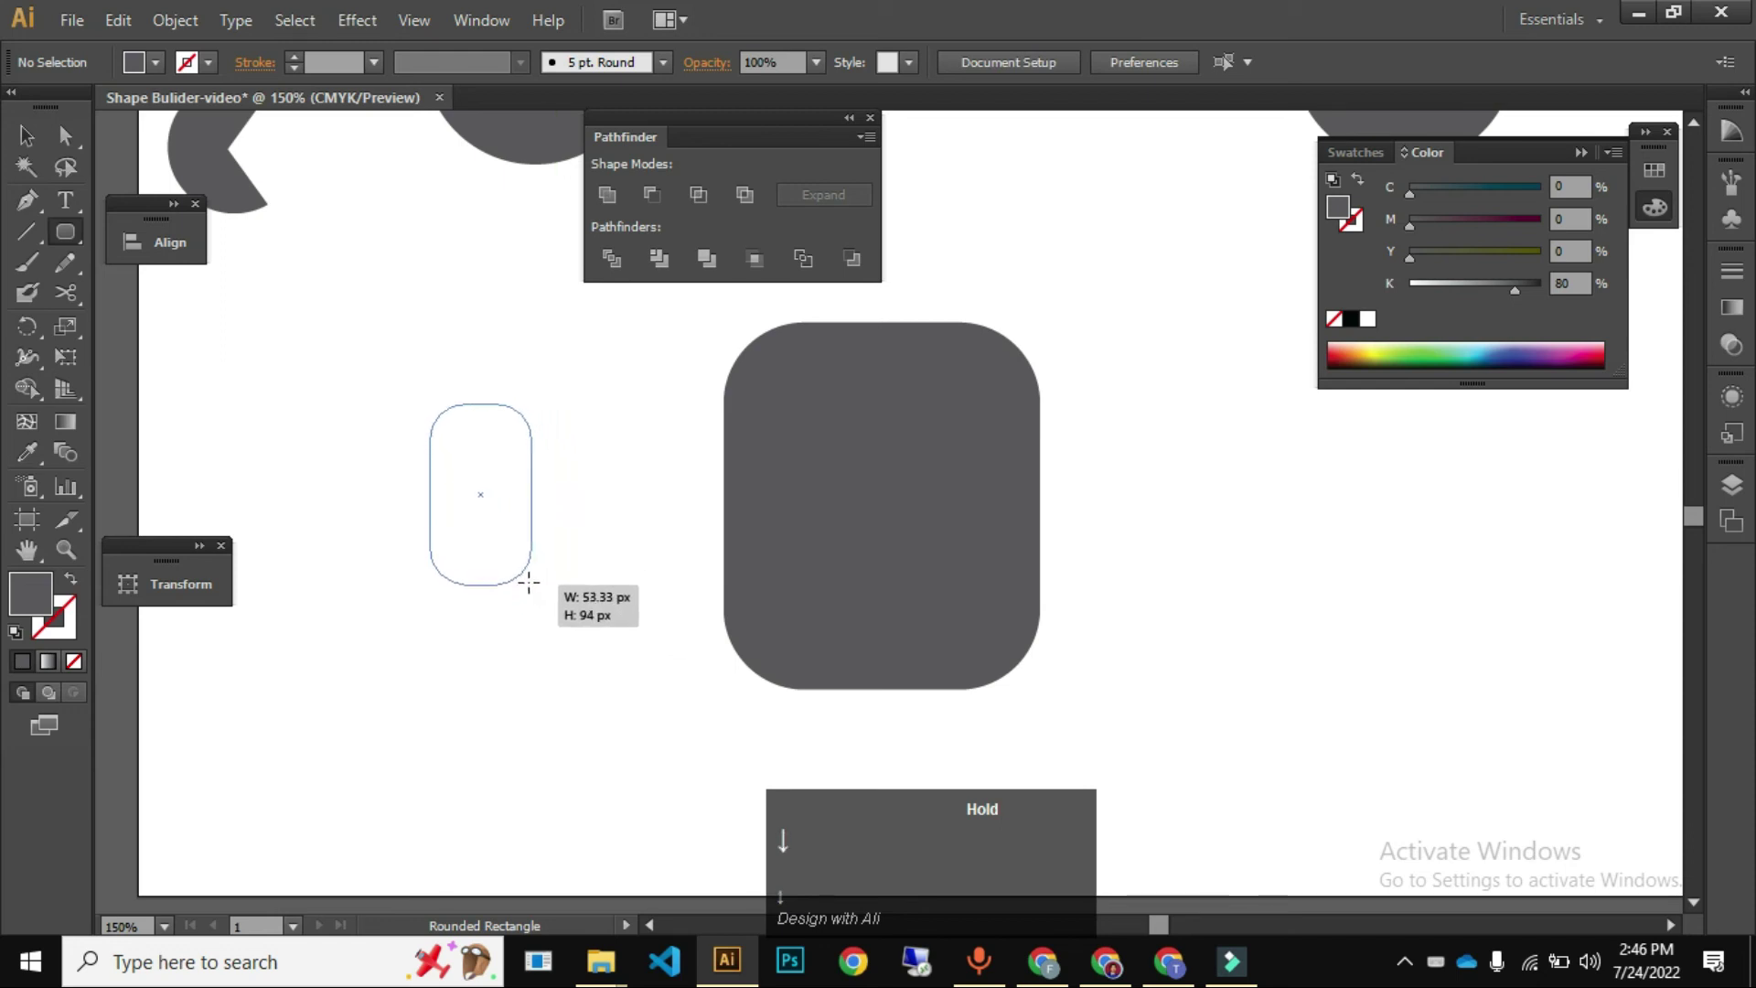
{"action": "key", "text": "Down"}
{"action": "key", "text": "space"}
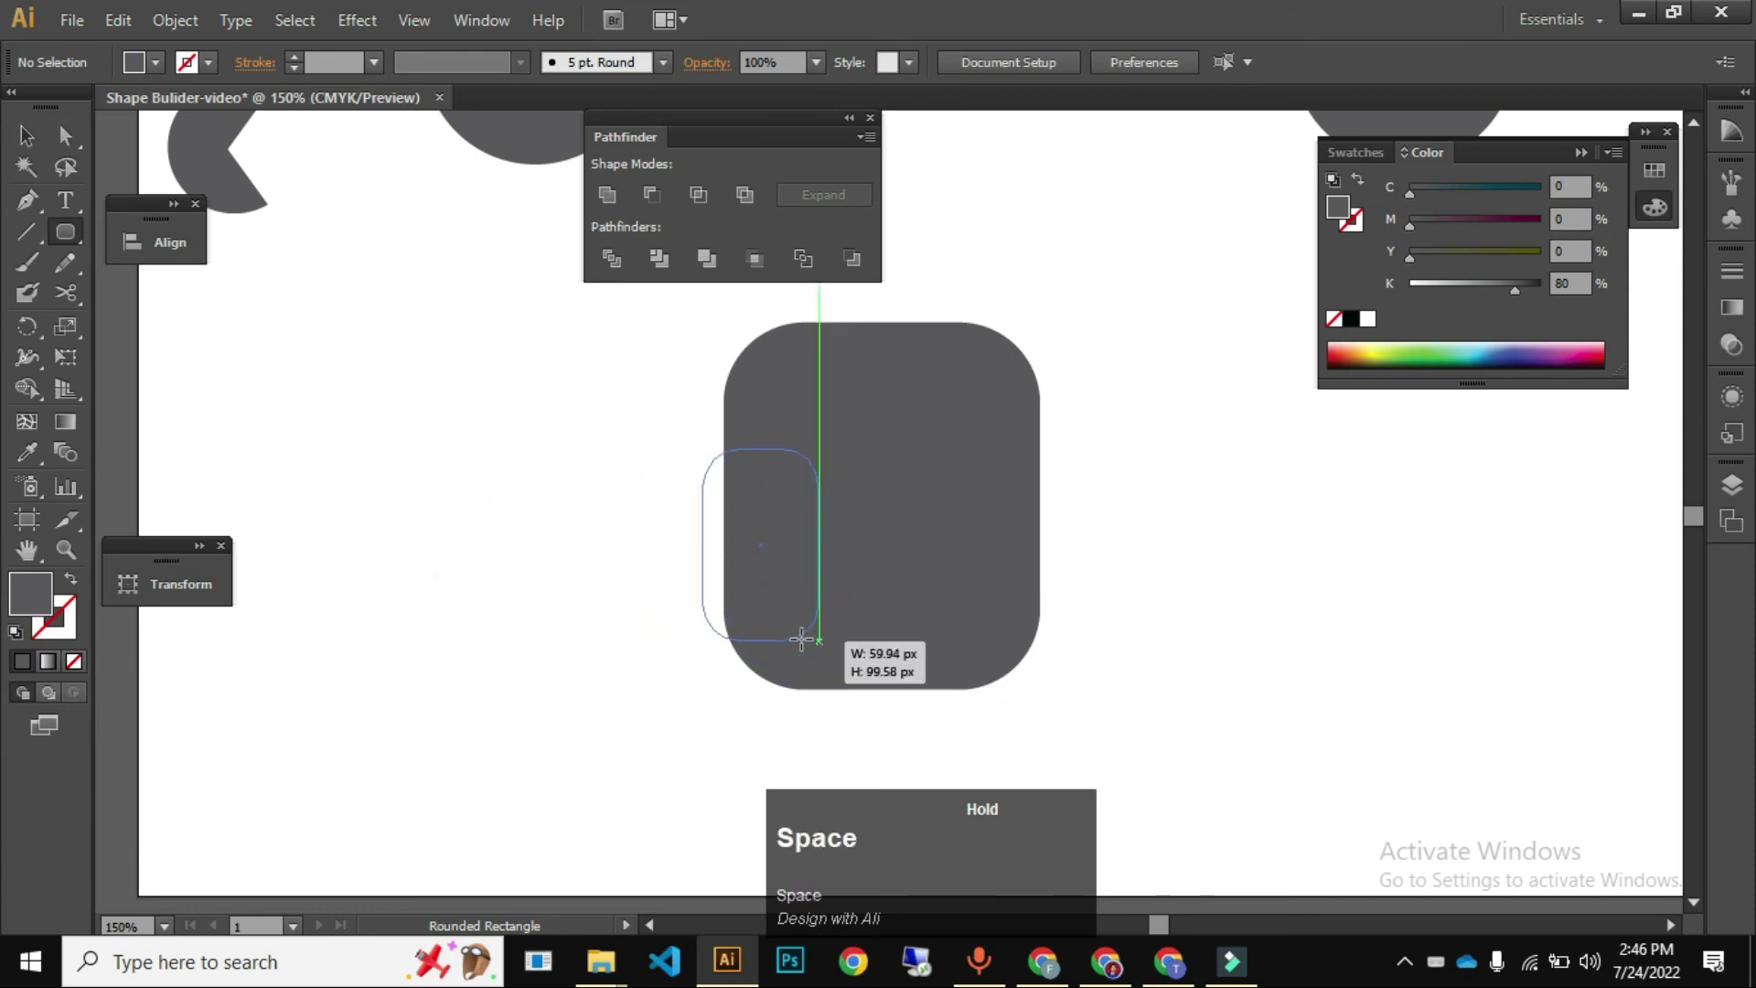
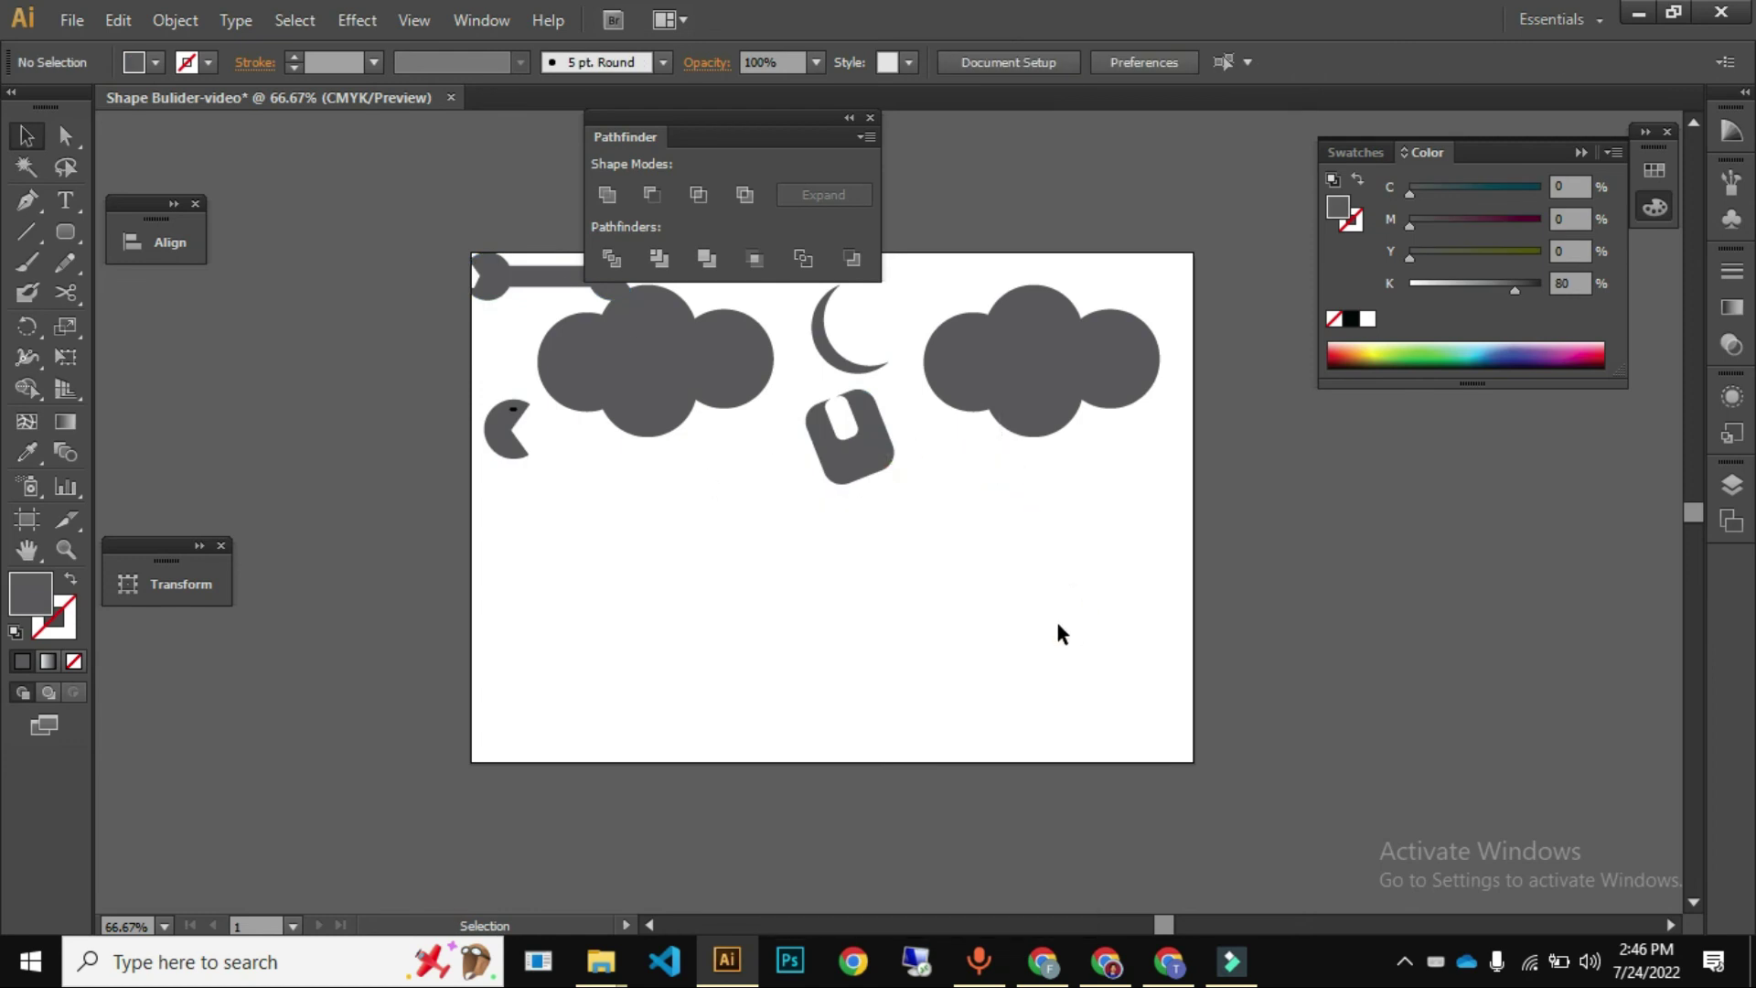
- Copy the eye circle across and punch both eye holes out of the face circle
{"action": "key", "text": "l"}
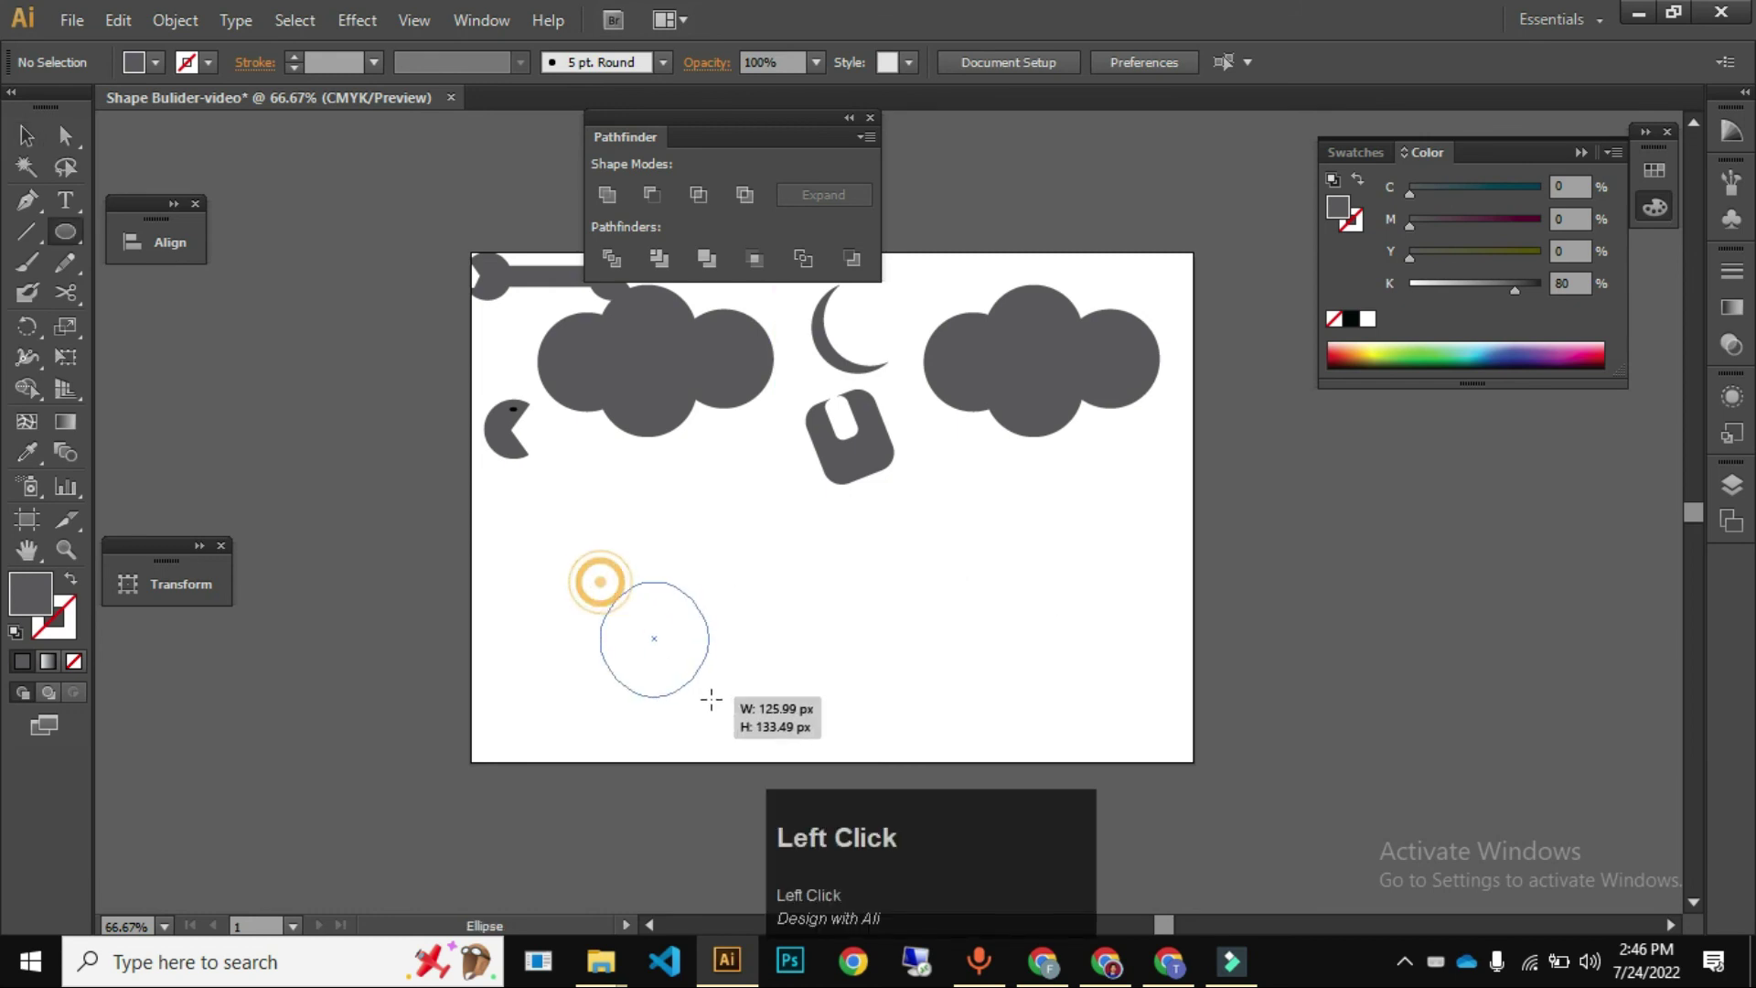
{"action": "key", "text": "space"}
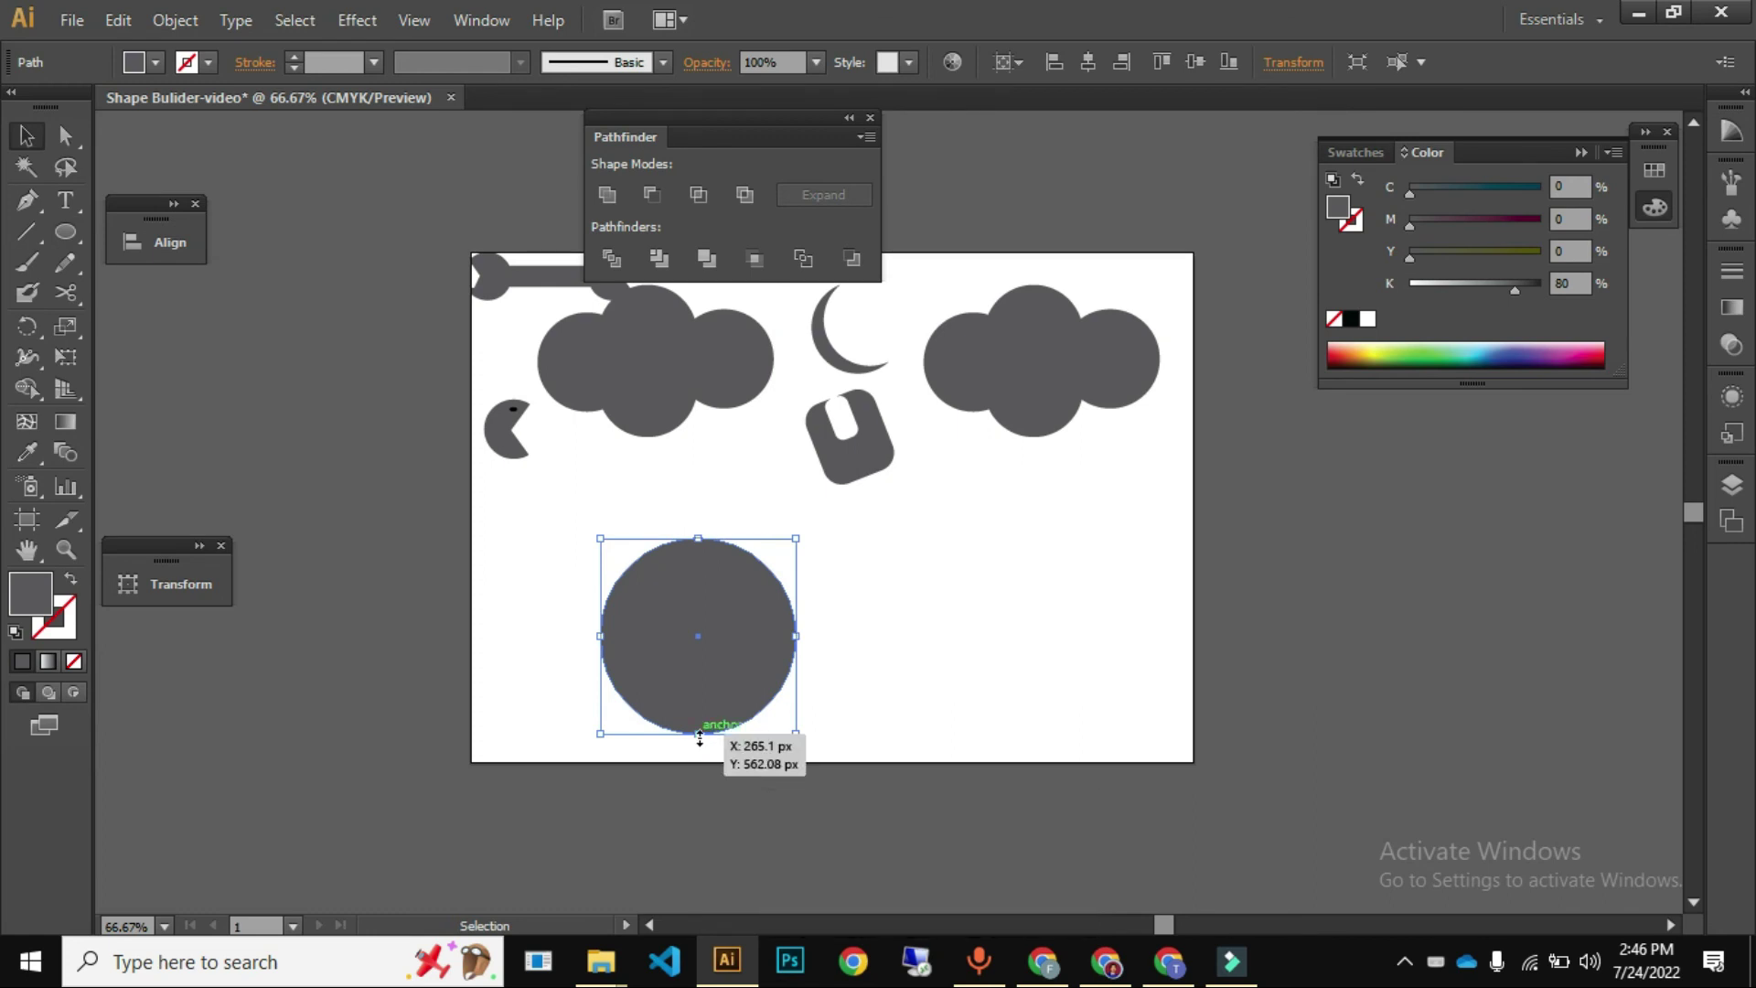
{"action": "key", "text": "l"}
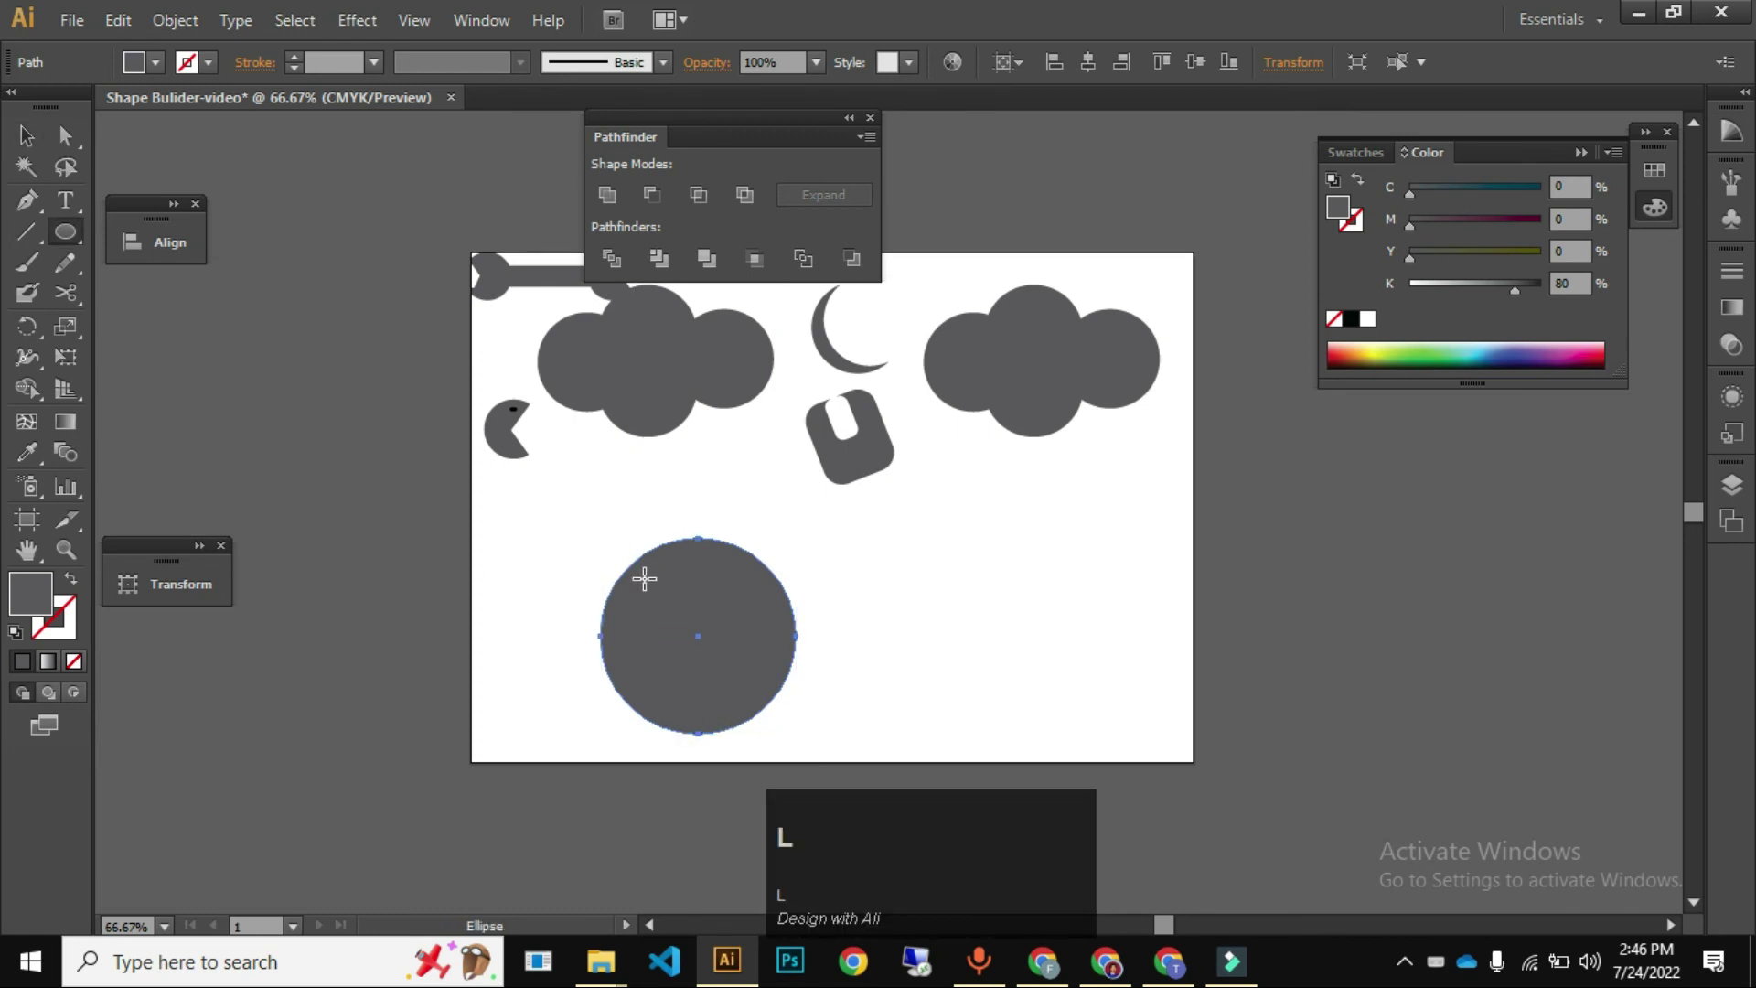
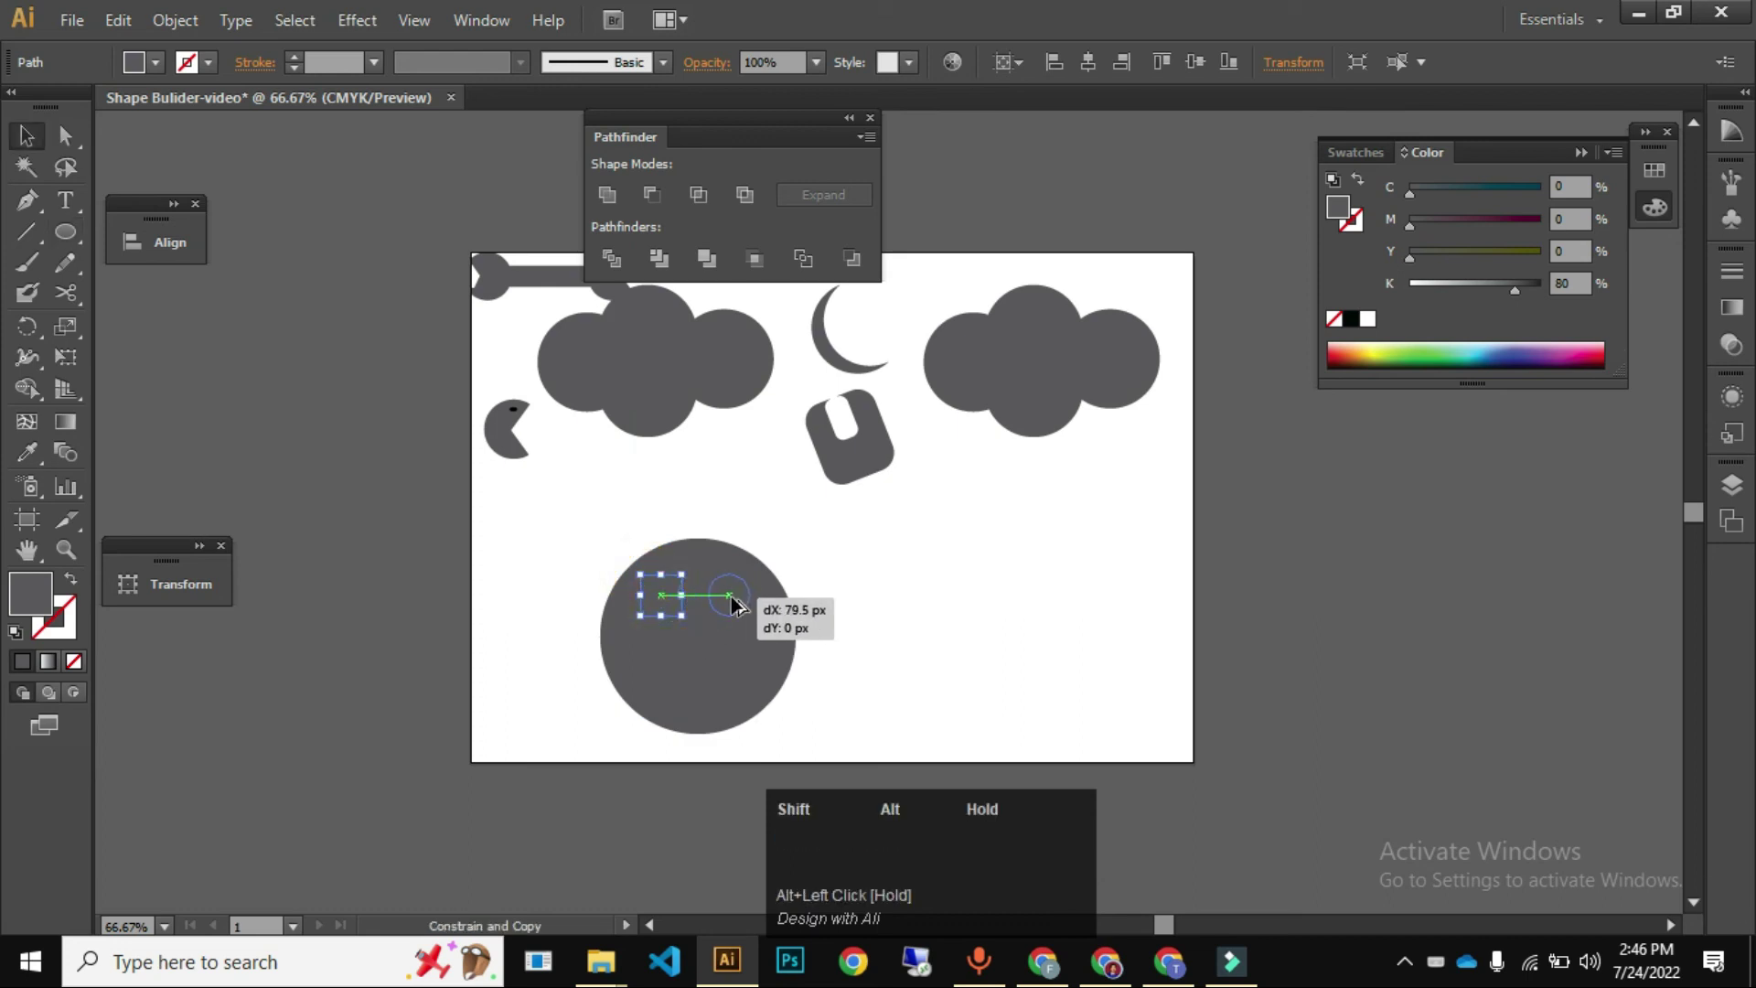
{"action": "left_click_drag", "start_coordinate": [590, 543], "coordinate": [652, 214]}
{"action": "left_click", "coordinate": [652, 214]}
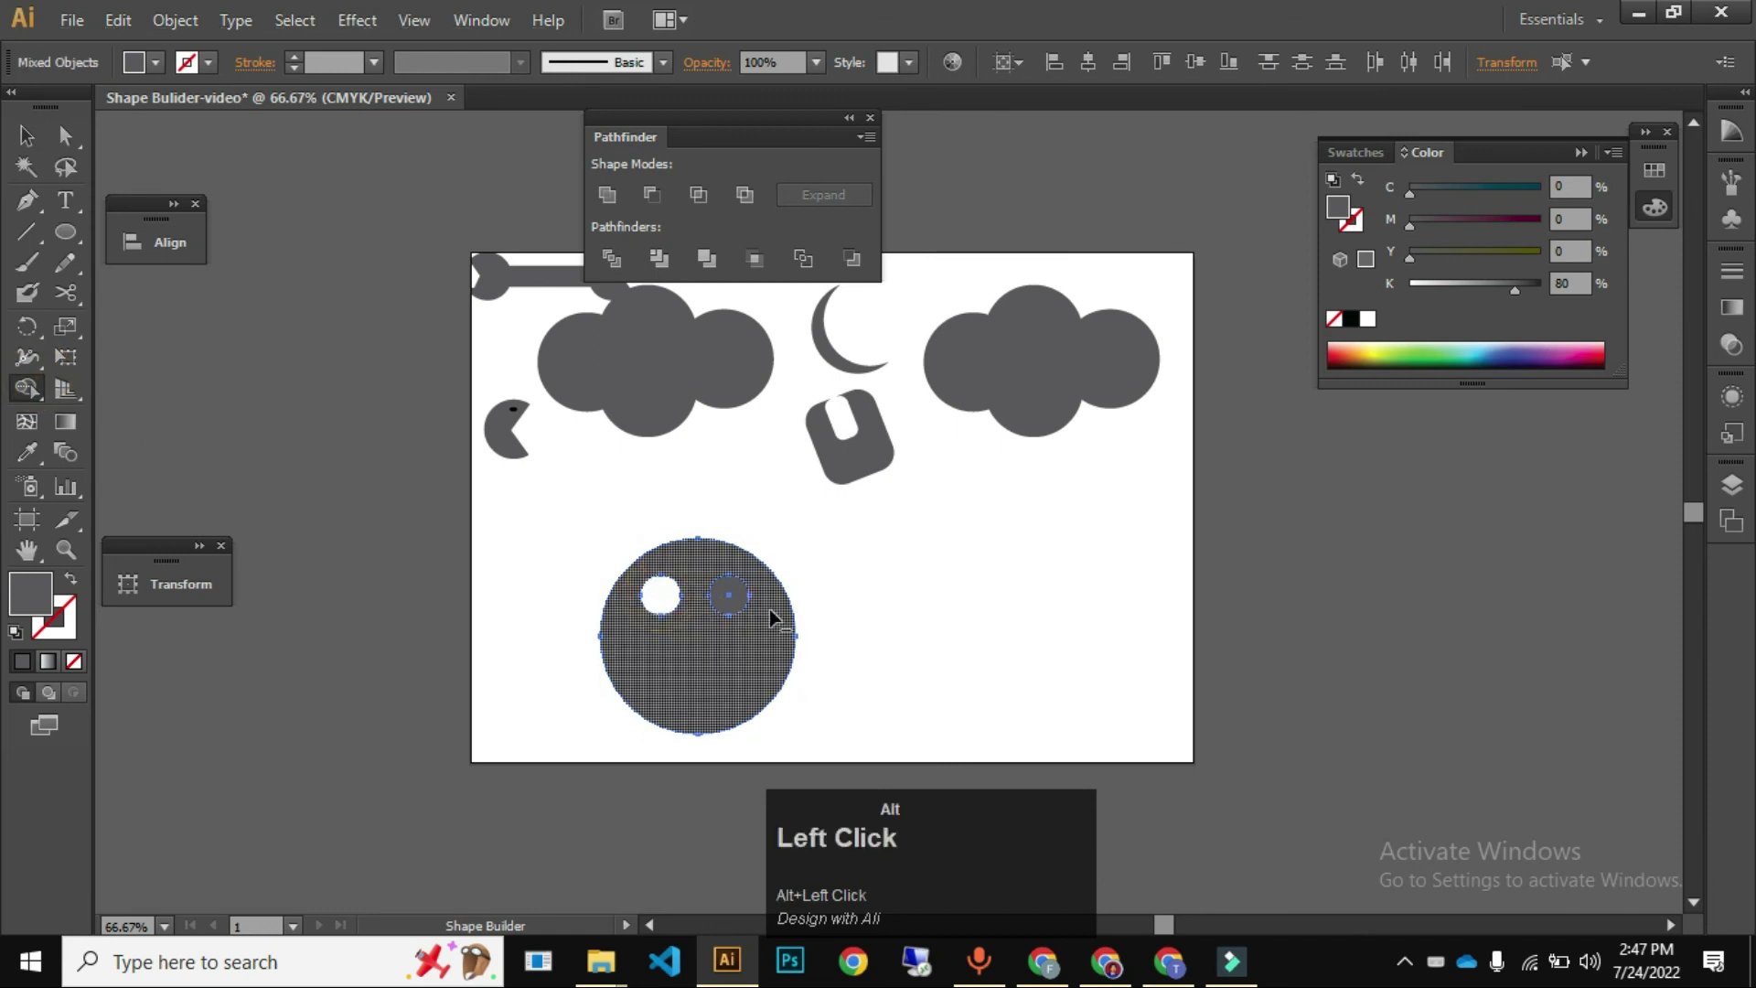
- Scale the eyed face down, perch it on the right-hand cloud and deselect it
{"action": "key", "text": "v"}
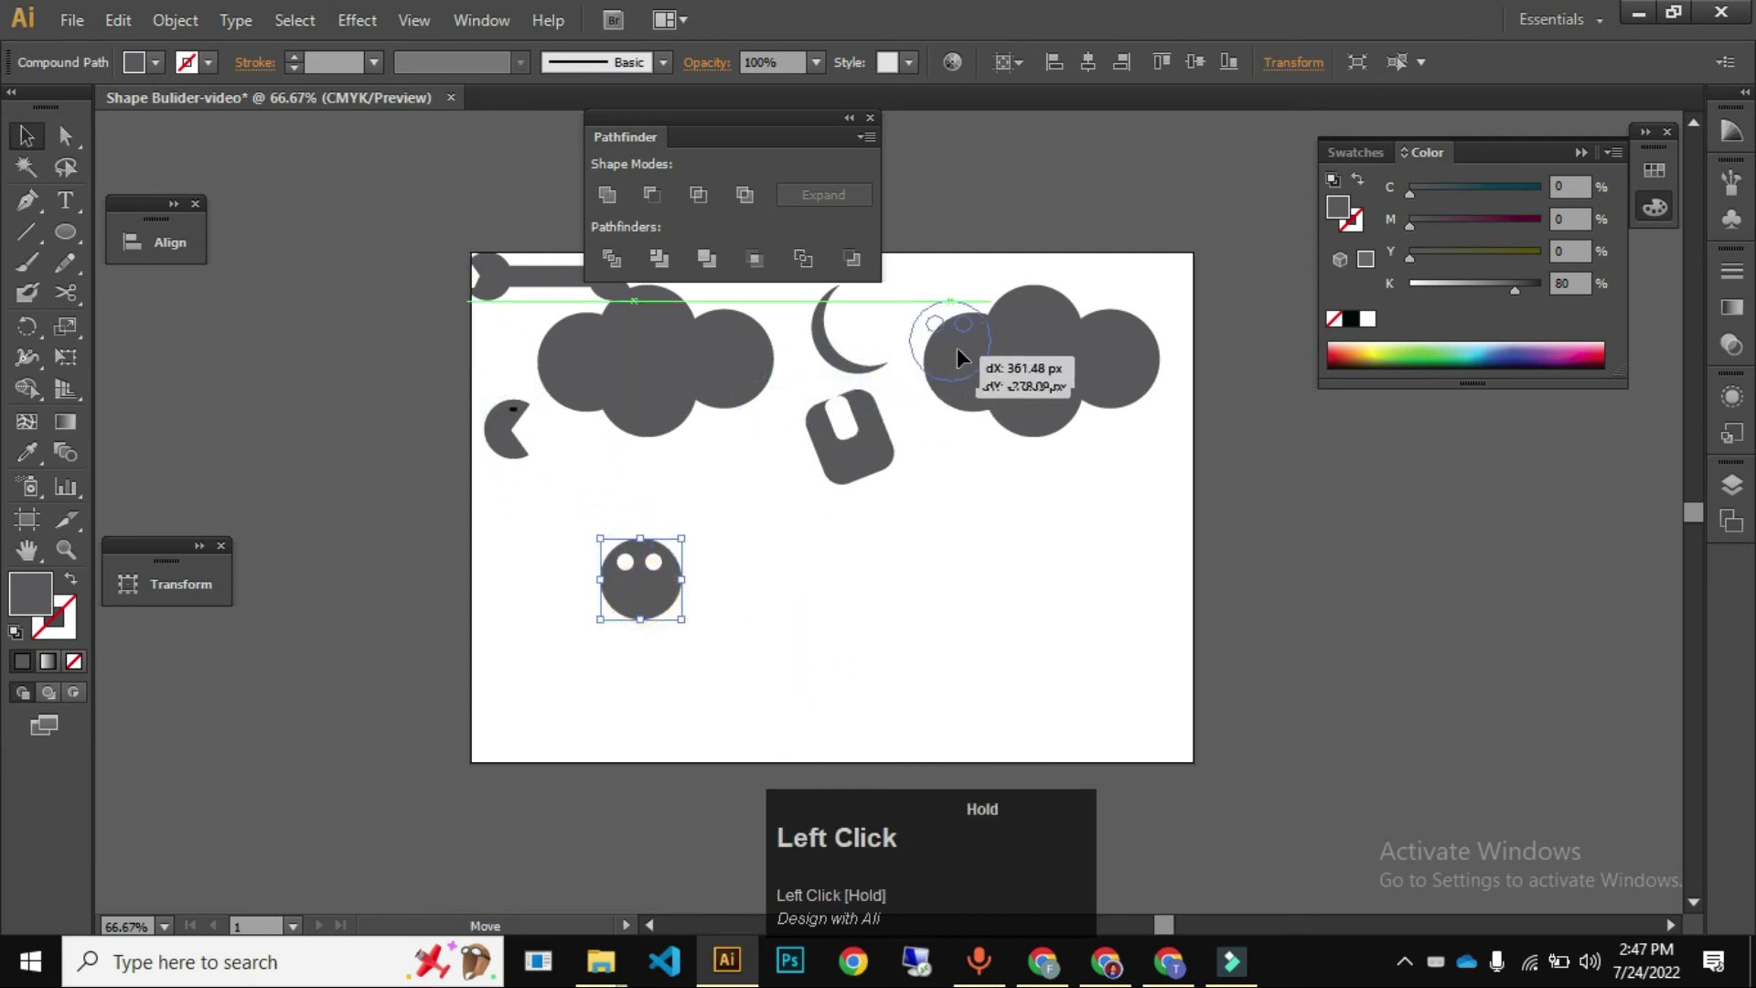
{"action": "key", "text": "ctrl+2"}
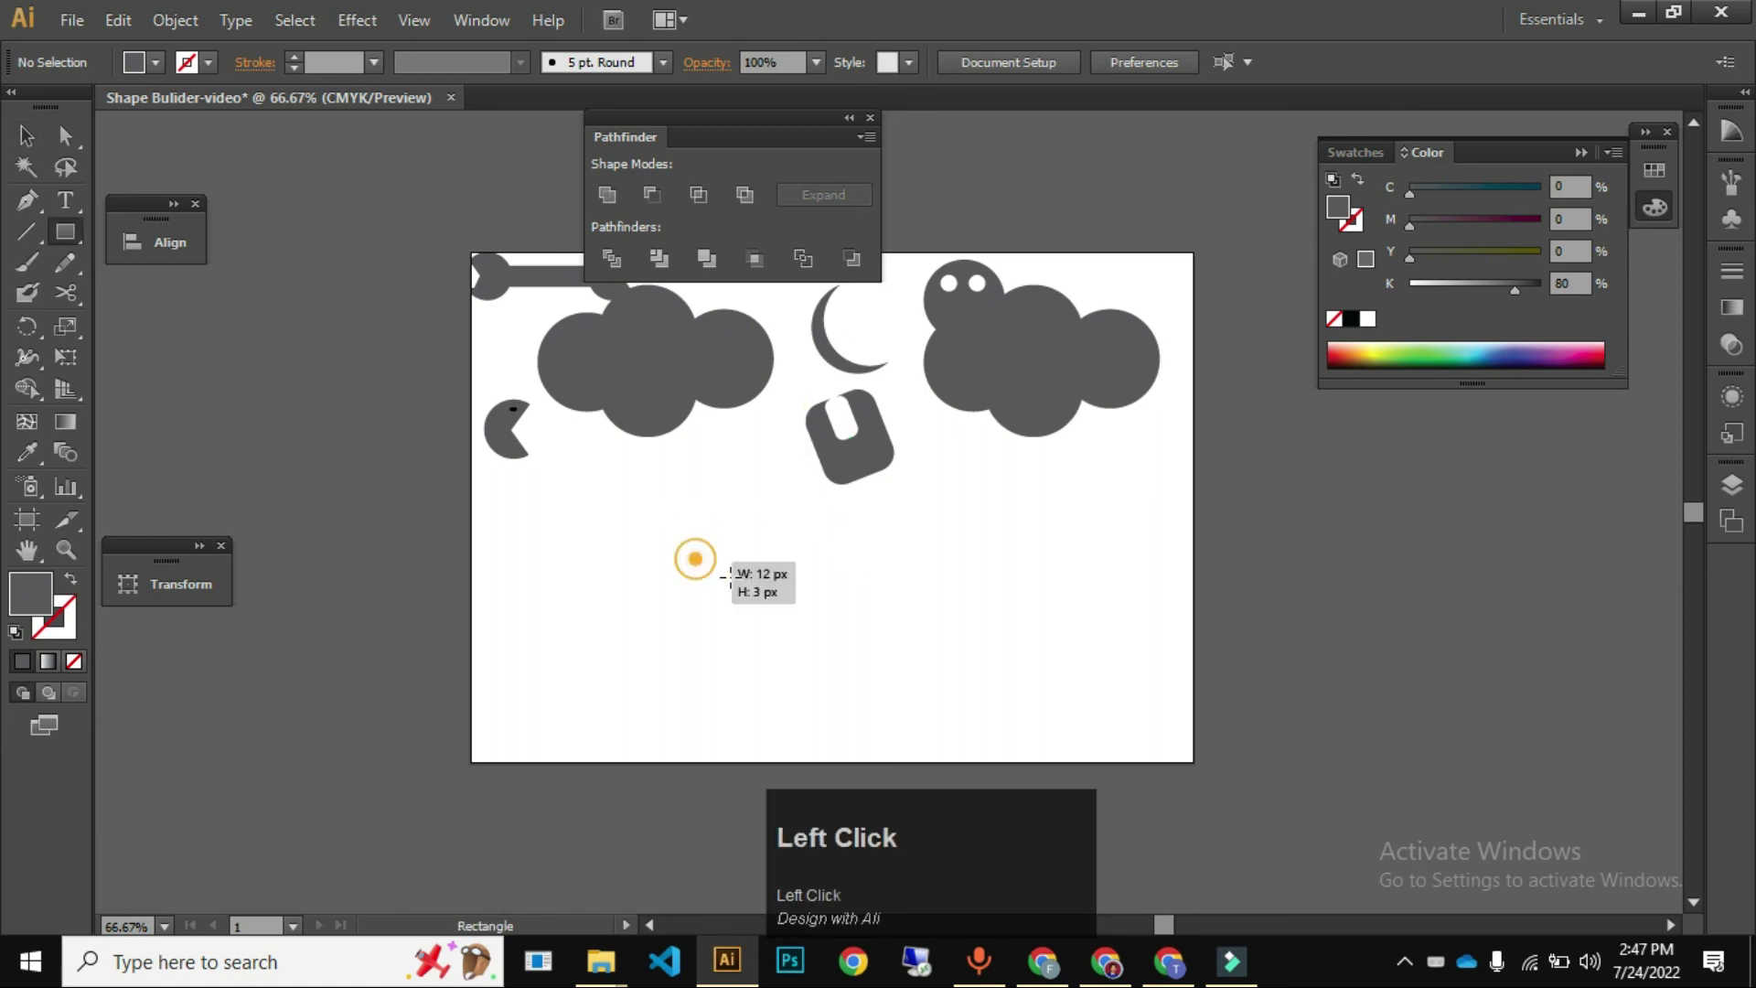
- Copy the small eye square across as the second eye for the square face
{"action": "key", "text": "v"}
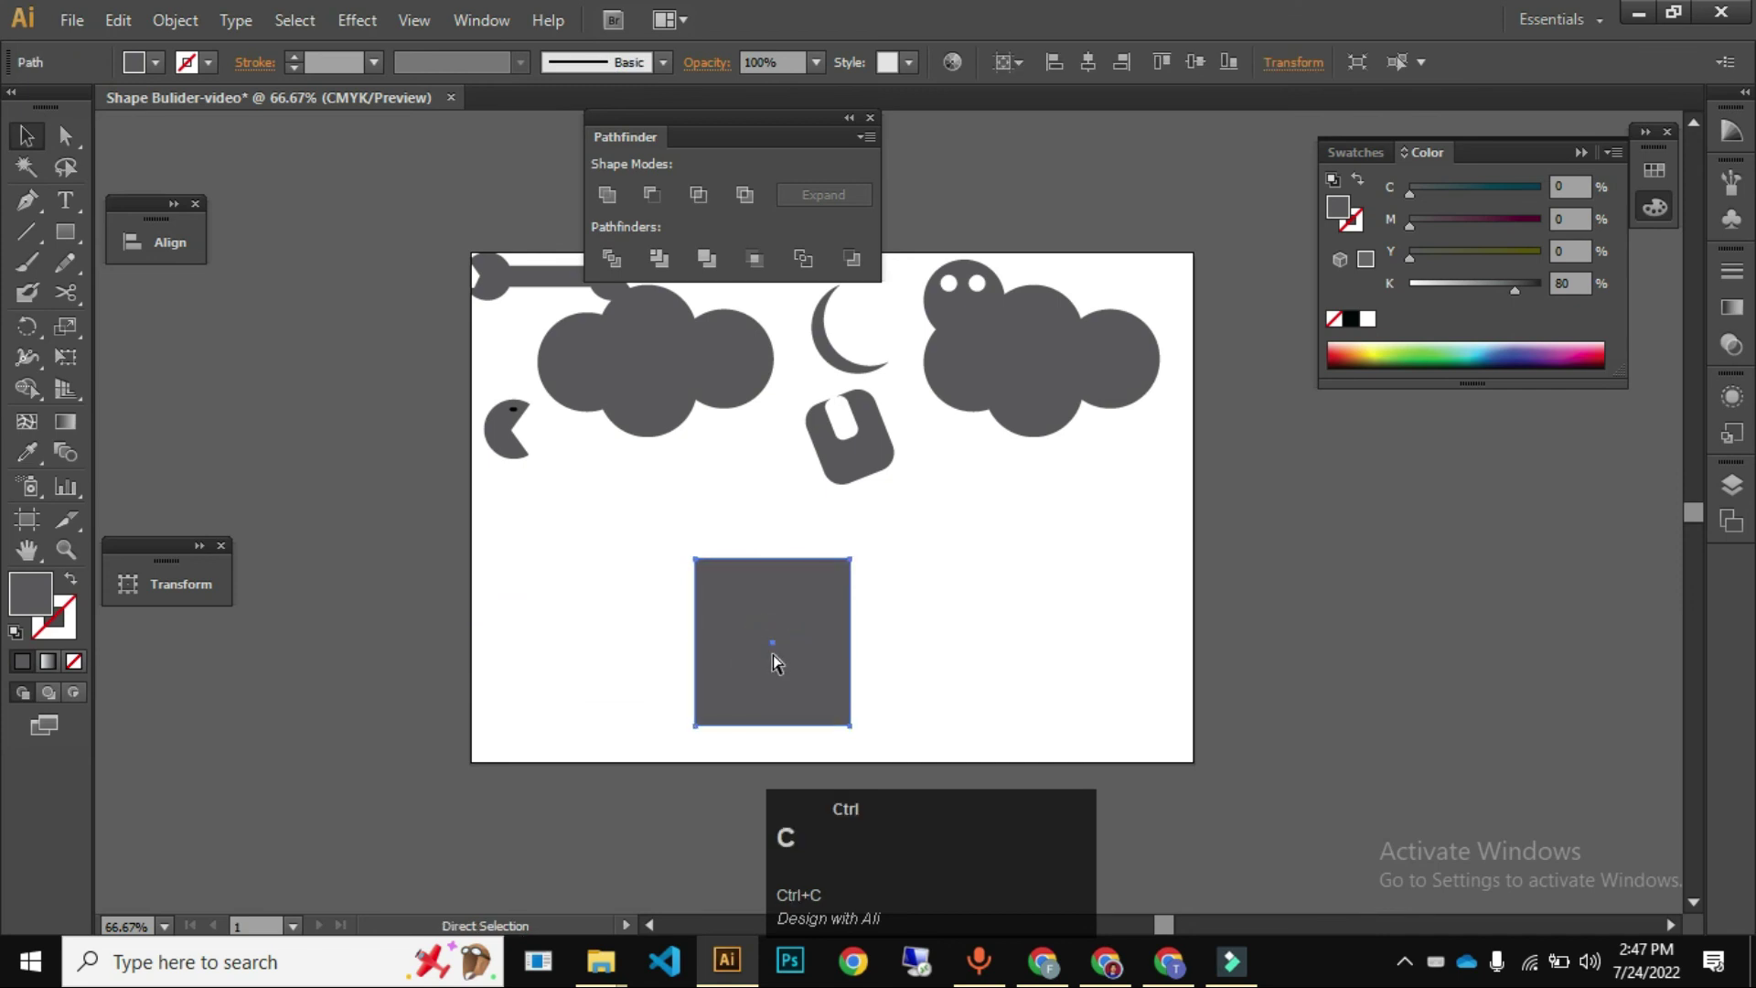
{"action": "key", "text": "ctrl+shift+v"}
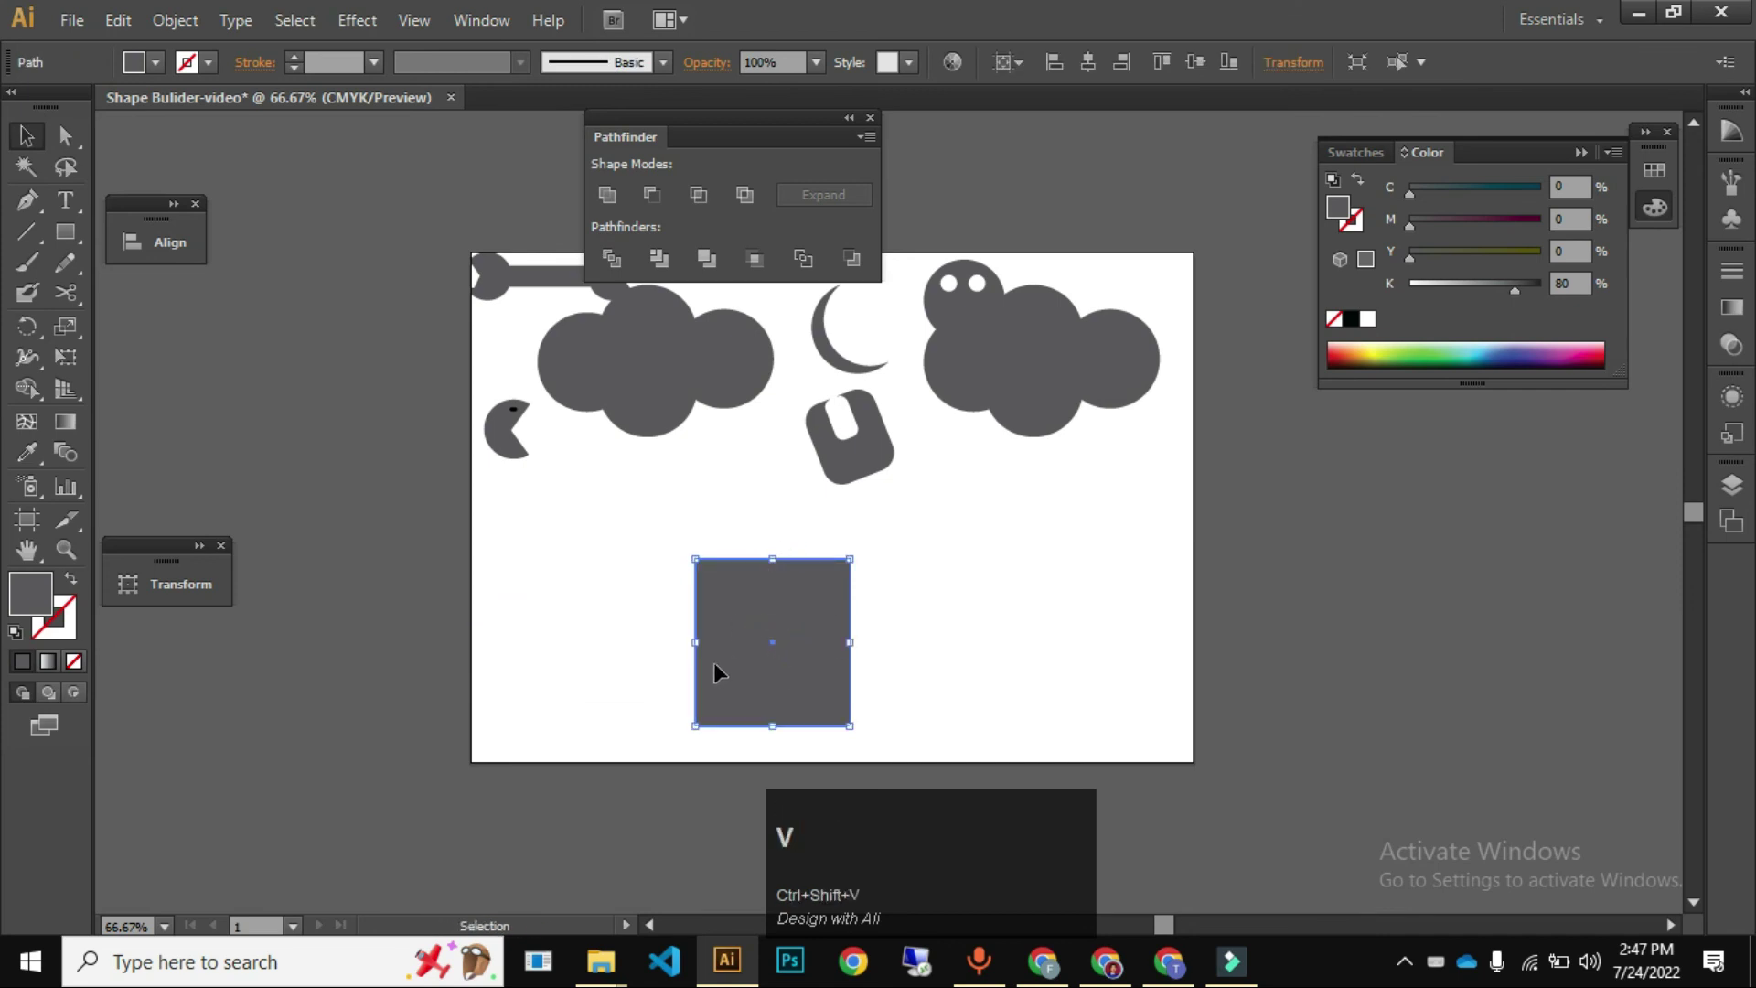
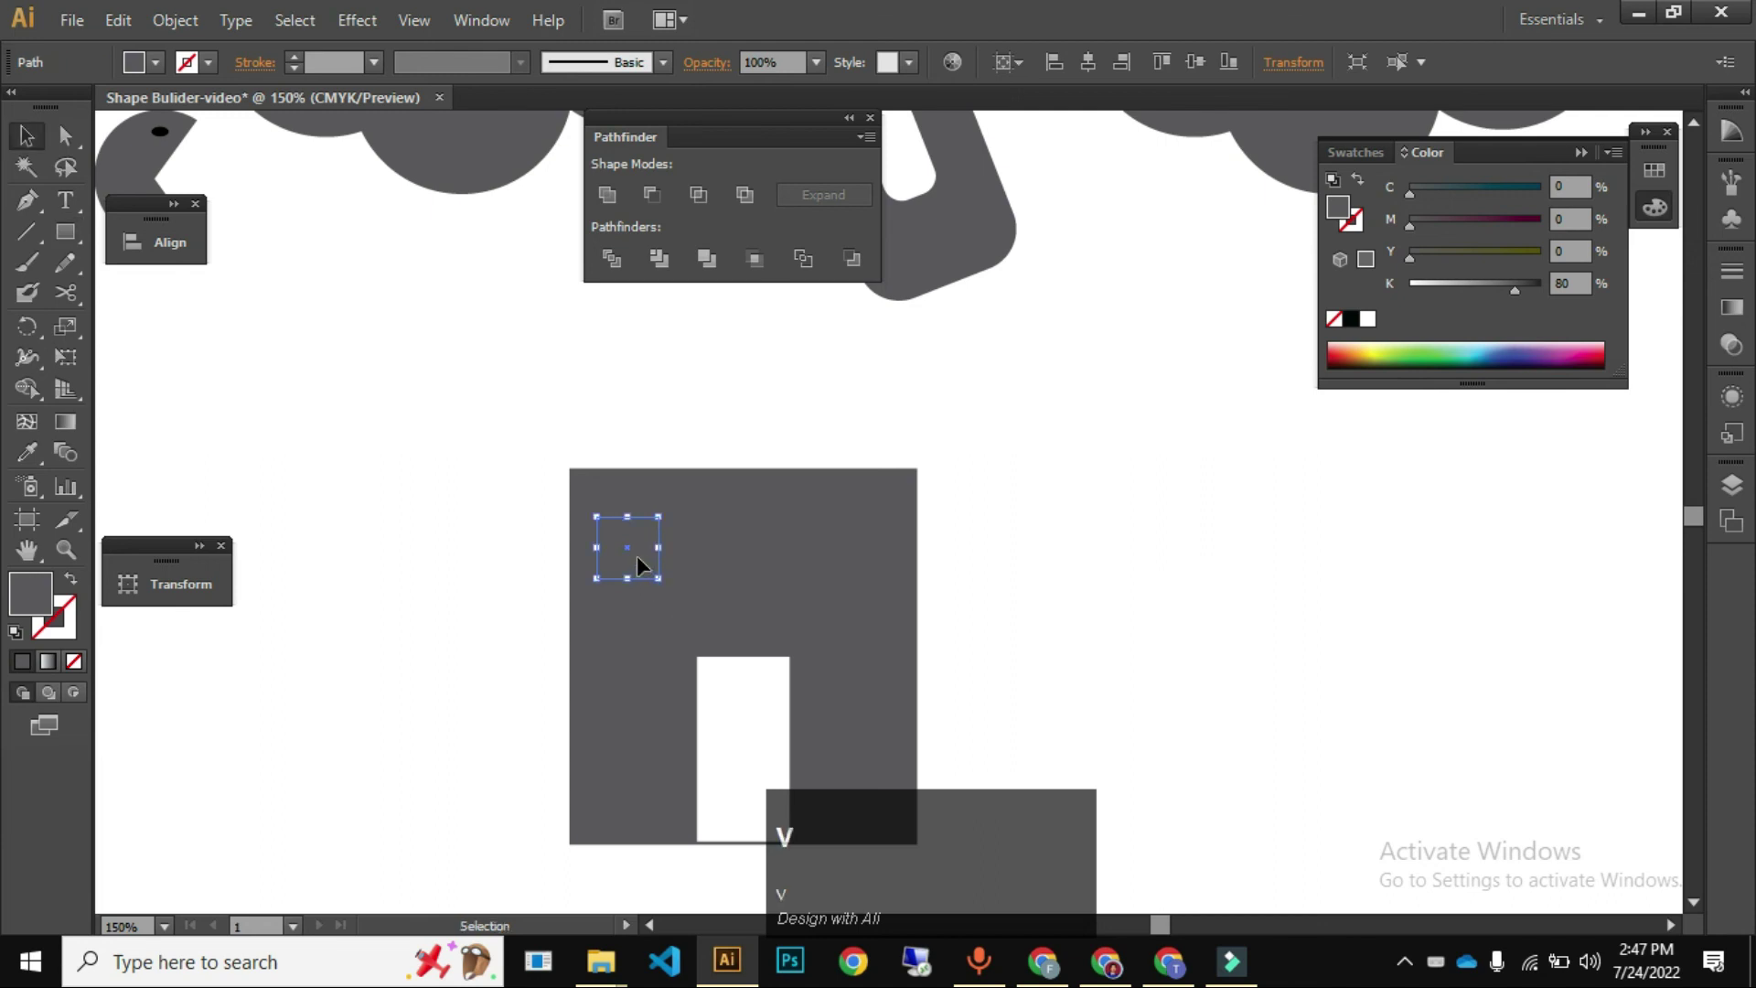
{"action": "left_click_drag", "start_coordinate": [667, 563], "coordinate": [583, 512]}
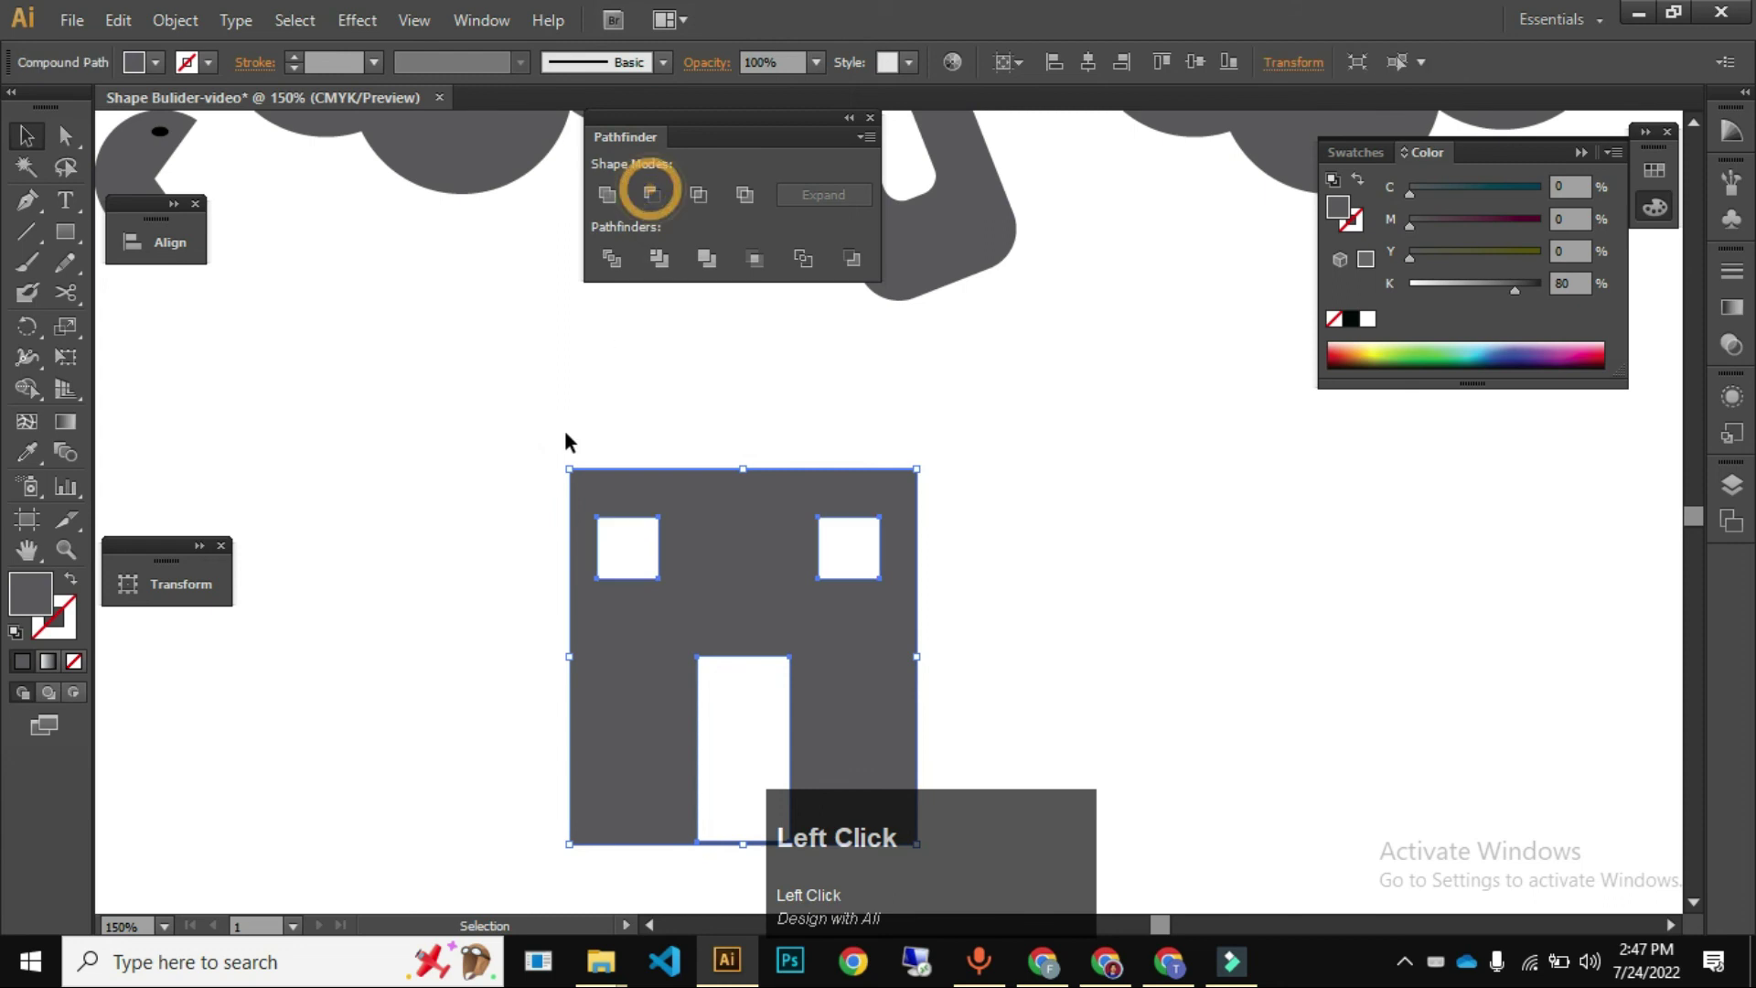
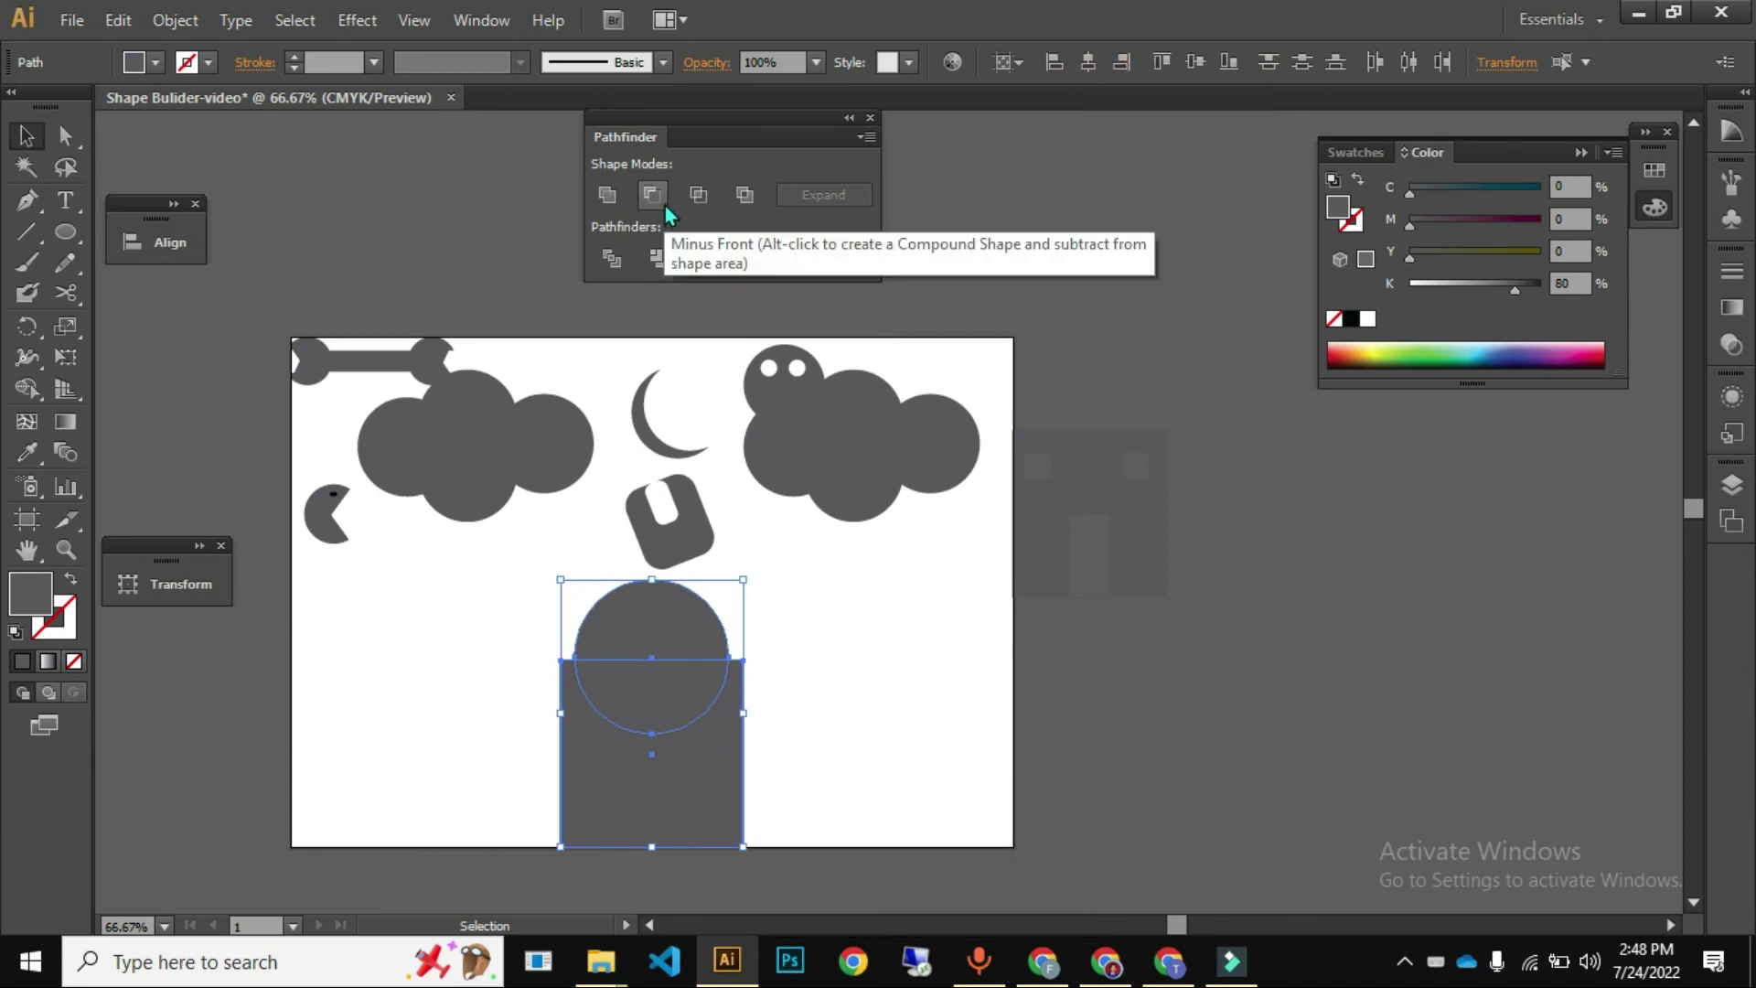
- Move the circle and rectangle right and Unite them into one arched tombstone
{"action": "left_click", "coordinate": [677, 213]}
{"action": "key", "text": "ctrl+z"}
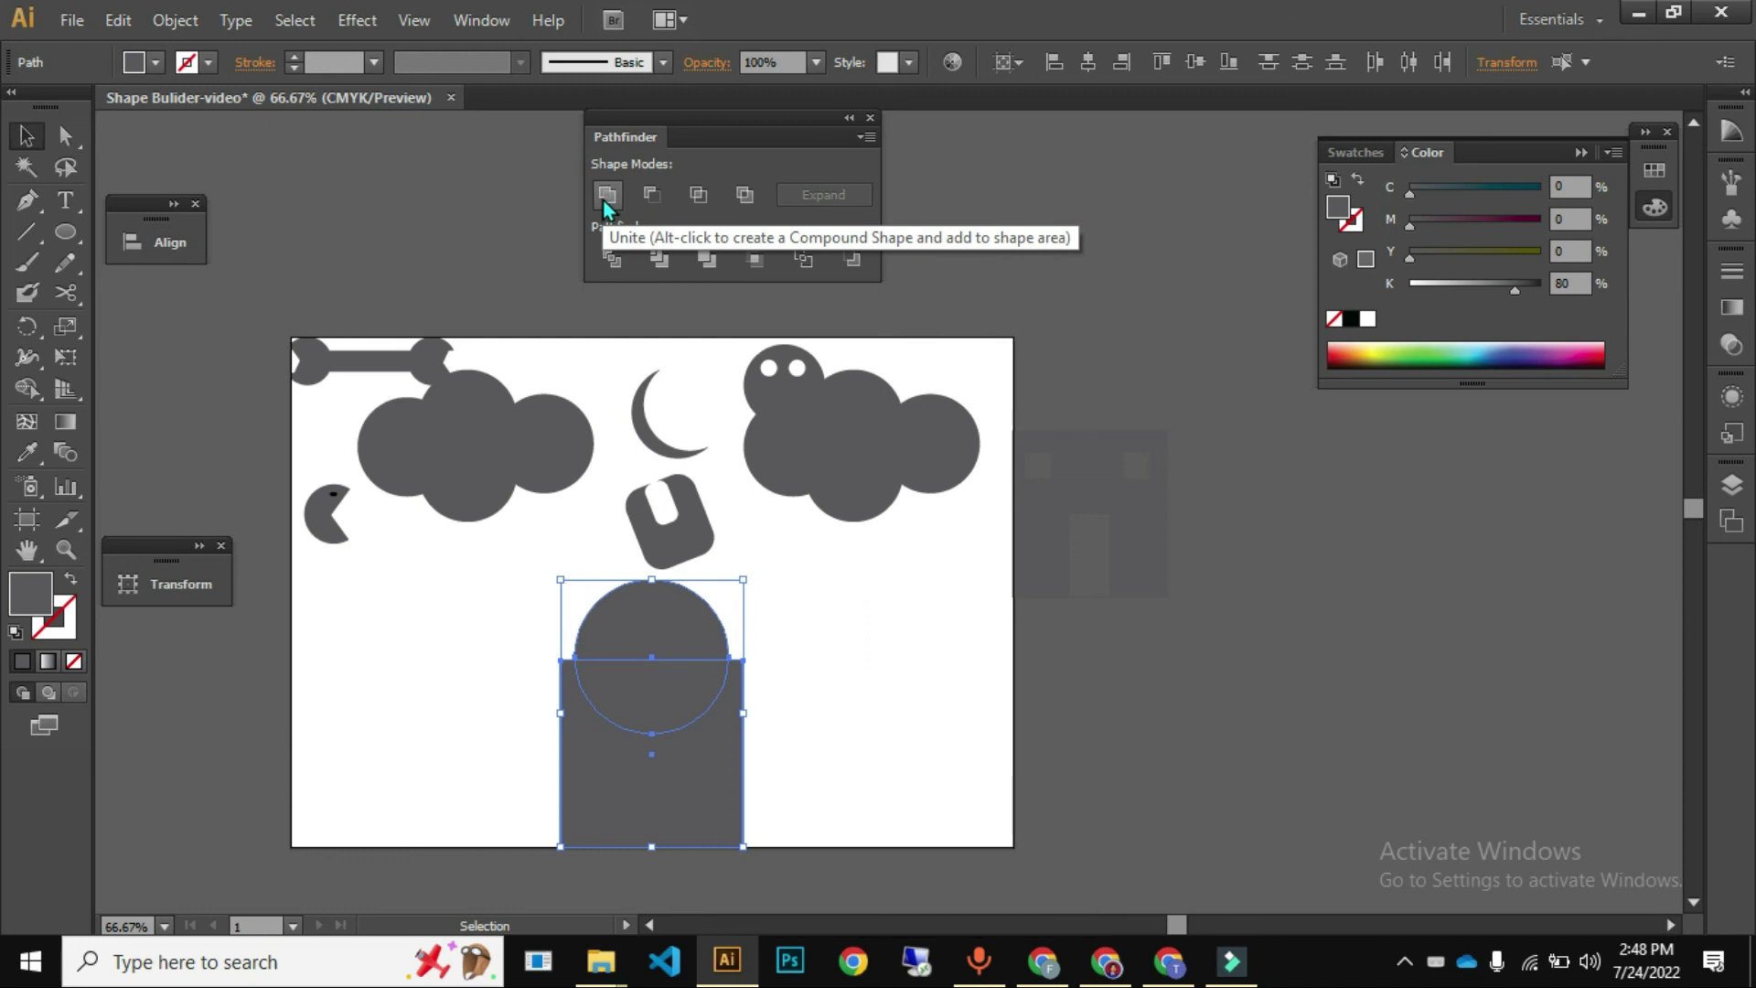
{"action": "left_click_drag", "start_coordinate": [615, 209], "coordinate": [833, 751]}
{"action": "left_click", "coordinate": [821, 725]}
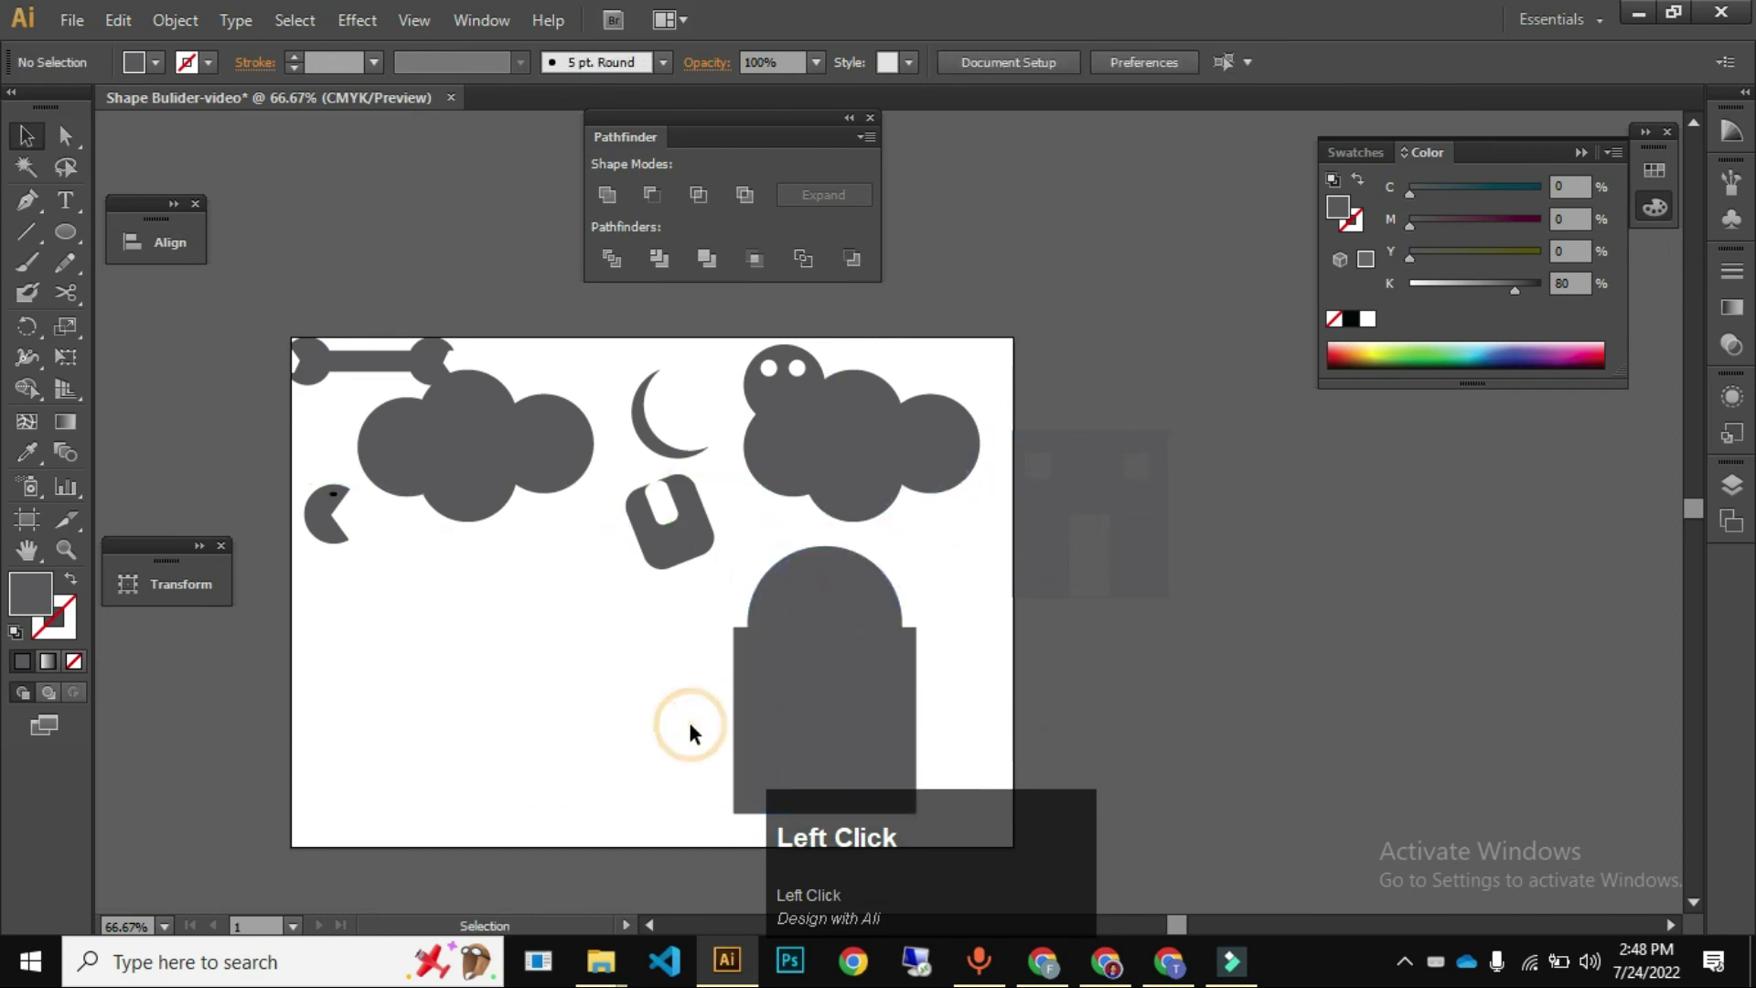
{"action": "key", "text": "ctrl+z"}
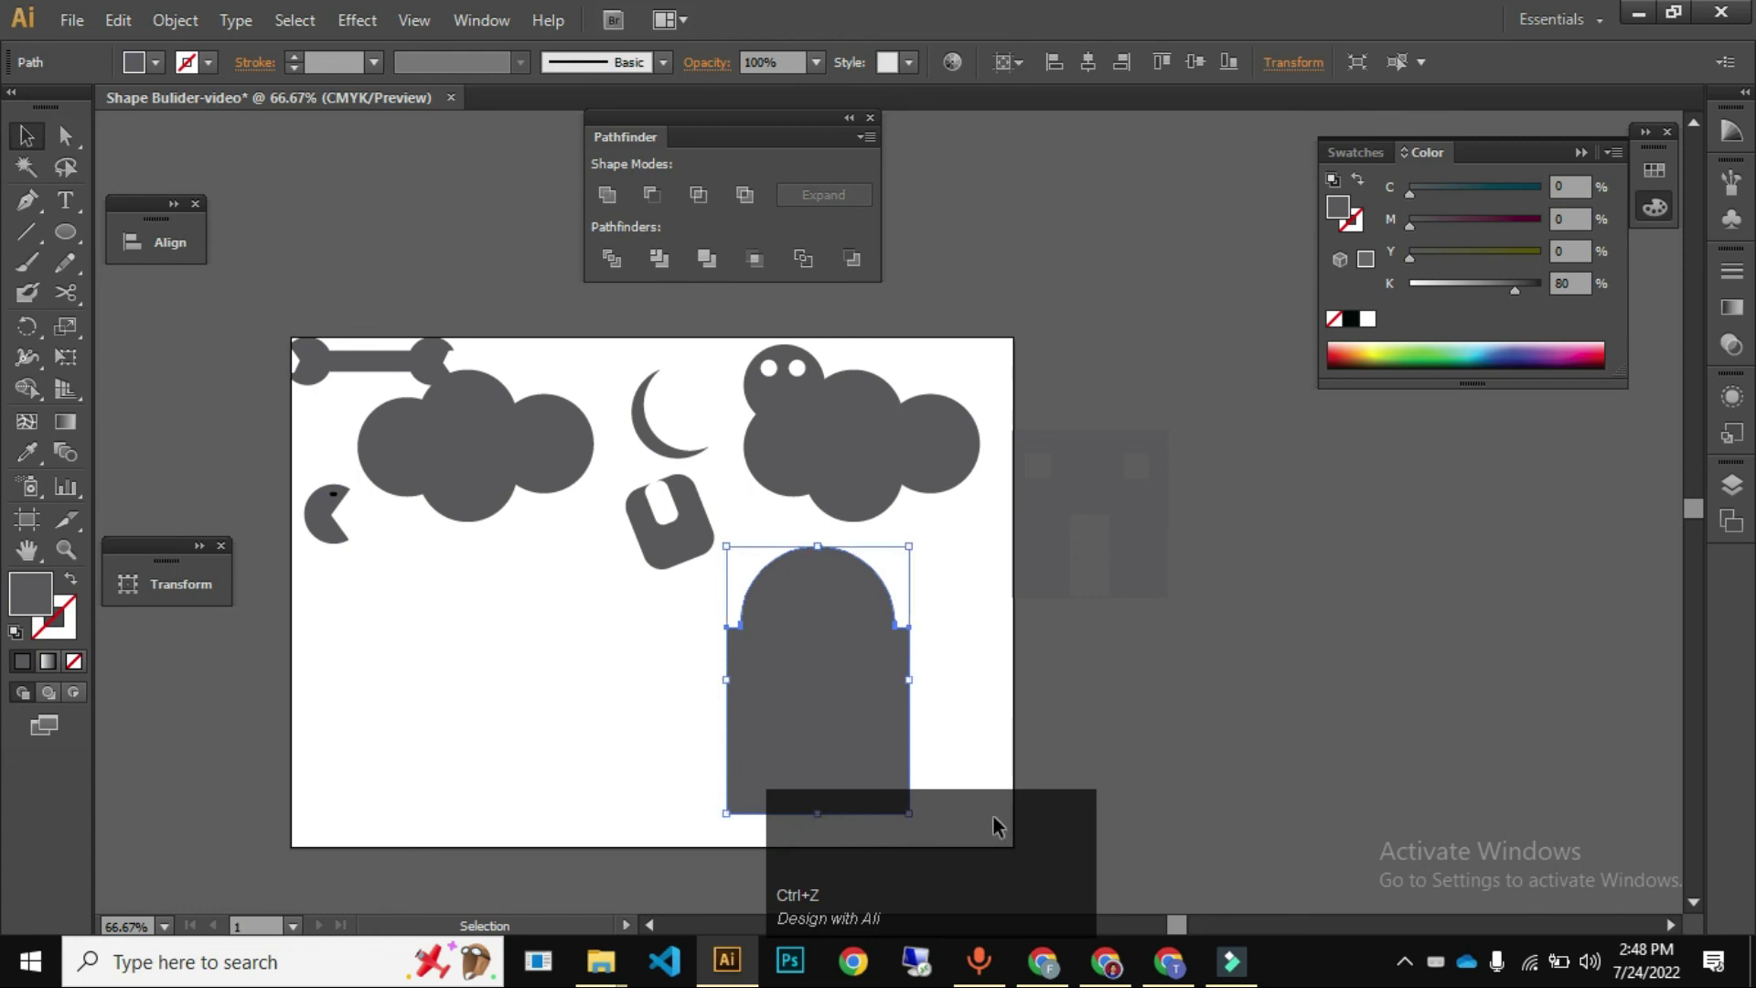
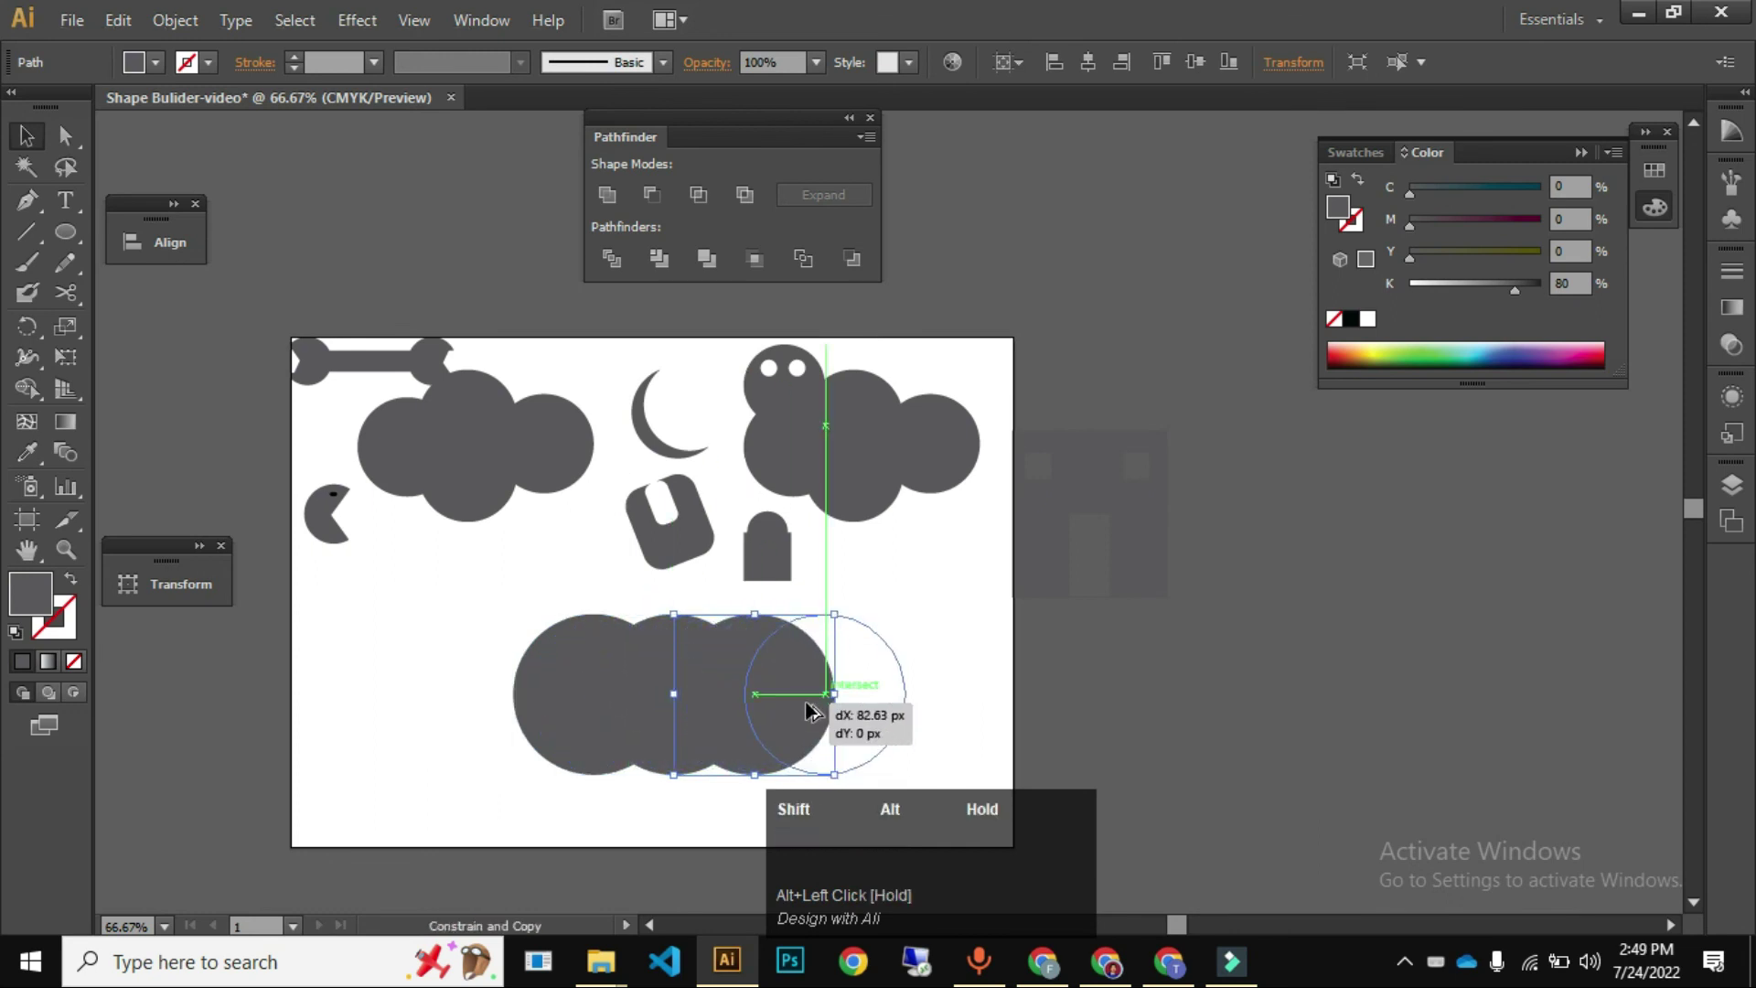
- Repeat circle copies along the row and Unite them into one long lumpy cloud
{"action": "key", "text": "ctrl+d"}
{"action": "left_click_drag", "start_coordinate": [1090, 718], "coordinate": [669, 641]}
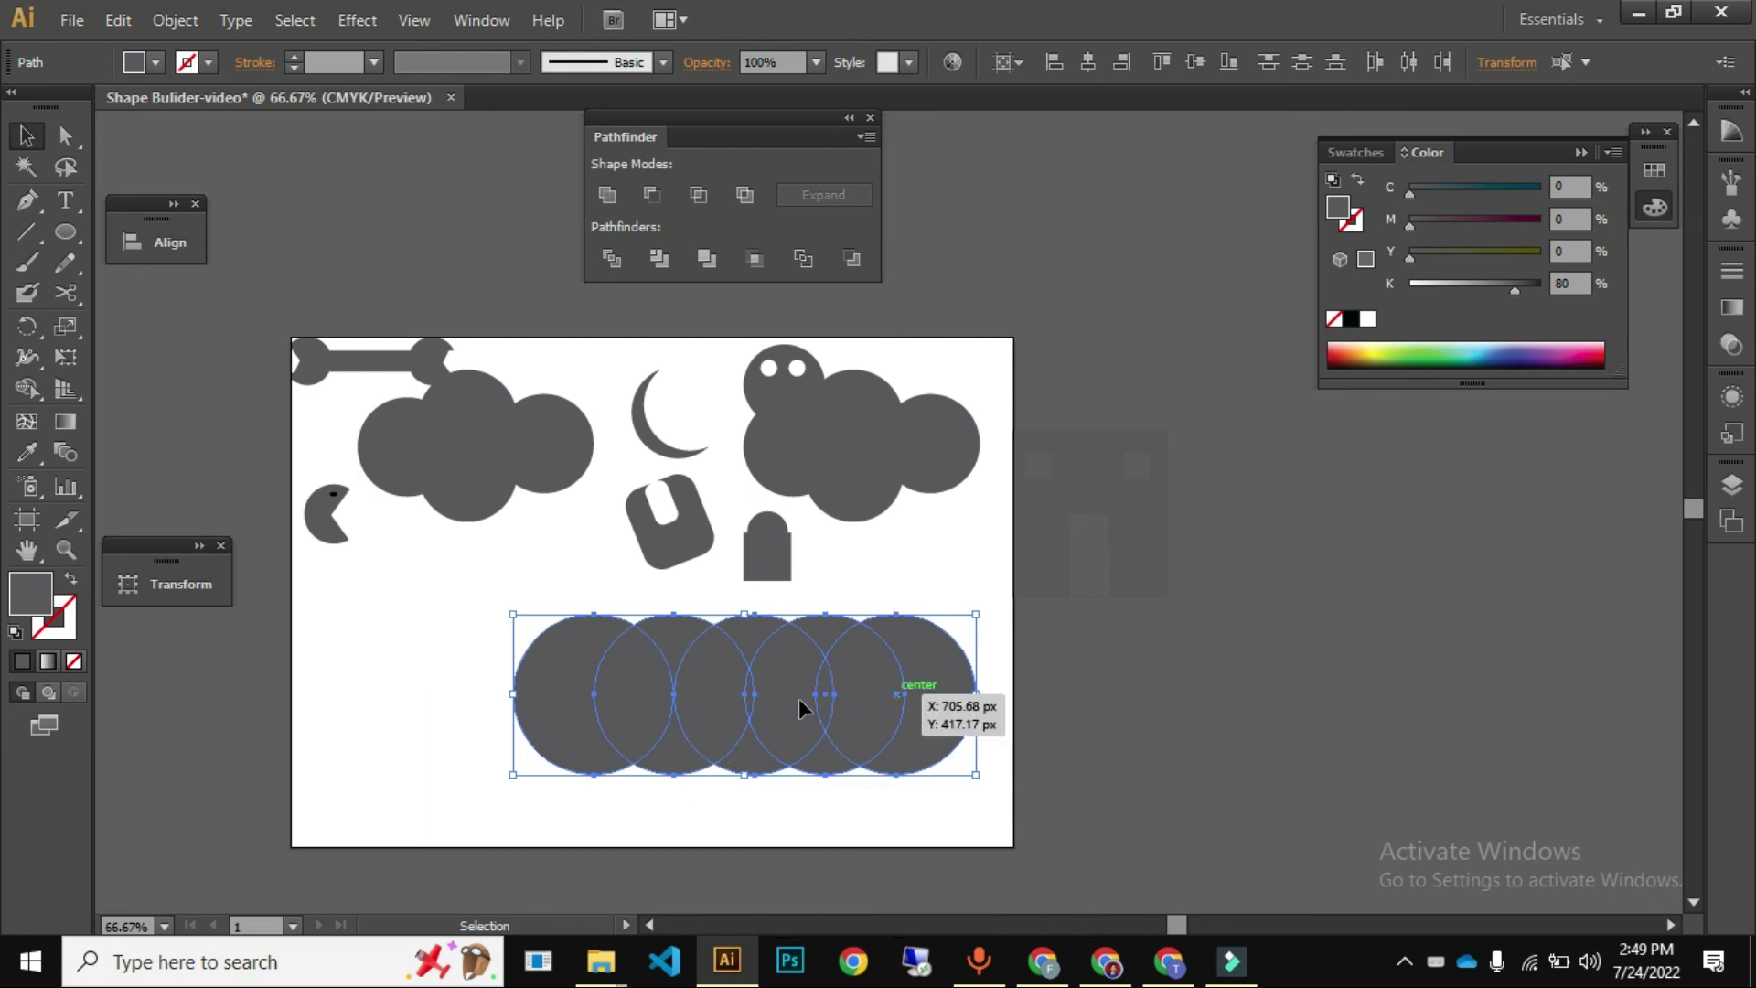
{"action": "left_click", "coordinate": [604, 198]}
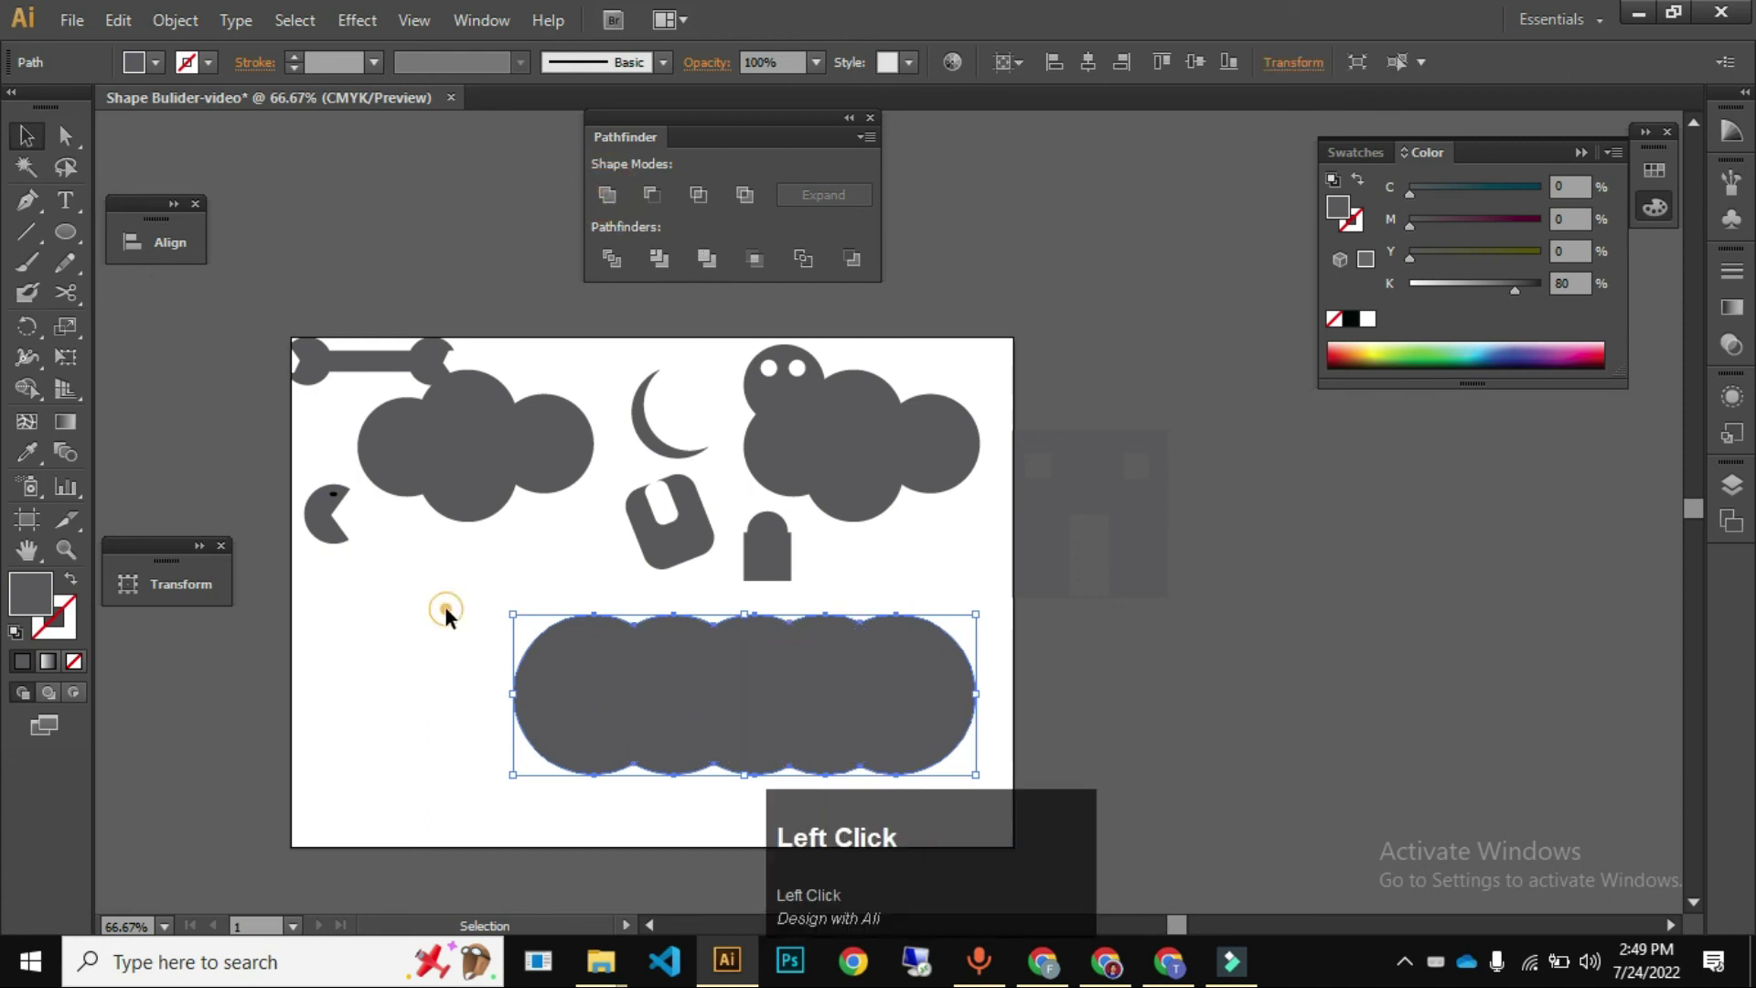
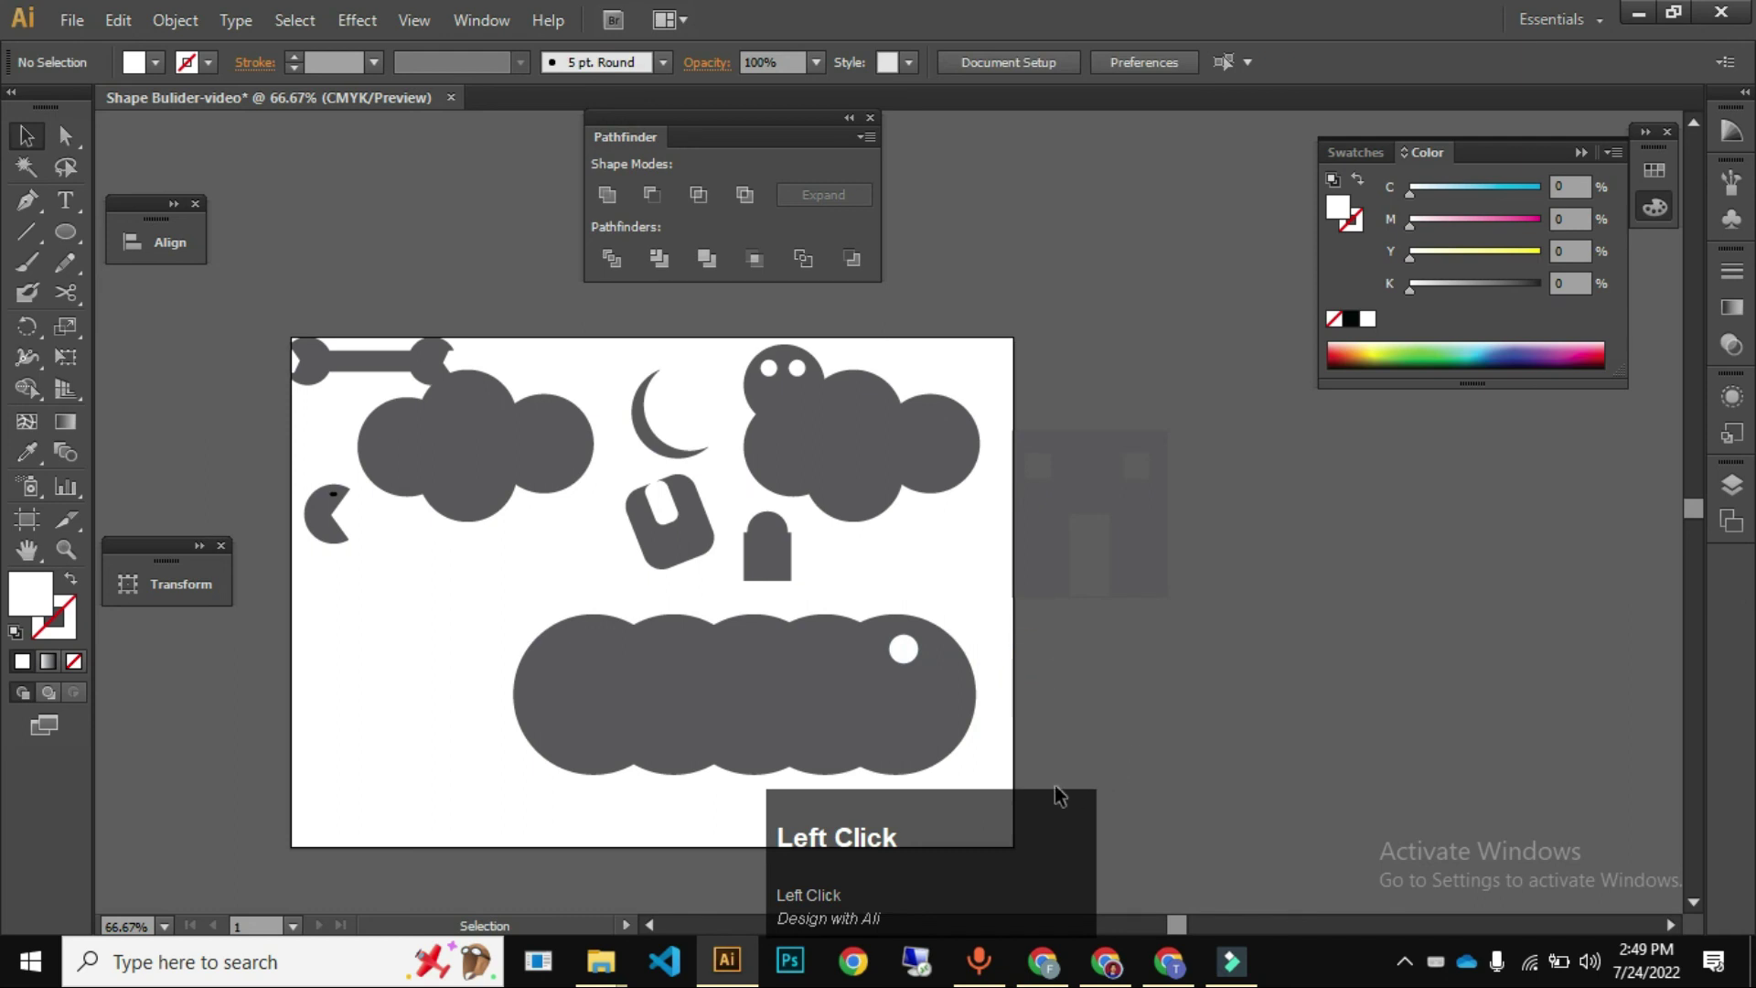
{"action": "key", "text": "ctrl+z"}
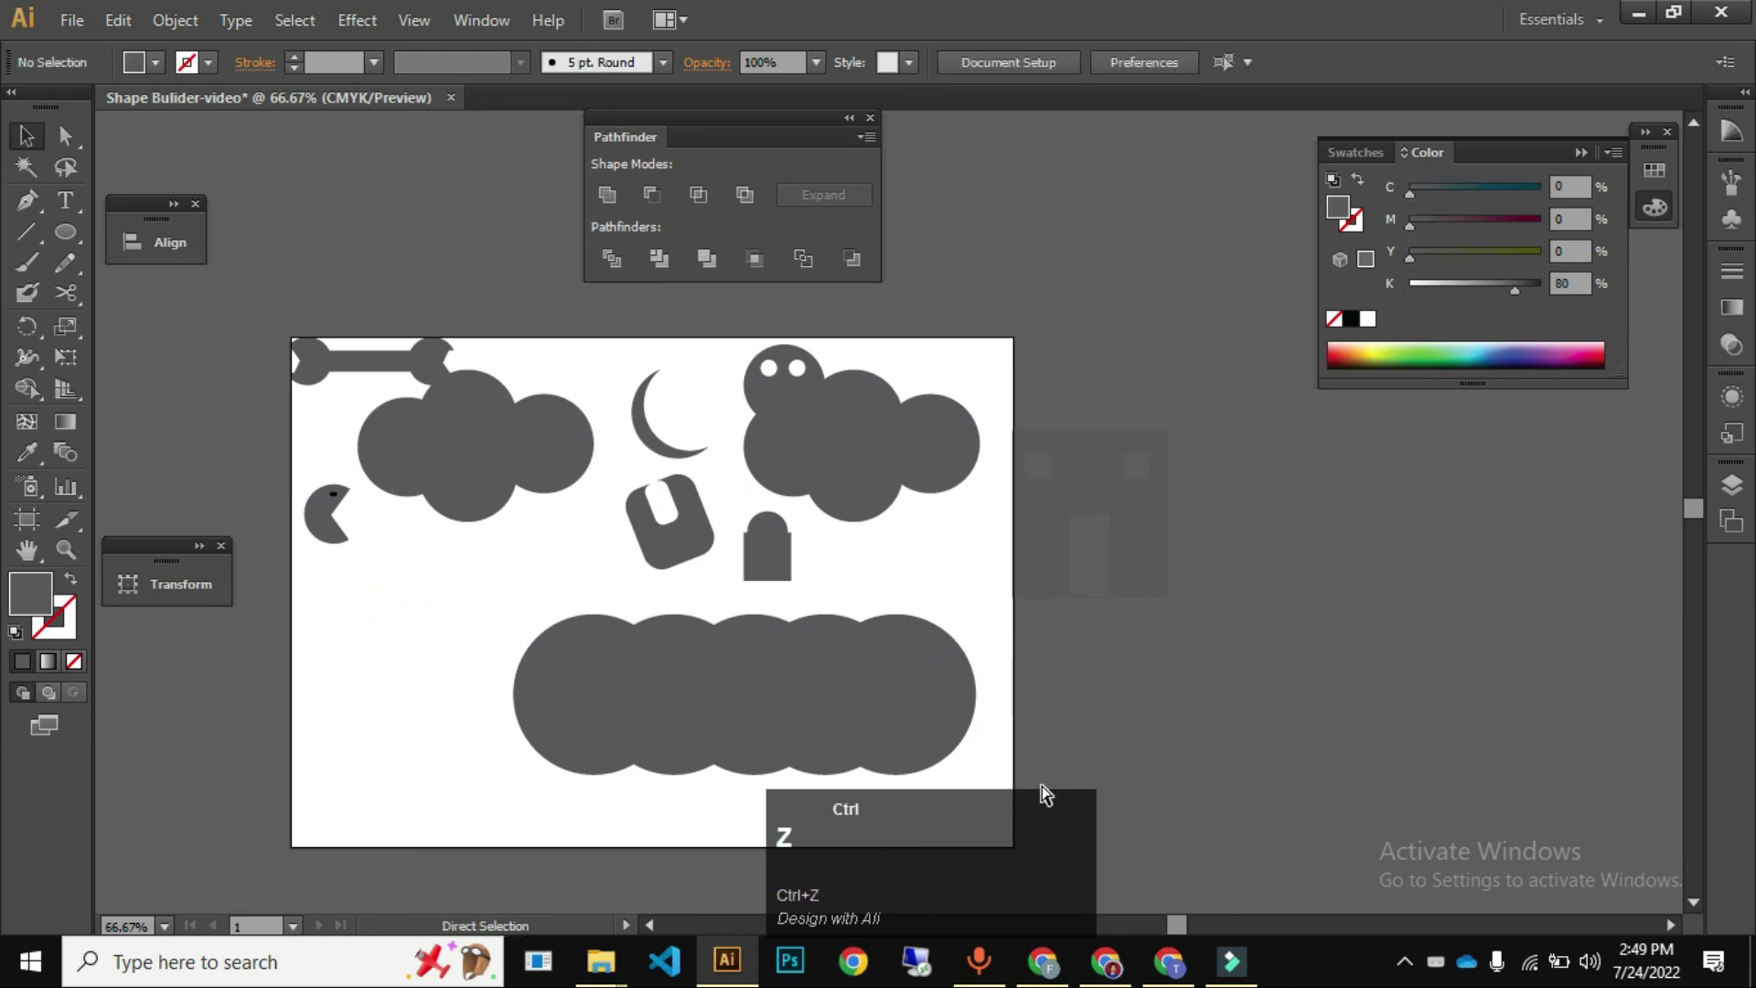
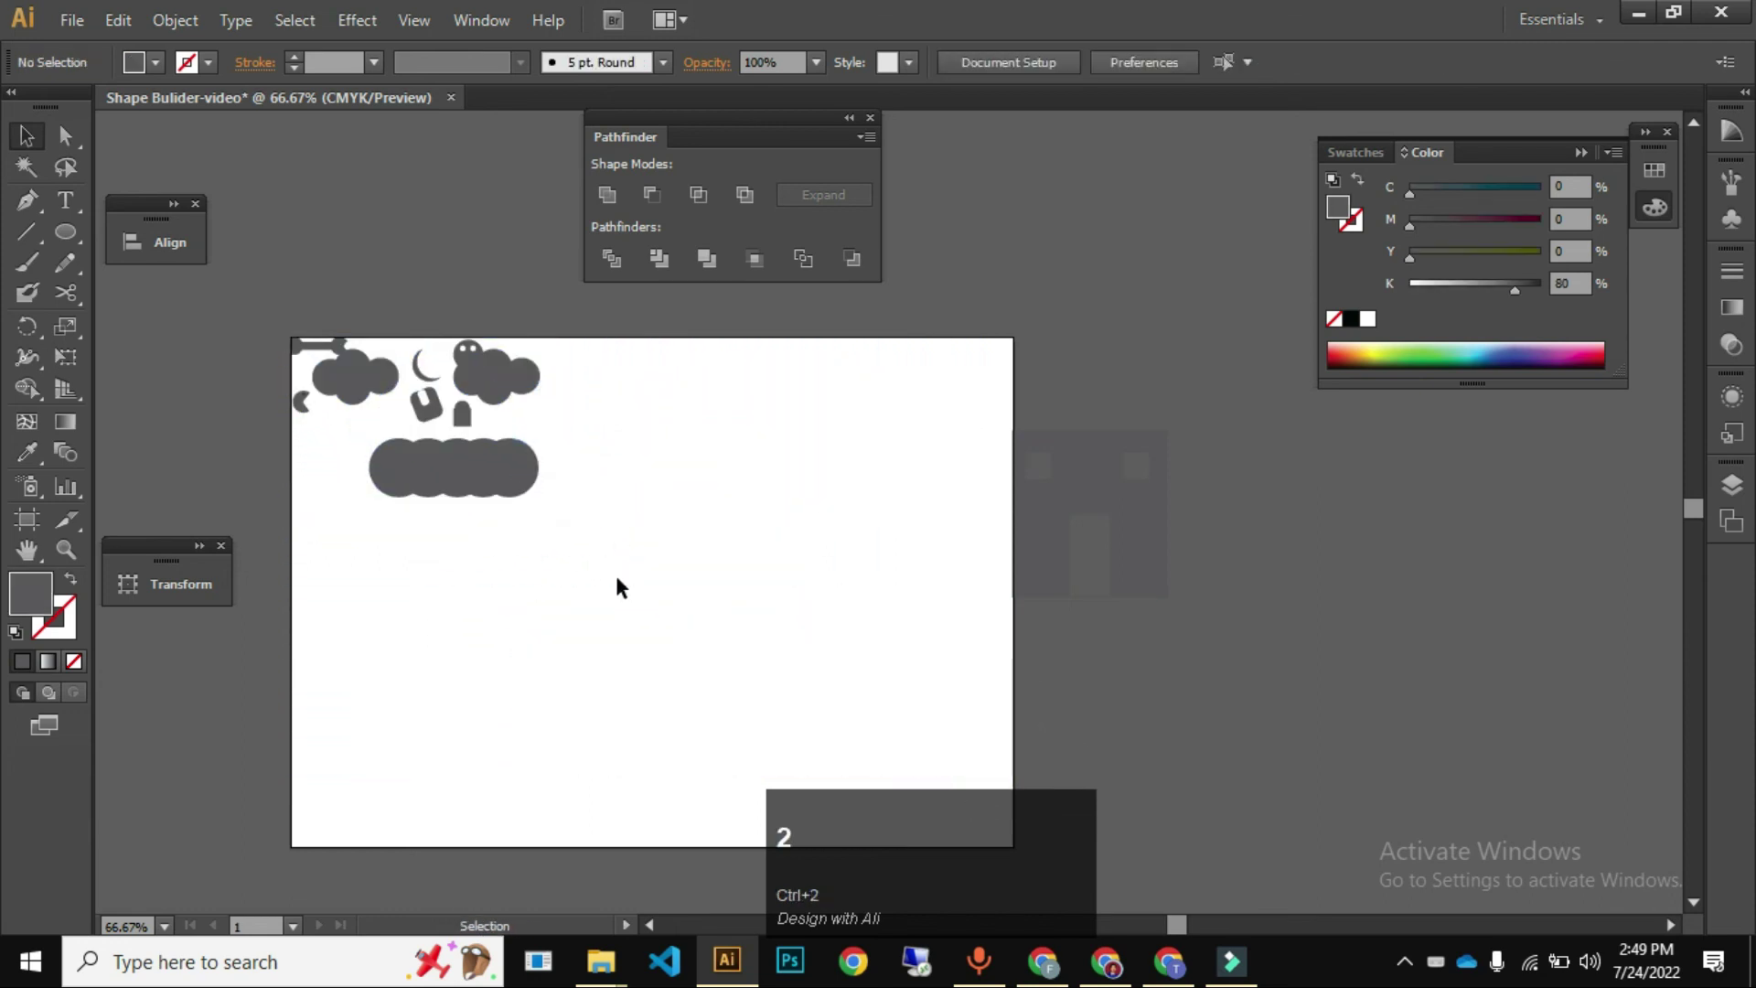
- Select the artwork to gather it top-left, ready to draw the next rectangle
{"action": "left_click", "coordinate": [487, 482]}
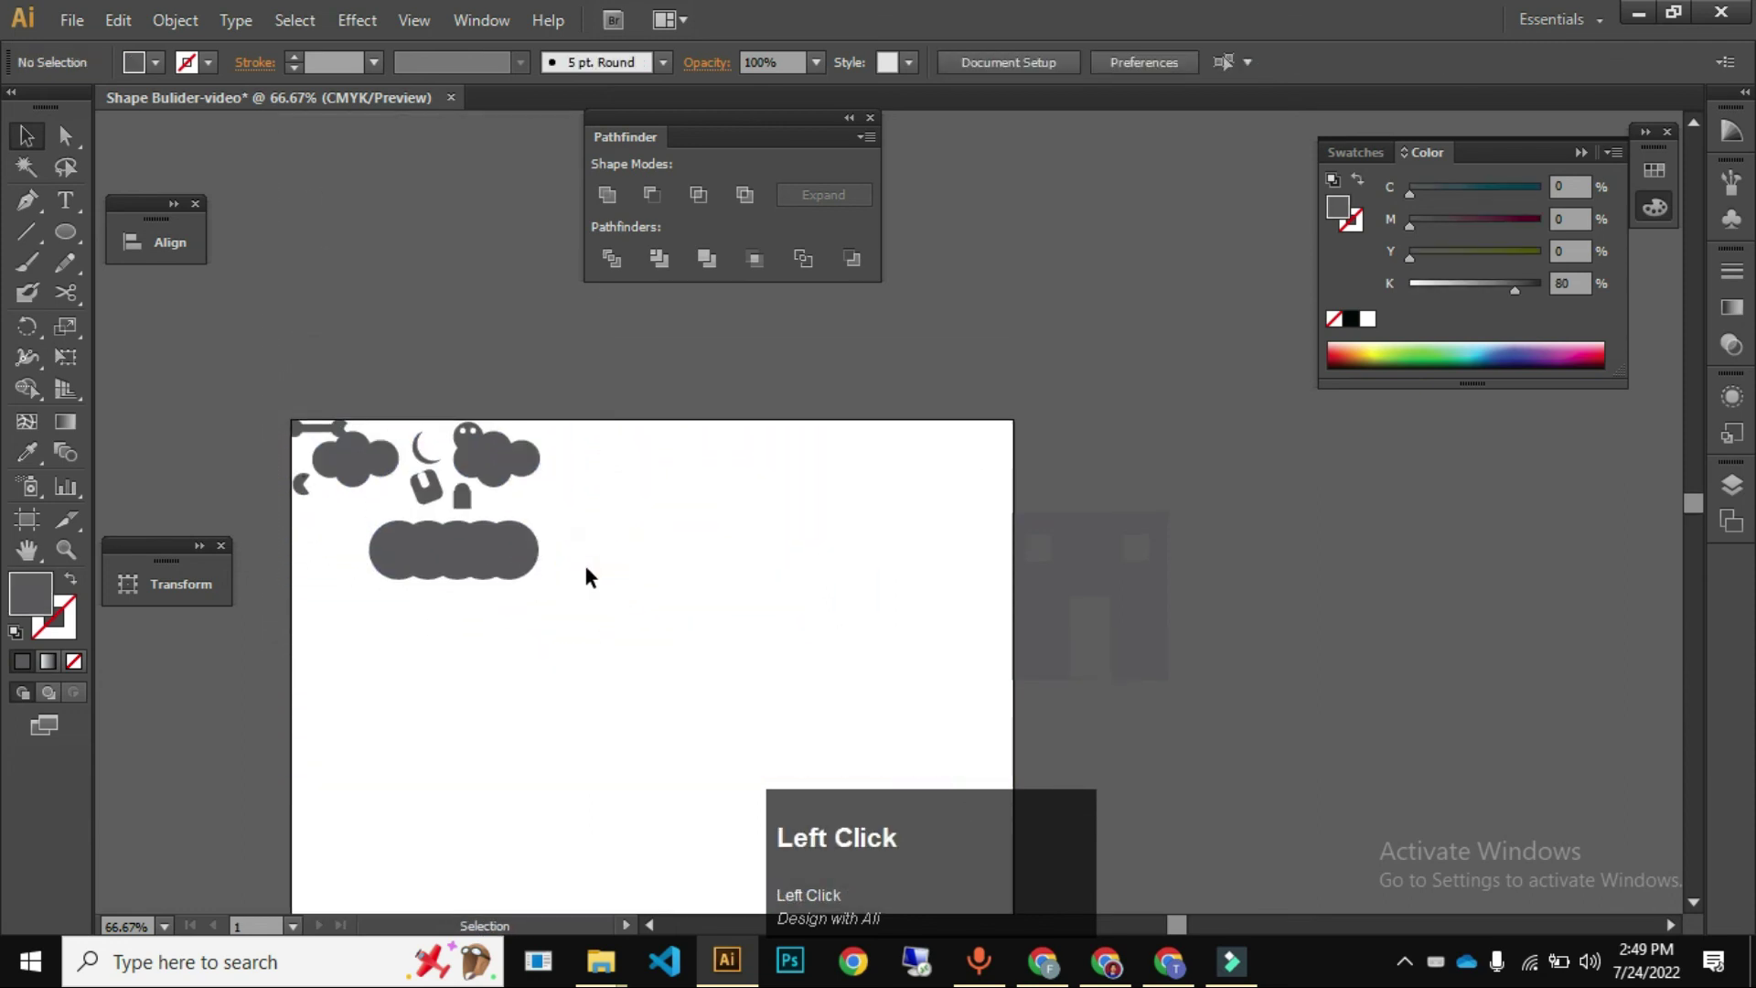
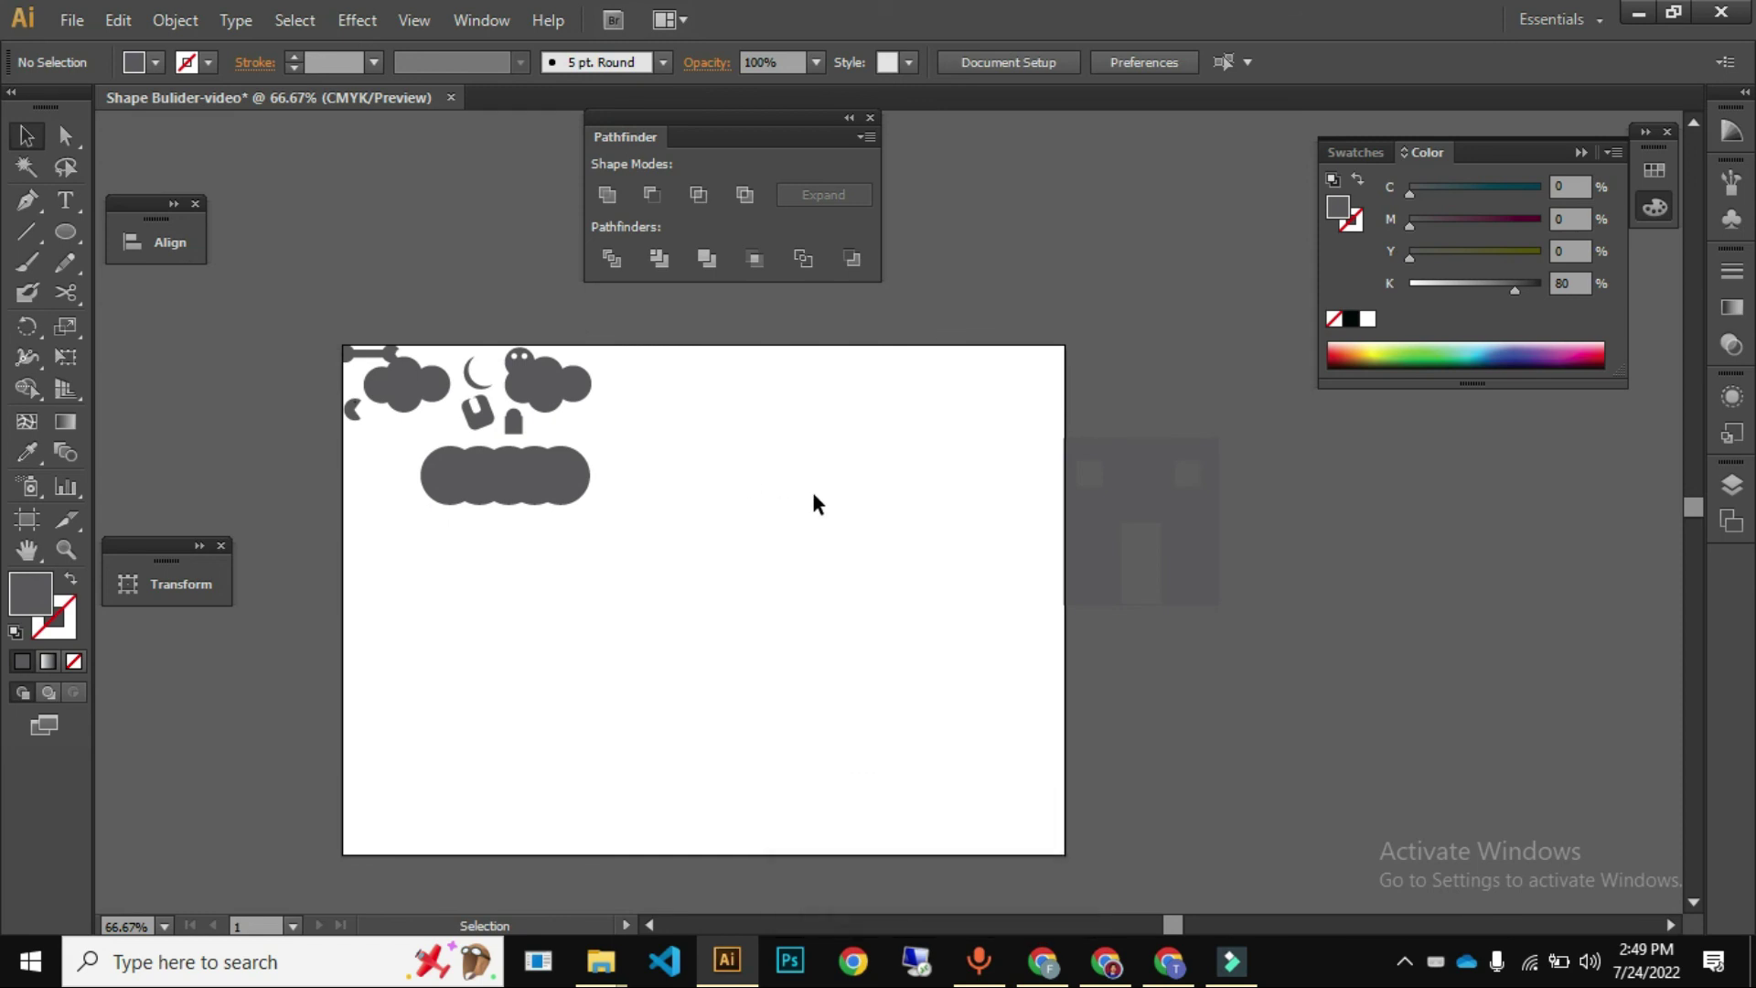
{"action": "key", "text": "m"}
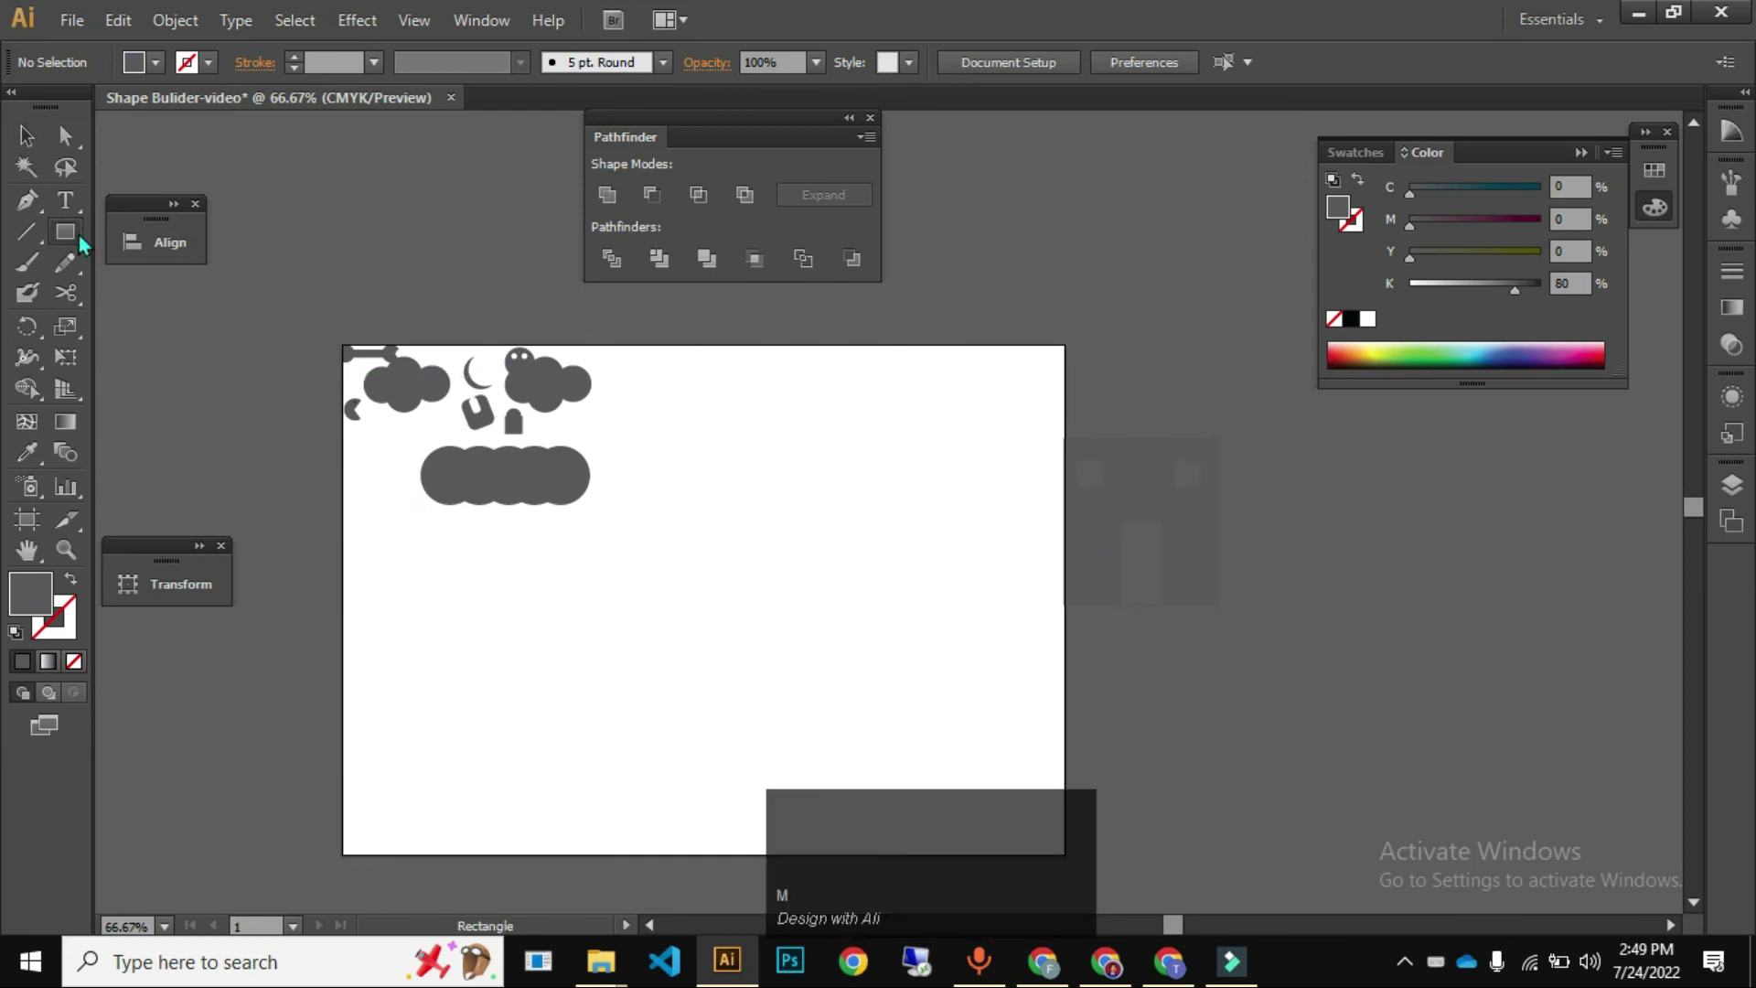
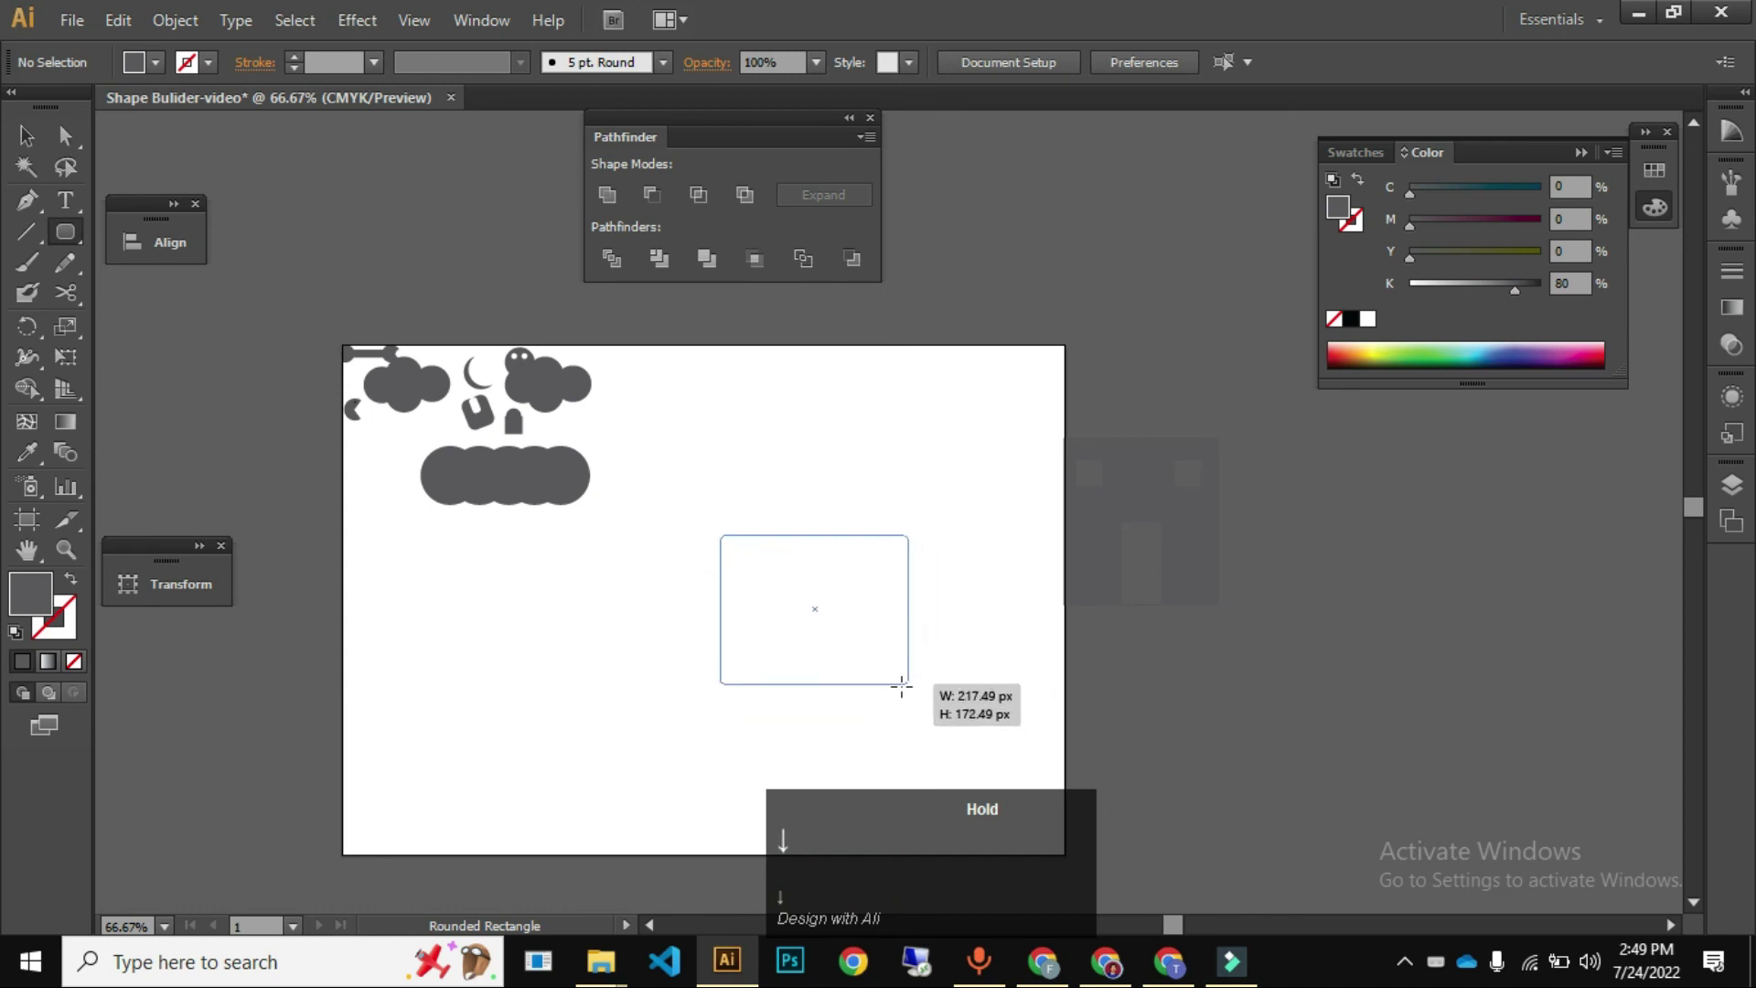
- Round the new square's corners and set the nested copies' black and white fills
{"action": "key", "text": "Down"}
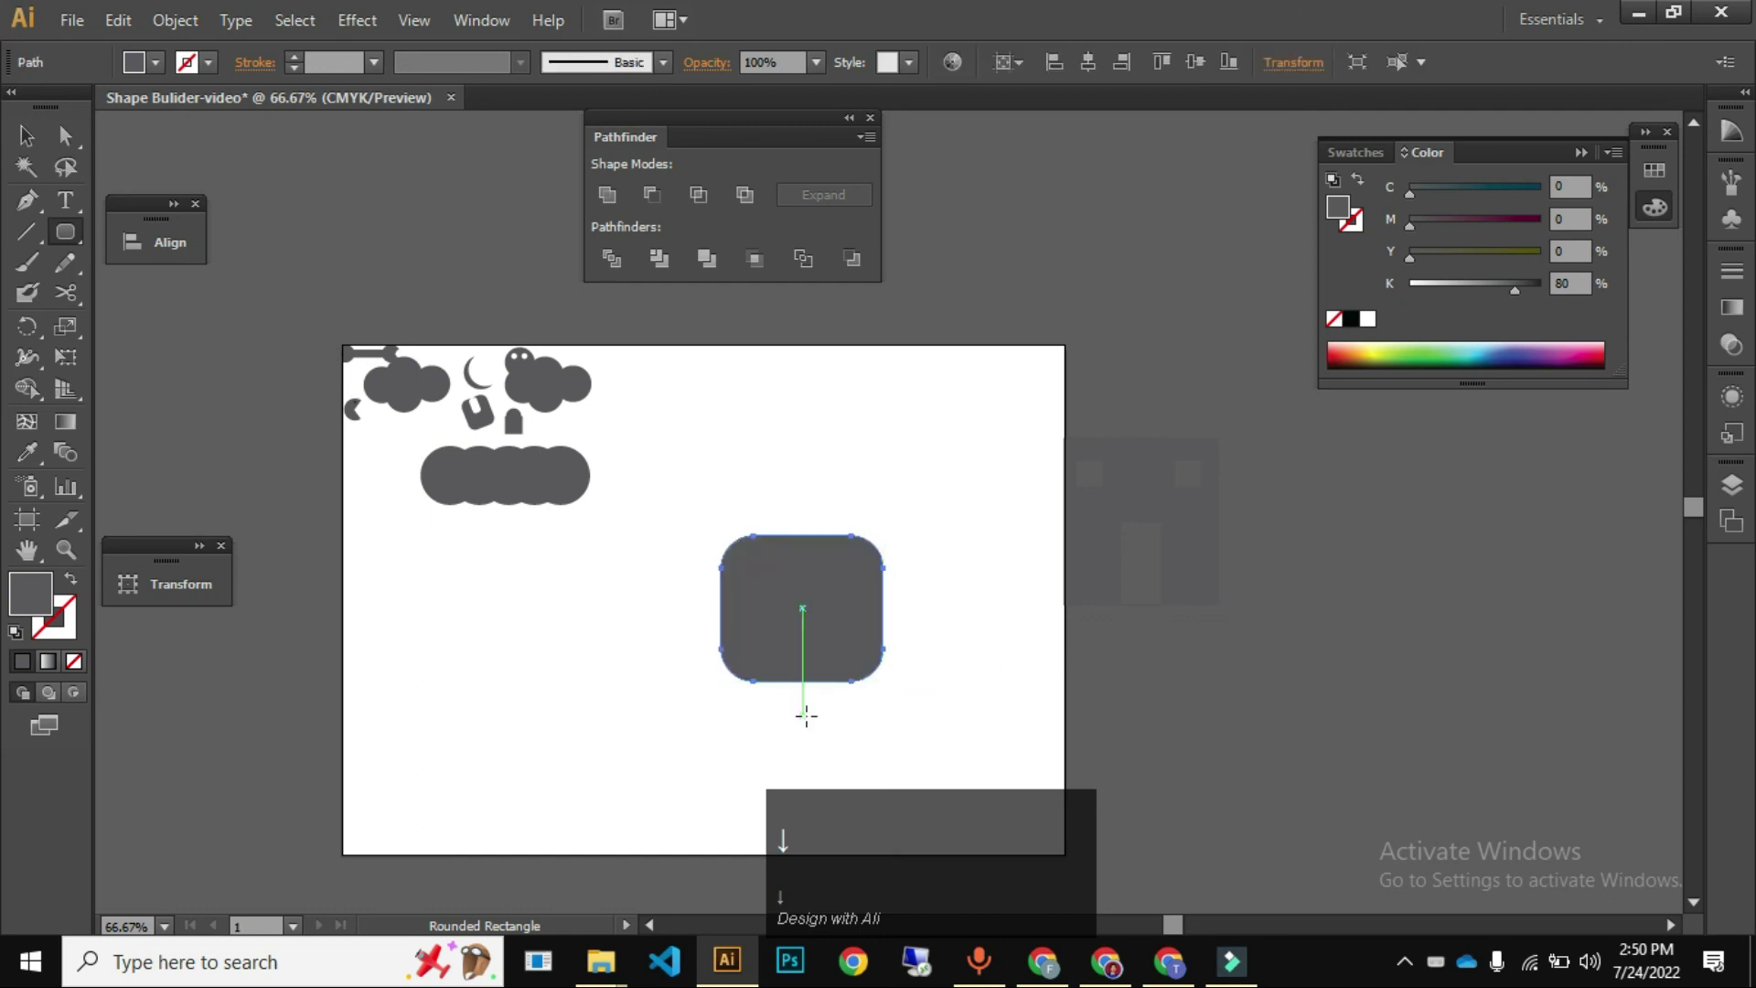
{"action": "left_click", "coordinate": [809, 719]}
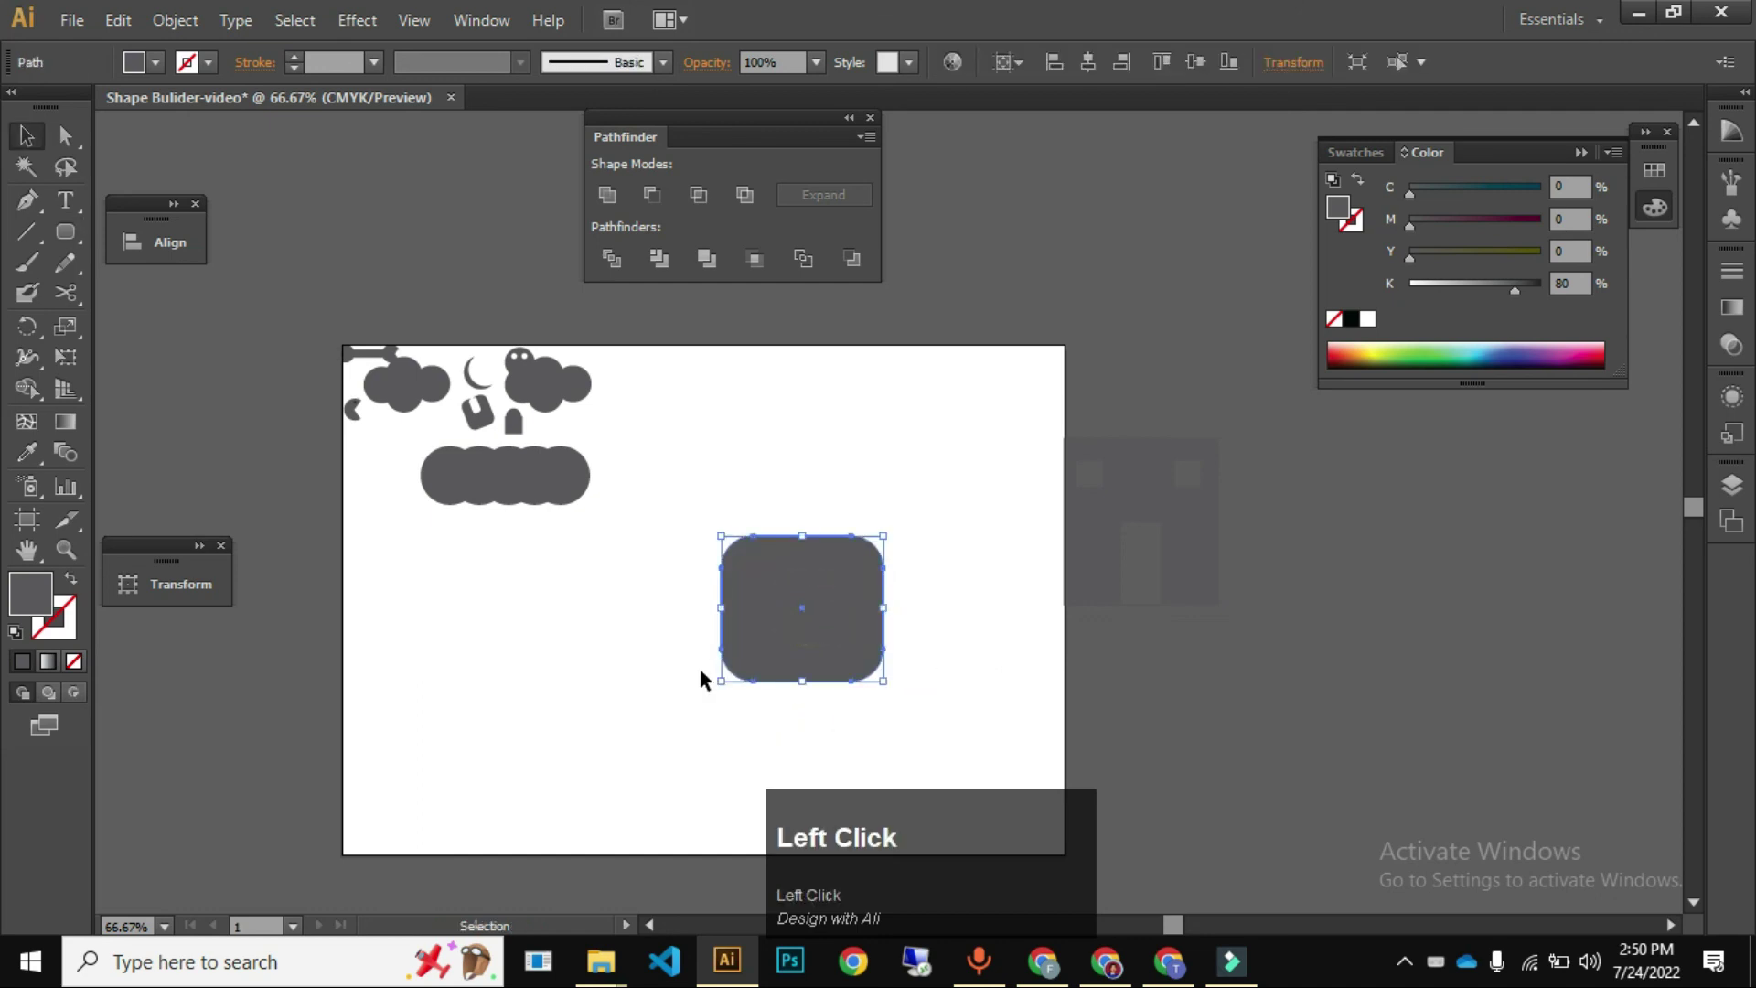
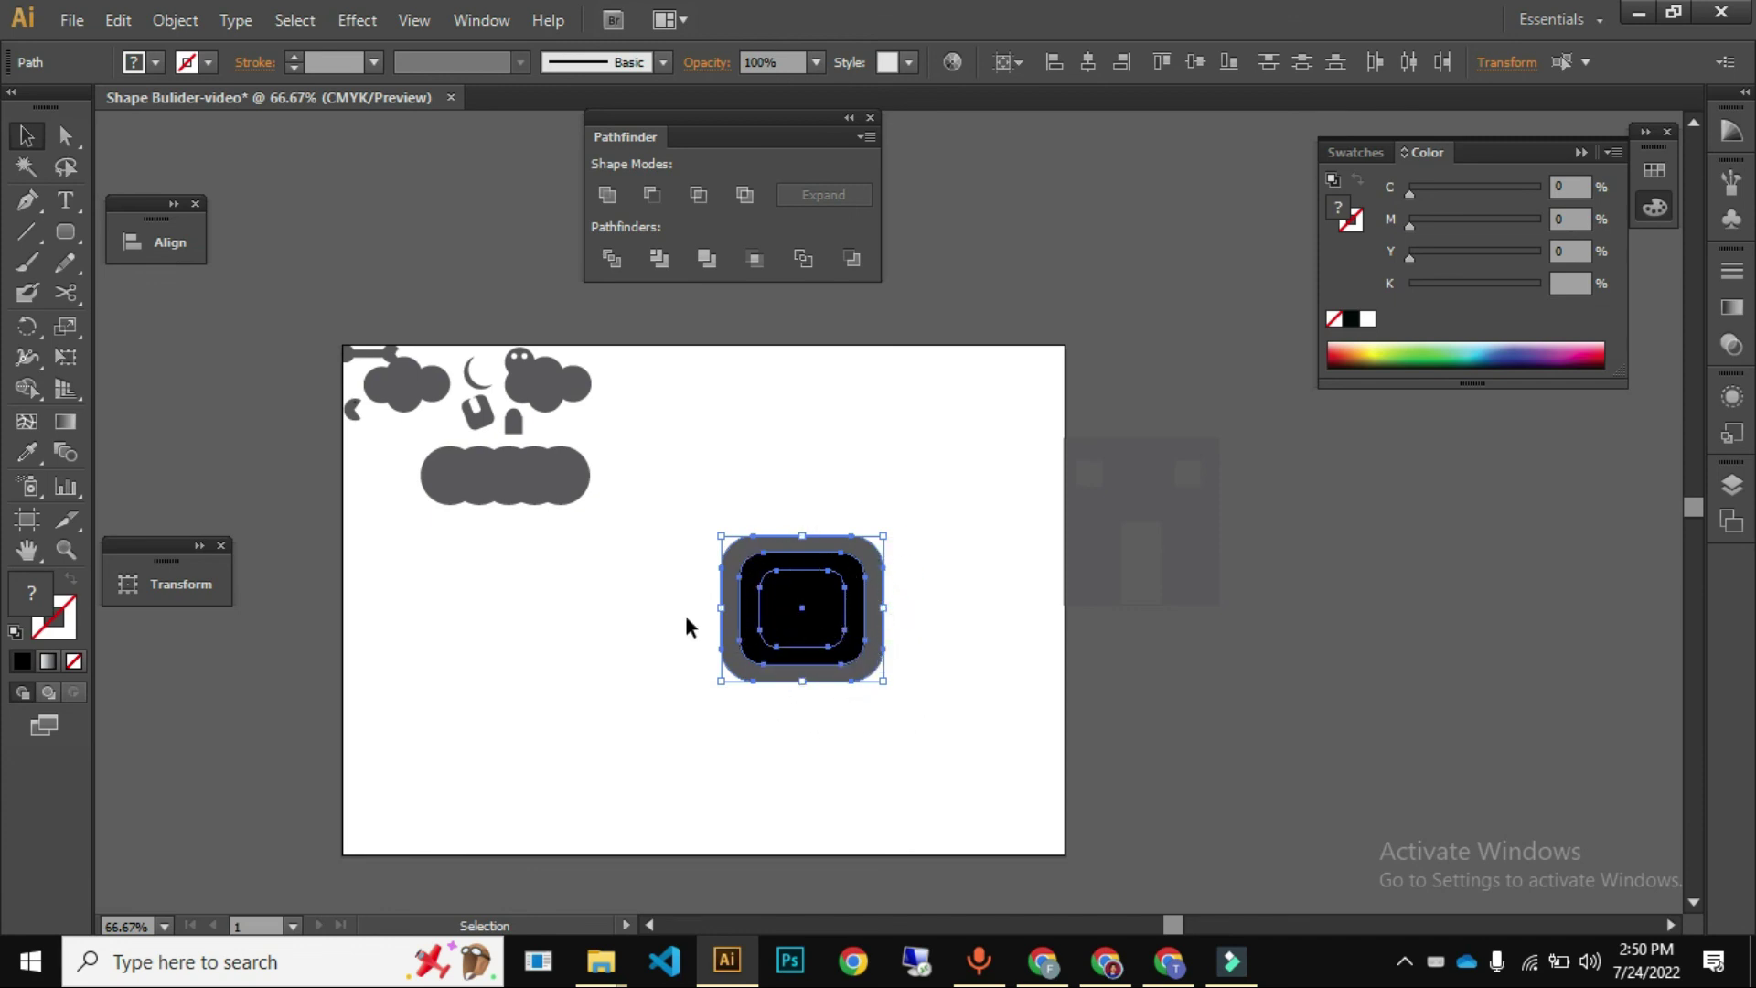
{"action": "key", "text": "ctrl+z"}
{"action": "left_click", "coordinate": [48, 398]}
{"action": "left_click", "coordinate": [825, 633]}
{"action": "key", "text": "ctrl+z"}
{"action": "left_click", "coordinate": [831, 611]}
- Copy the inner rounded square and paste it in place for the Minus Front cut-out
{"action": "key", "text": "v"}
{"action": "left_click", "coordinate": [582, 789]}
{"action": "key", "text": "ctrl+c"}
{"action": "key", "text": "ctrl+shift+v"}
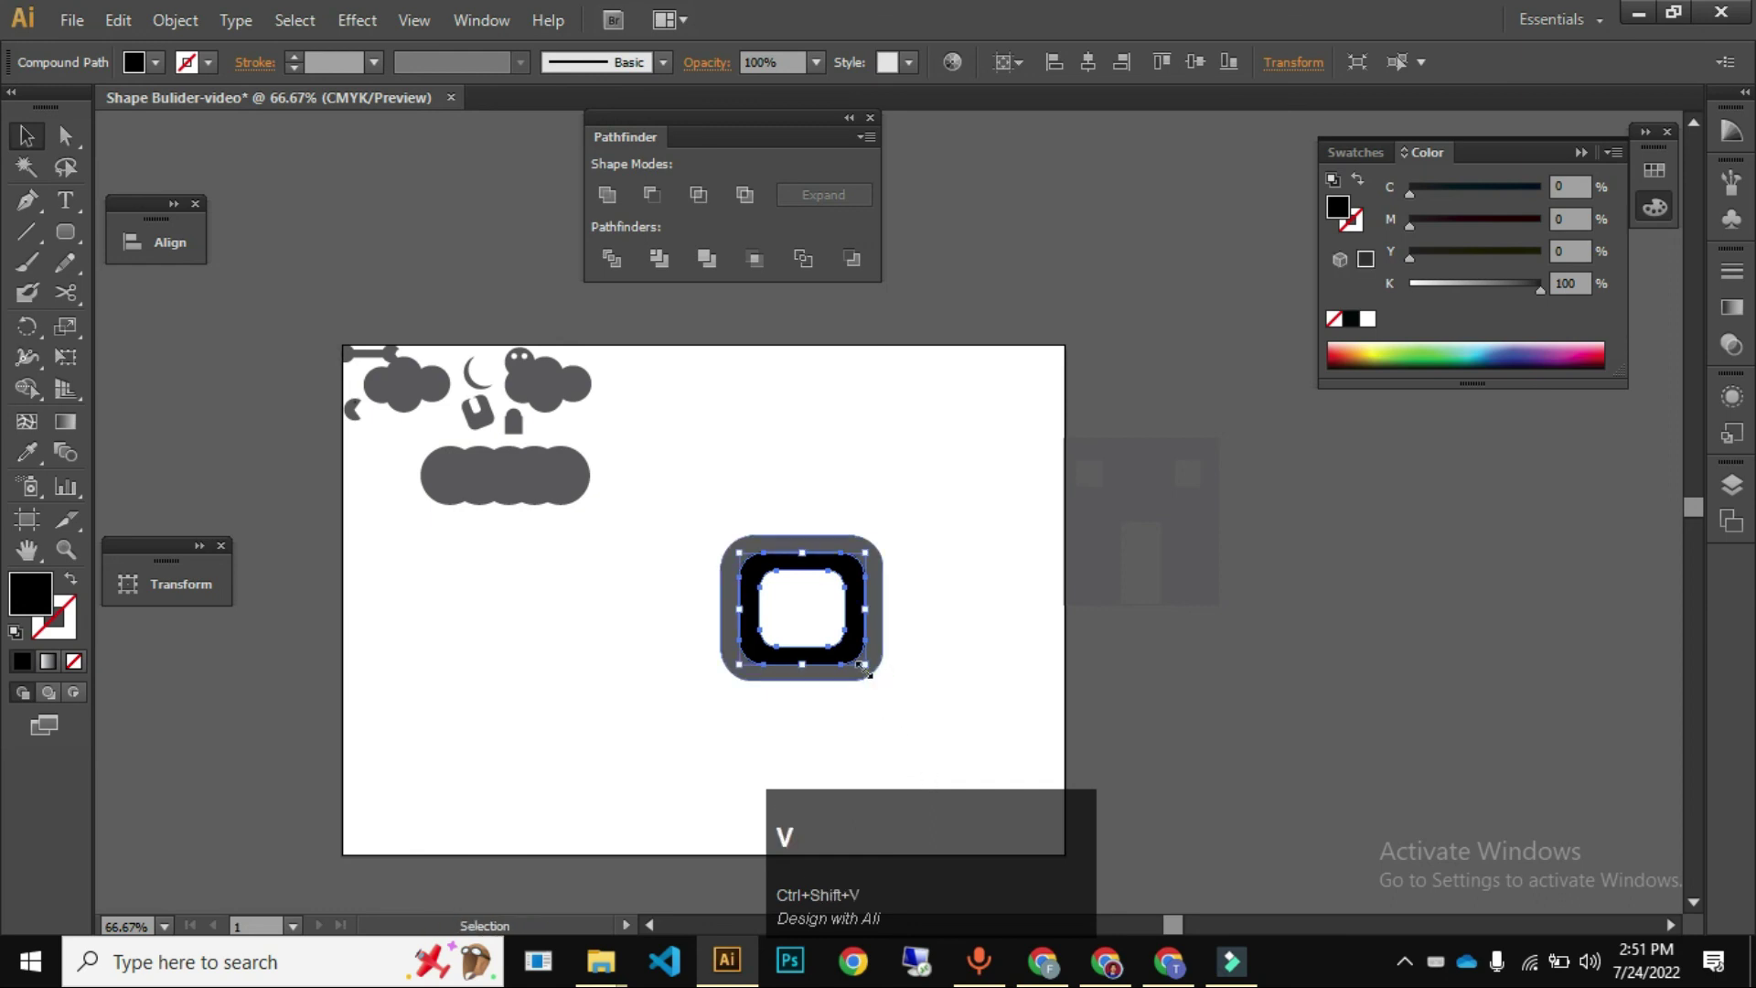